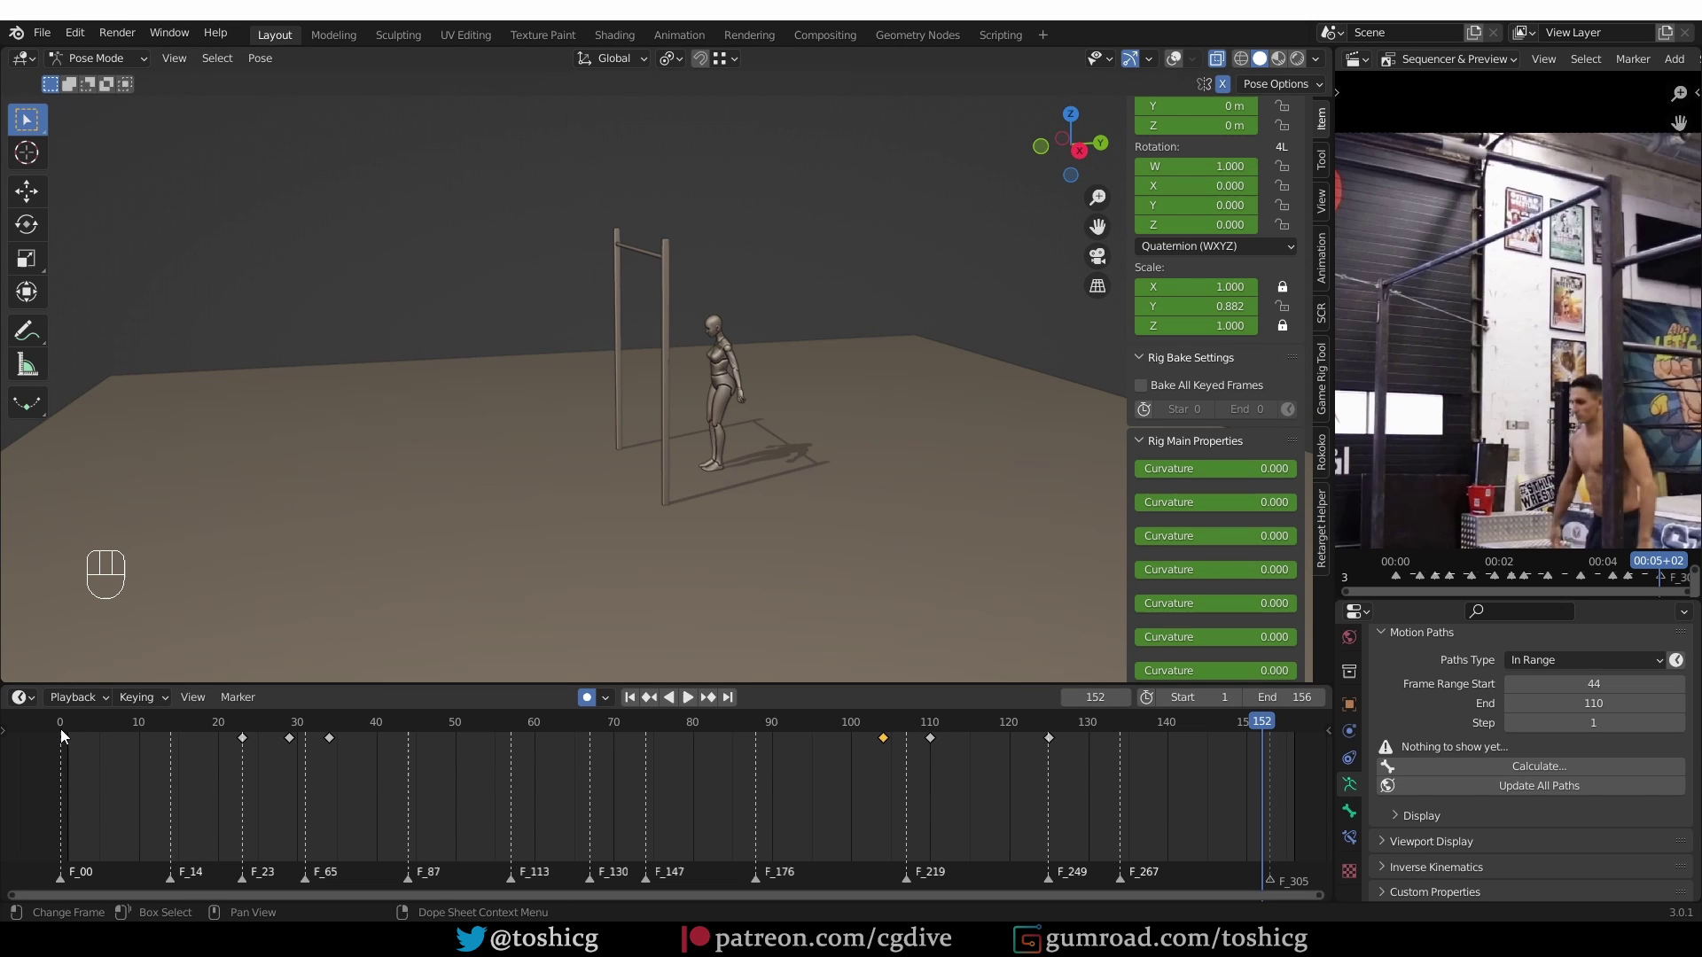
Play the jump from the first frame, then park the playhead on the crouched landing at frame 122
left_click(69, 731)
key("shift+space")
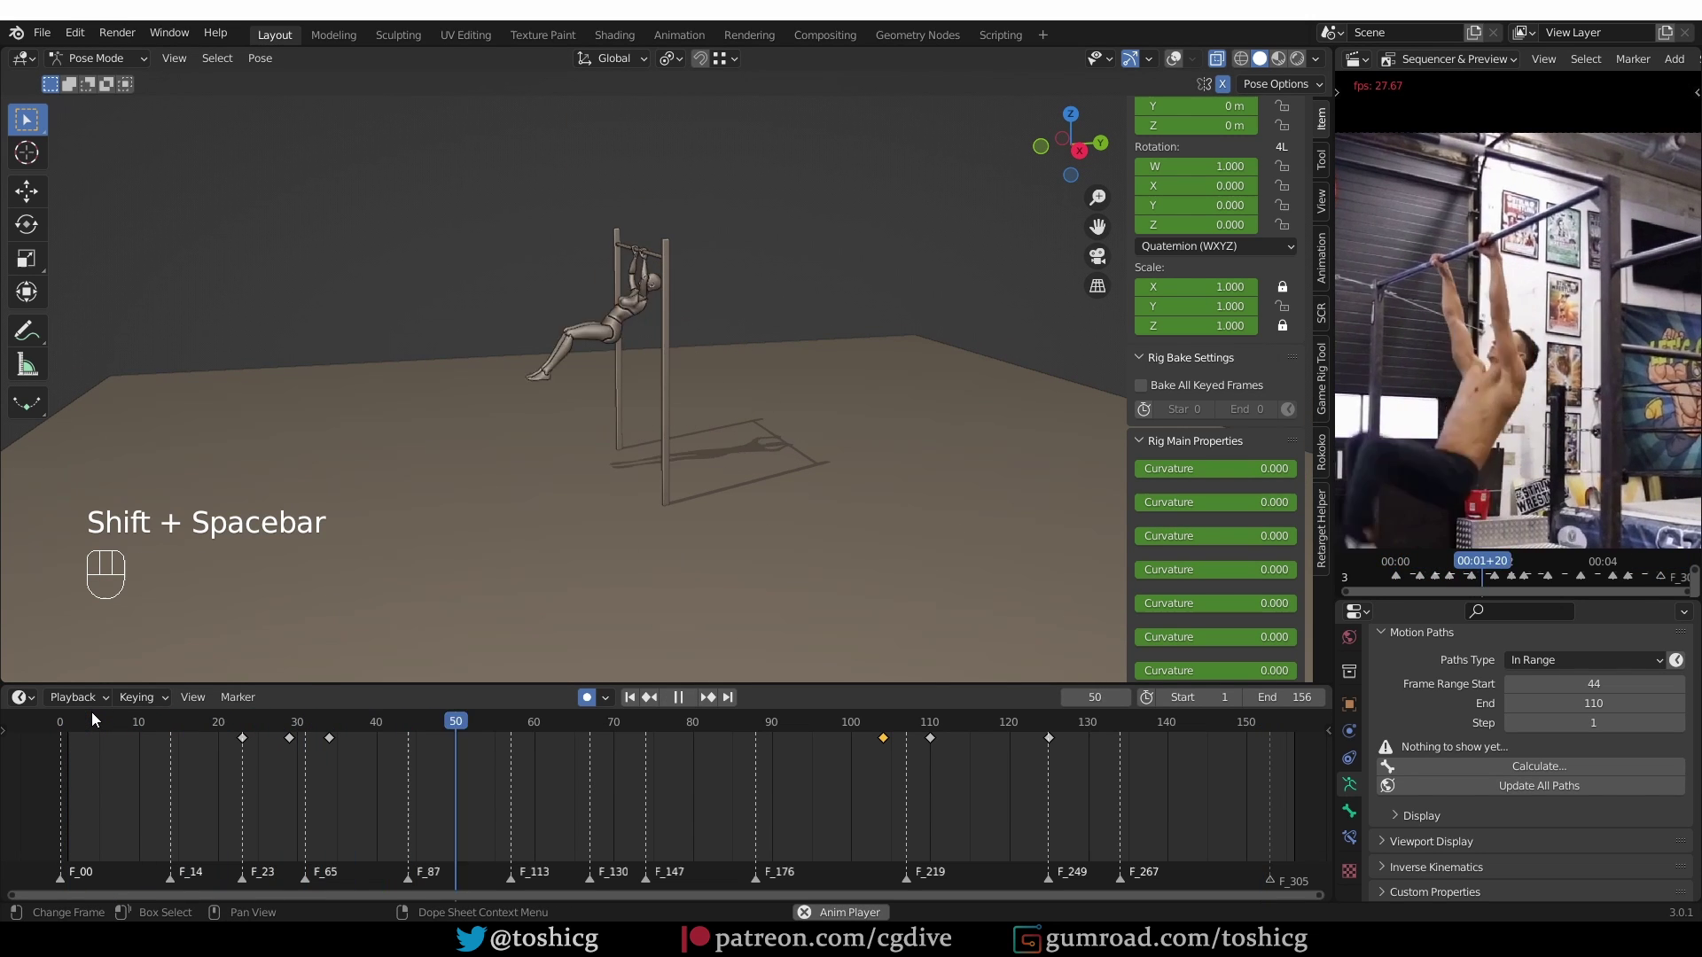
key("shift+space")
left_click_drag(856, 727, 1052, 710)
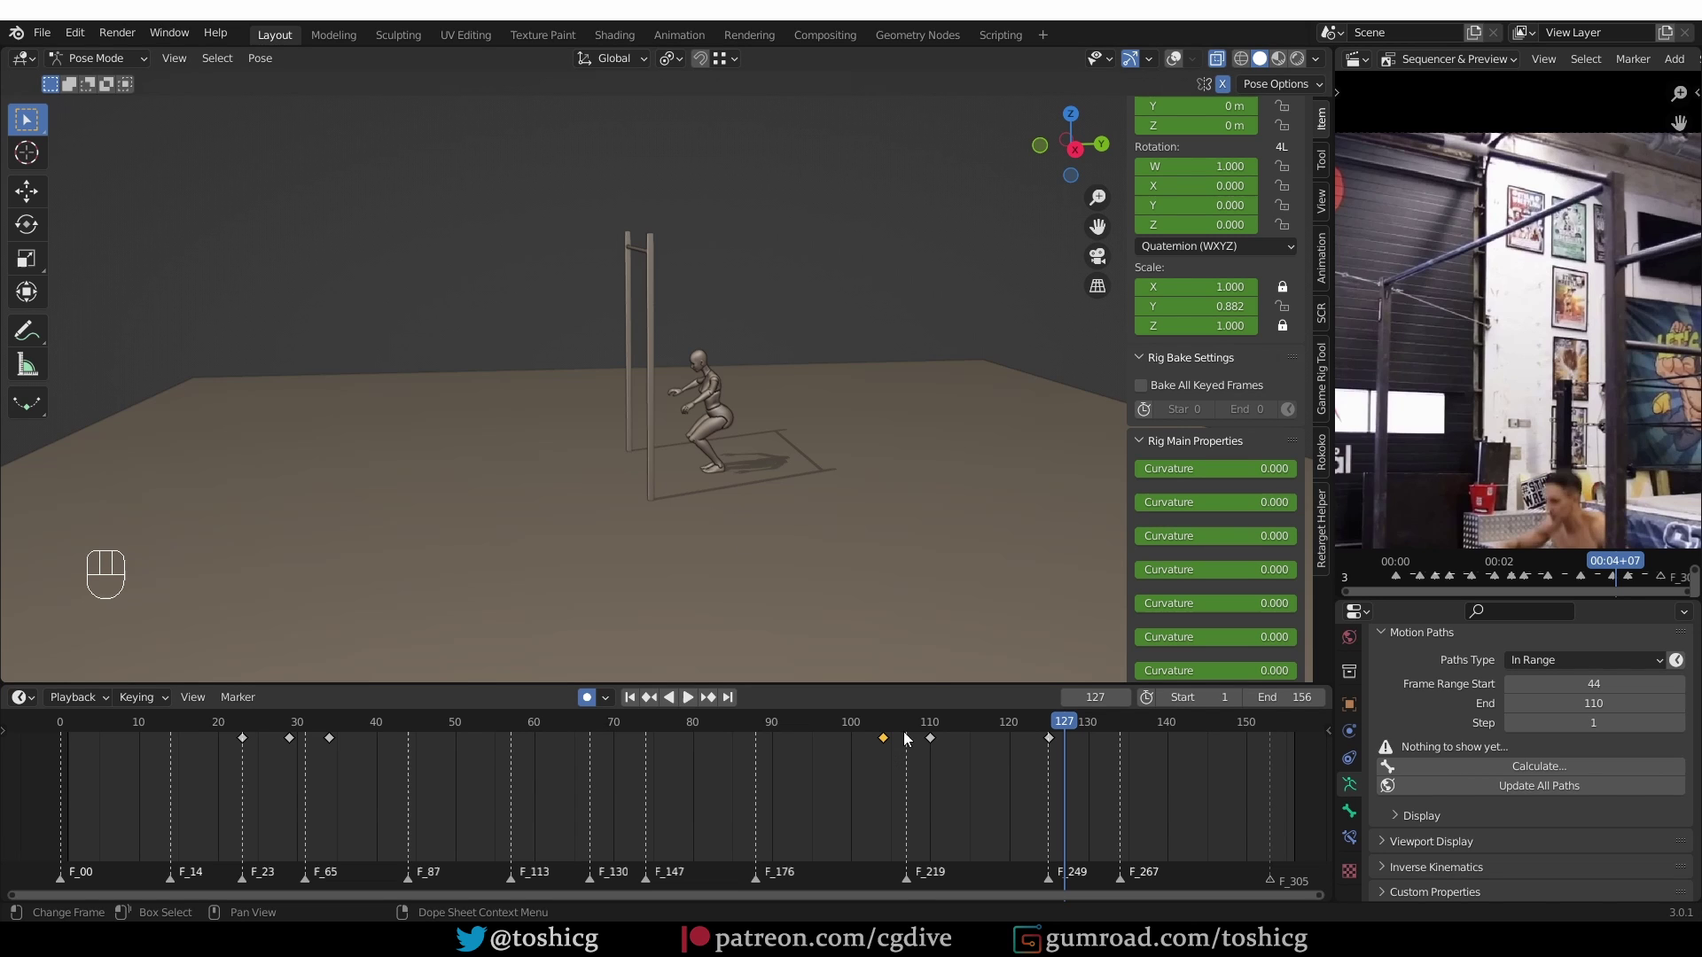
left_click_drag(919, 733, 971, 706)
left_click_drag(842, 585, 823, 578)
middle_click(803, 520)
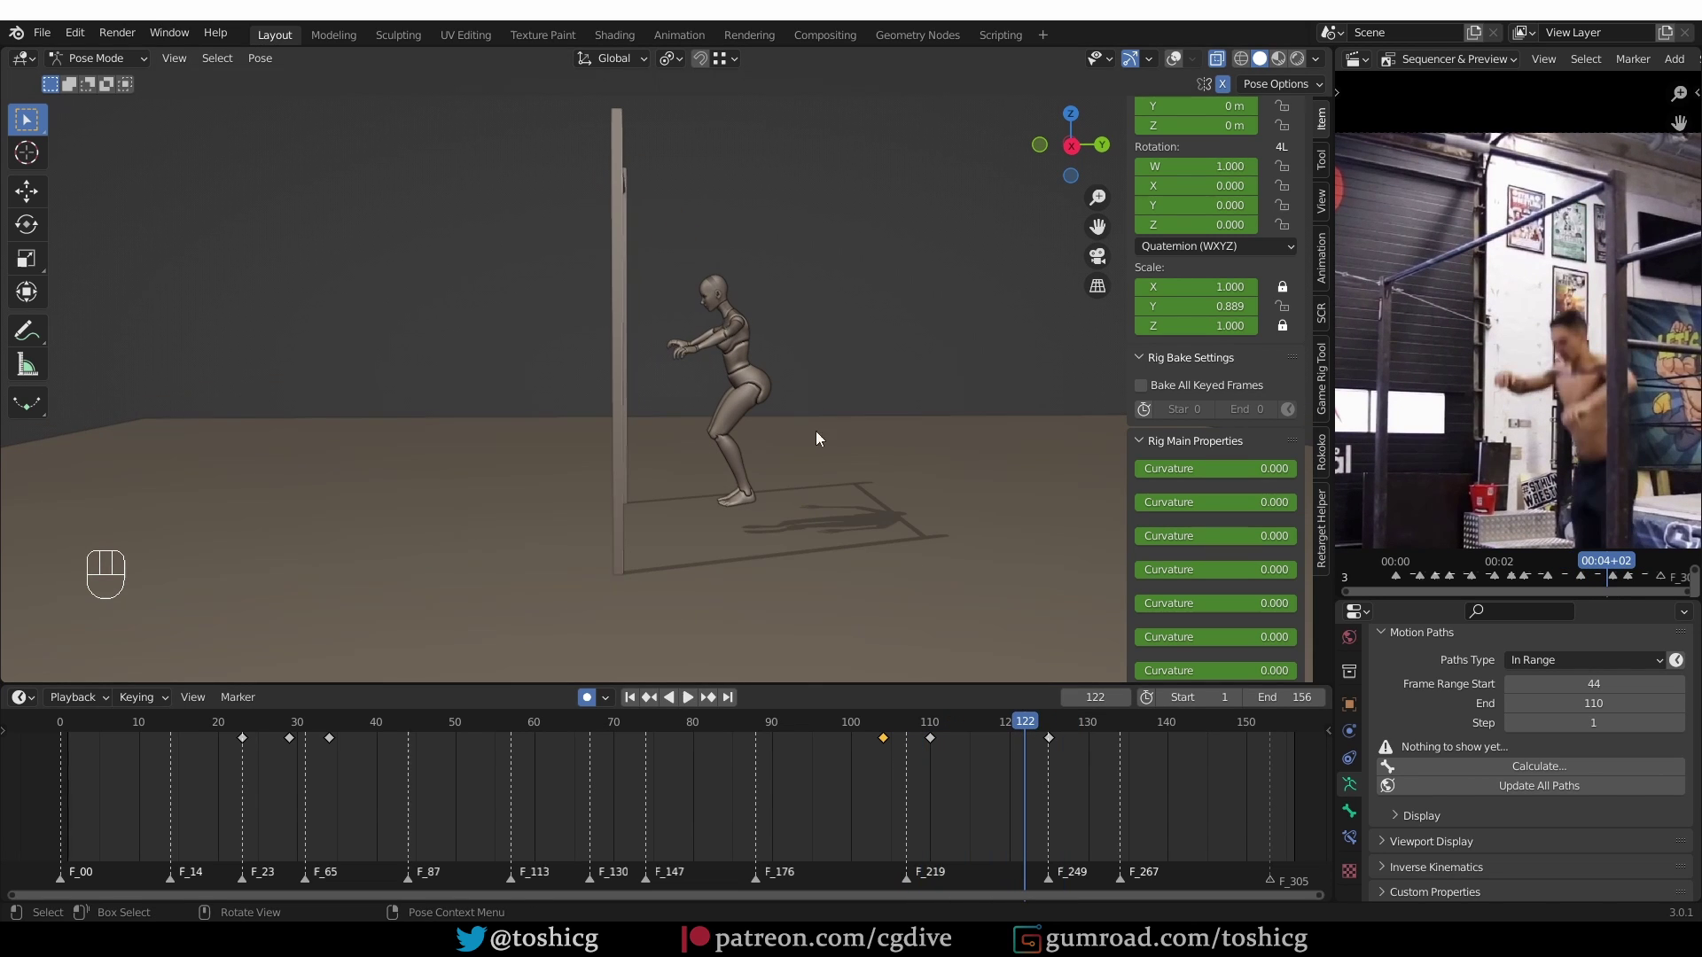
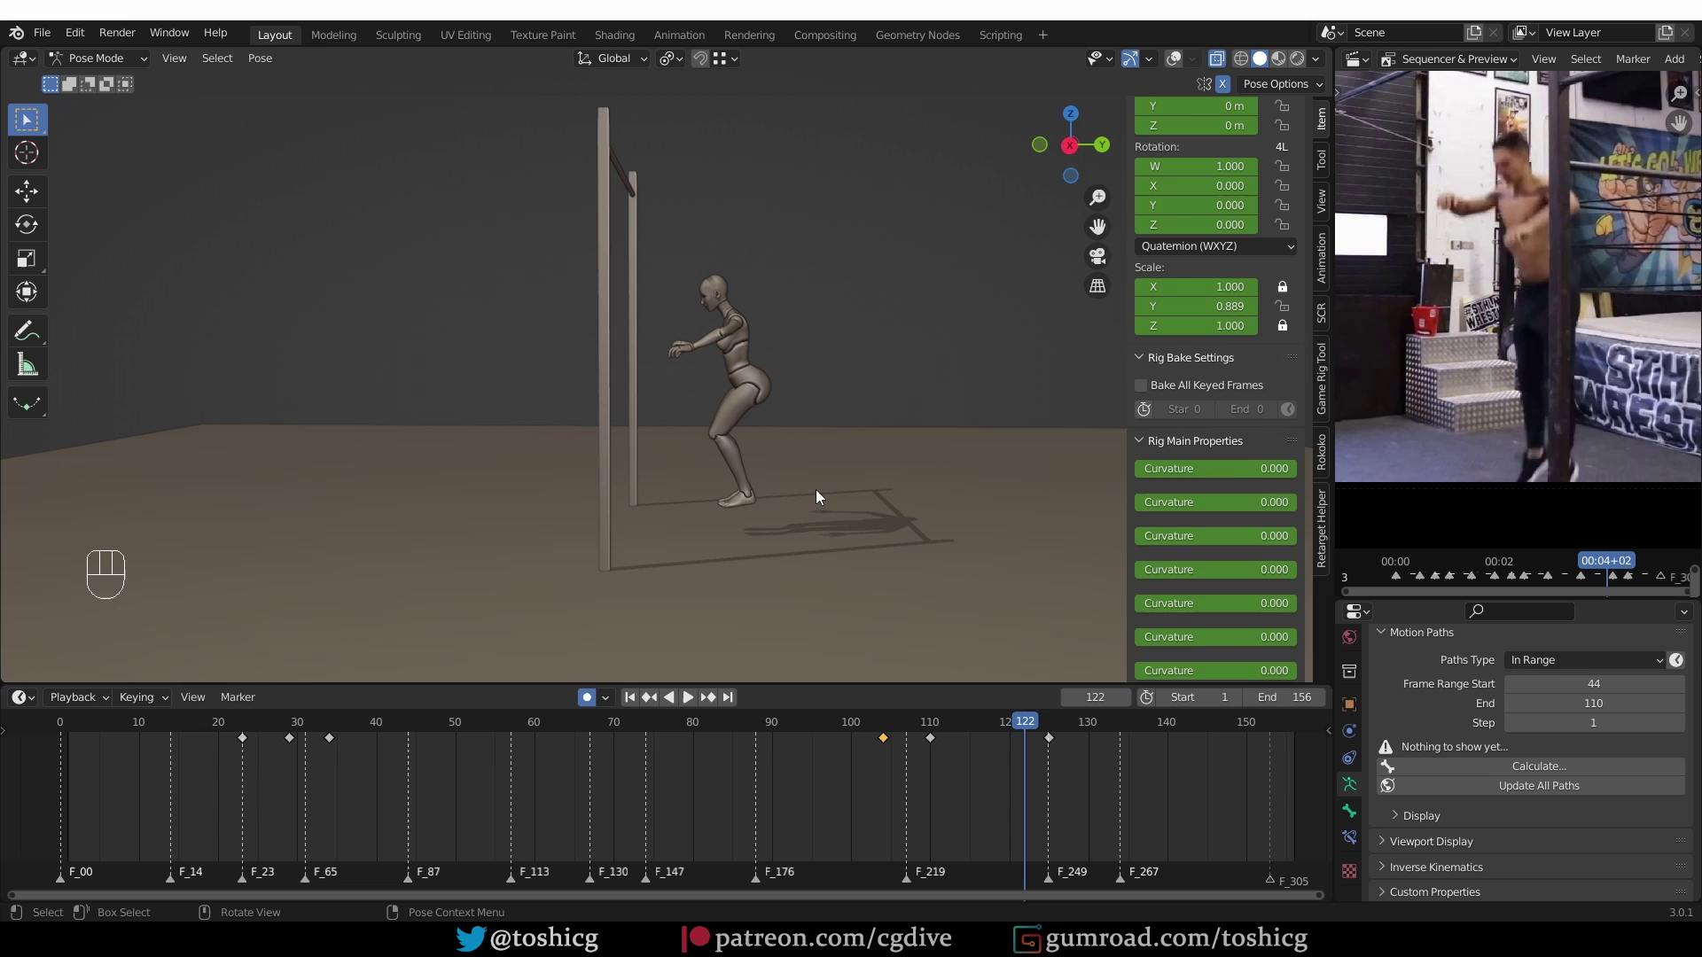
Reveal the rig controls and pick the body controls on the crouched character
key("z")
left_click(870, 515)
left_click_drag(880, 497, 888, 527)
key("ctrl+z")
double_click(881, 481)
middle_click(876, 533)
left_click(913, 608)
middle_click(944, 546)
left_click(899, 524)
left_click(791, 556)
left_click(783, 517)
left_click(766, 521)
left_click(808, 577)
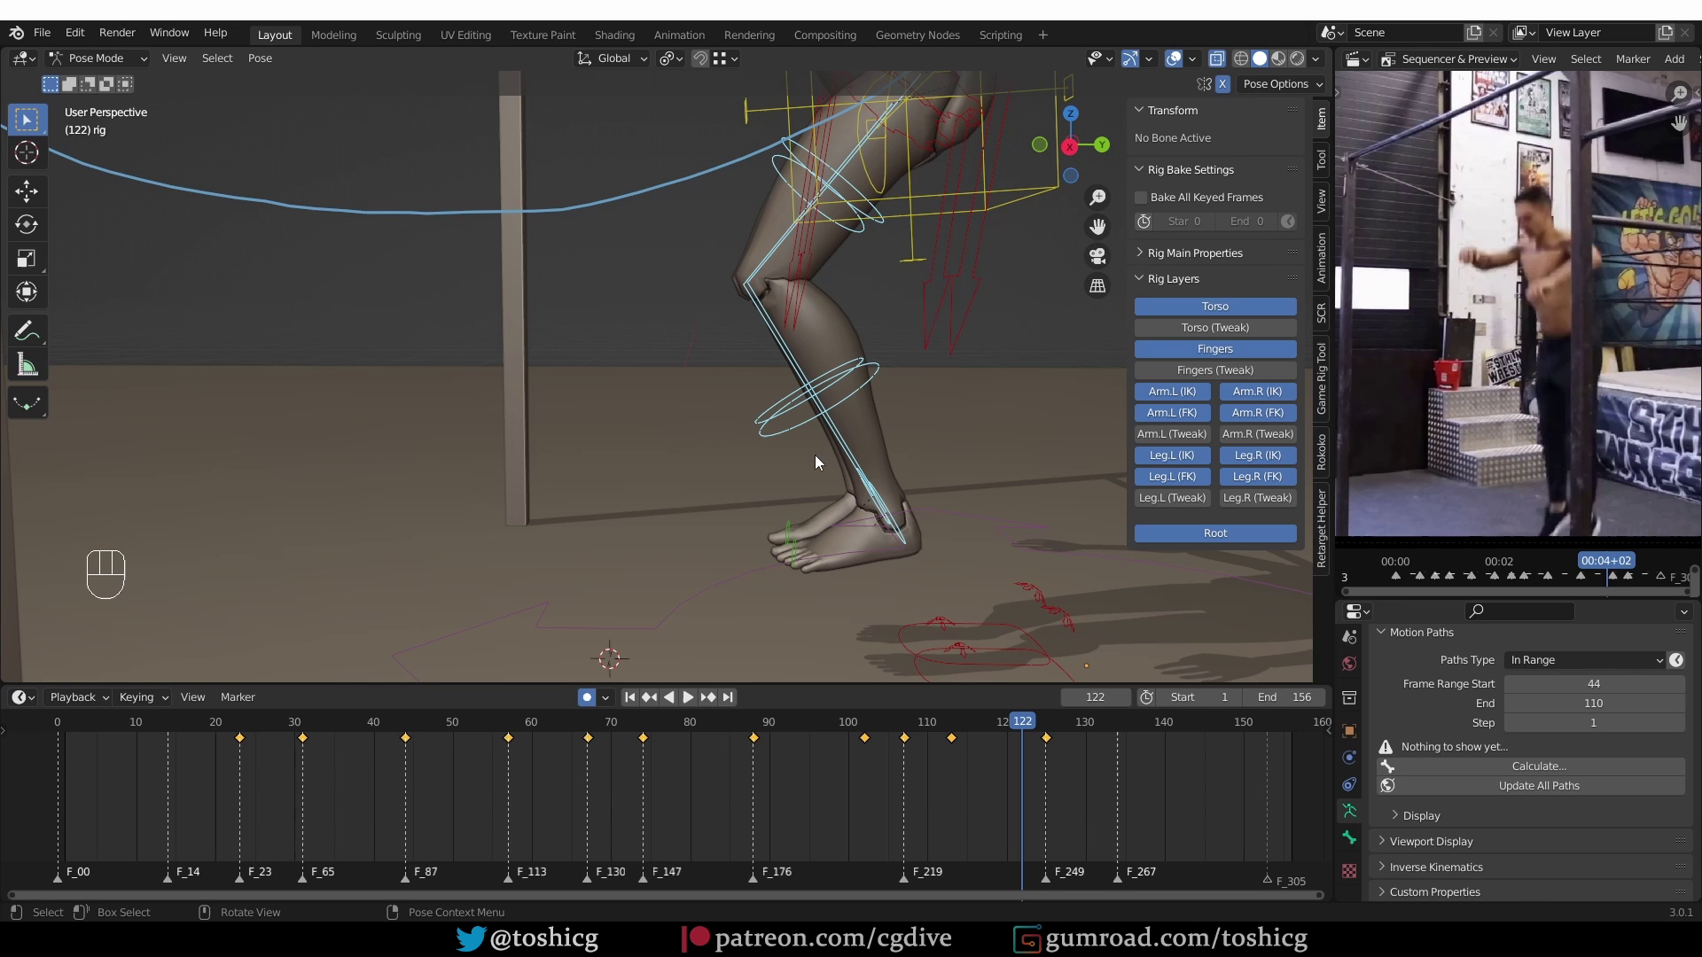
Blend an in-between pose at frame 121 with the Pose Breakdowner (Shift+E) and confirm it
middle_click(921, 528)
left_click(1036, 727)
left_click_drag(1059, 725, 1034, 730)
middle_click(930, 513)
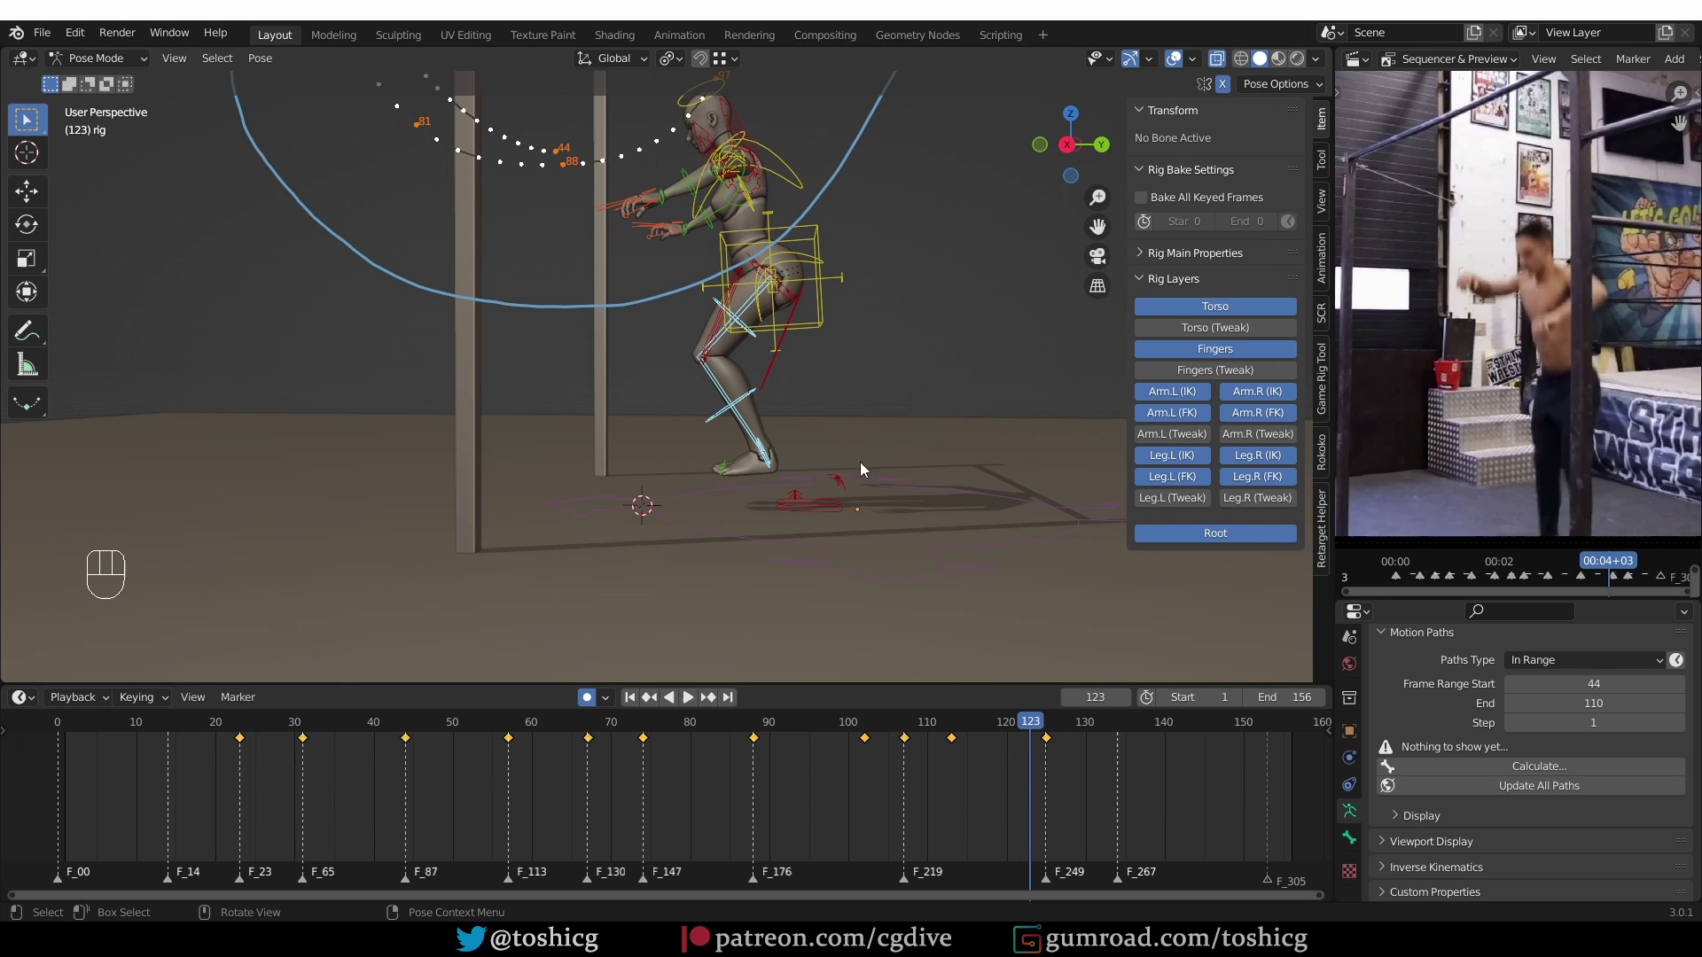
key("shift+e")
key("shift+e")
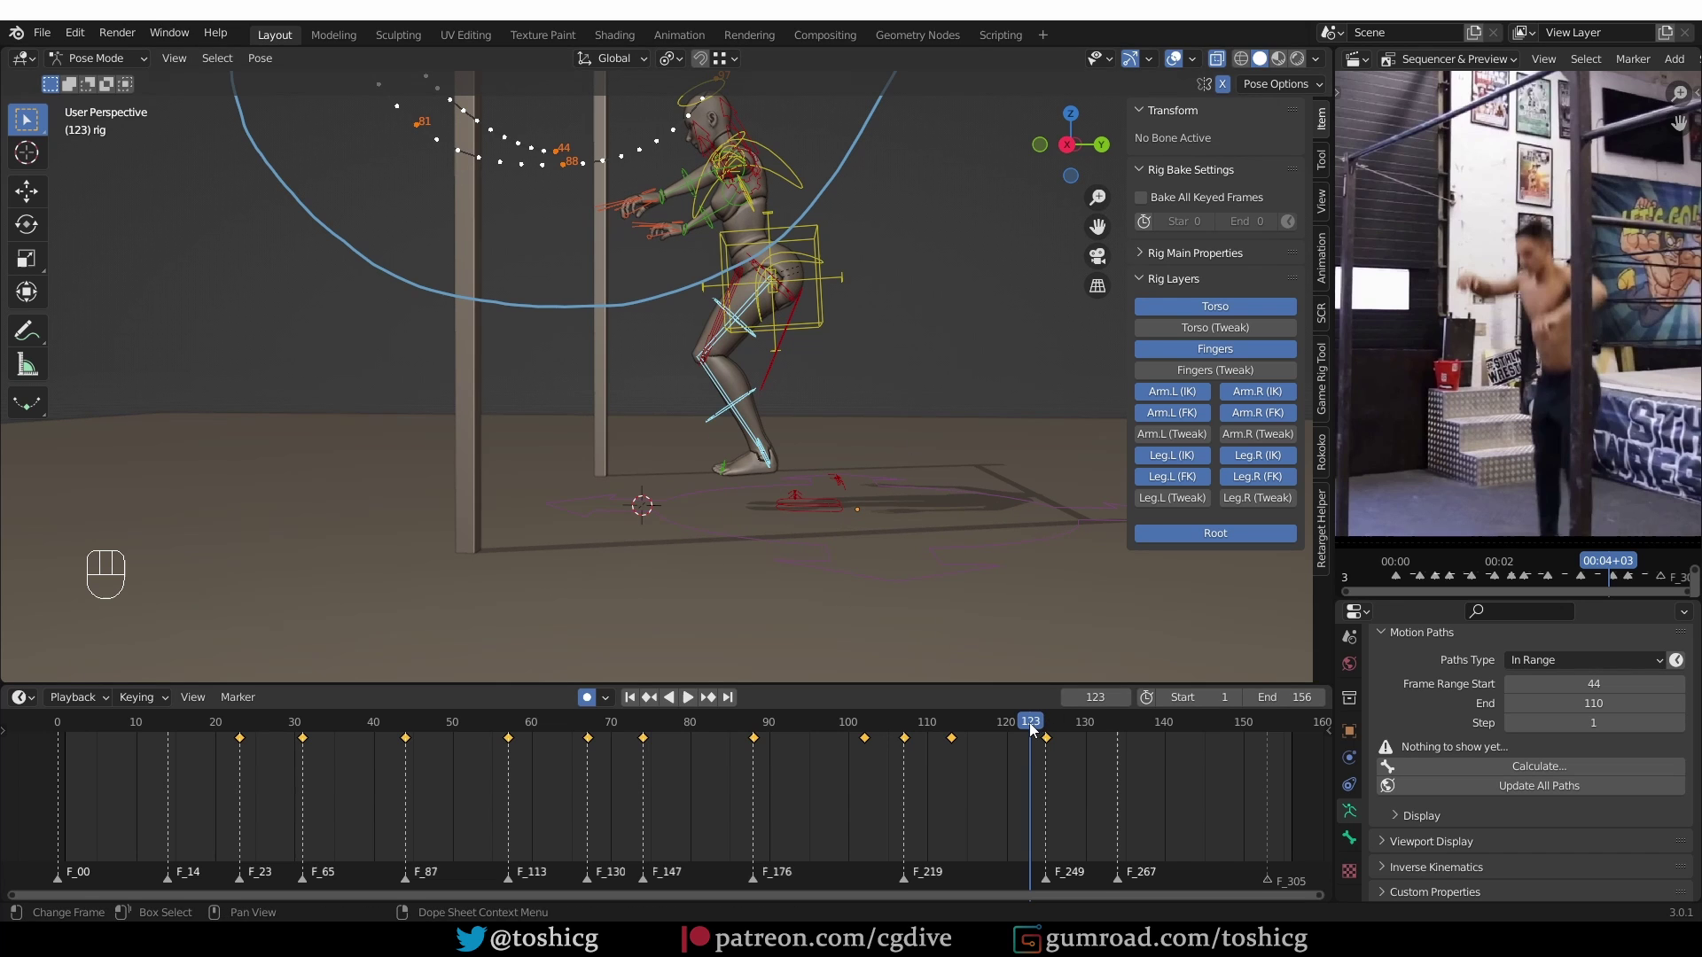
left_click(1029, 732)
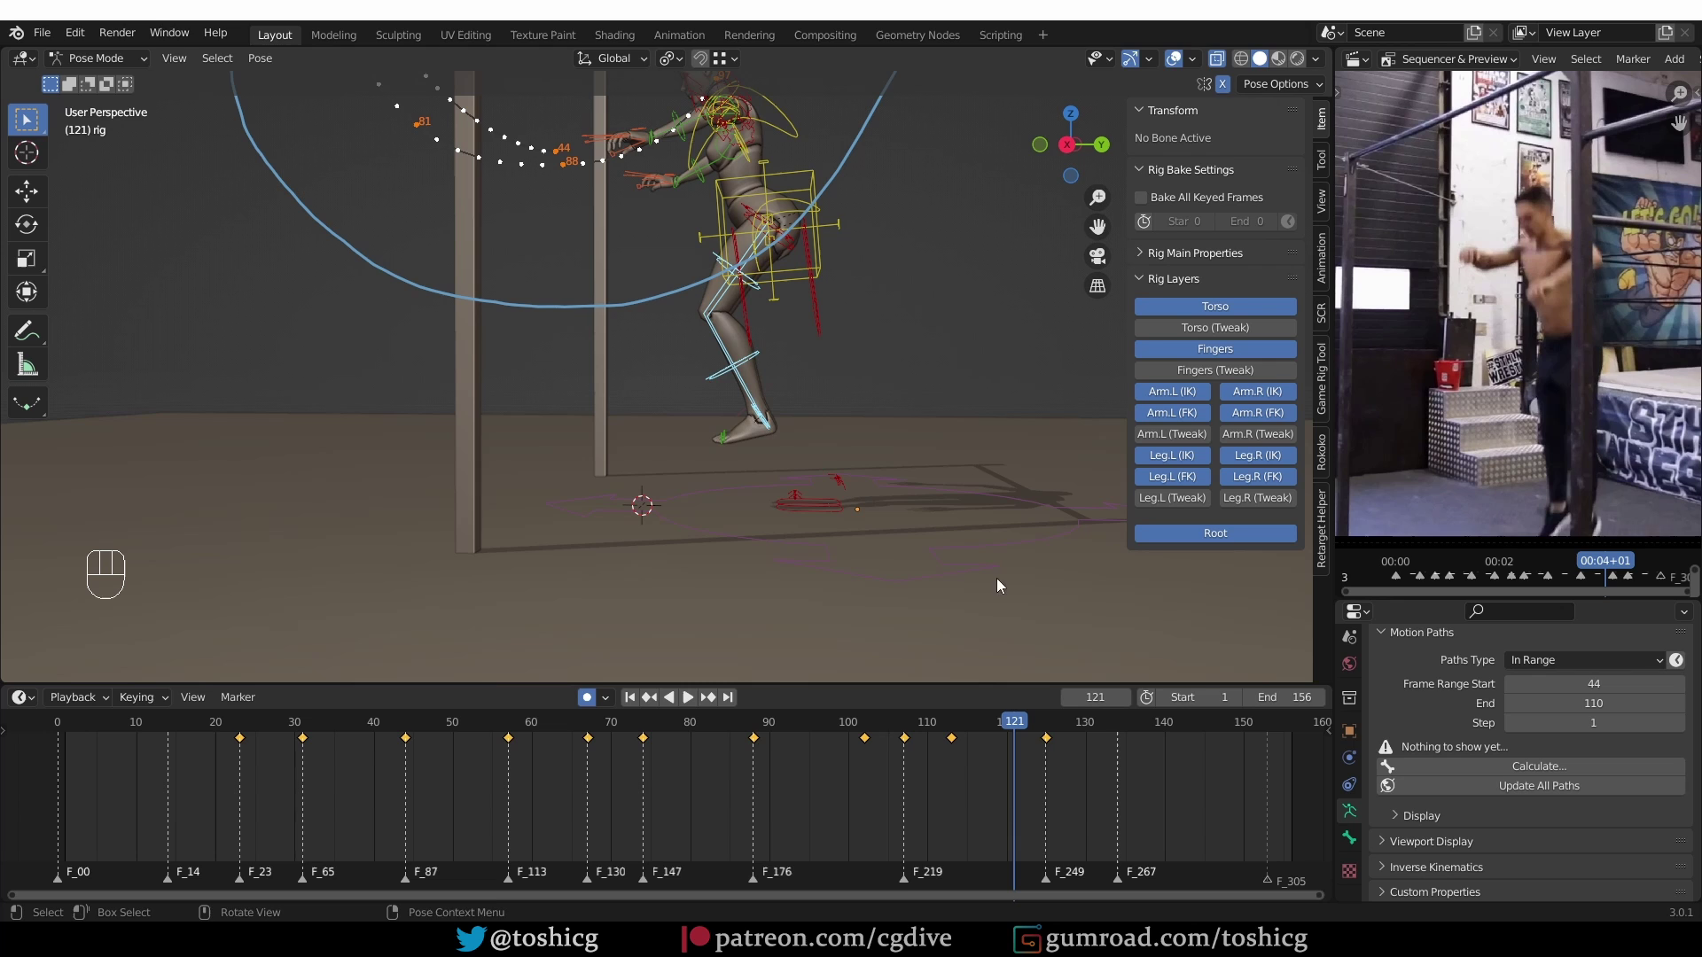
key("shift+e")
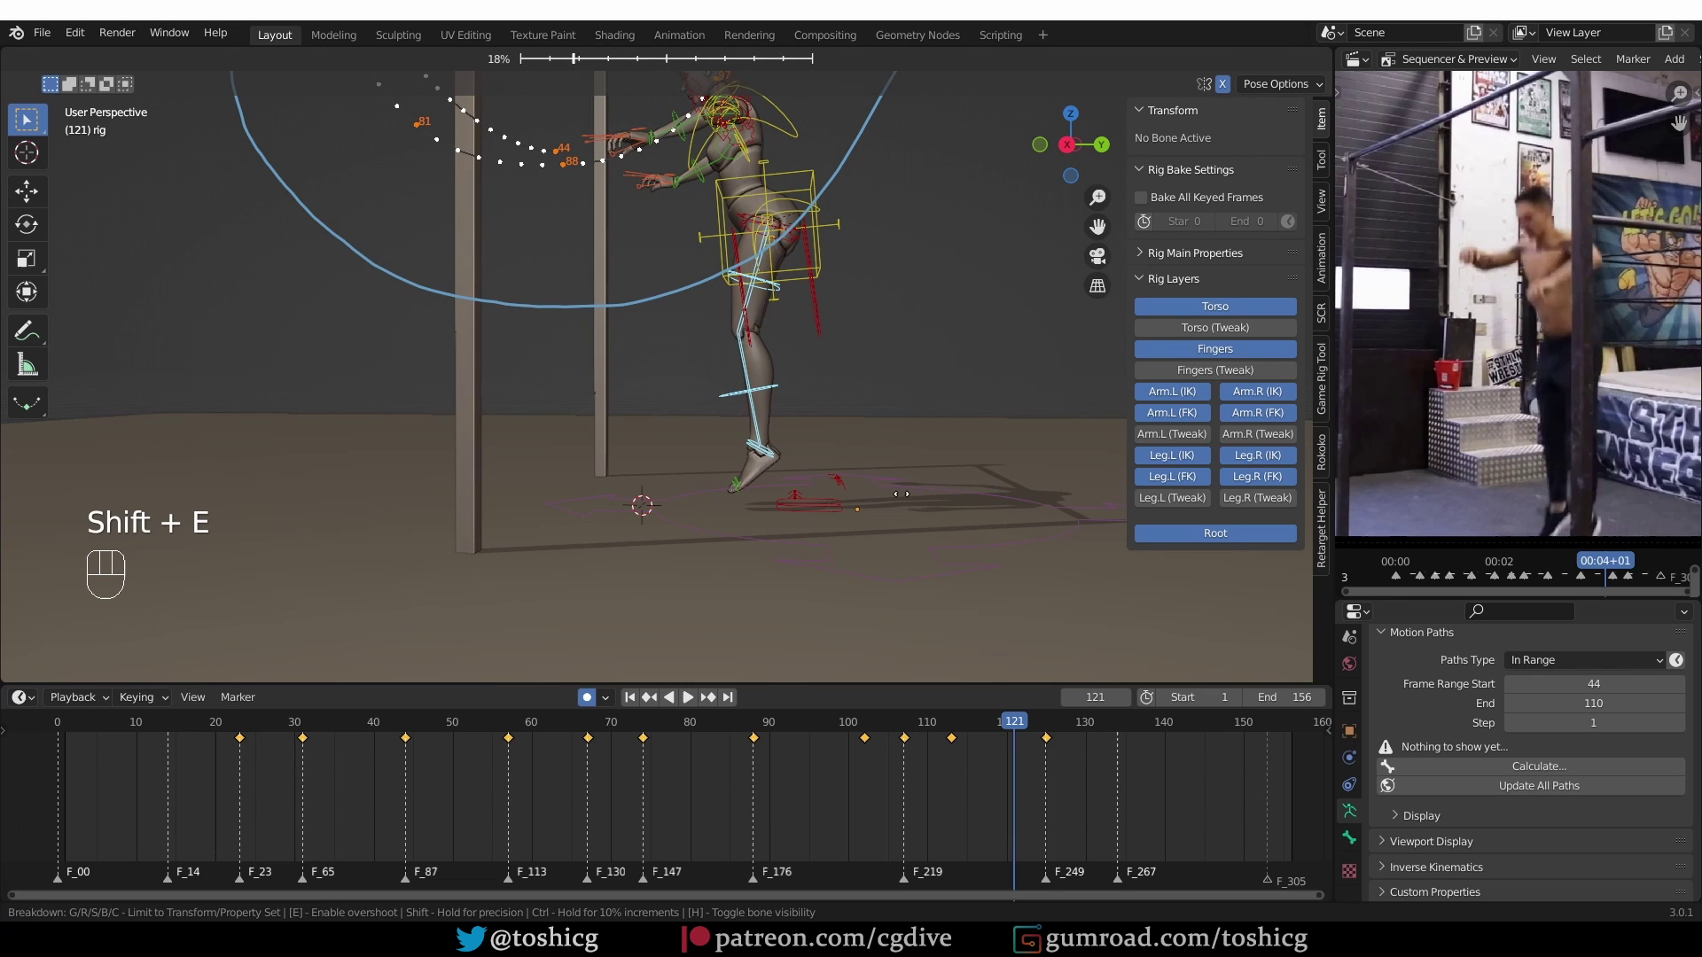
left_click(1020, 724)
key("shift+e")
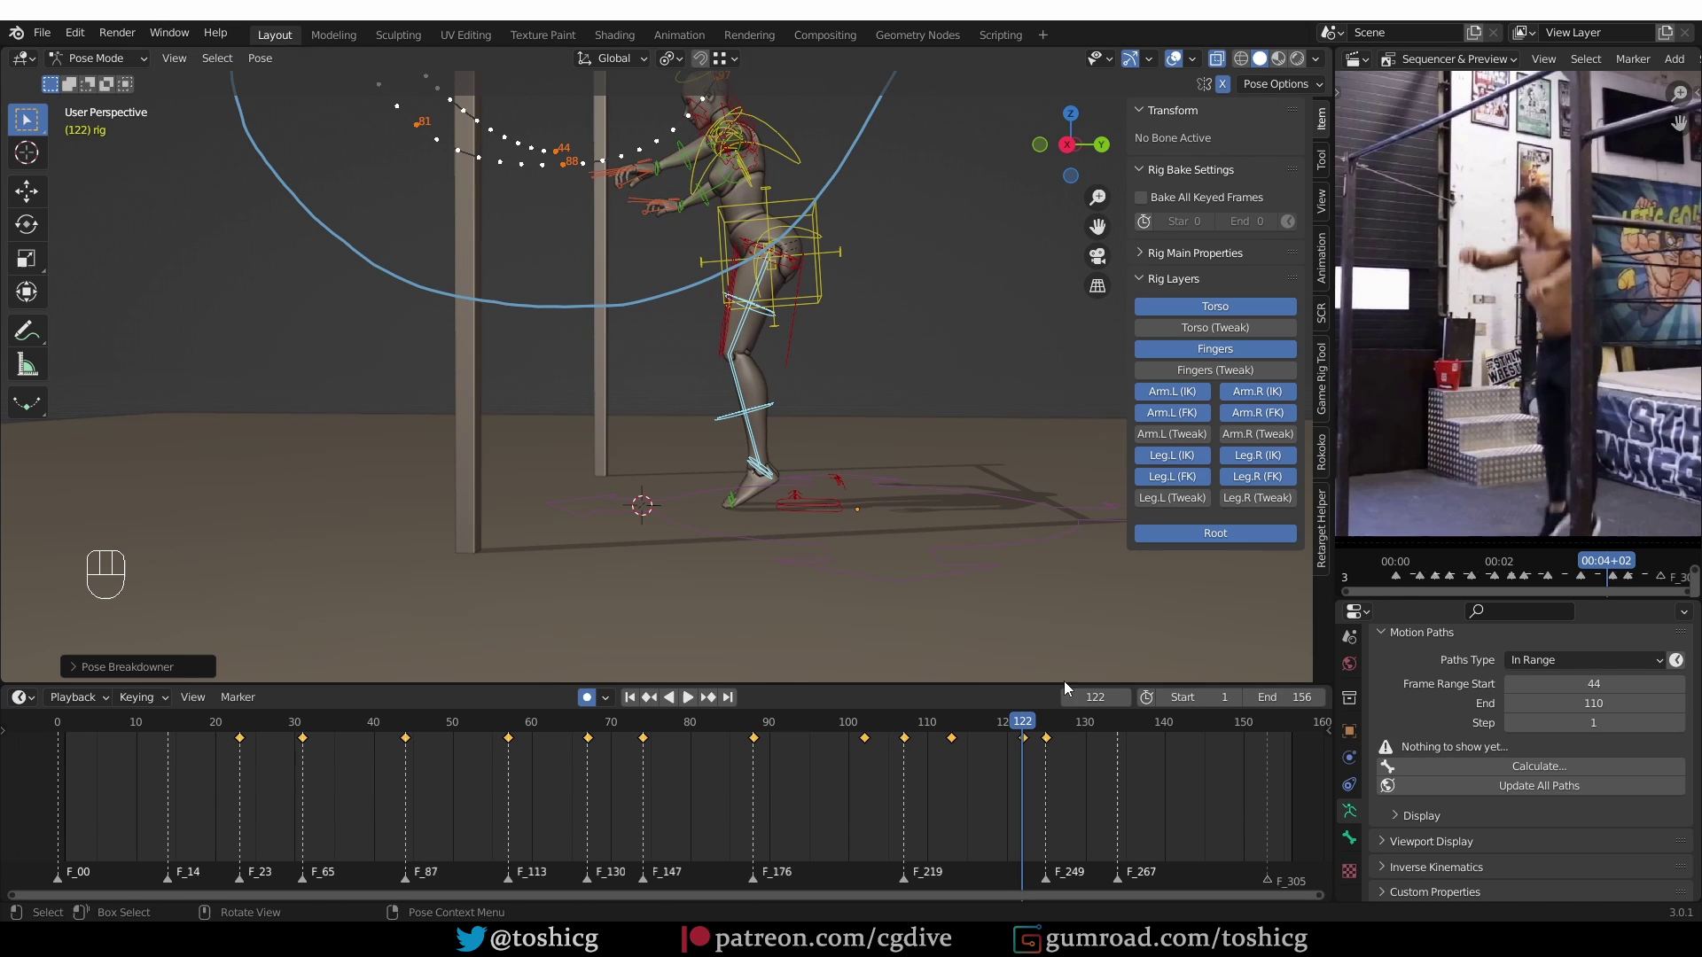
Scrub through the landing frames up to 124 and check the crouch from a side orthographic view
left_click_drag(968, 720, 1040, 700)
middle_click(914, 601)
left_click_drag(1023, 726, 1034, 732)
left_click_drag(1033, 721, 1006, 711)
key("KP_3")
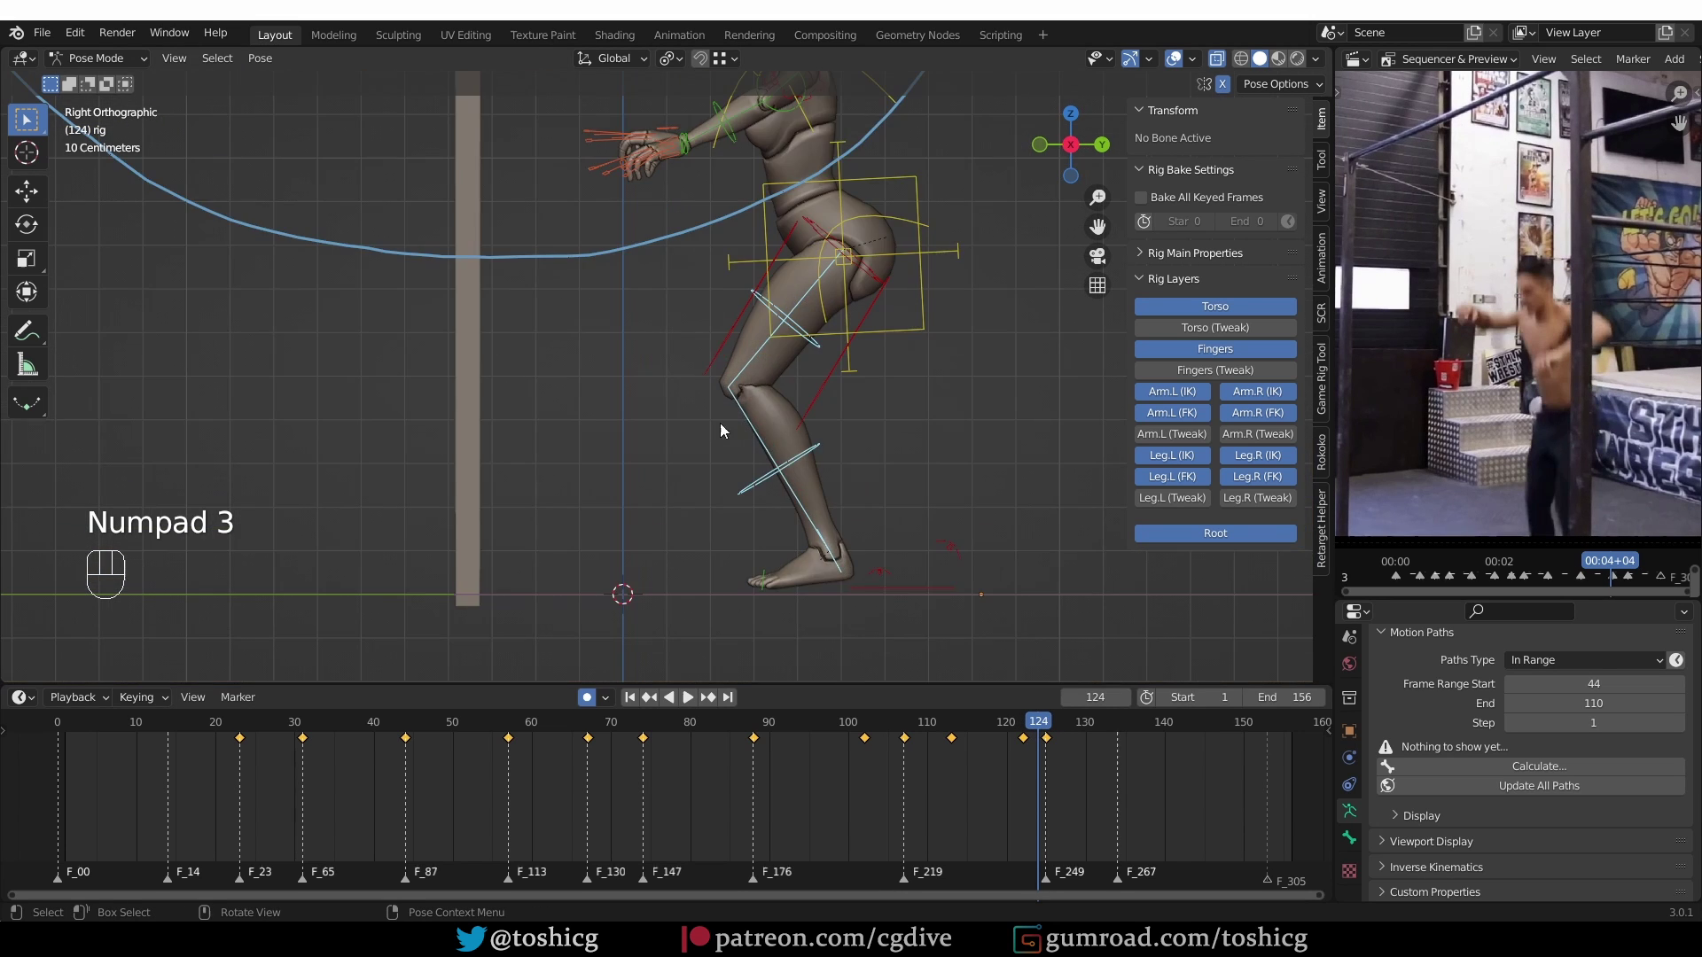
Frame the left foot in a side-on view and step from frame 122 to 123
middle_click(696, 283)
left_click(1087, 730)
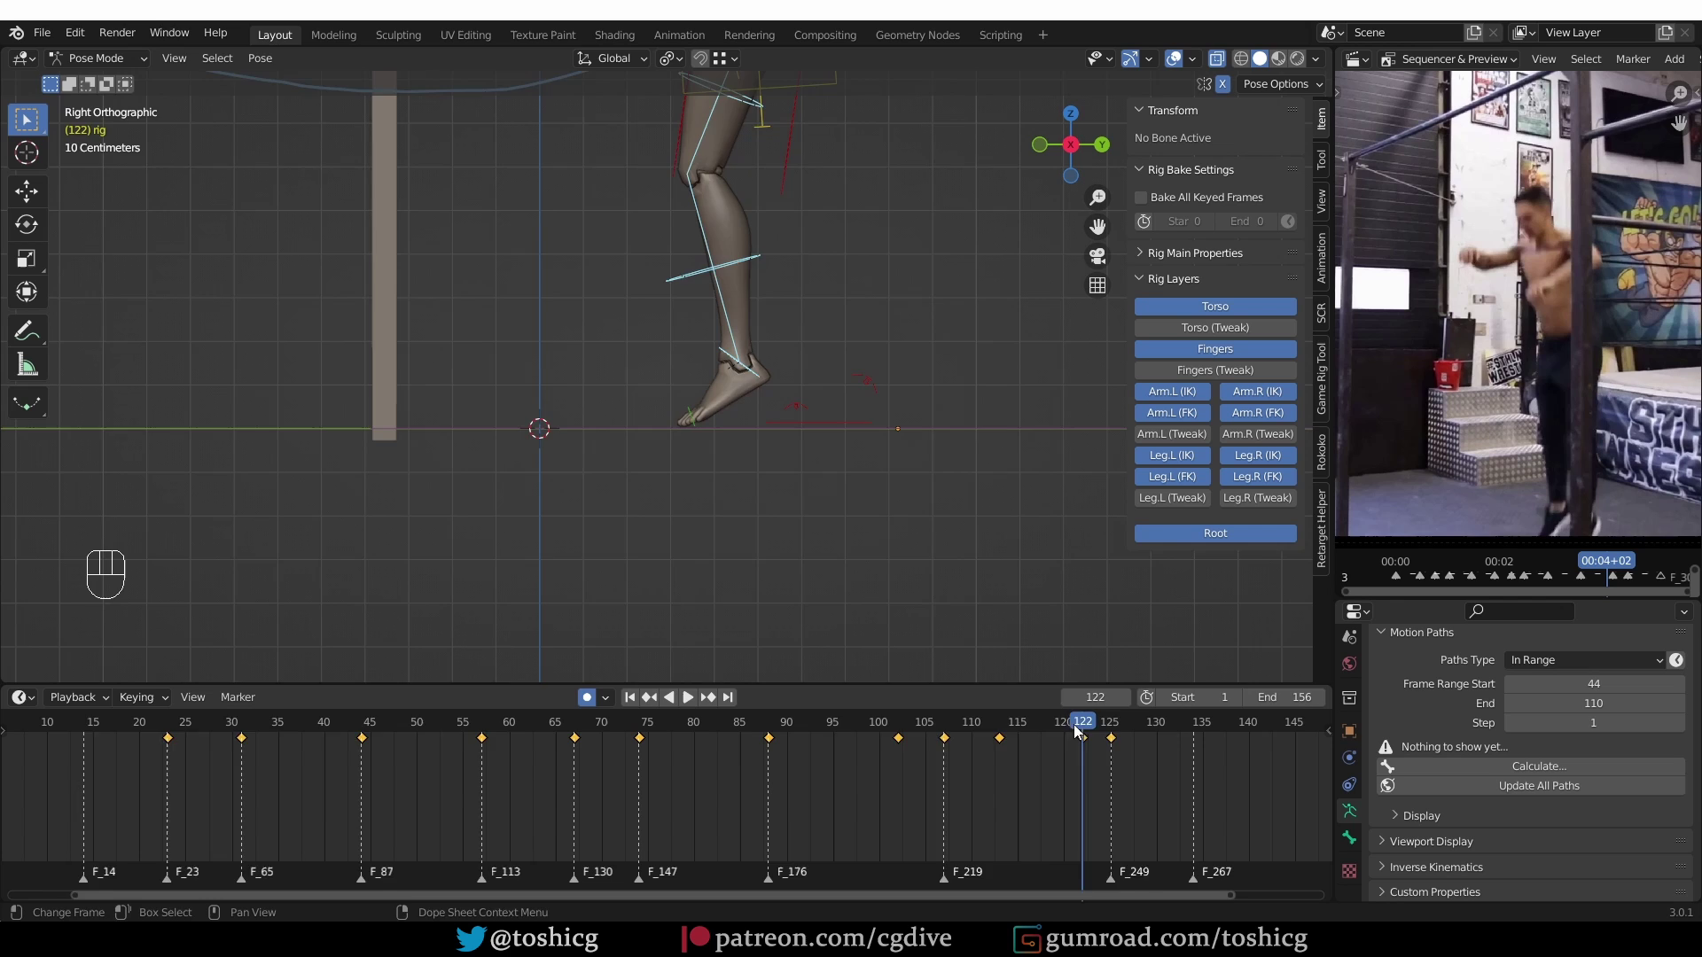
middle_click(718, 462)
key("d")
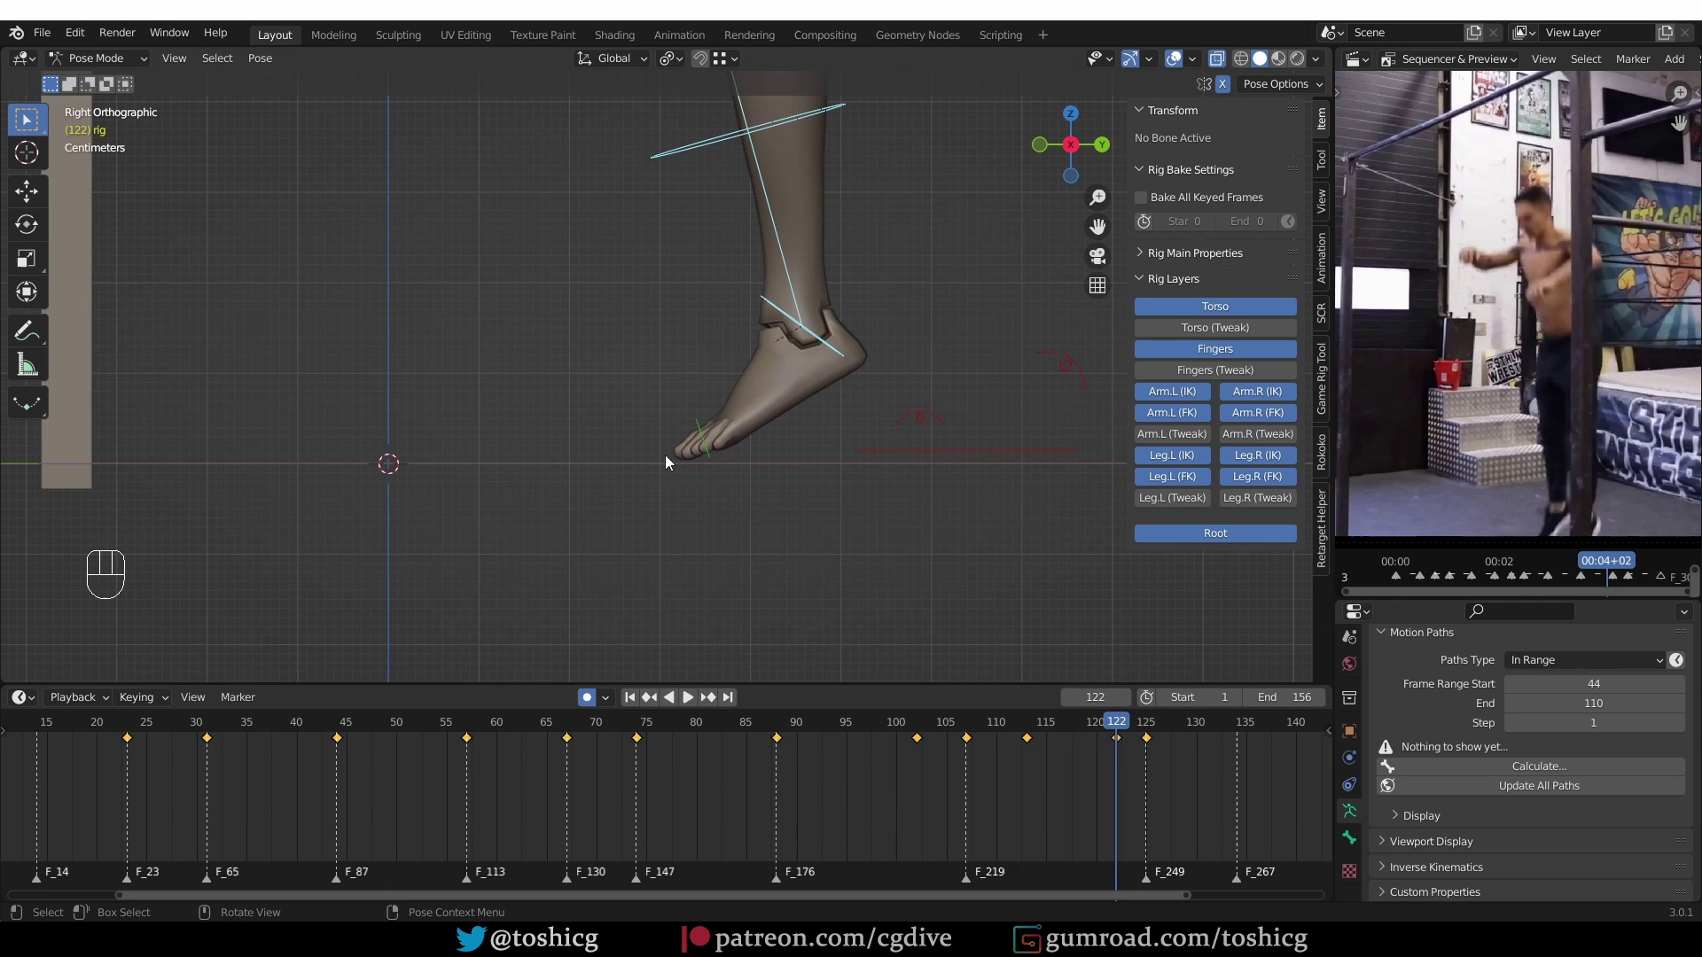
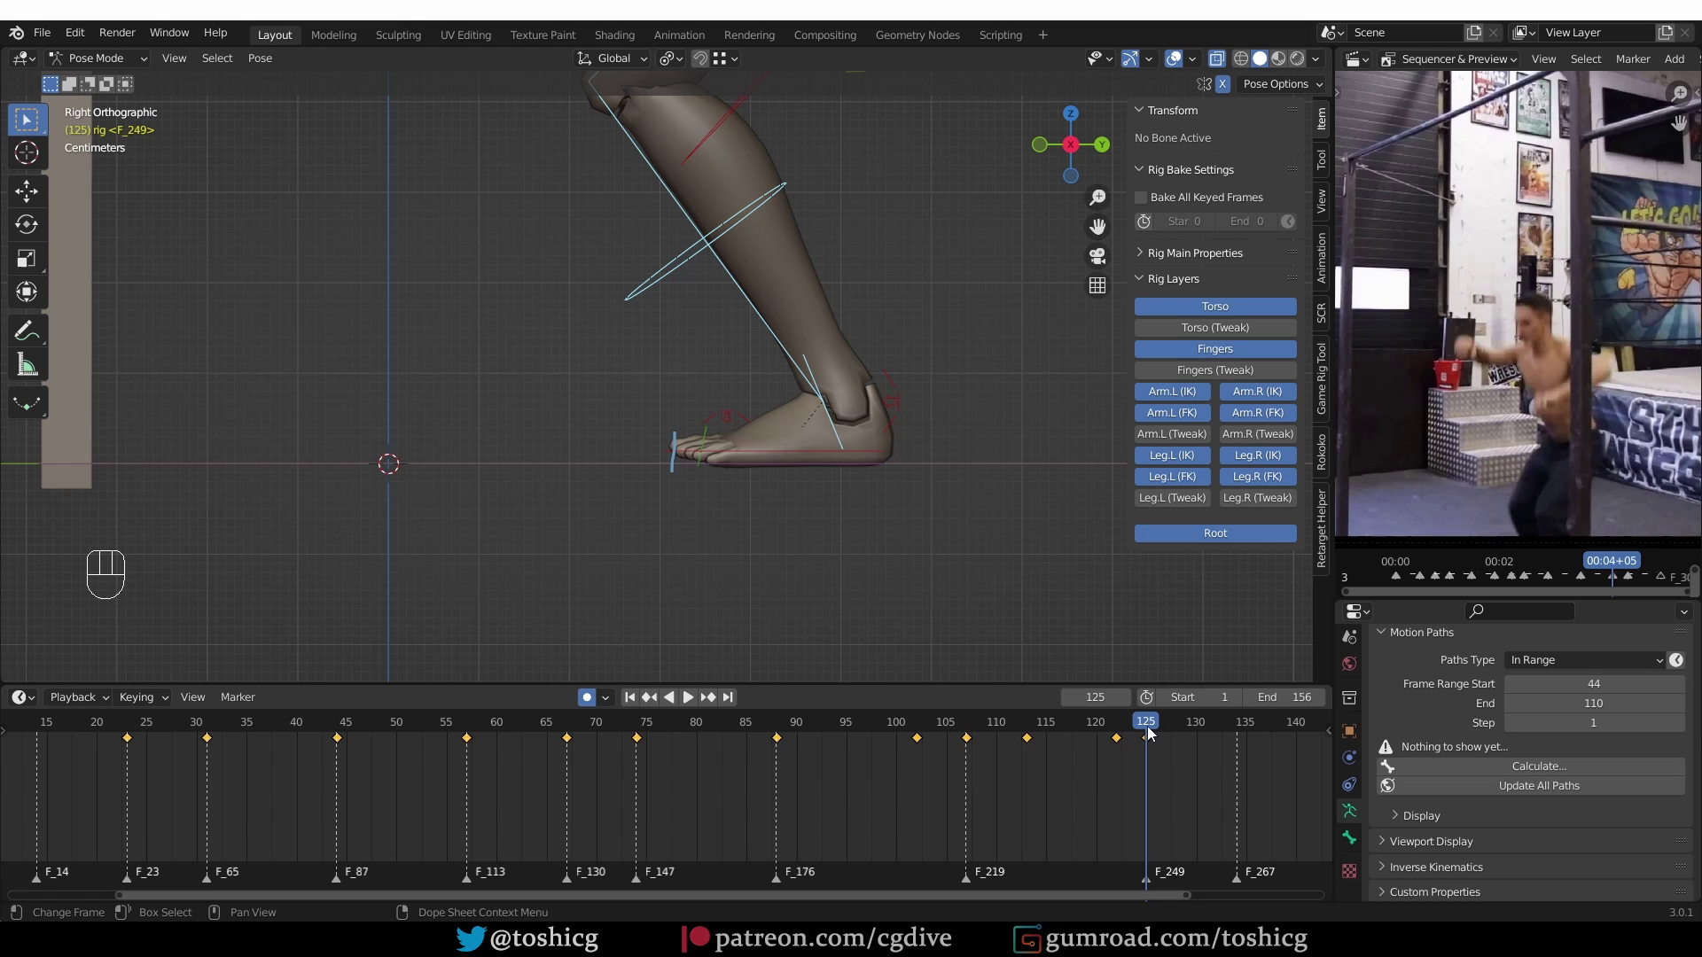
left_click(1141, 727)
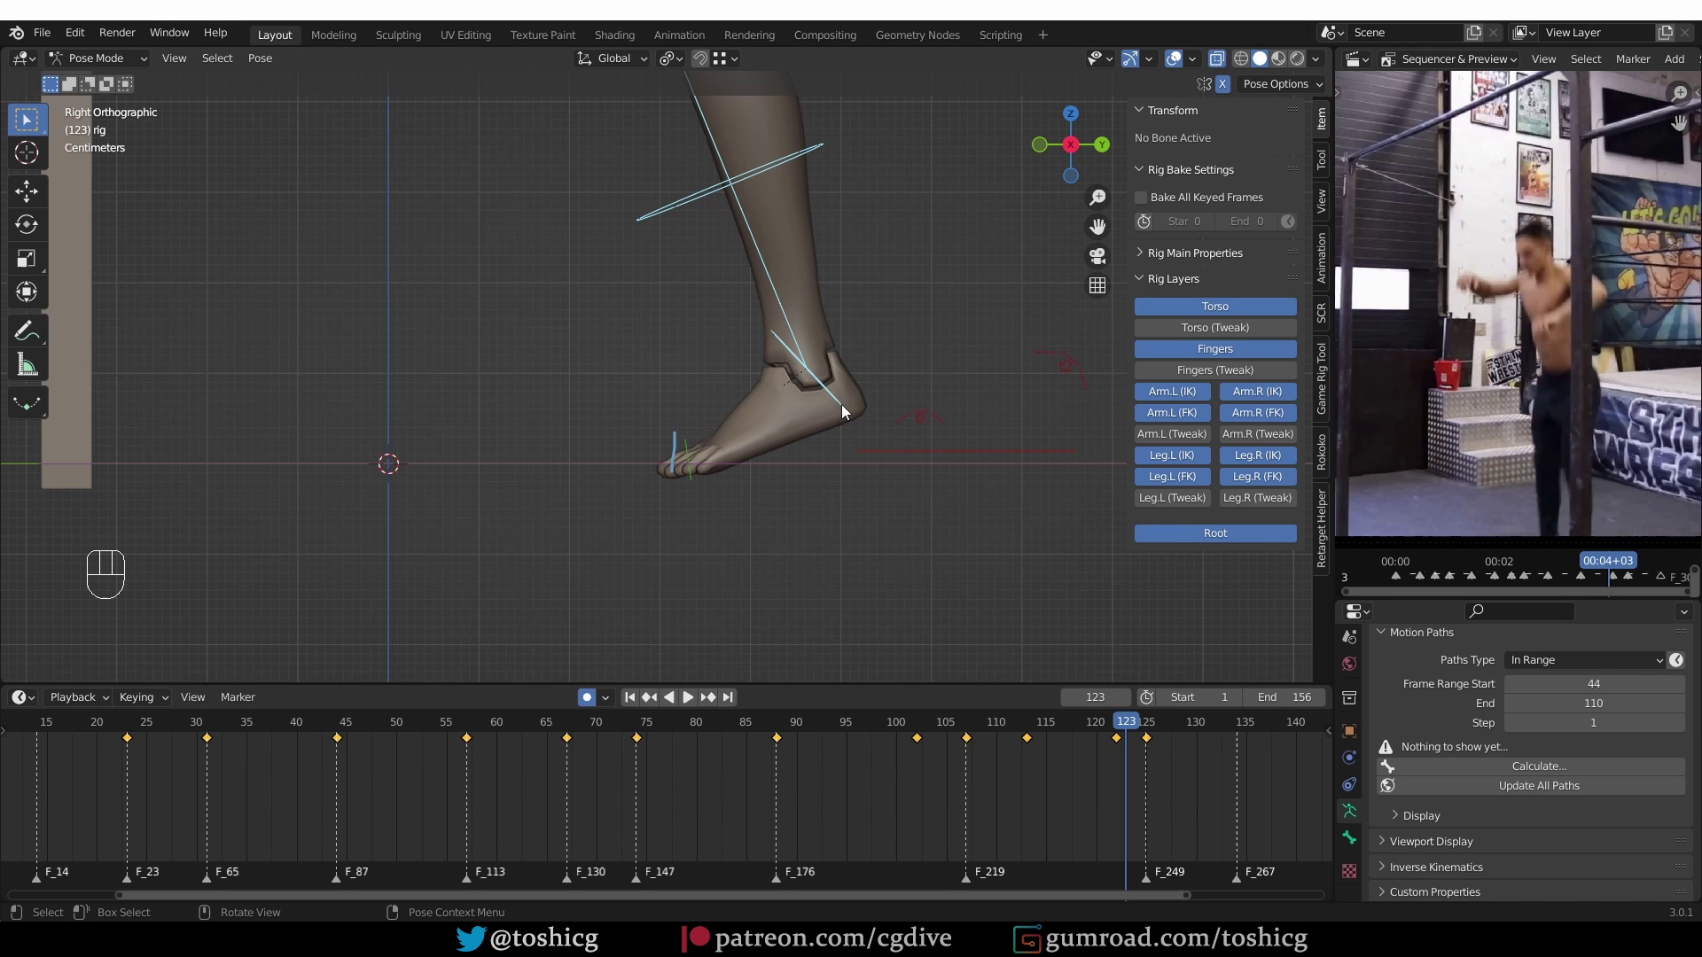
Rotate the left shin (shin_fk.L) to a new keyed angle at frame 123
left_click_drag(849, 399, 881, 389)
key("r")
left_click(771, 179)
key("r")
key("r")
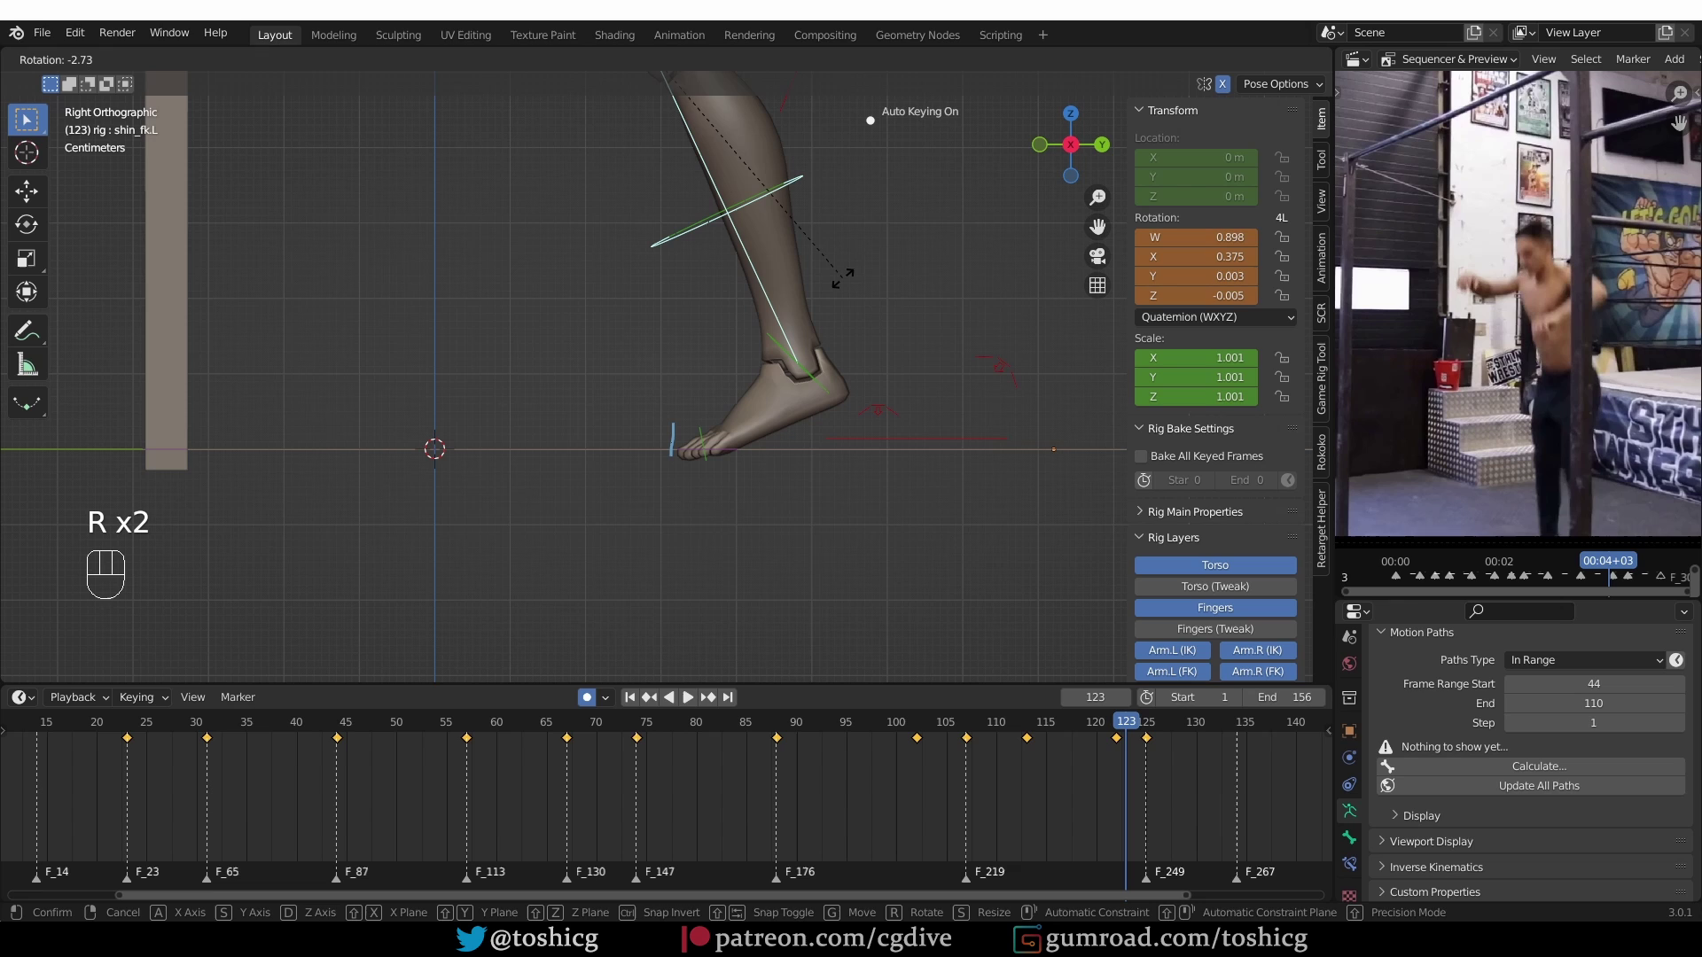
left_click(834, 391)
key("r")
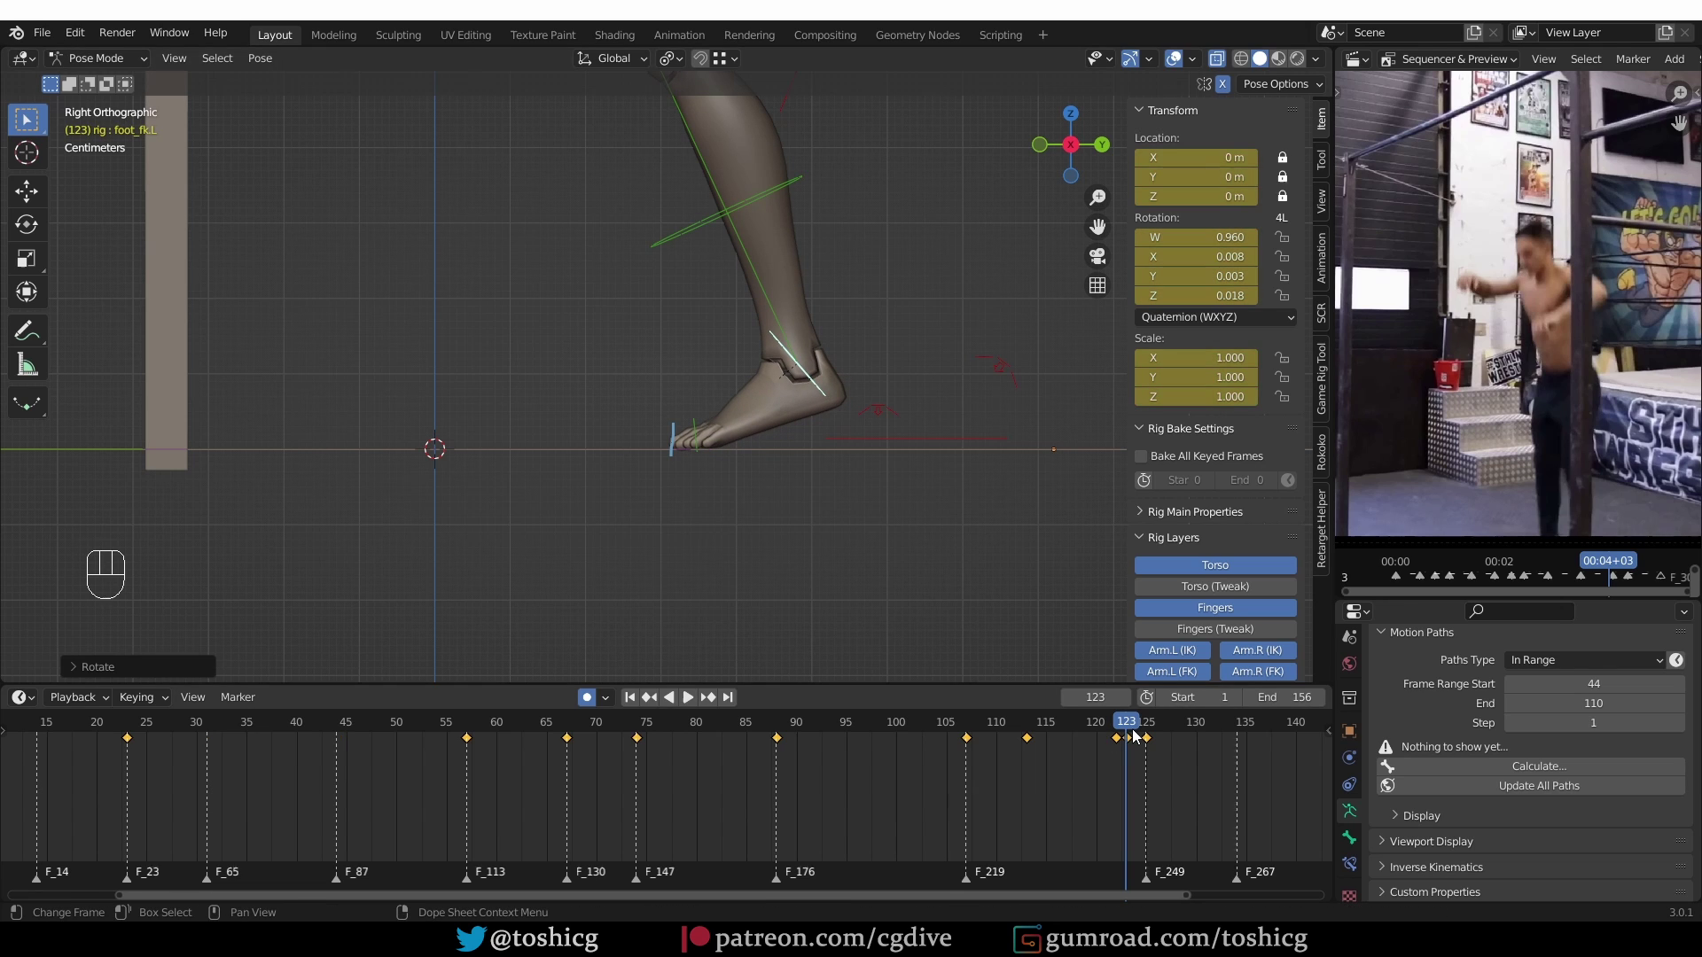
Rotate the left foot at frame 124 and the left toe at frame 125 so the foot rolls onto the ground
left_click(1137, 731)
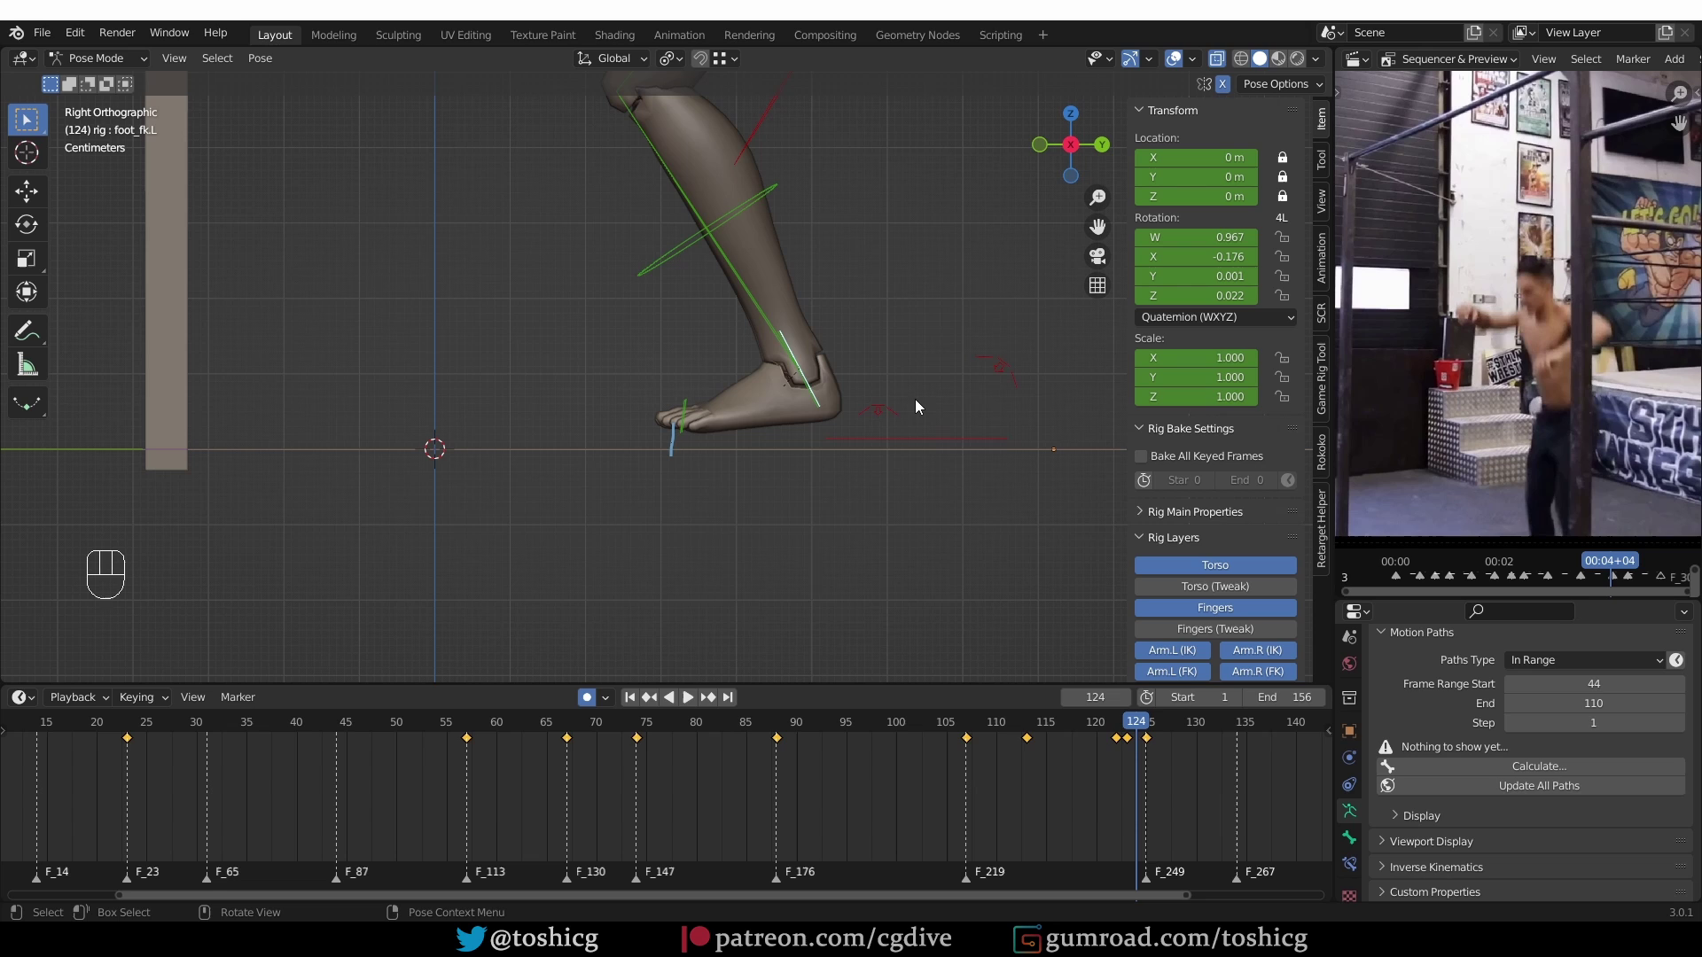
key("r")
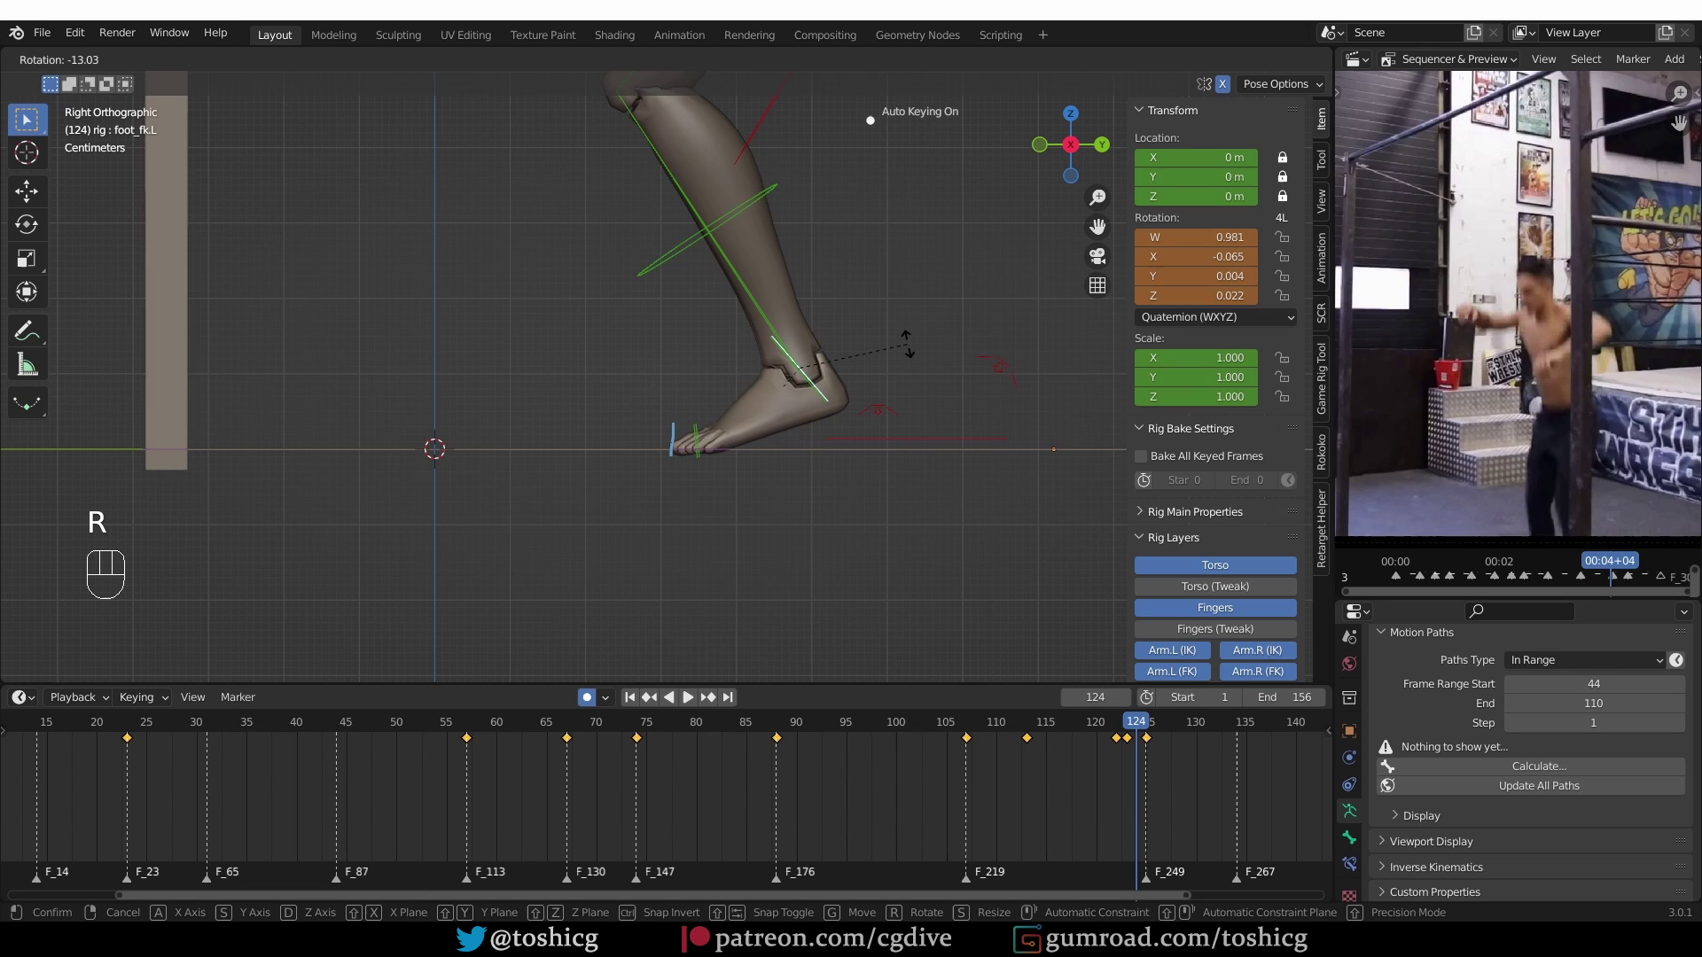
left_click(703, 427)
key("r")
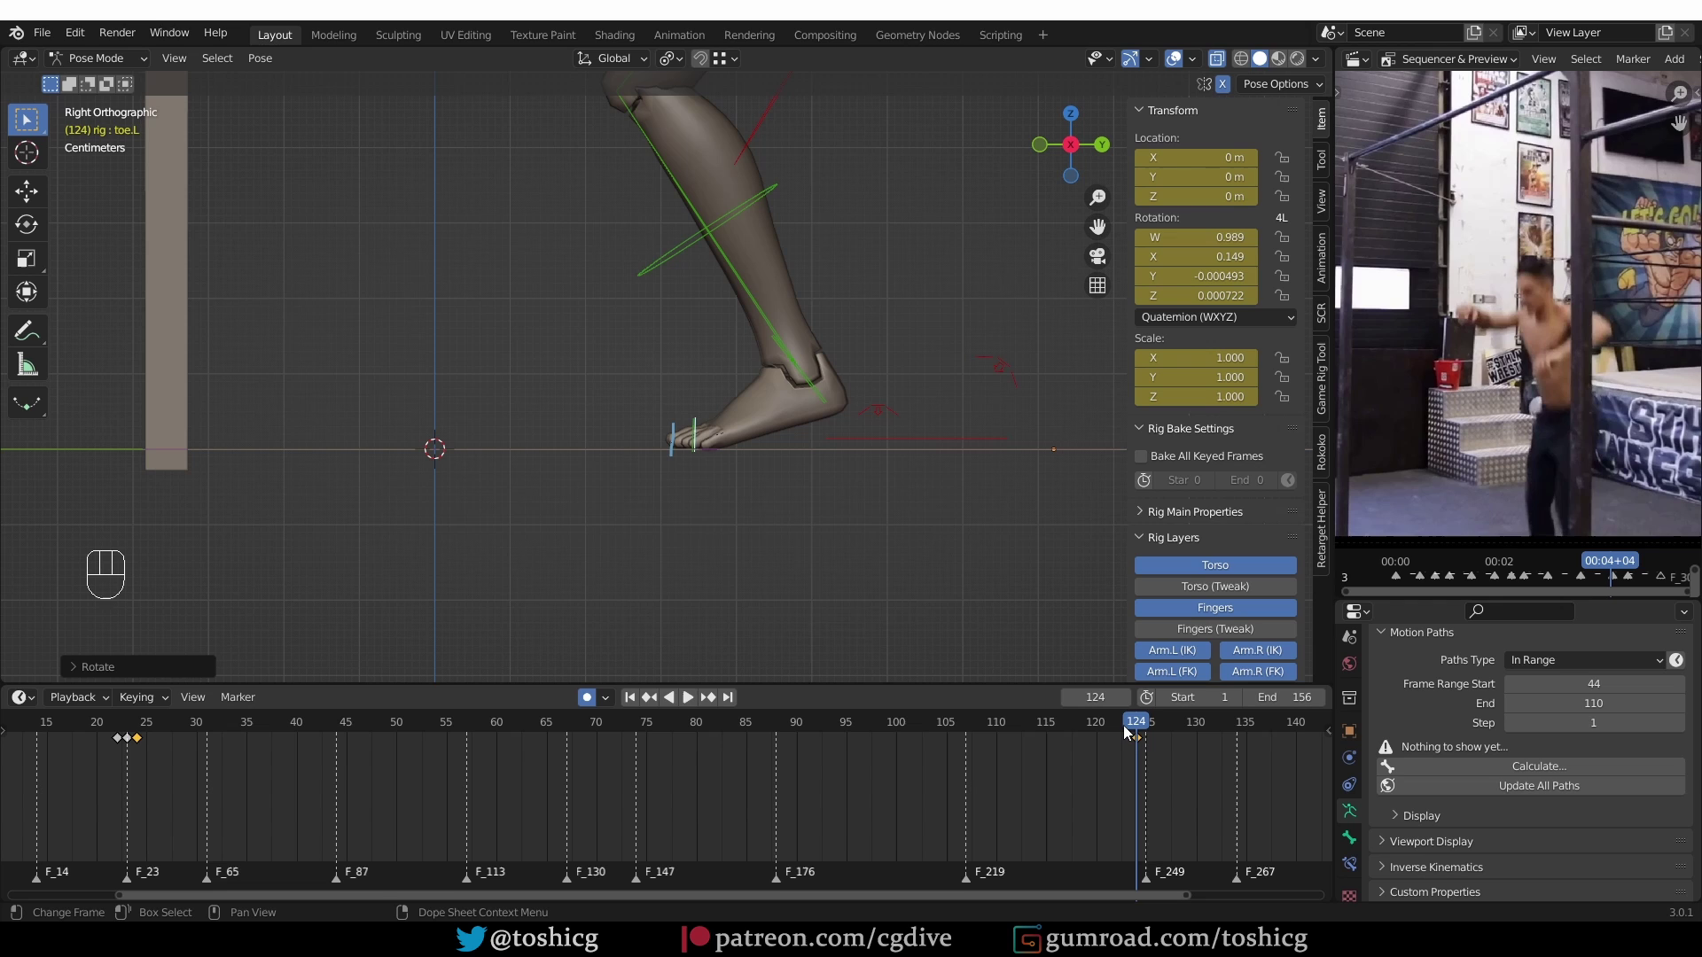
left_click(1122, 729)
key("r")
left_click_drag(1120, 726, 1155, 715)
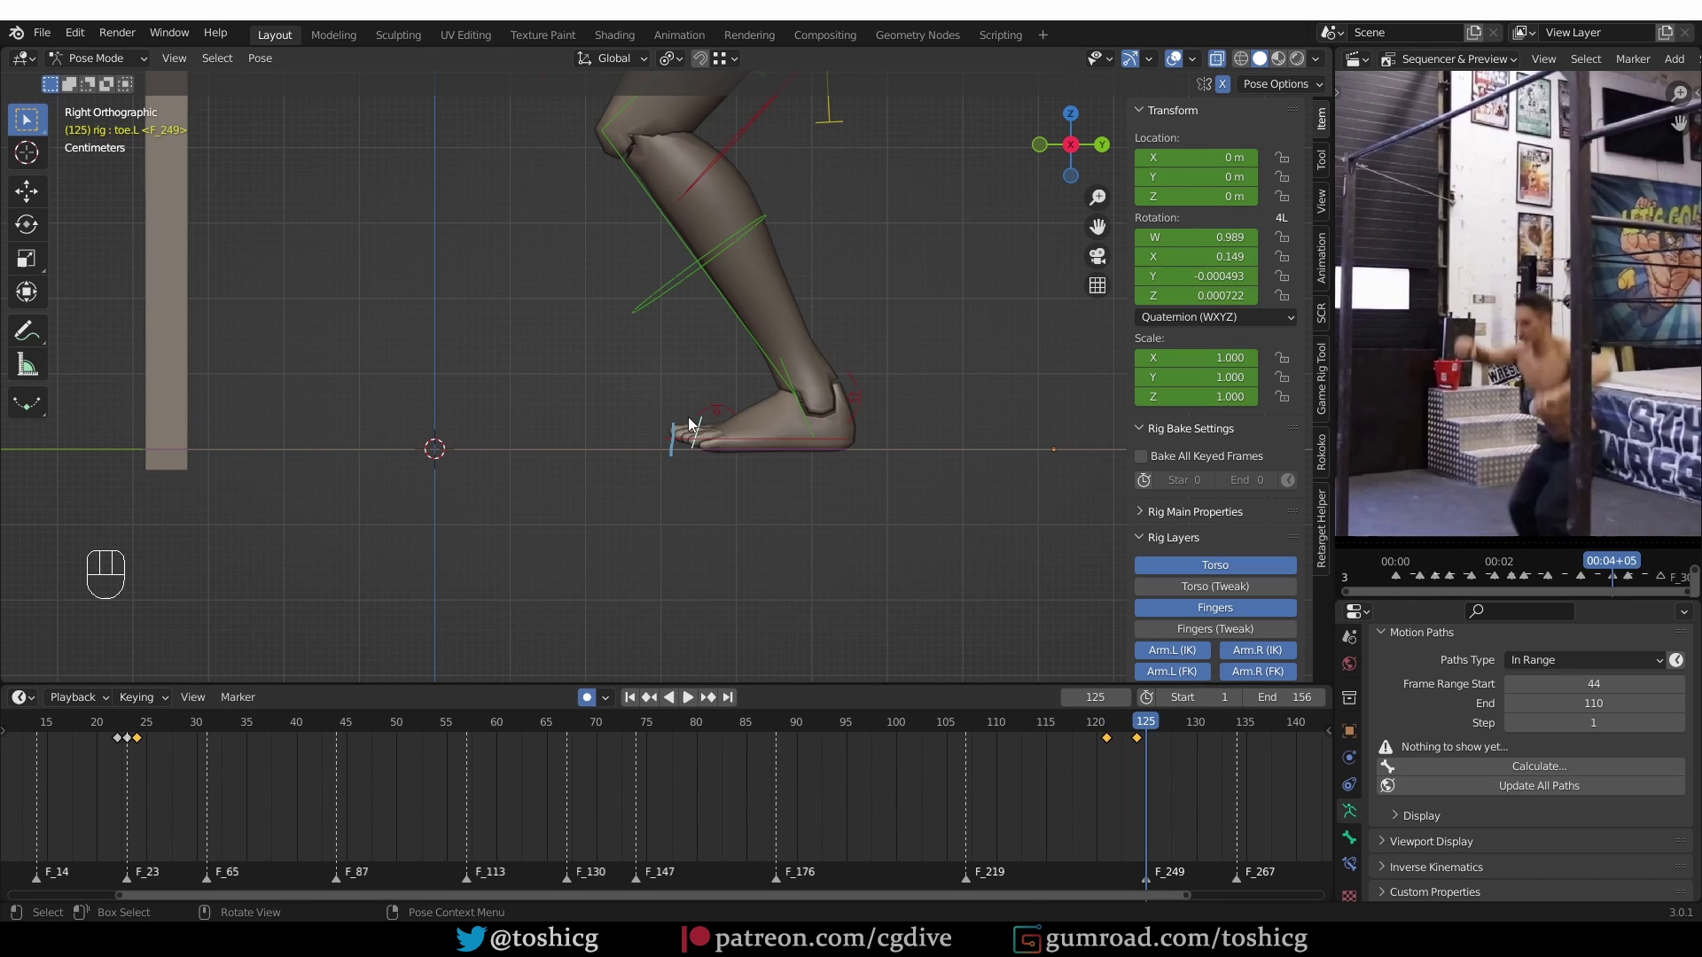
key("r")
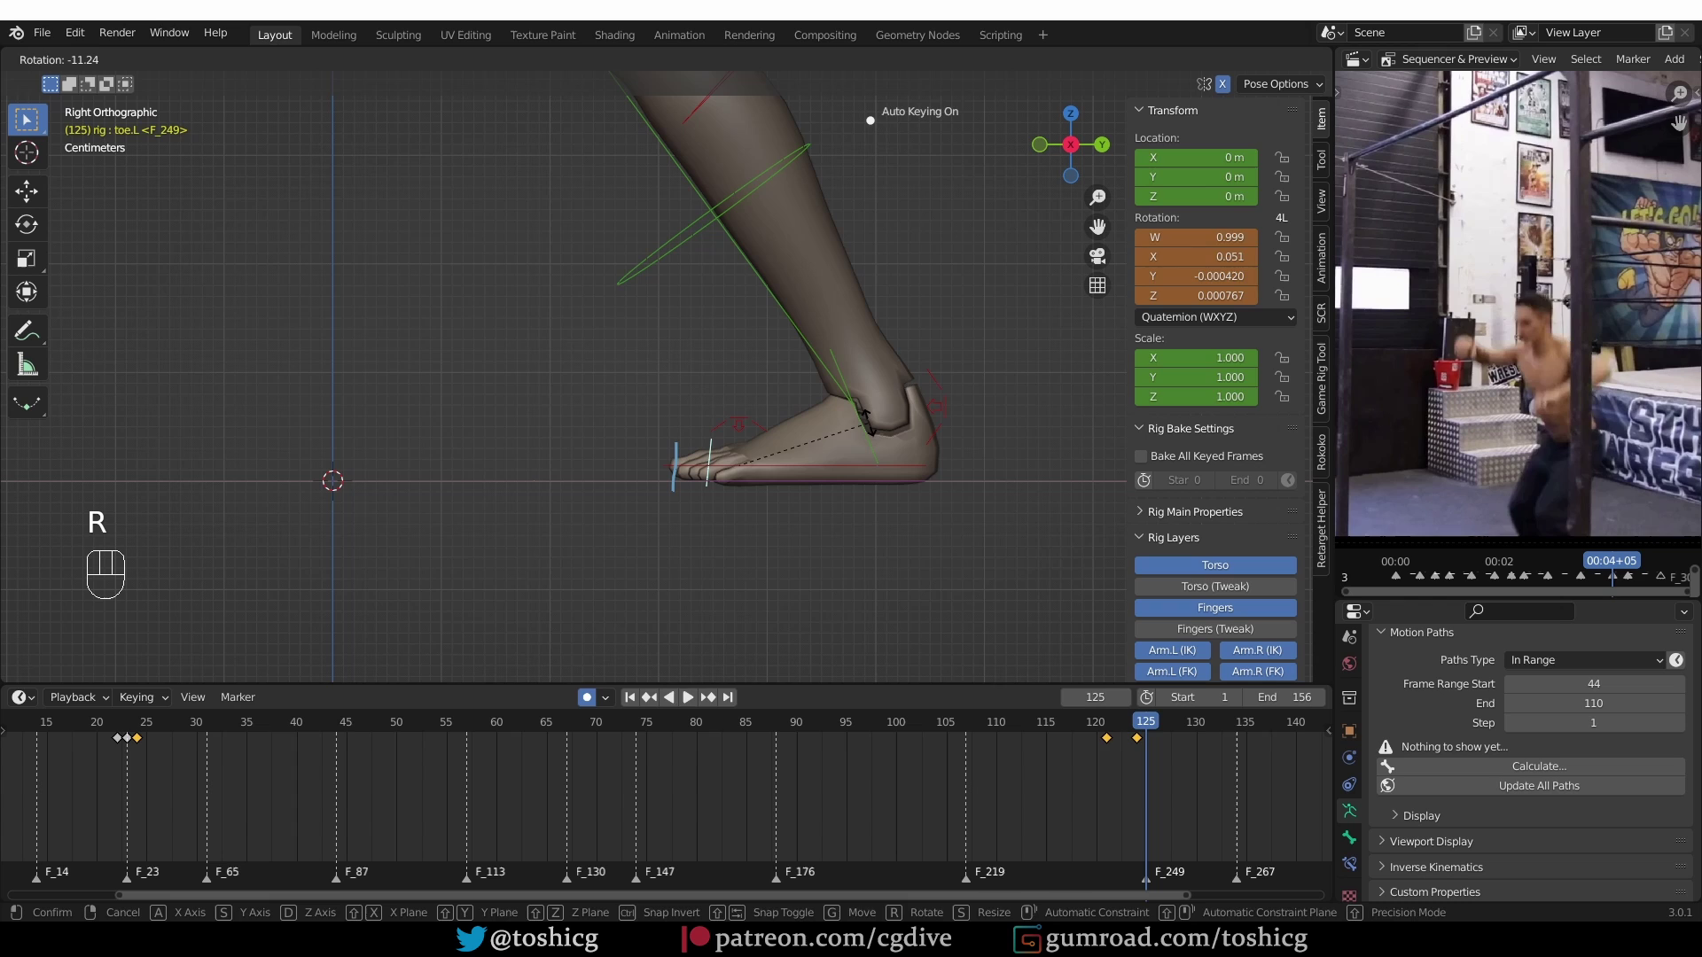
left_click_drag(1130, 726, 1105, 723)
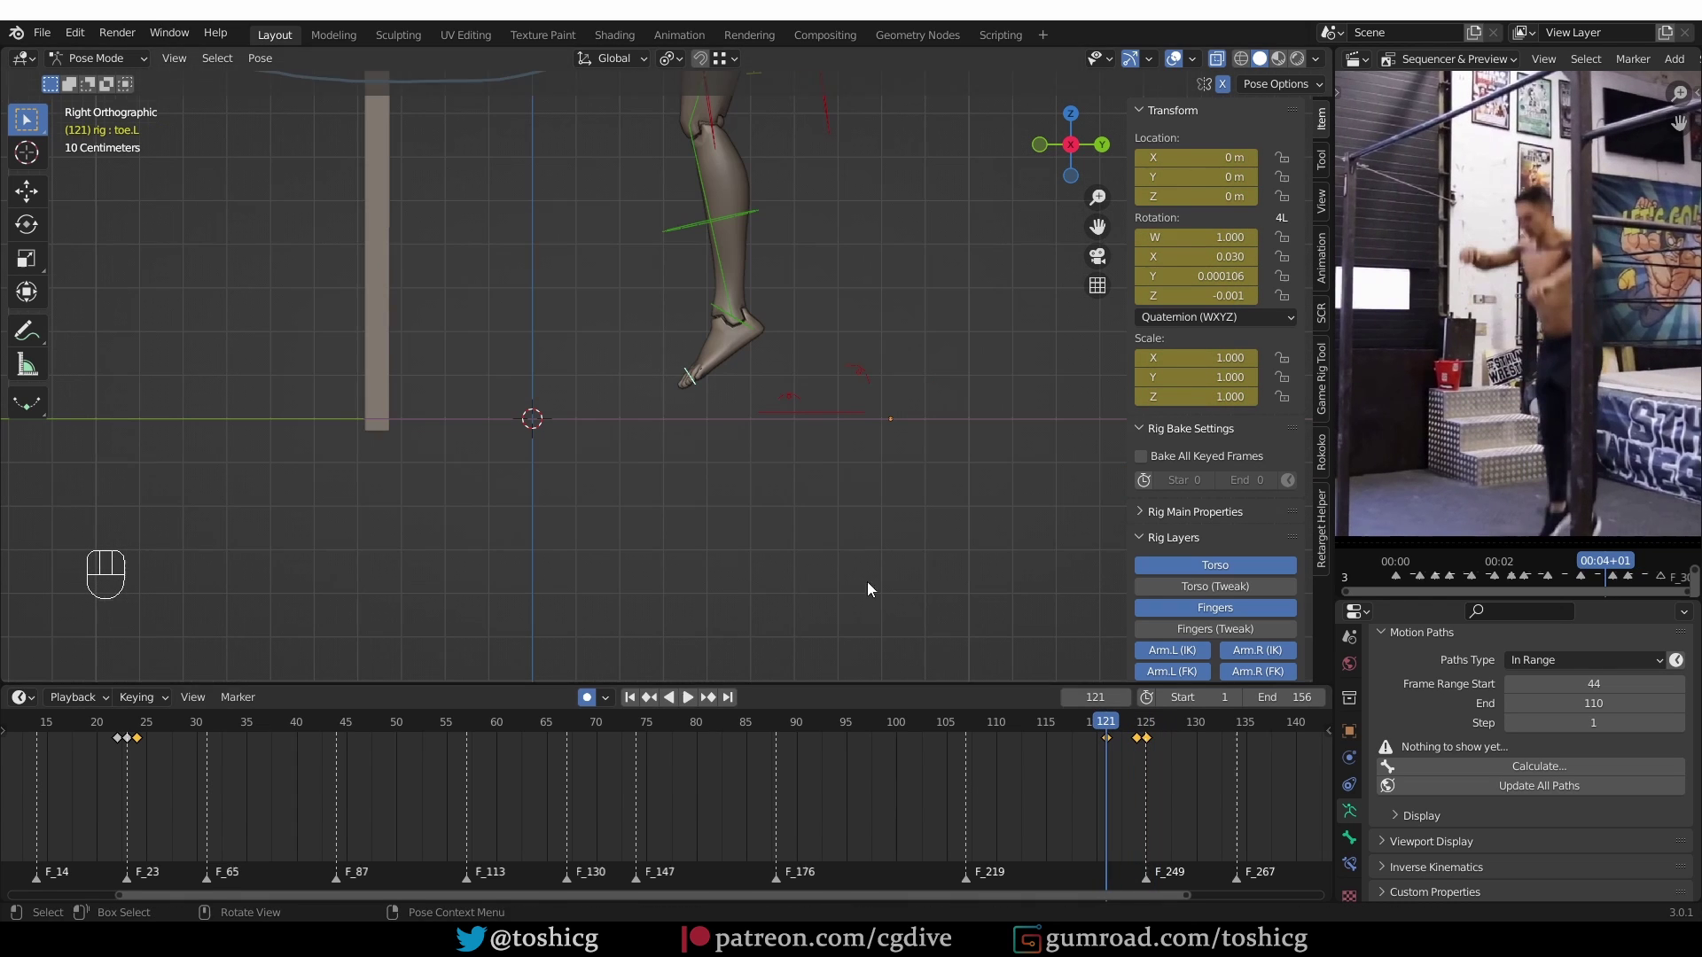
left_click_drag(1113, 733, 965, 702)
Review the landing in playback and move the playhead to frame 145
middle_click(850, 525)
middle_click(821, 576)
key("z")
left_click_drag(806, 507, 804, 498)
left_click_drag(802, 476, 802, 472)
middle_click(804, 589)
left_click(883, 725)
key("shift+space")
key("shift+space")
middle_click(780, 444)
left_click_drag(1229, 728, 19, 719)
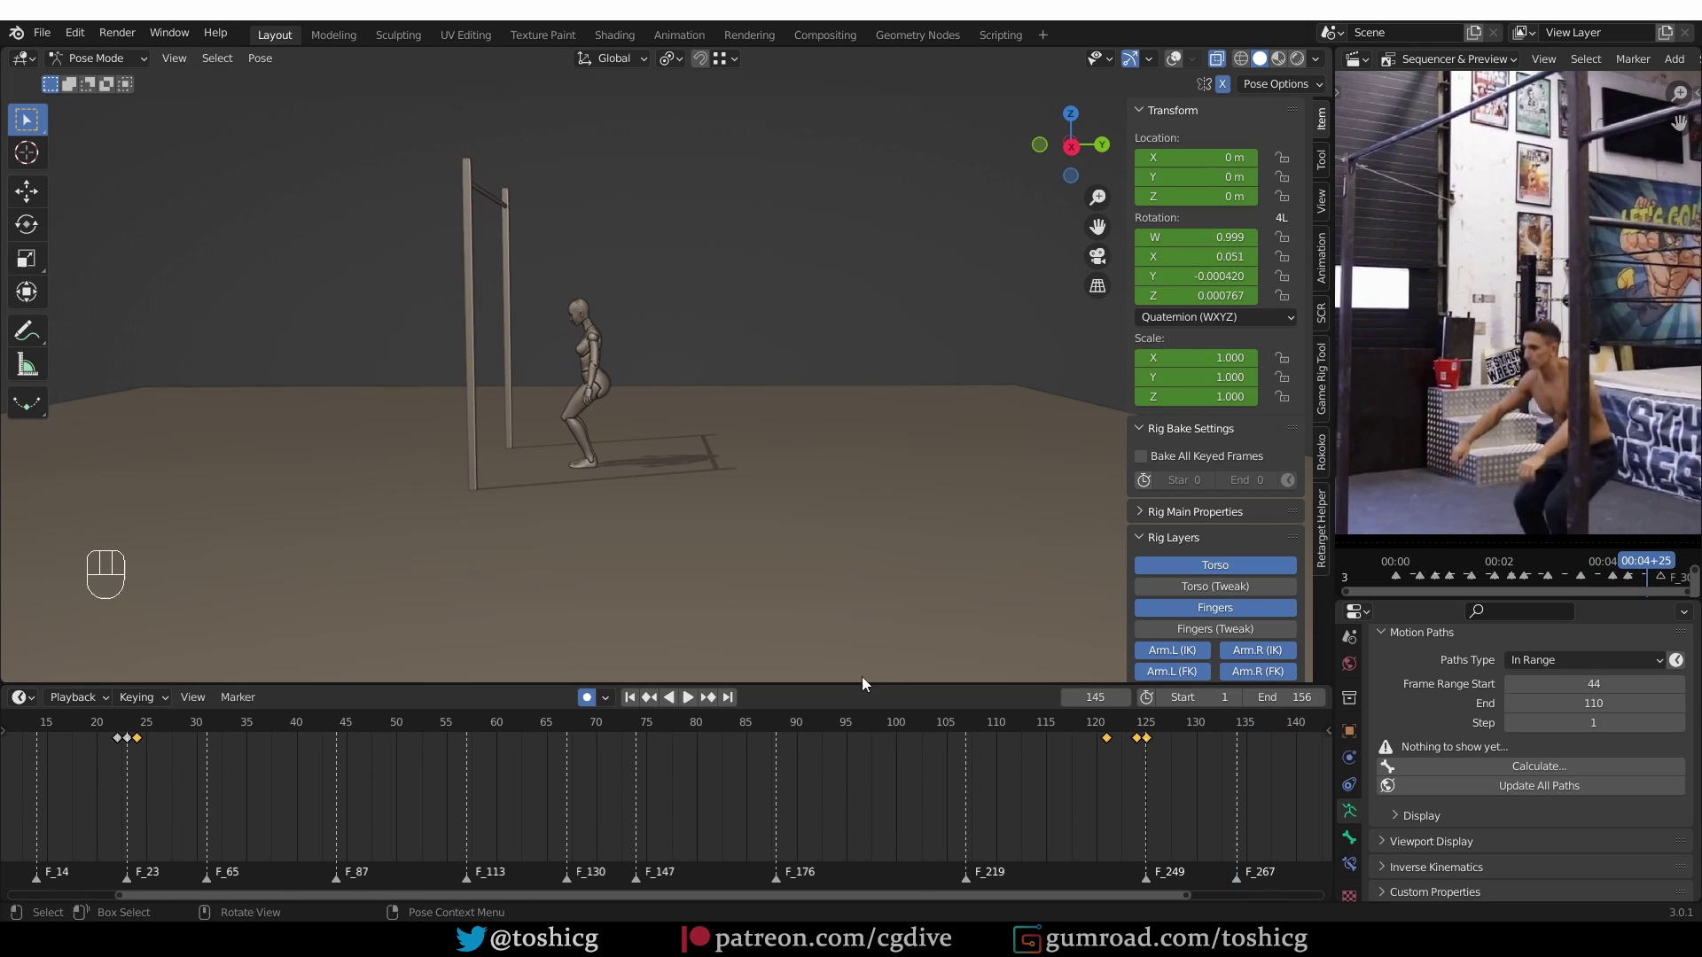
middle_click(1073, 752)
left_click_drag(1201, 727, 1128, 726)
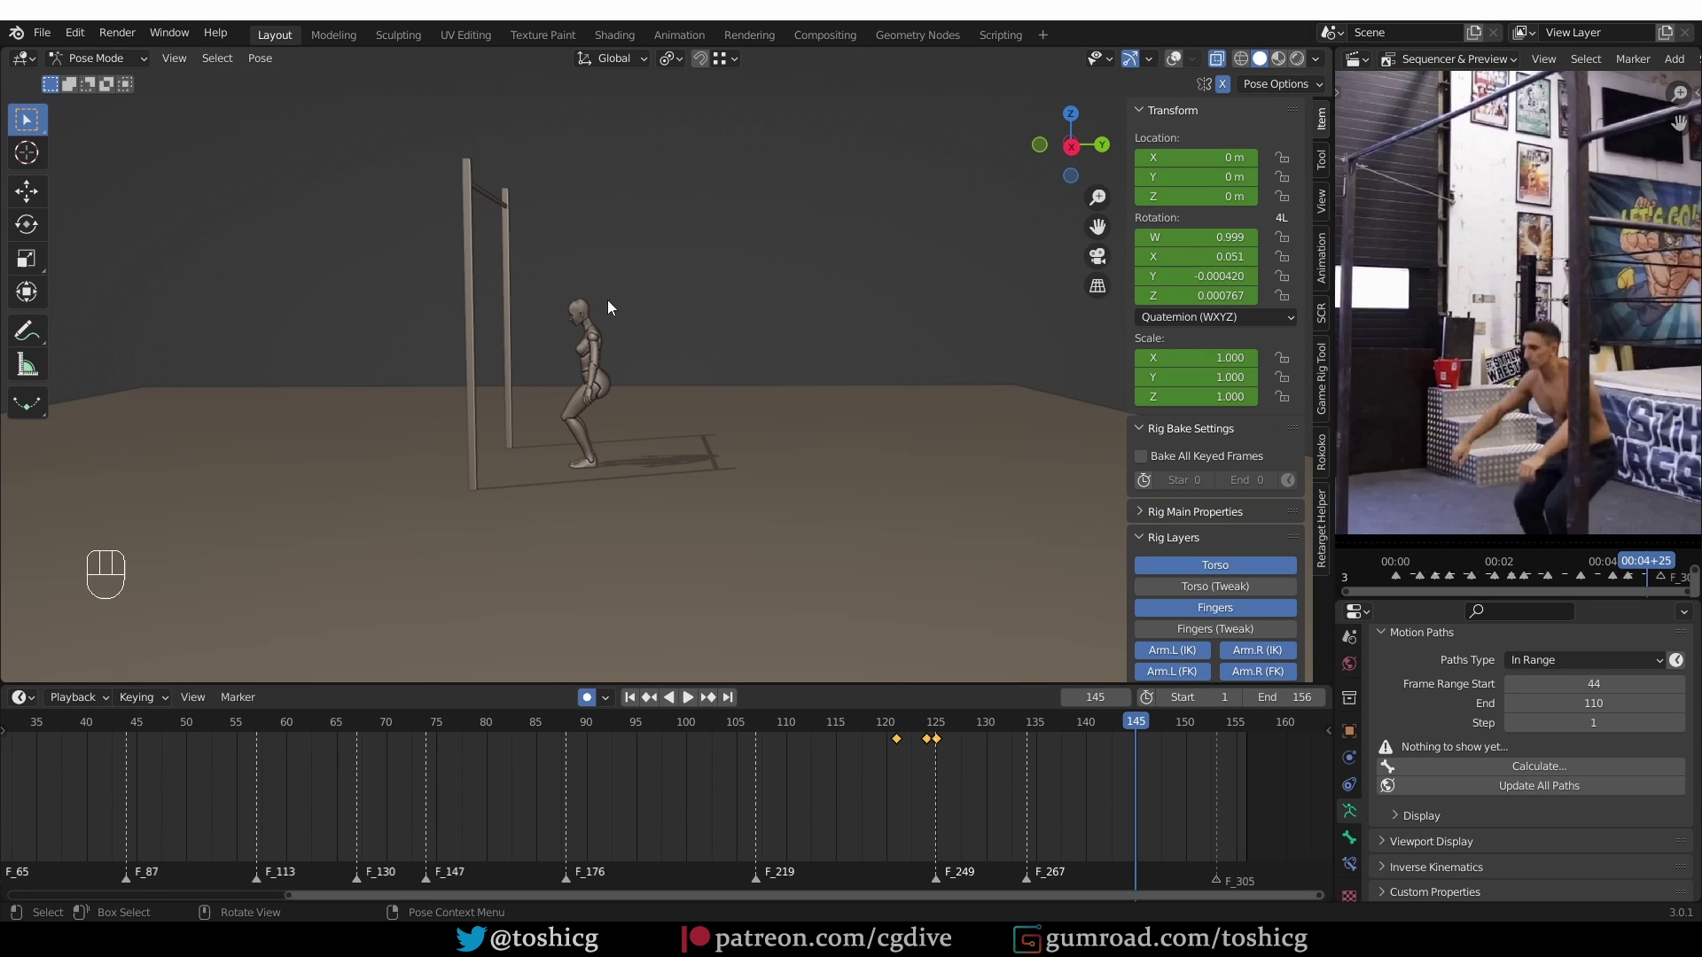
Zoom onto the upper body and trial-rotate the arm controls with R at frame 145
middle_click(586, 392)
key("z")
middle_click(466, 334)
left_click_drag(447, 324, 448, 323)
key("r")
key("r")
left_click_drag(560, 359, 720, 363)
middle_click(665, 368)
middle_click(677, 382)
key("r")
key("r")
Reselect the arm controls, clear their rotation (Alt+R) and rotate them into a fresh pose
middle_click(425, 299)
middle_click(397, 249)
left_click(385, 230)
left_click(418, 230)
key("alt+r")
left_click_drag(513, 272, 523, 314)
key("r")
left_click_drag(613, 369, 493, 318)
middle_click(508, 347)
key("r")
middle_click(625, 408)
Check the recovering pose from Right Orthographic and play the section back
key("KP_3")
middle_click(931, 566)
middle_click(865, 553)
middle_click(756, 484)
key("shift+space")
key("shift+space")
left_click_drag(1076, 732, 872, 498)
Select upper_arm_fk.R at frame 145 and begin rotating it into its new keyed pose
key("z")
middle_click(639, 384)
key("z")
left_click_drag(617, 365, 597, 337)
middle_click(453, 240)
left_click(369, 236)
middle_click(1151, 771)
left_click_drag(1033, 729, 1031, 527)
key("KP_3")
Confirm the right upper arm's new angle at frame 140 and flick playback to check it
key("r")
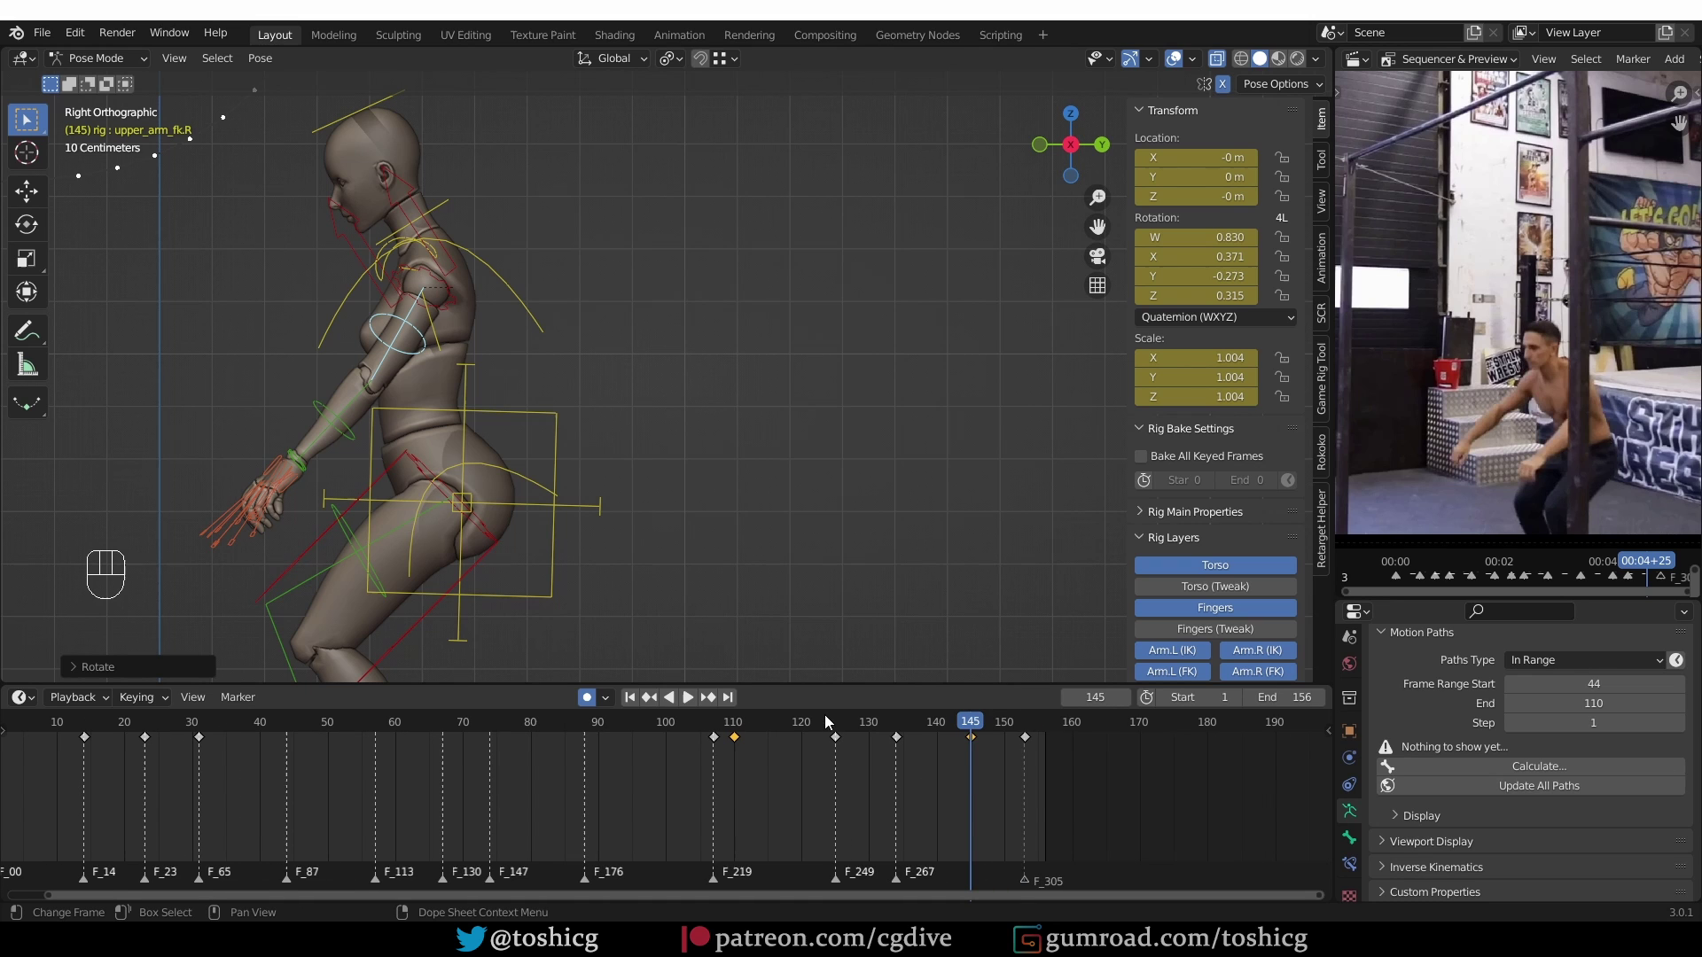
left_click(829, 723)
key("shift+space")
key("shift+space")
key("z")
key("shift+space")
key("shift+space")
key("z")
left_click(1013, 729)
left_click(966, 738)
Nudge the pose with grab and scrub back and forth across the landing frames
key("g")
left_click_drag(904, 728, 933, 723)
key("shift+space")
key("shift+space")
left_click_drag(994, 733, 893, 723)
key("shift+space")
left_click(842, 734)
left_click(694, 729)
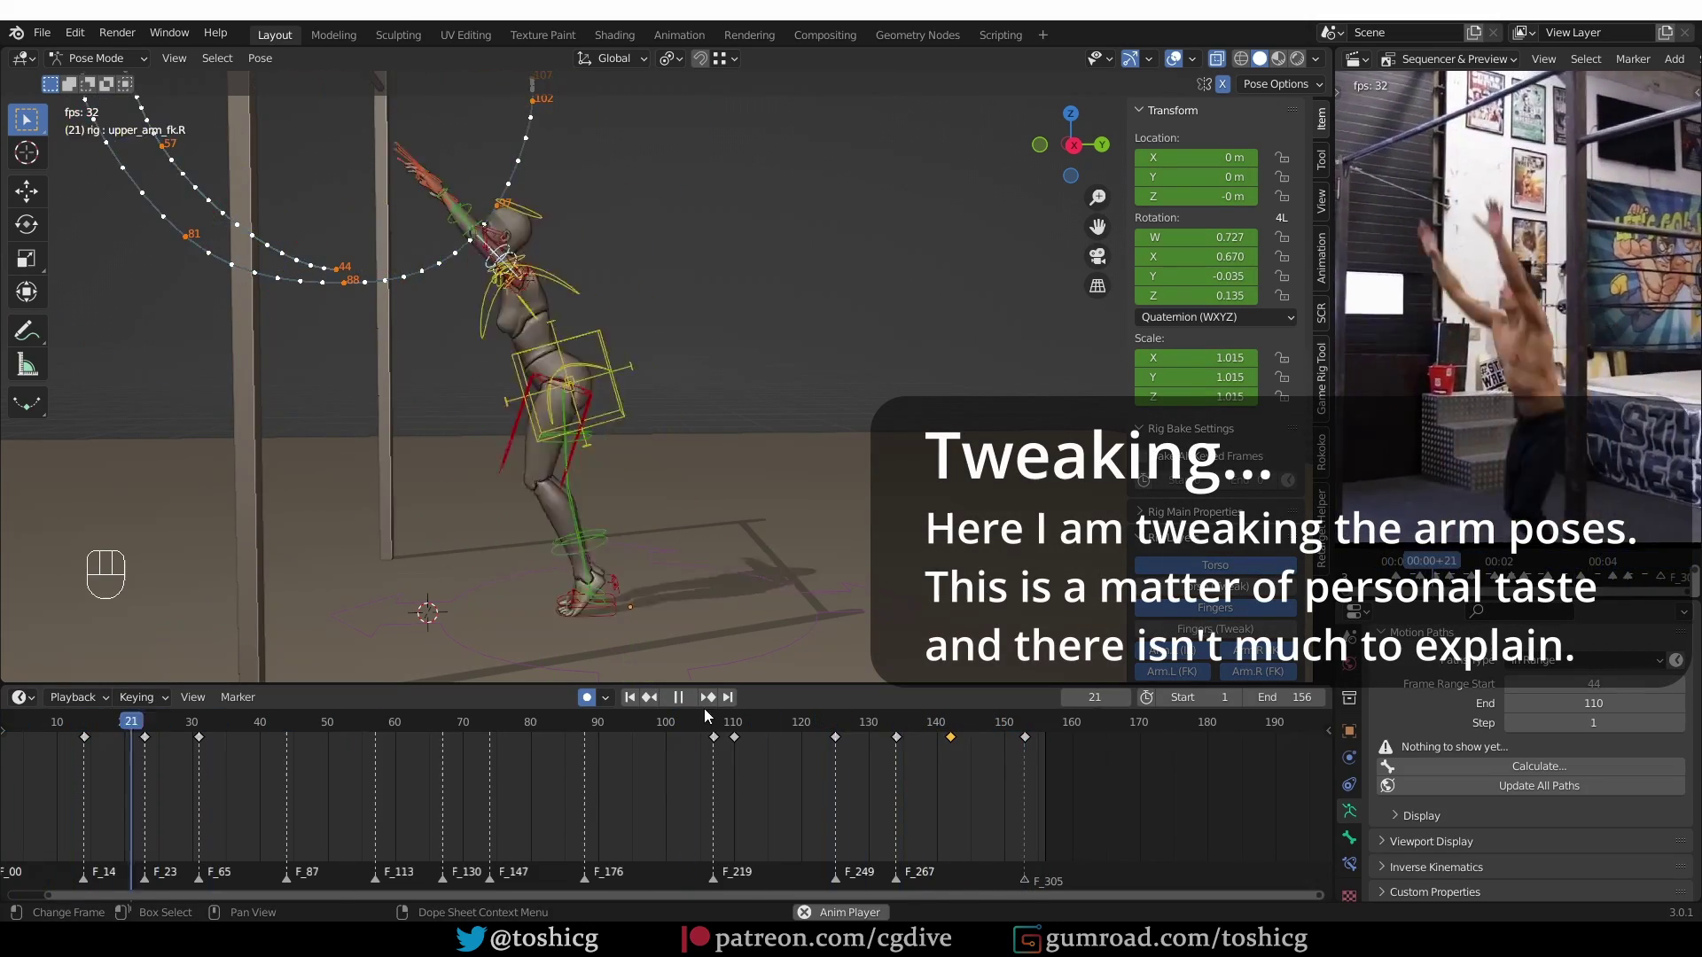
Play the animation through to review the arm poses, then stop it
key("z")
left_click_drag(799, 725, 800, 726)
key("shift+space")
left_click_drag(894, 722, 890, 727)
key("shift+space")
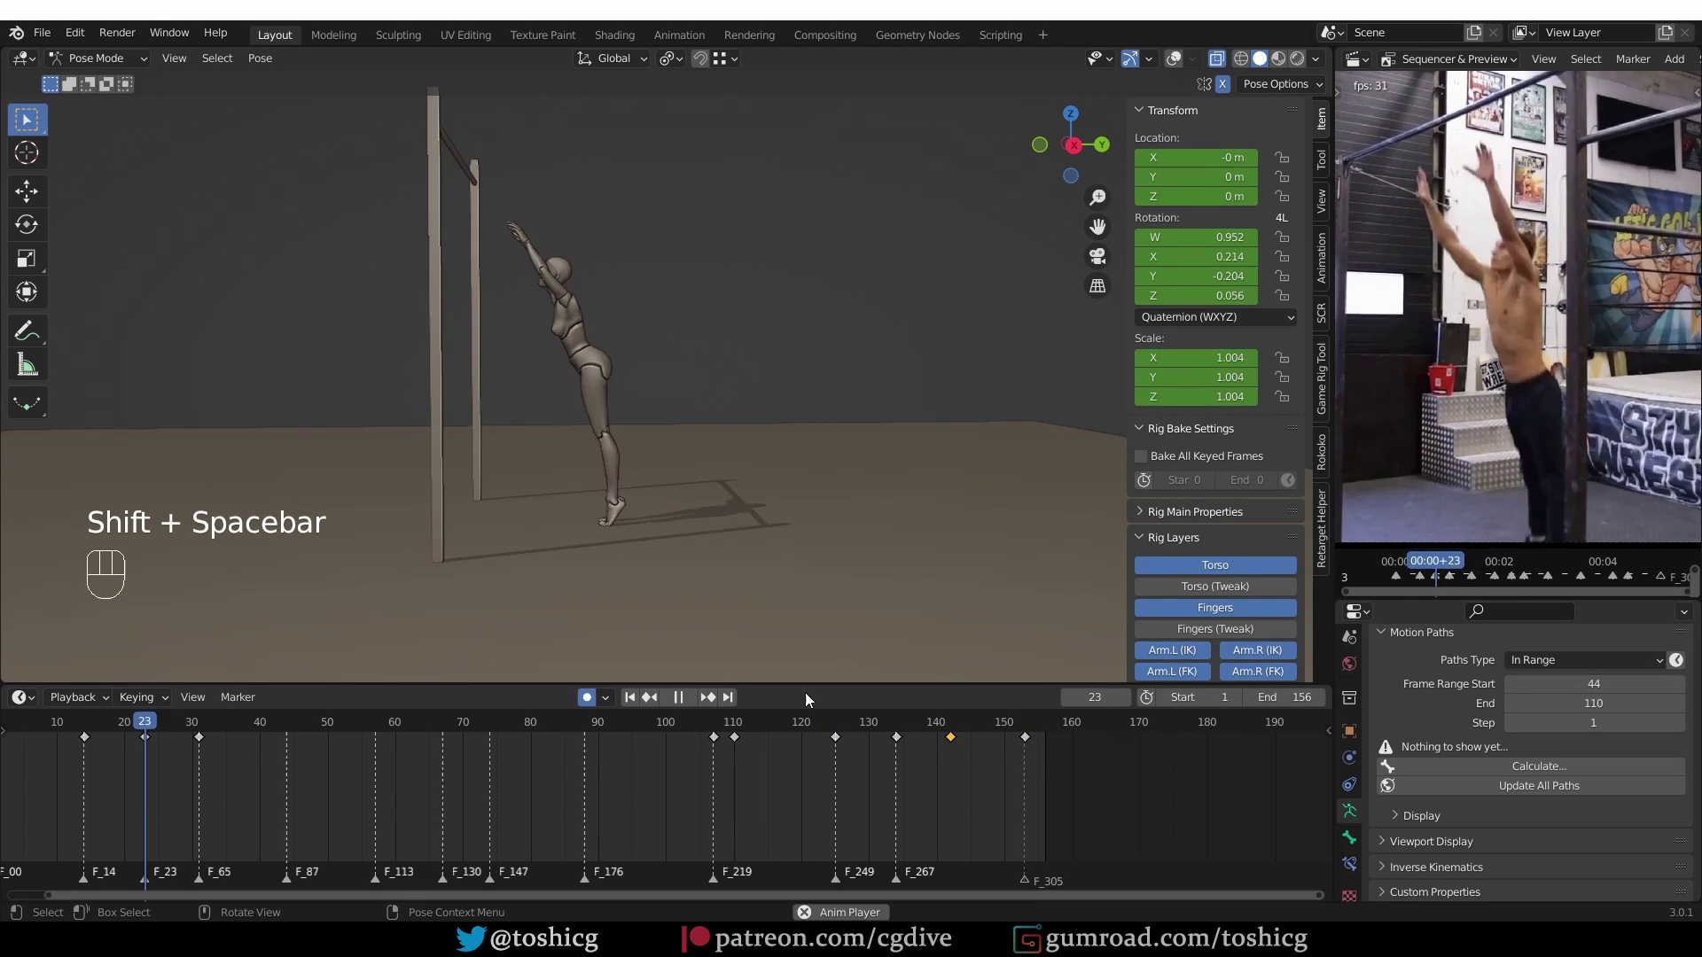
left_click(888, 720)
key("shift+space")
Return to the landing around frame 140-142 and rotate the right upper arm again
left_click(954, 719)
key("z")
key("r")
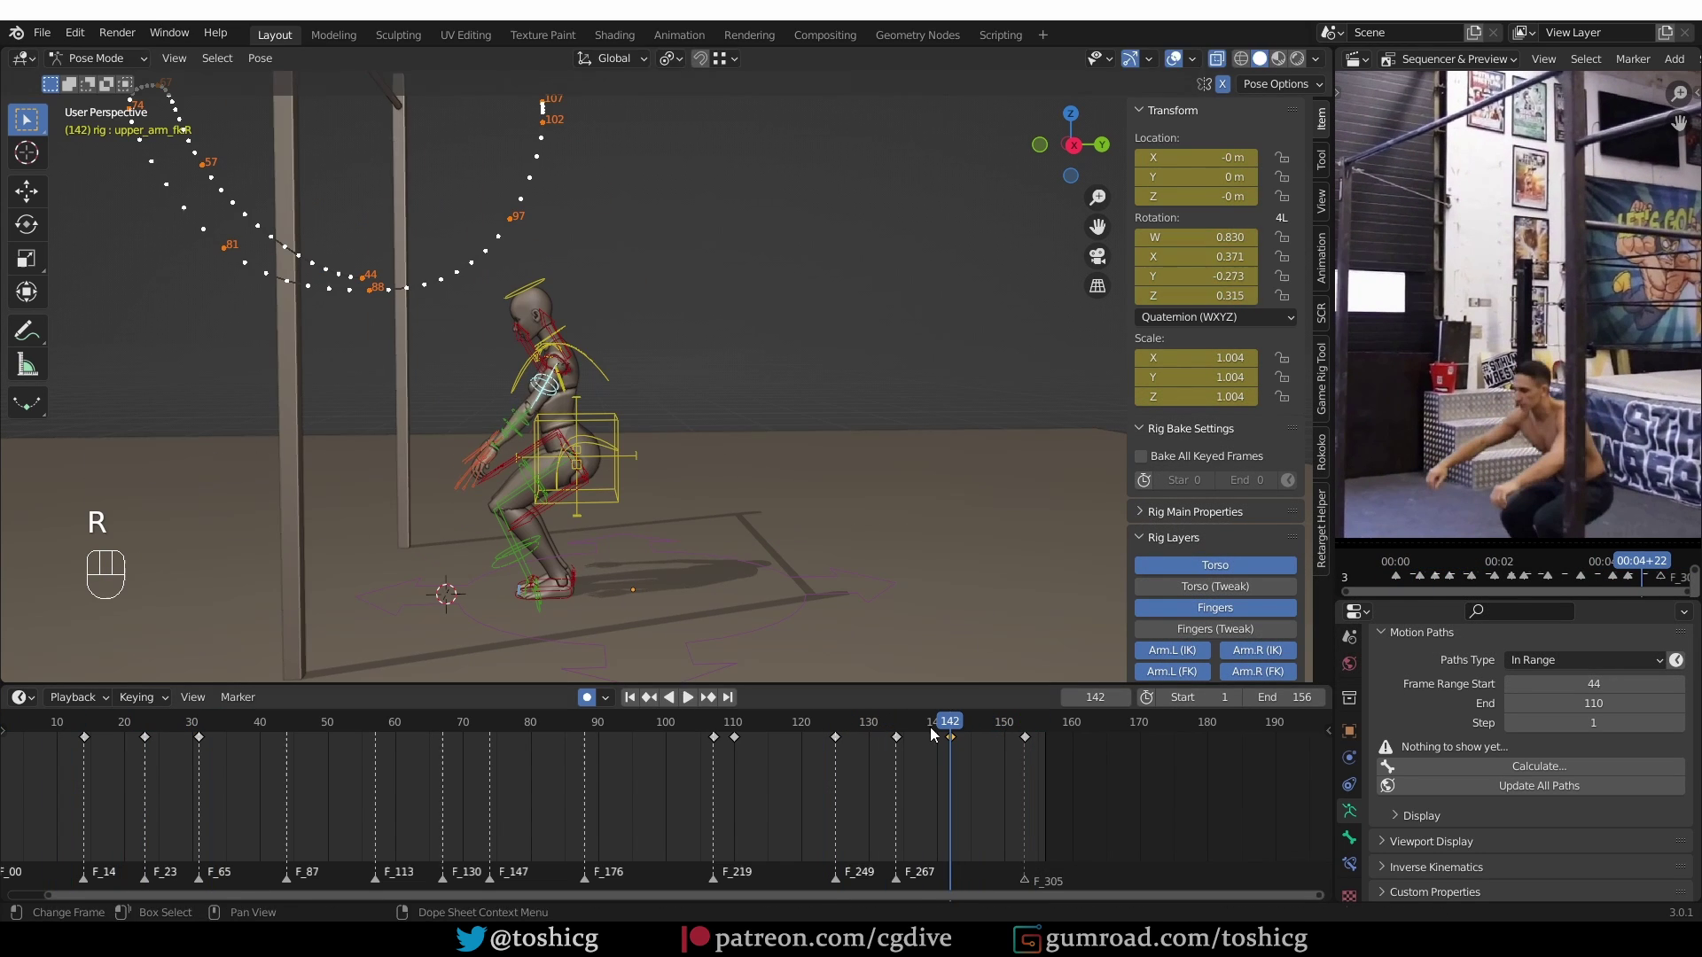
key("shift+e")
key("r")
left_click(888, 717)
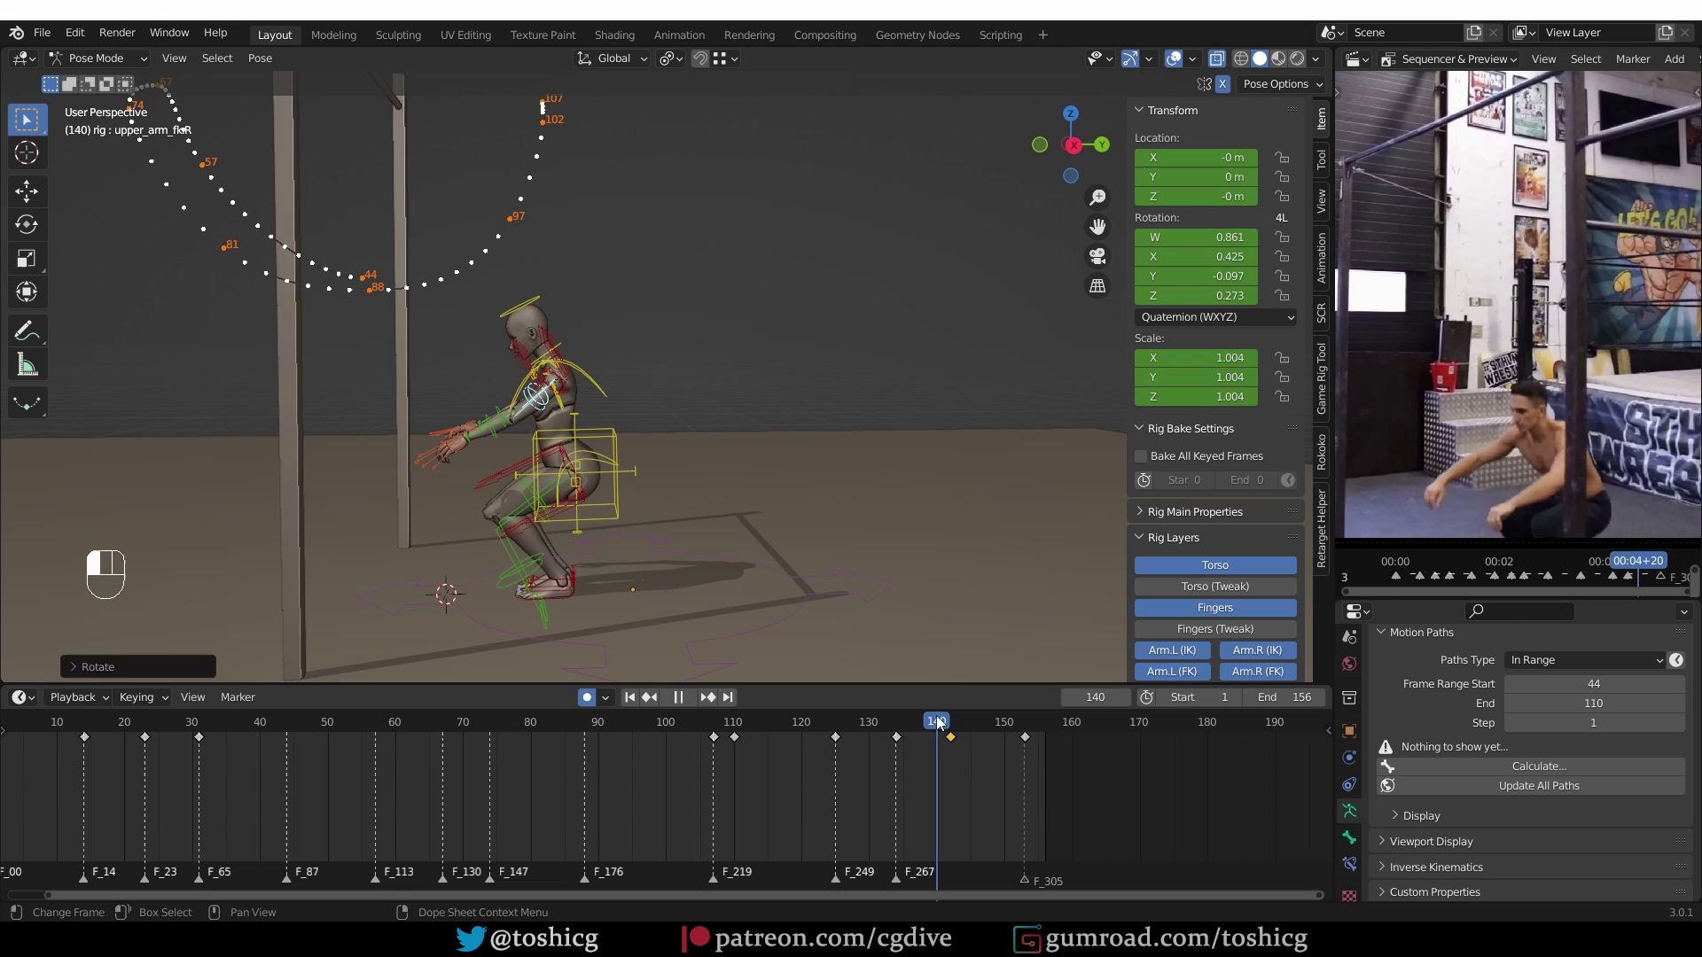
Move to frame 153, switch to side view and freely rotate the left forearm into a new keyed pose
middle_click(731, 547)
left_click(899, 727)
left_click_drag(932, 728, 1019, 715)
middle_click(756, 560)
left_click_drag(658, 466, 498, 464)
key("KP_3")
key("r")
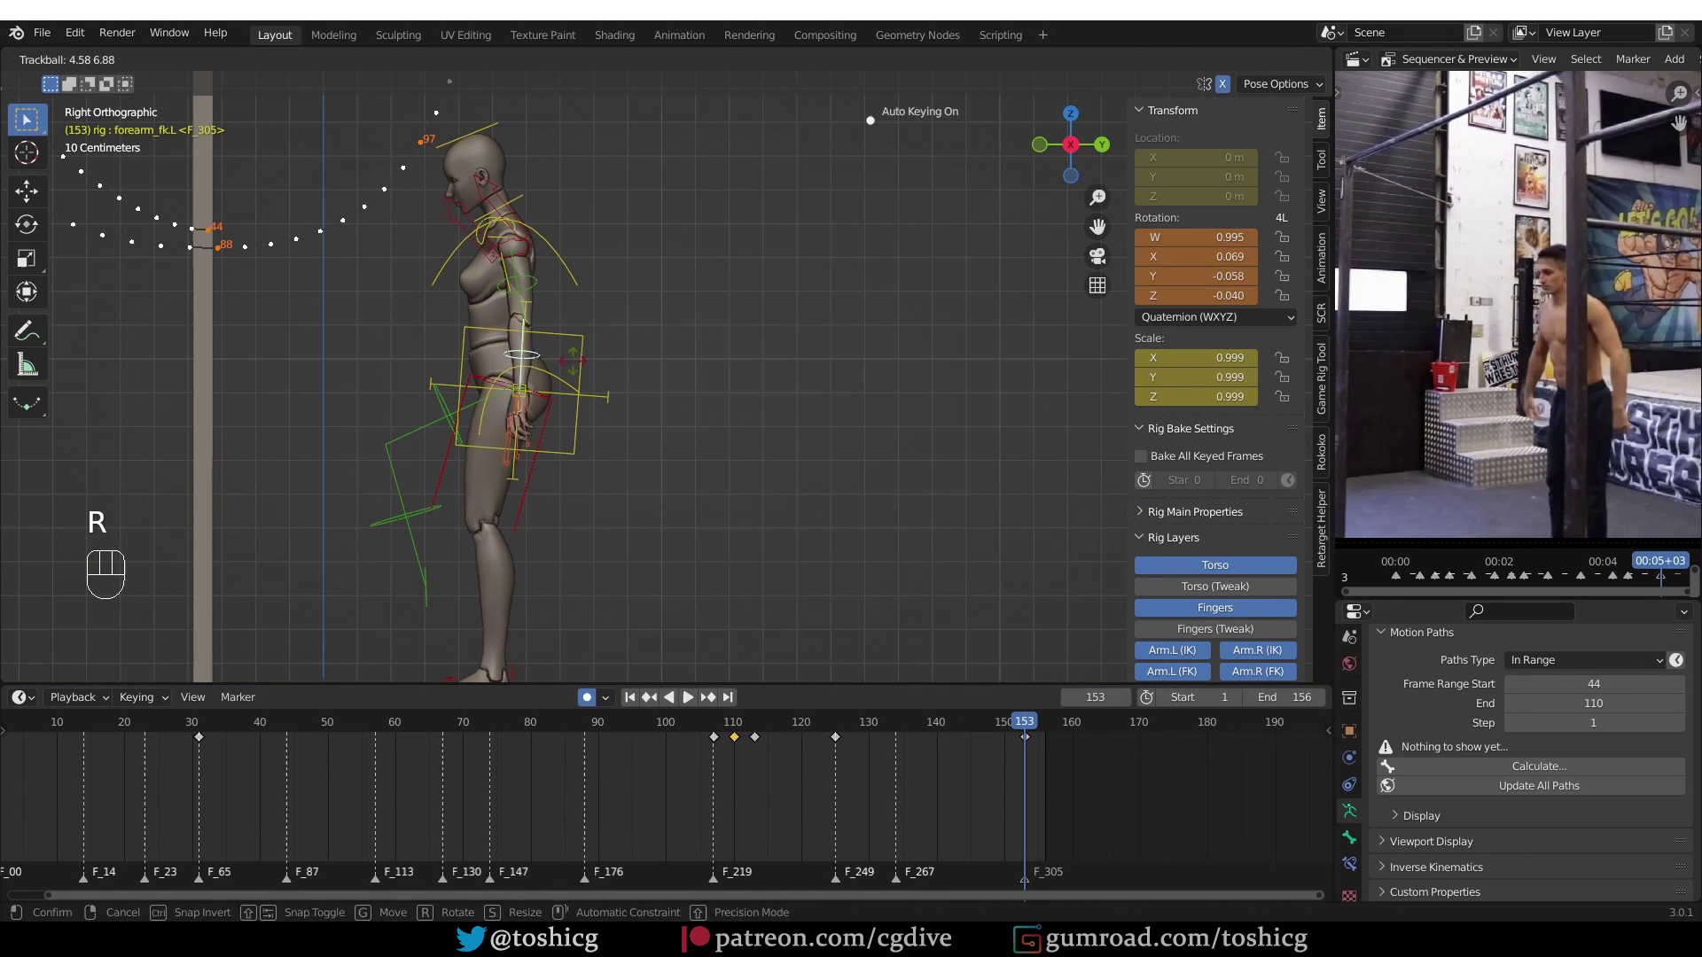
key("r")
left_click(379, 402)
Refine the left forearm rotation at 153 while scrubbing the neighbouring frames
key("r")
key("r")
left_click_drag(914, 738, 899, 730)
key("shift+space")
key("shift+space")
left_click_drag(893, 730, 713, 609)
left_click(472, 463)
key("r")
Make further free-rotation tweaks to the forearm, checking the motion with short playbacks
left_click(909, 728)
key("r")
left_click_drag(934, 734, 797, 652)
key("shift+space")
key("shift+space")
left_click(956, 731)
key("r")
key("r")
key("r")
Play back the whole jump to review the landing
key("shift+space")
key("z")
left_click_drag(764, 729, 765, 671)
middle_click(690, 491)
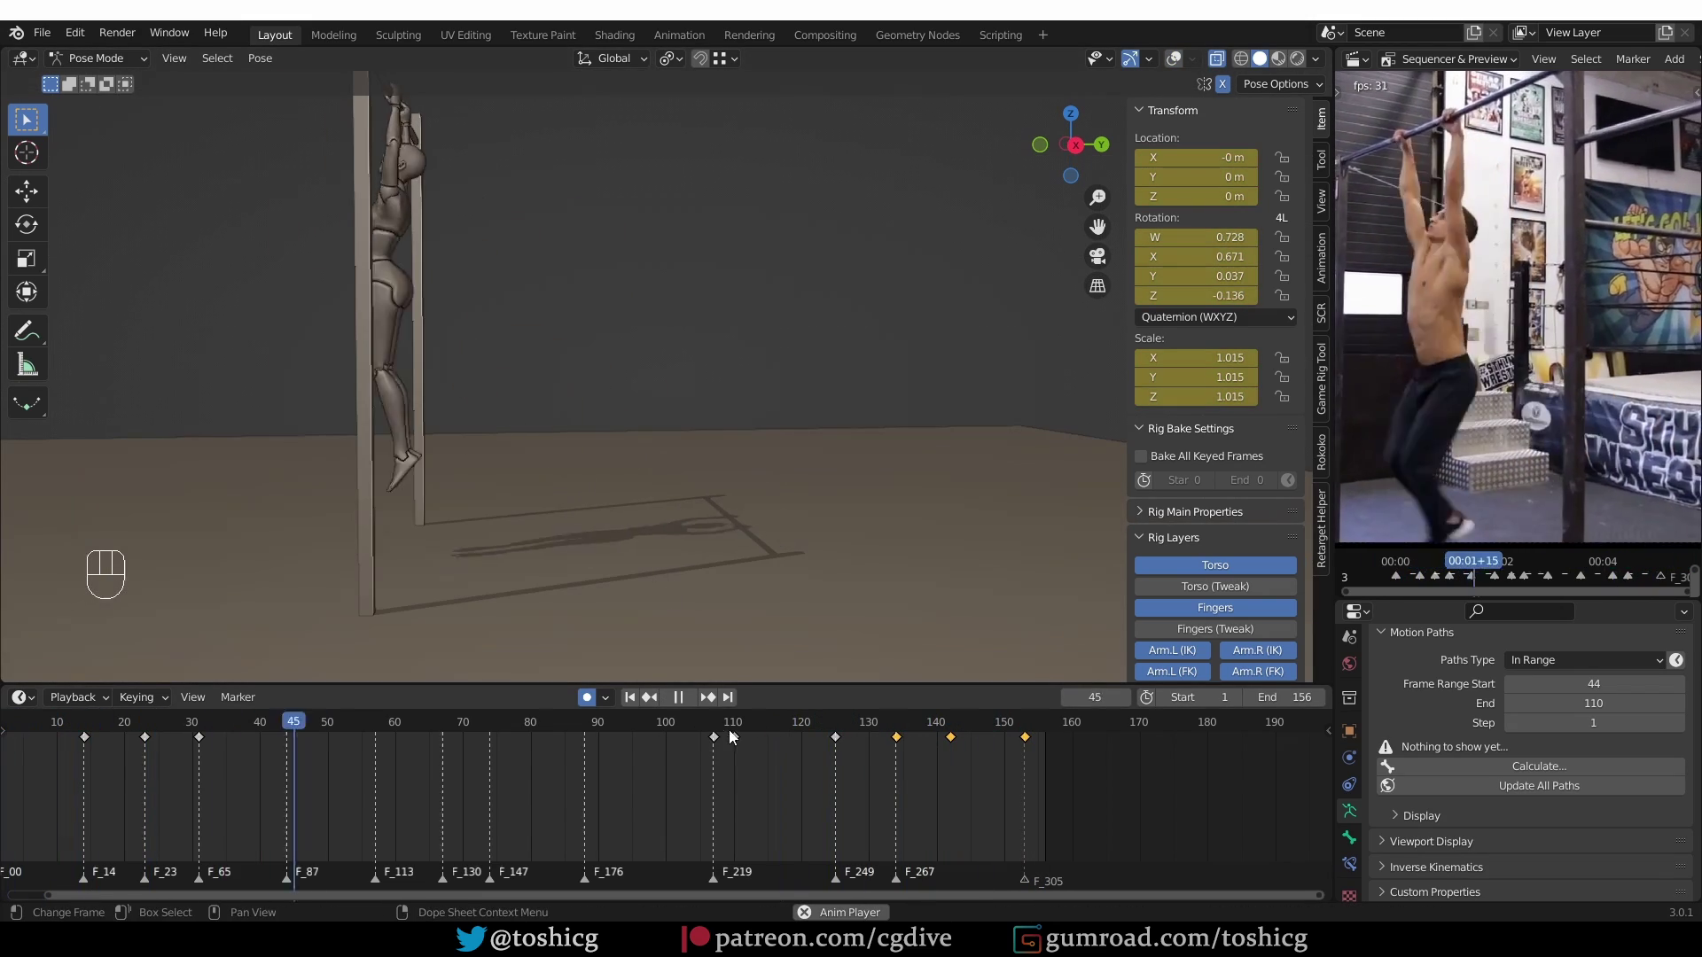
Watch the jump play, then stop with the playhead on frame 142 of the crouched landing
key("shift+space")
left_click_drag(907, 730, 936, 735)
key("shift+space")
key("shift+space")
left_click(965, 733)
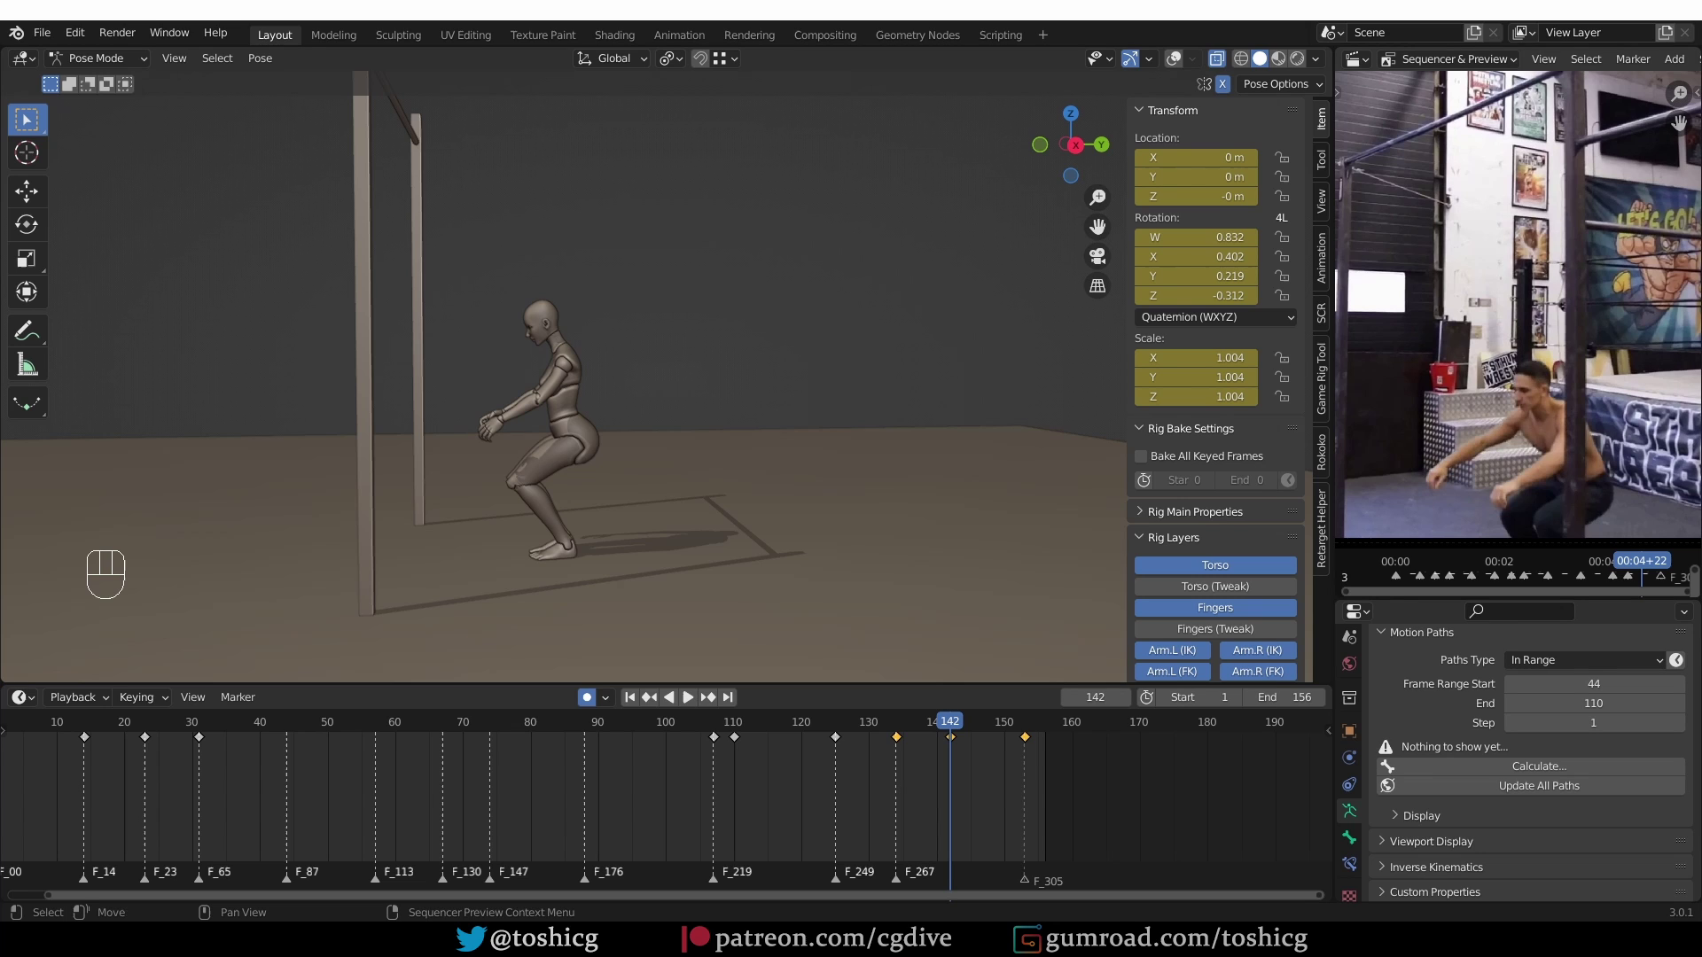
Zoom out the Dope Sheet, scrub to frame 14 and frame the character's upper body
middle_click(968, 400)
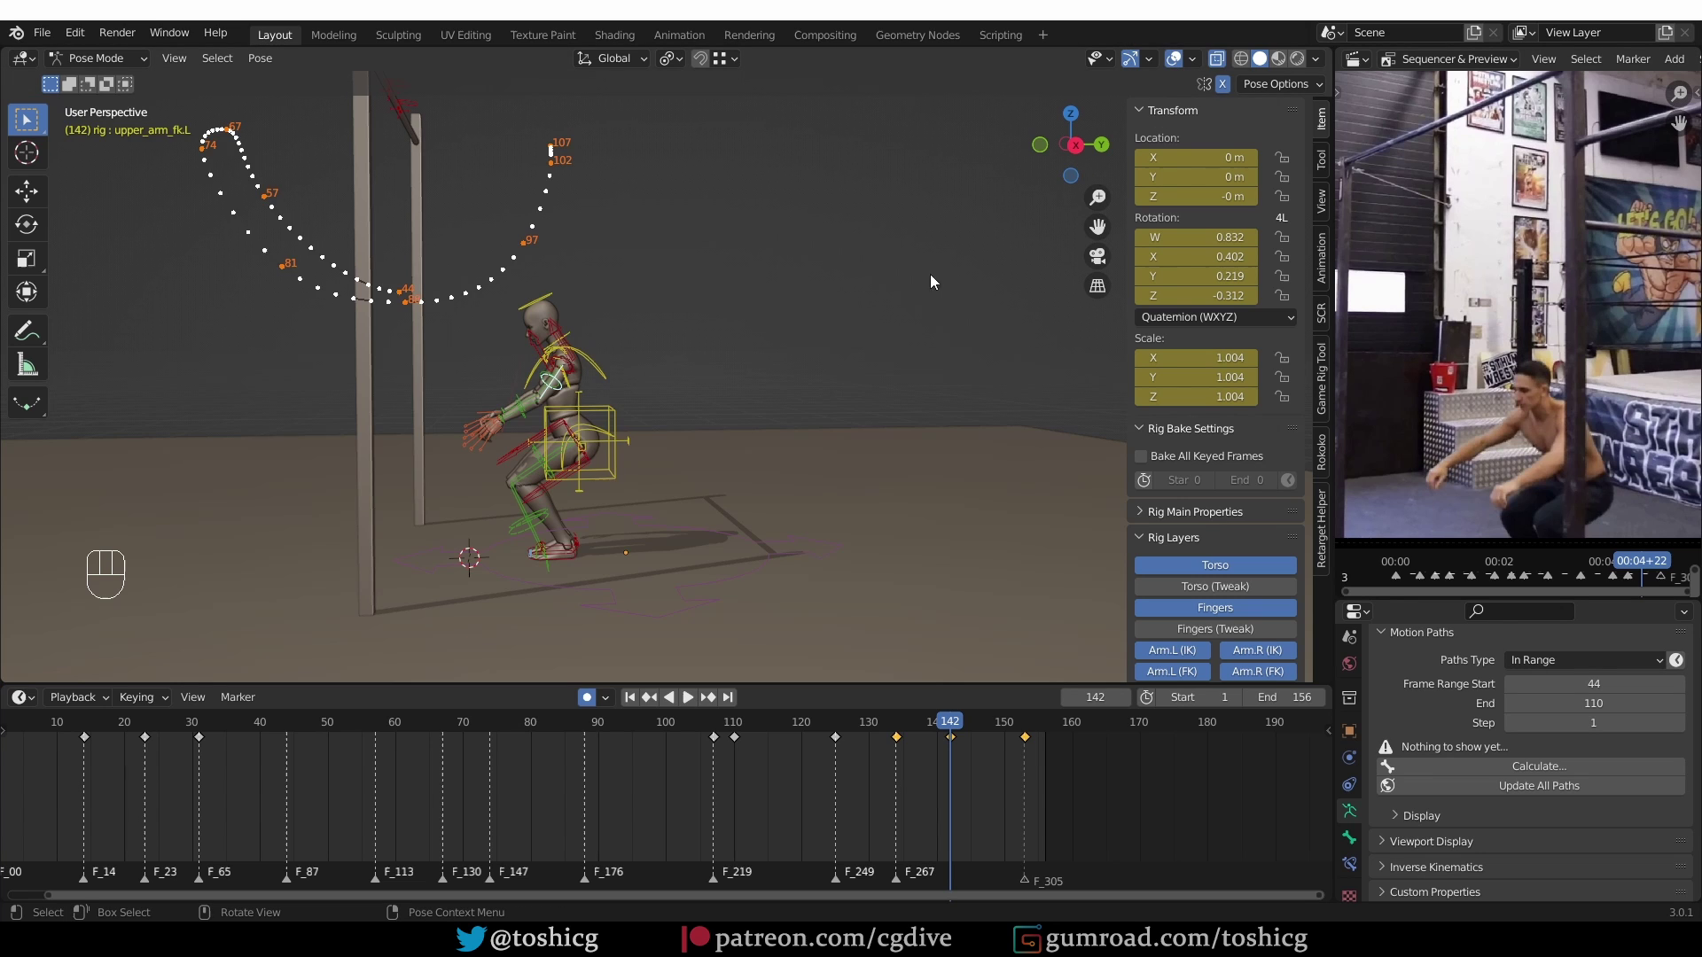
middle_click(777, 390)
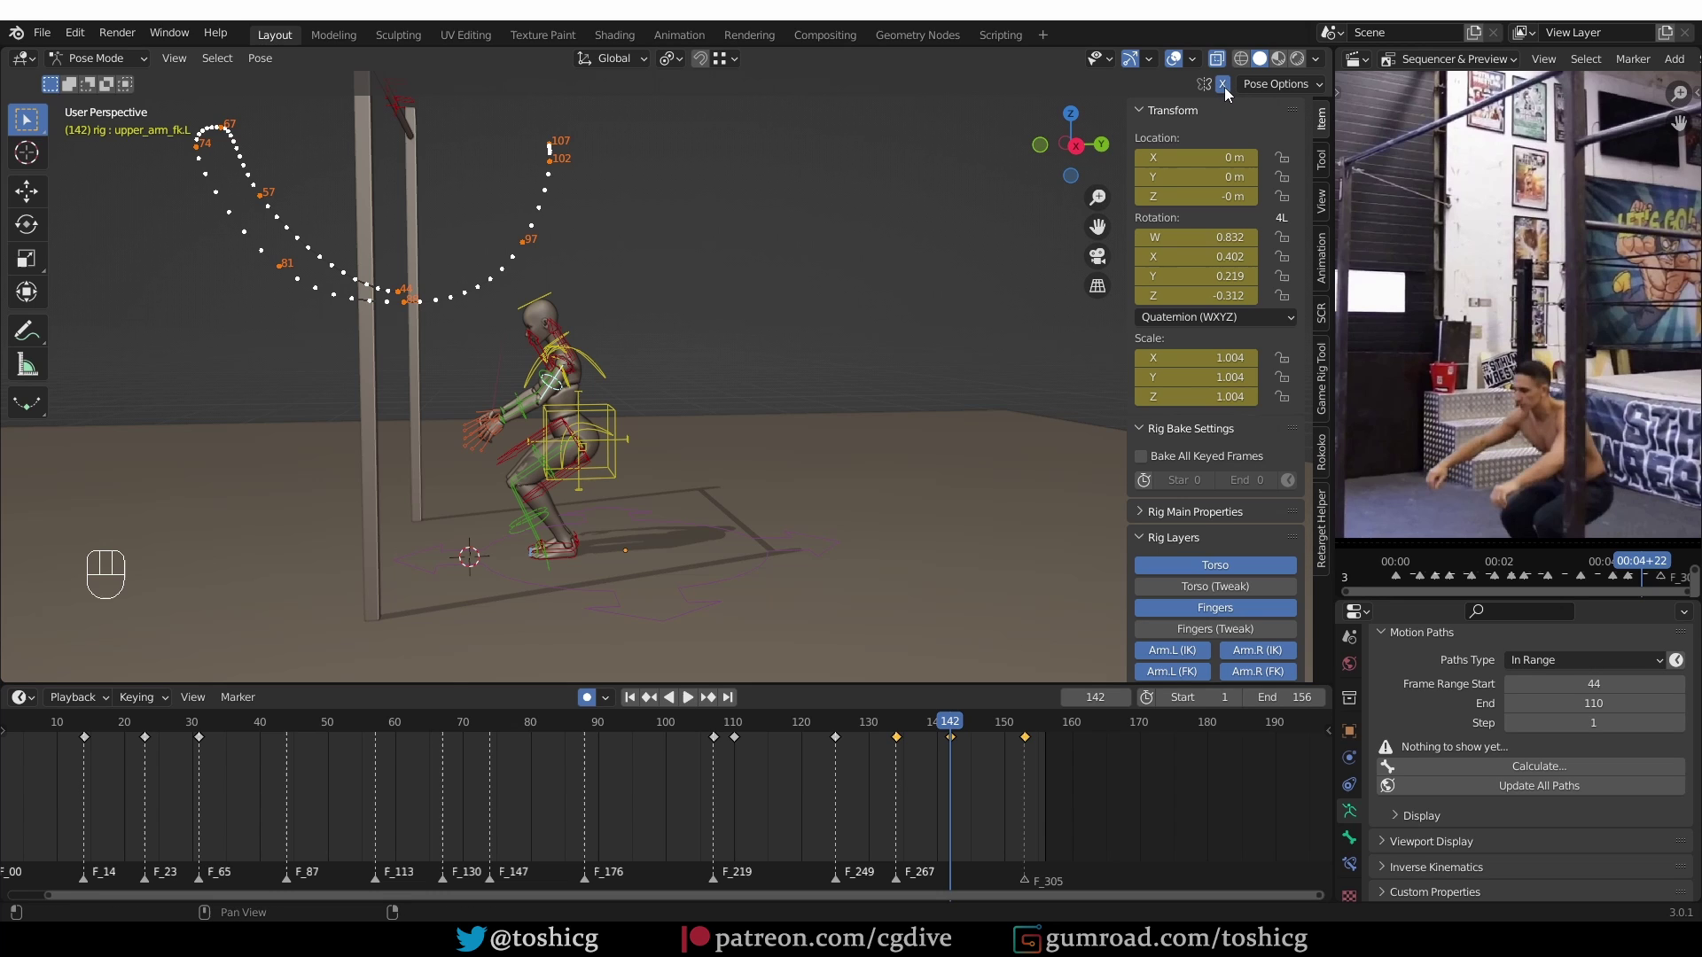
left_click(1228, 95)
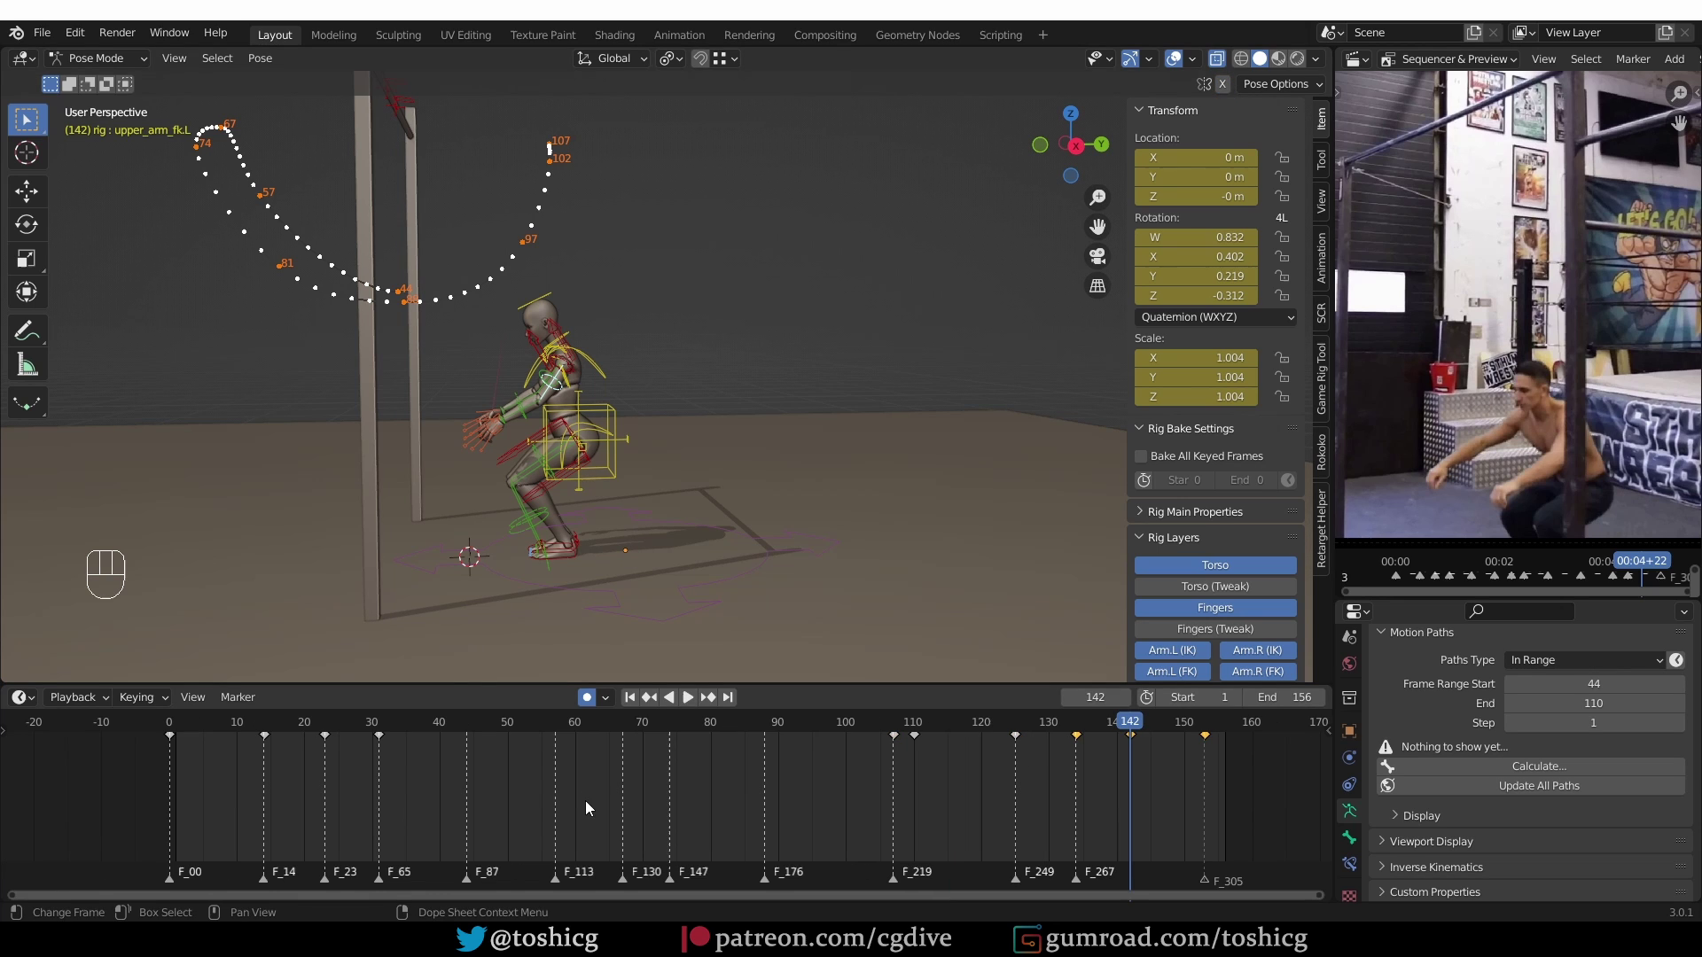
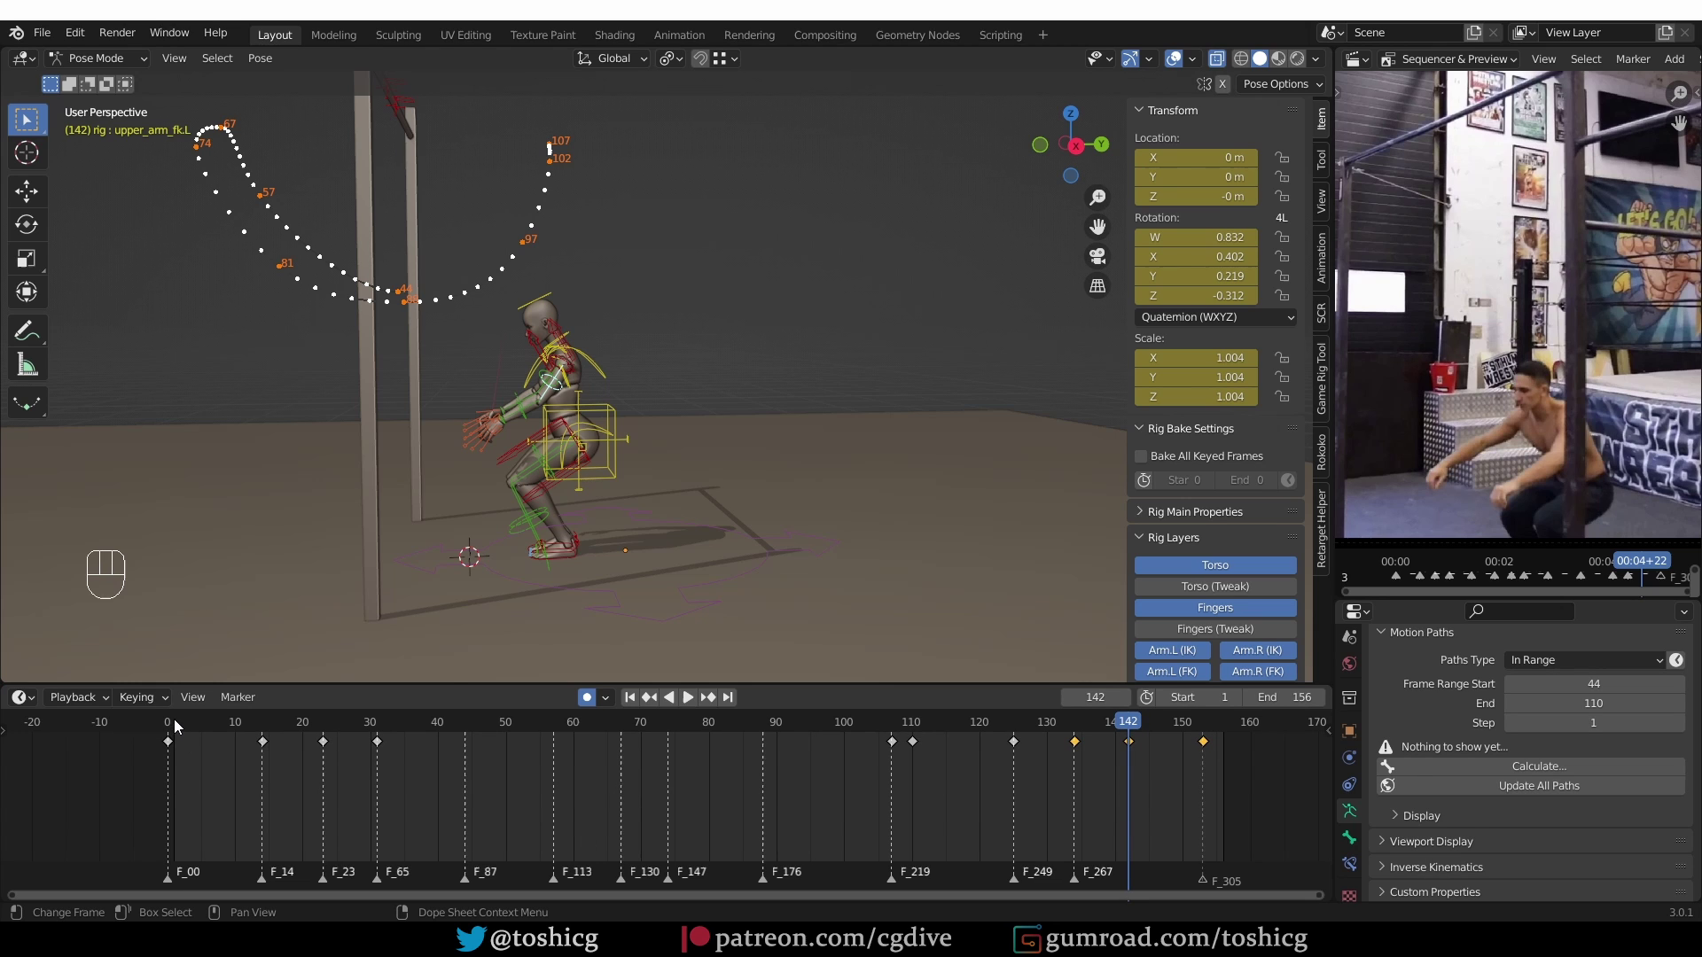
left_click_drag(168, 726, 261, 737)
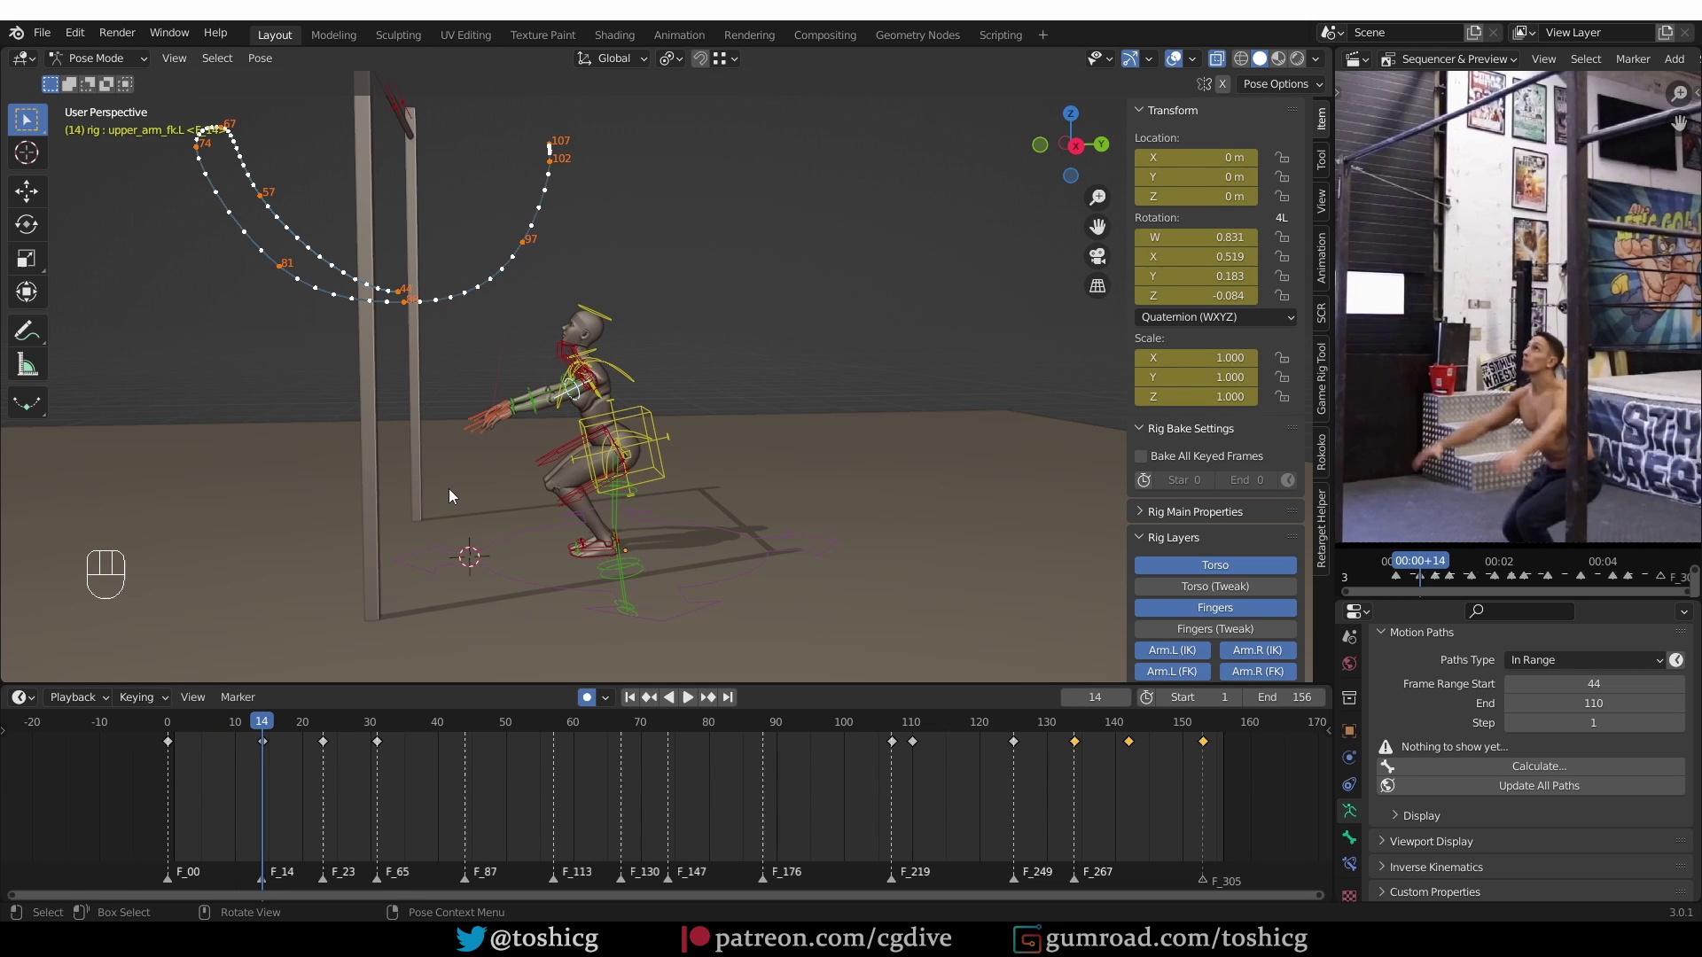
left_click_drag(466, 488, 611, 486)
middle_click(578, 433)
middle_click(579, 427)
left_click_drag(597, 410, 592, 424)
Rotate the left upper arm and left hand into new keyed take-off poses at frame 14
key("r")
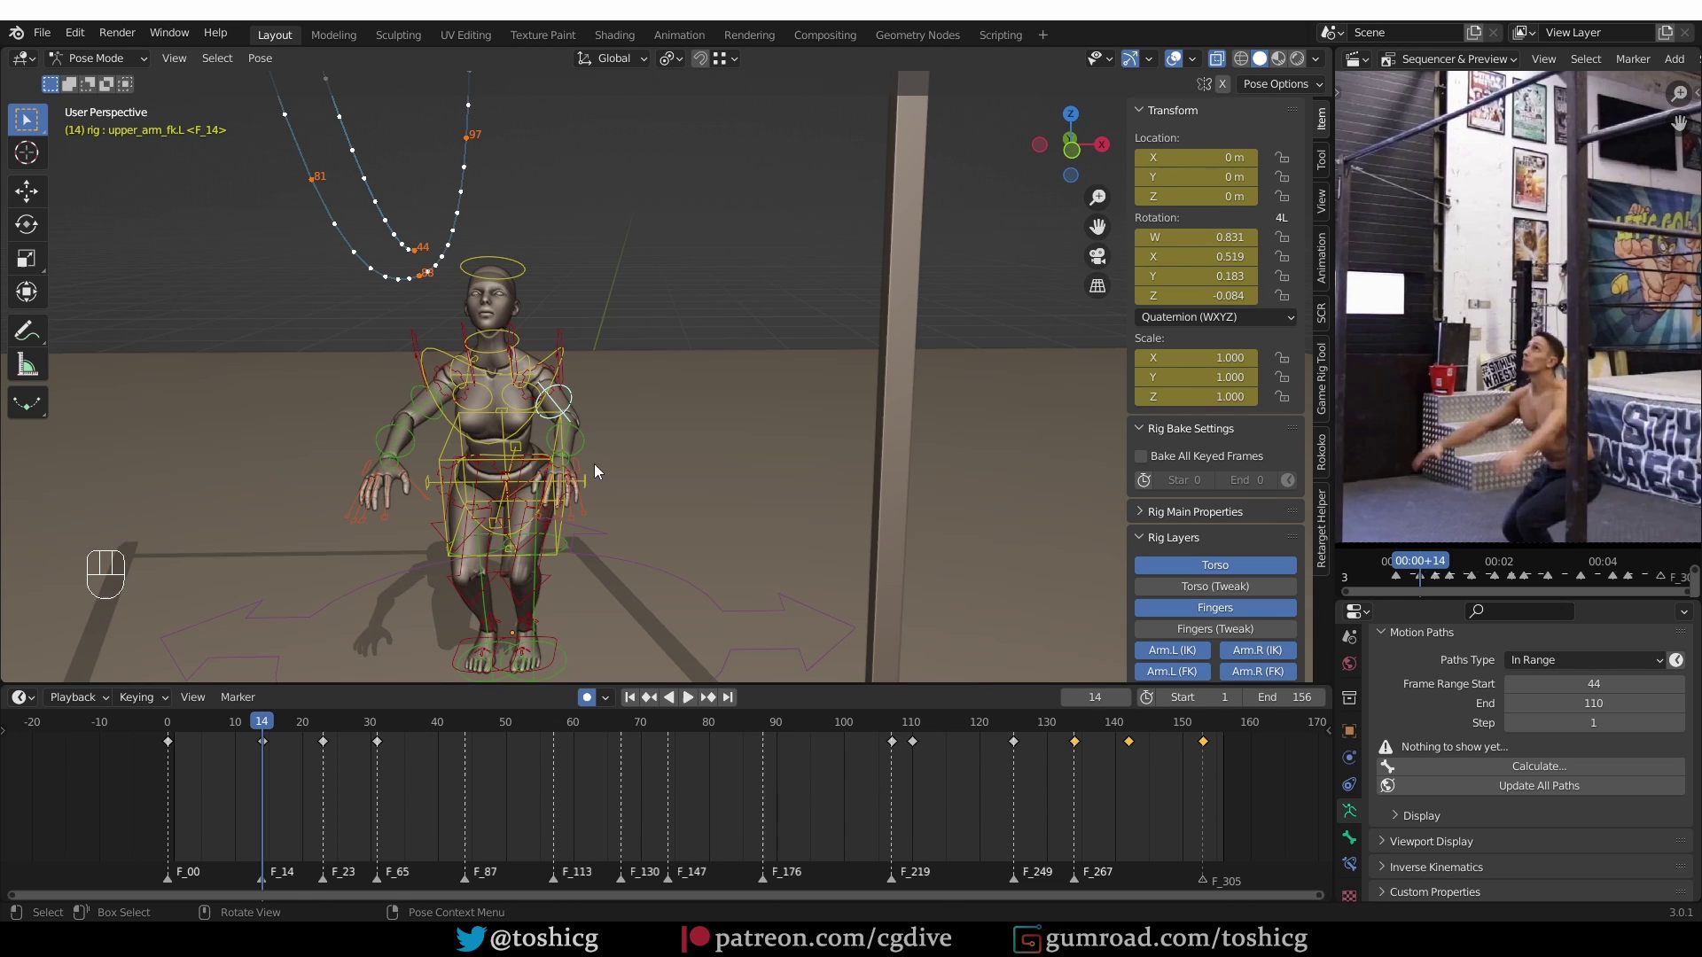
key("r")
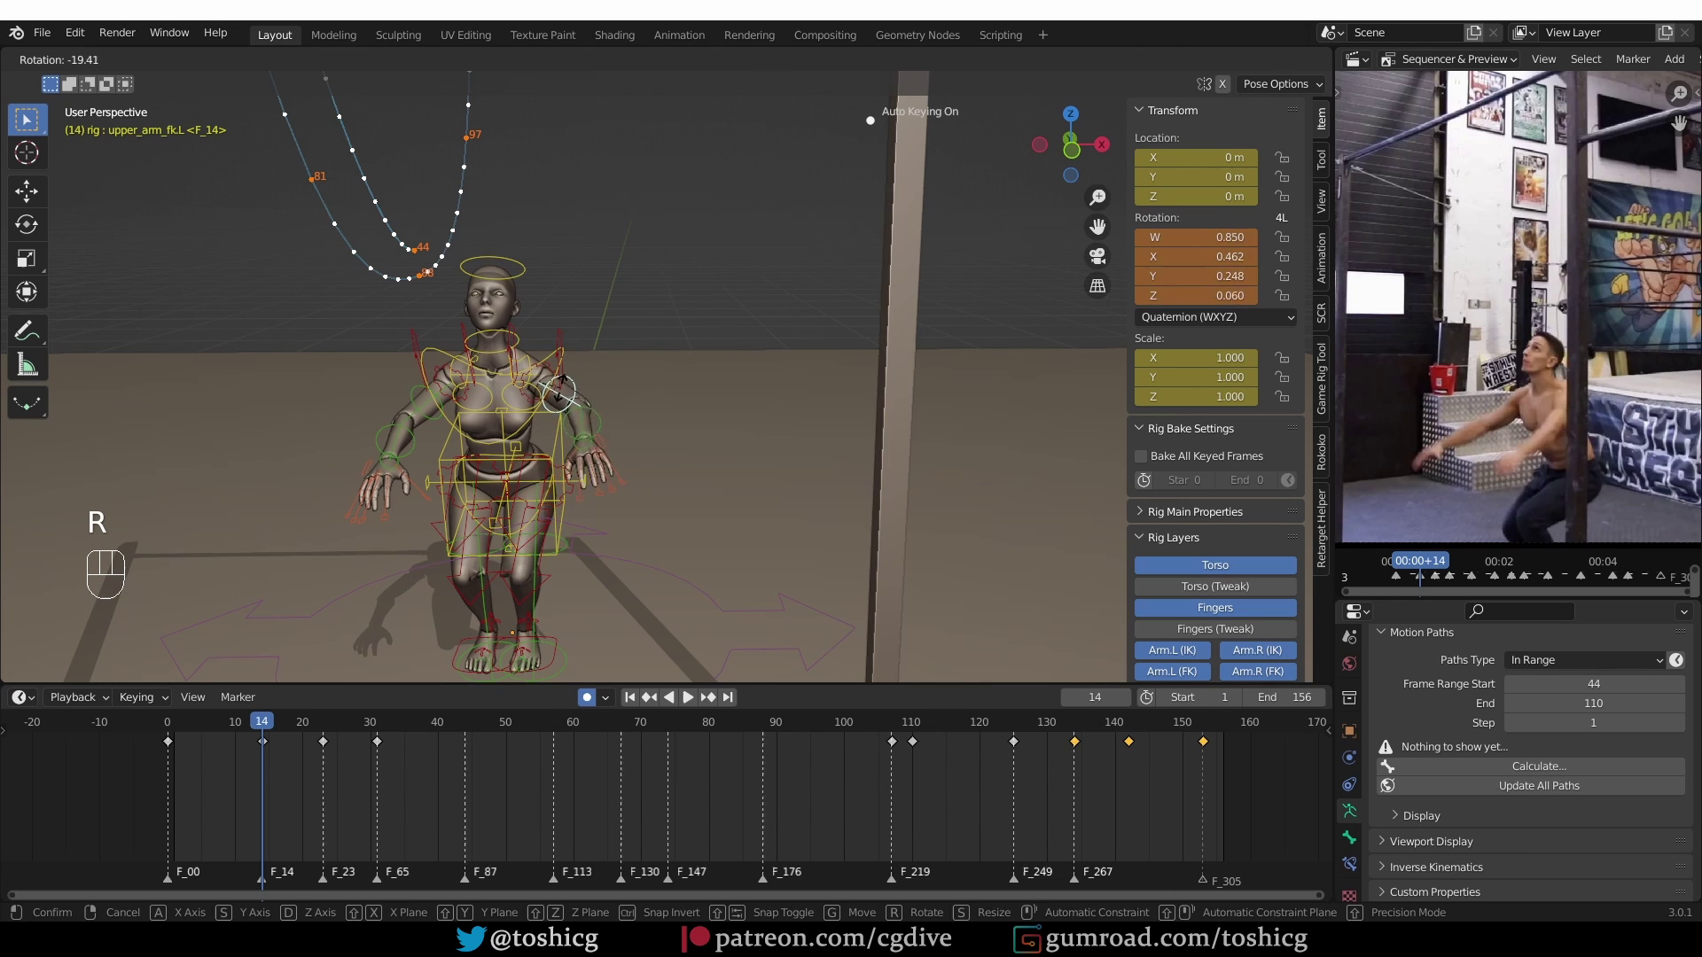
key("r")
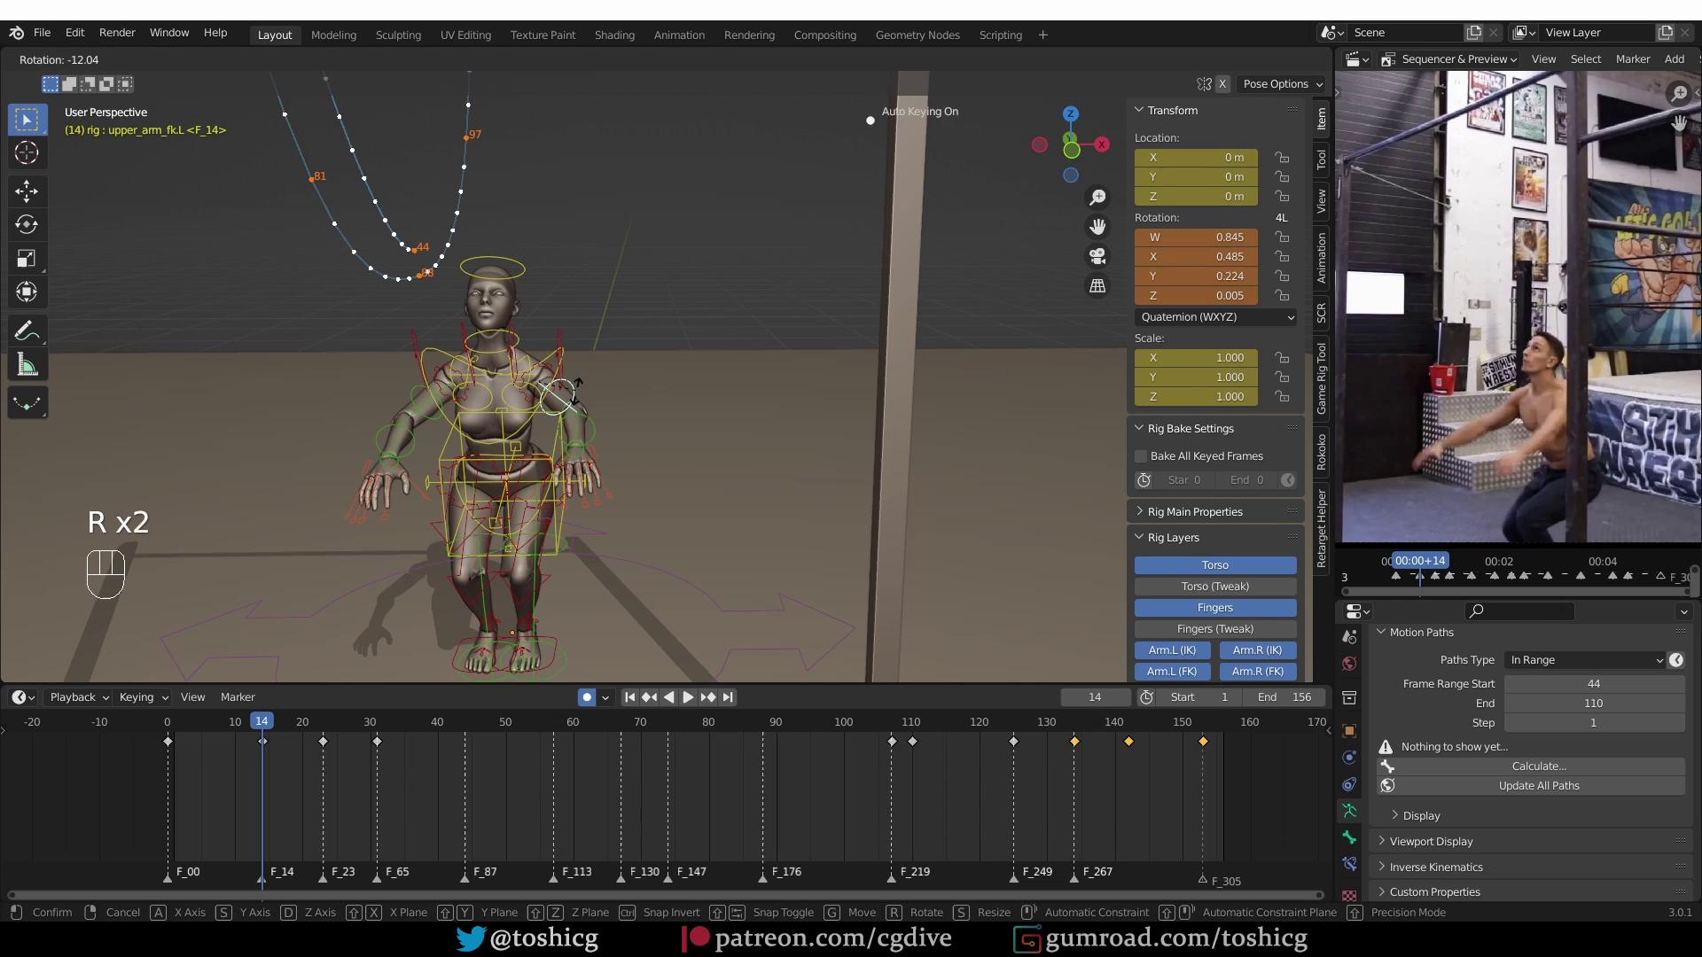
key("r")
left_click_drag(624, 470, 496, 450)
key("r")
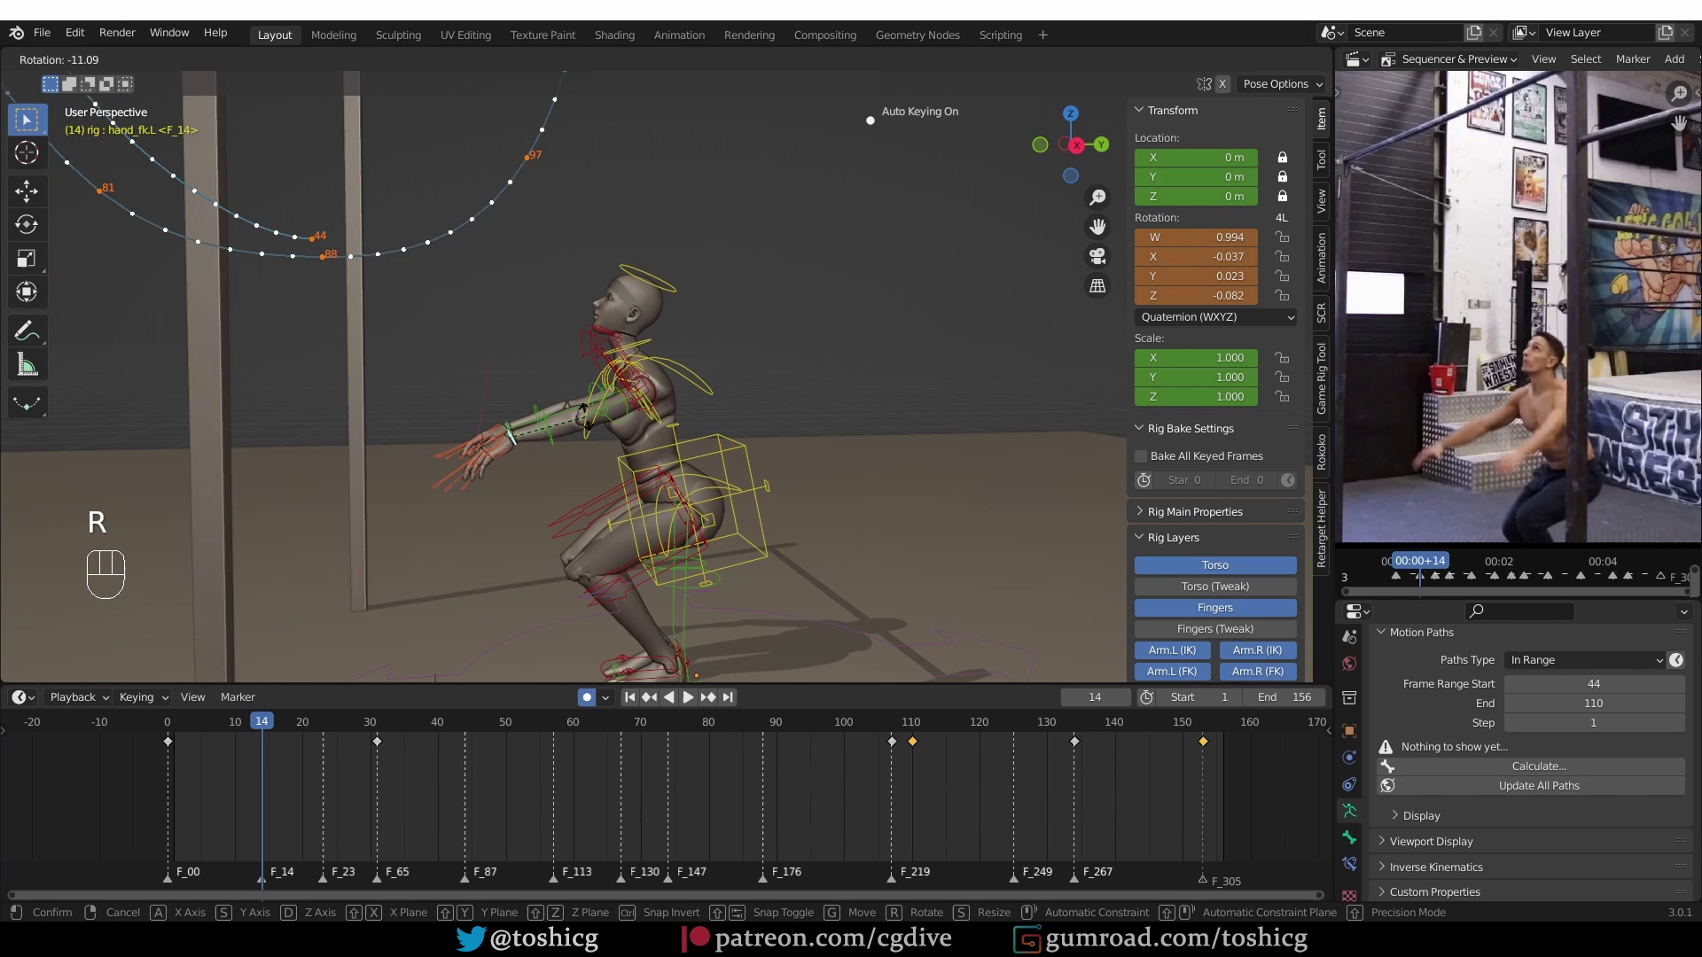
left_click_drag(558, 422, 656, 427)
Rotate the right upper arm, then bend the right forearm to a new angle at frame 14
middle_click(466, 426)
middle_click(450, 420)
key("r")
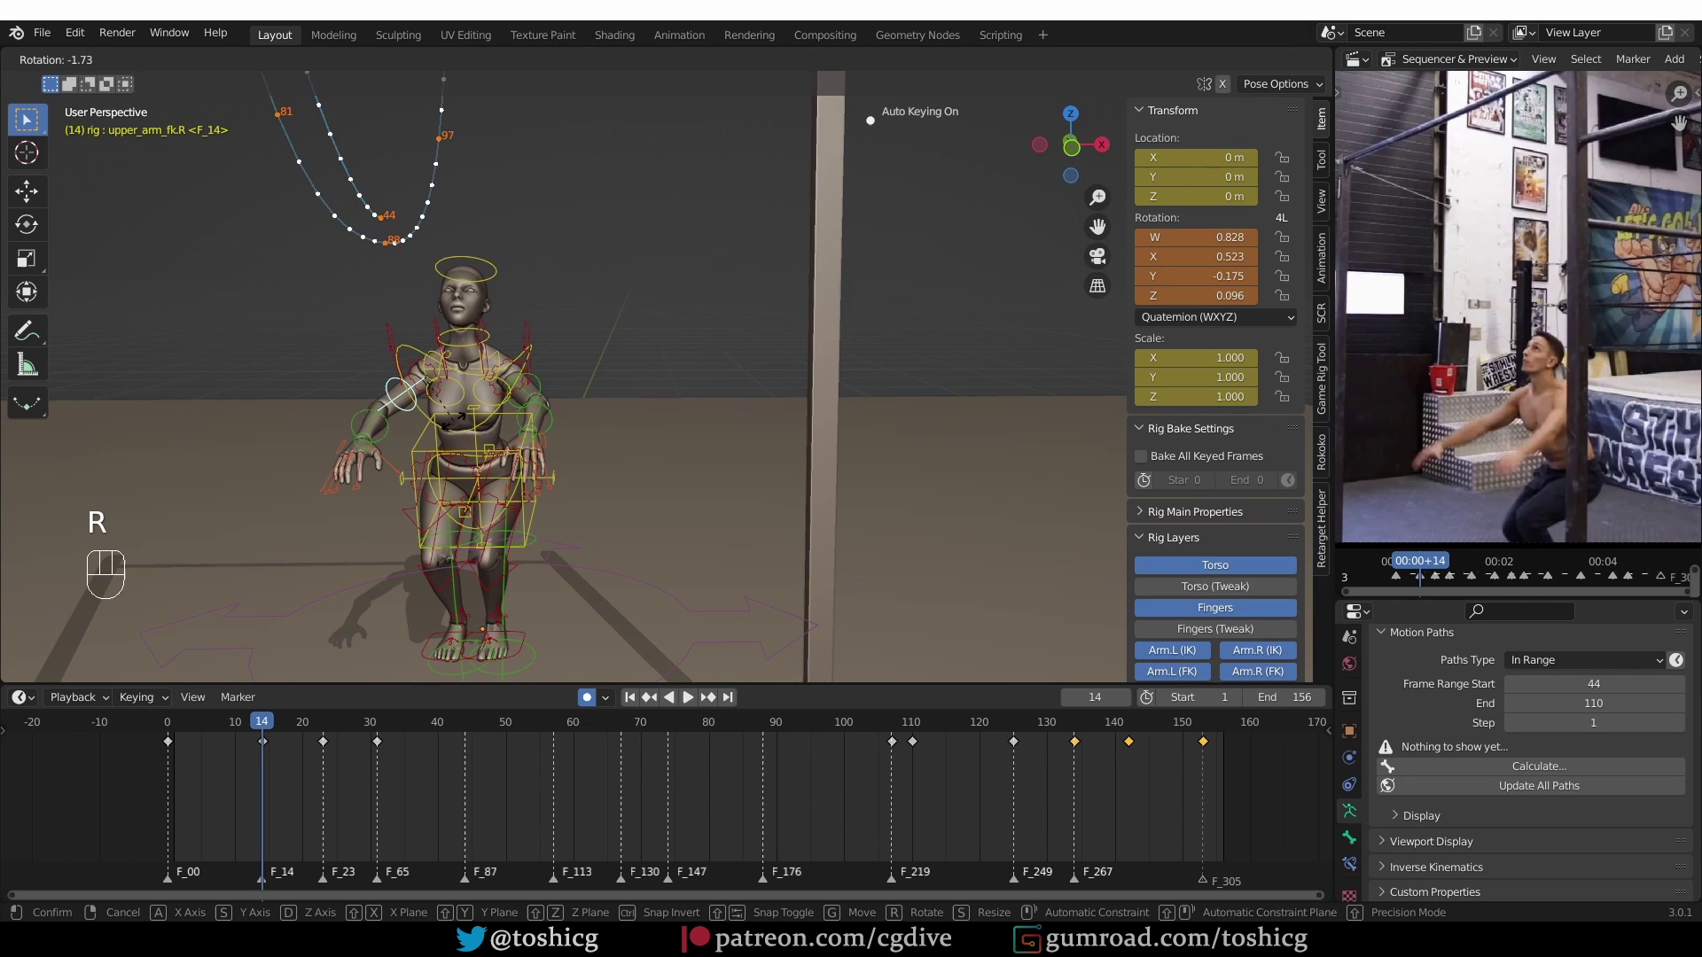
left_click(338, 424)
left_click(374, 421)
key("r")
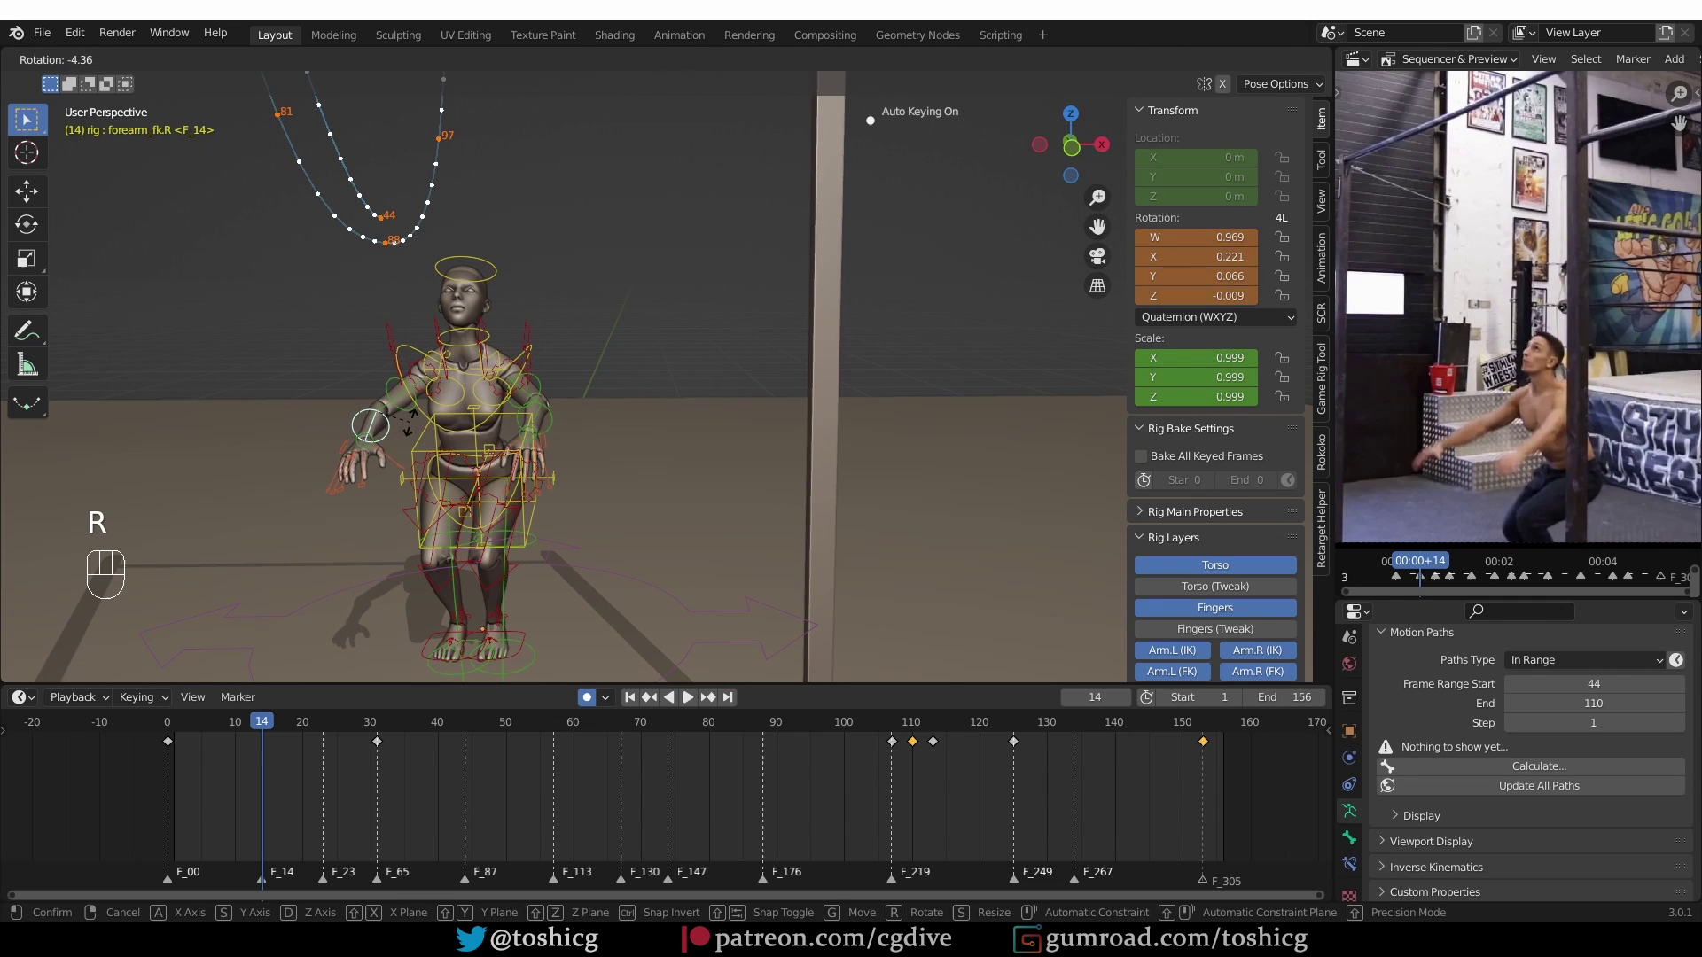
left_click_drag(292, 725, 471, 561)
Zoom back and jump to frame 31 where the character hangs
middle_click(491, 458)
middle_click(437, 457)
middle_click(416, 456)
left_click(369, 724)
Orbit and zoom in on the hands gripping the bar
left_click_drag(445, 525, 433, 503)
left_click_drag(465, 440, 461, 477)
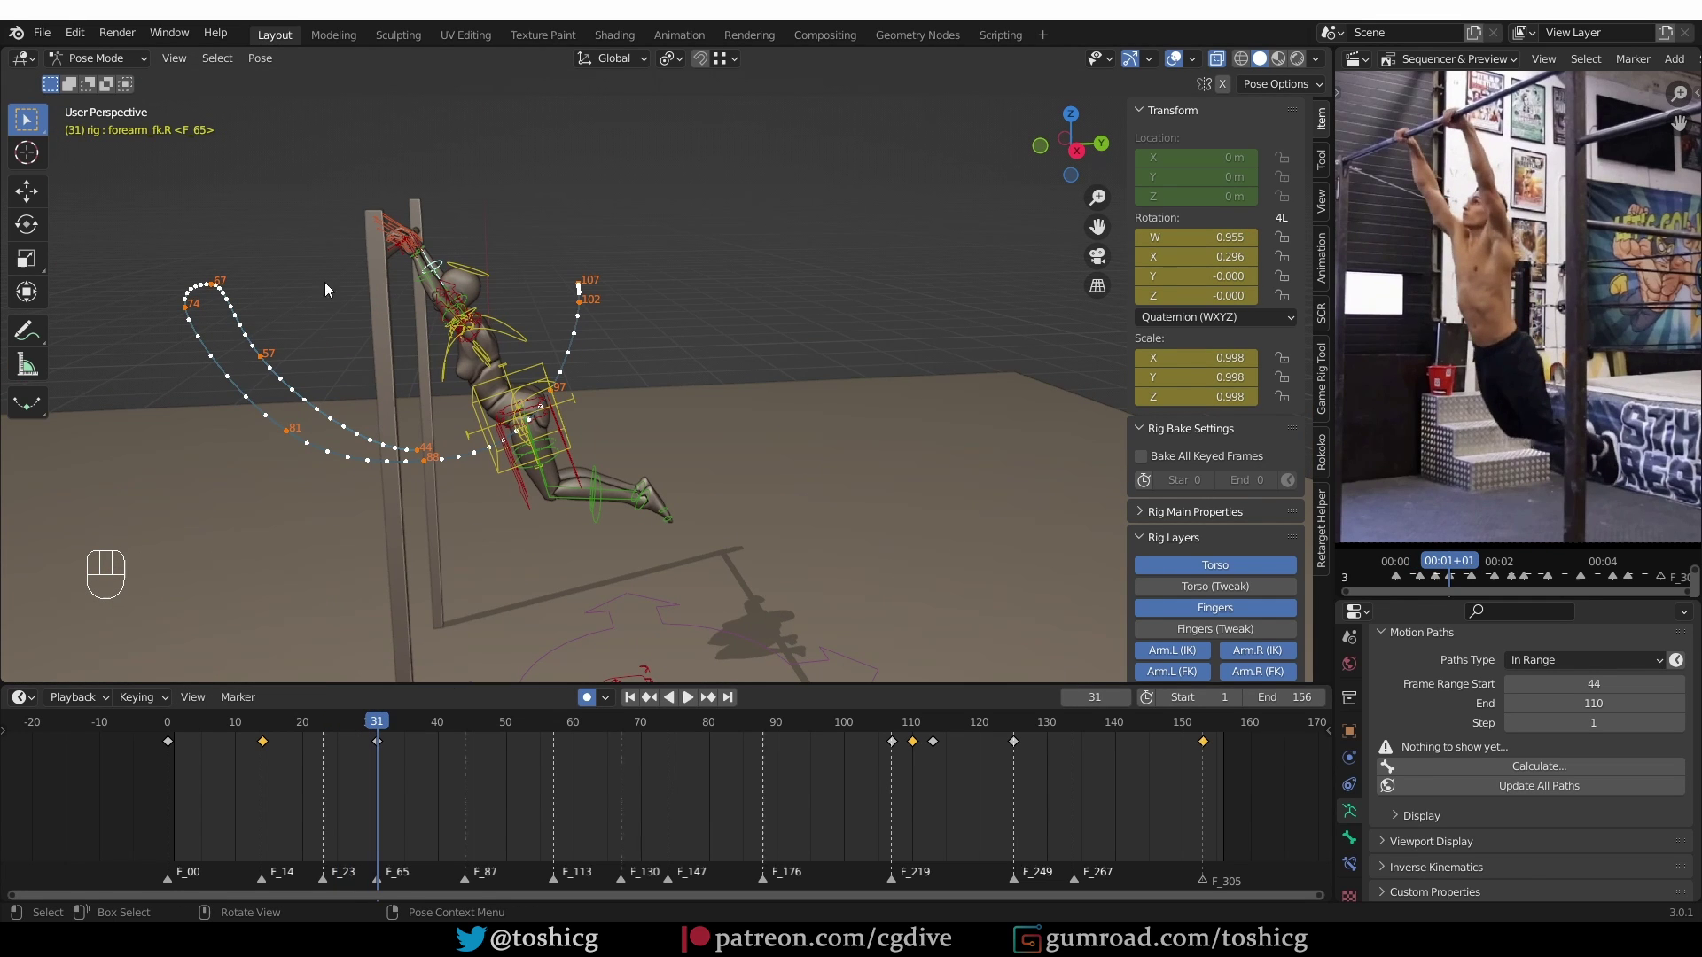
left_click_drag(447, 305, 491, 302)
left_click_drag(465, 279, 797, 478)
left_click_drag(530, 326, 618, 374)
left_click_drag(361, 183, 406, 174)
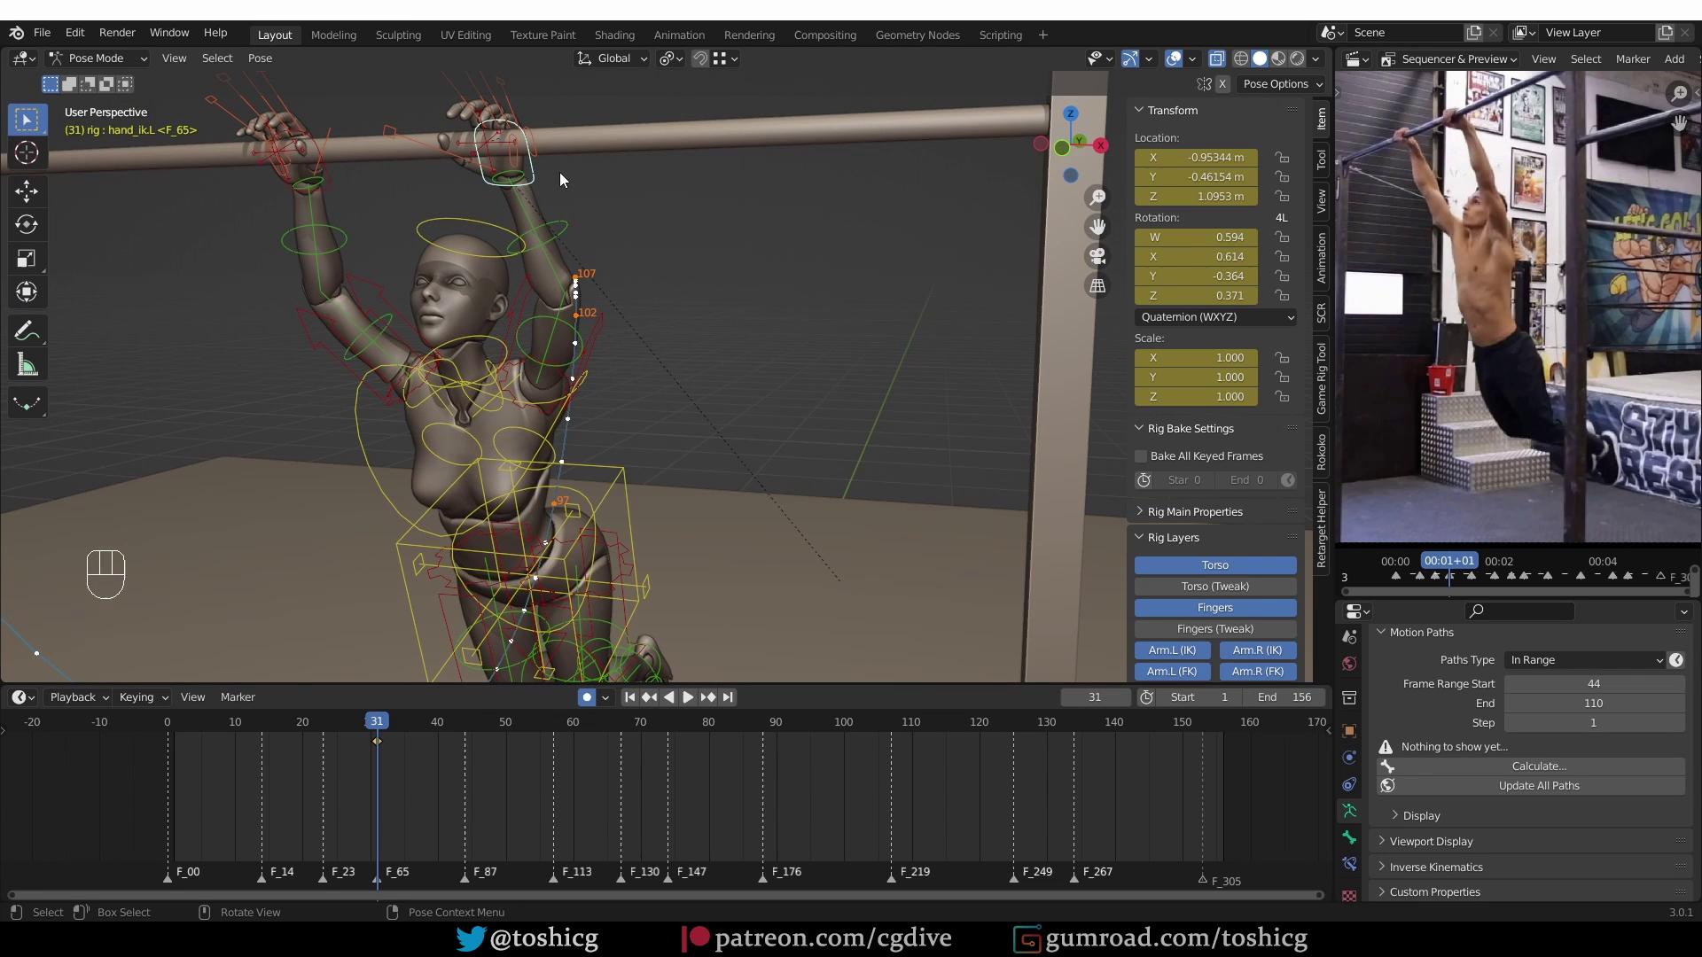
left_click_drag(521, 217, 537, 292)
middle_click(539, 291)
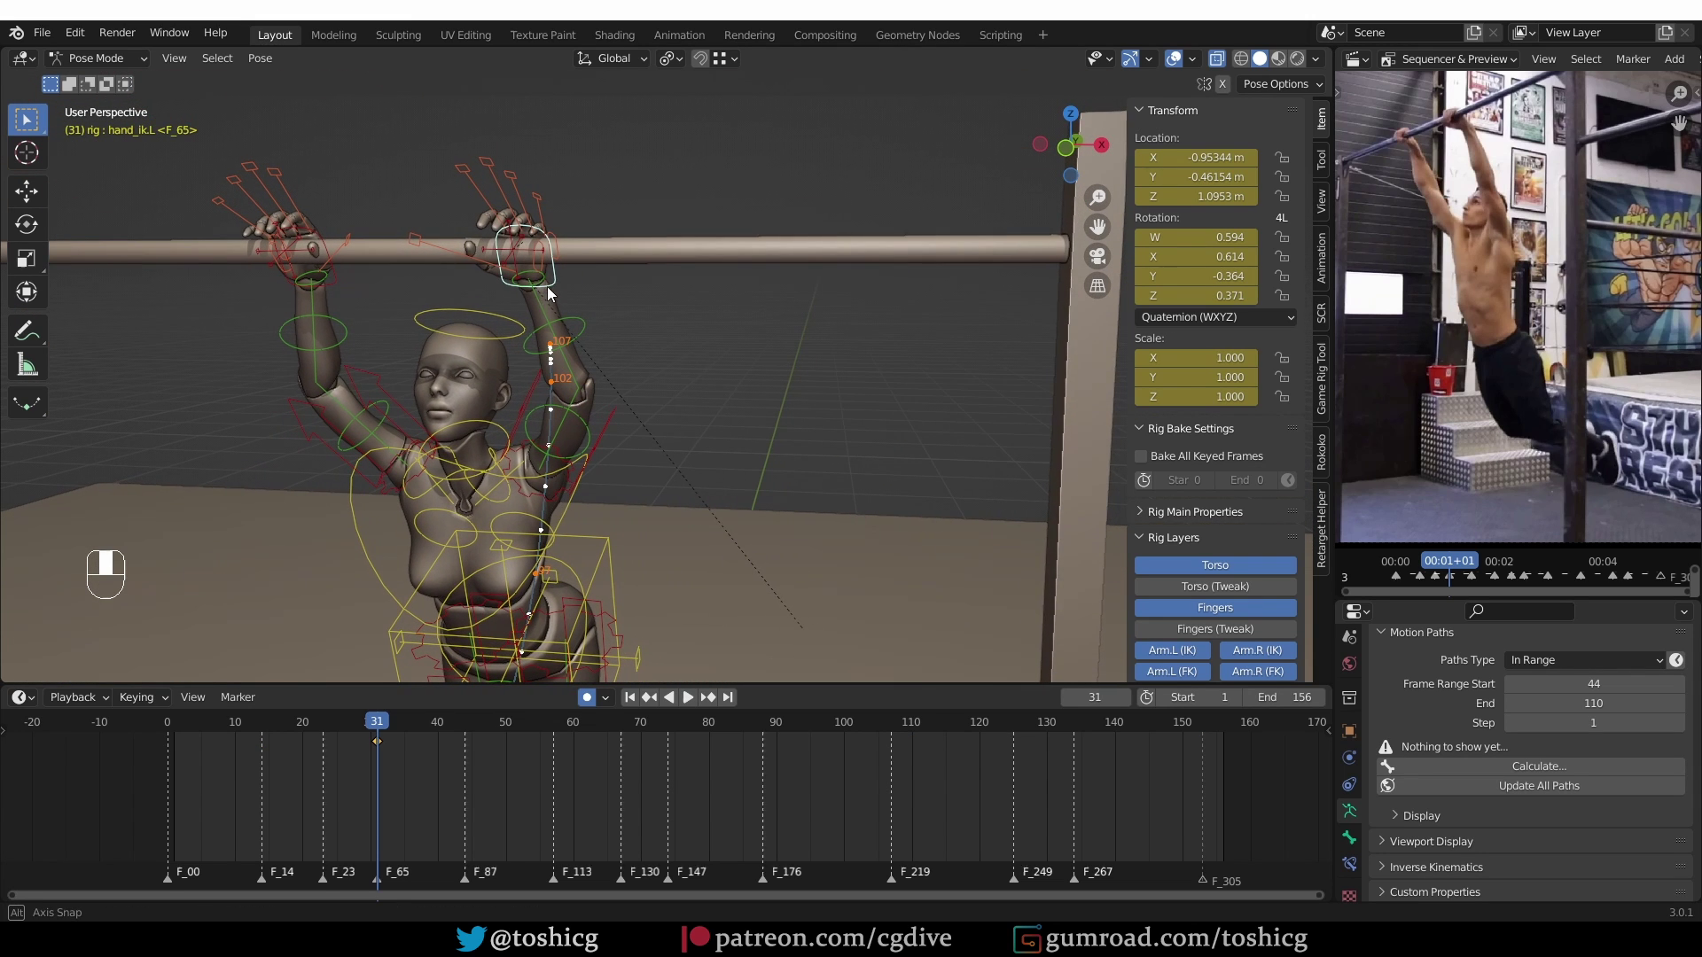
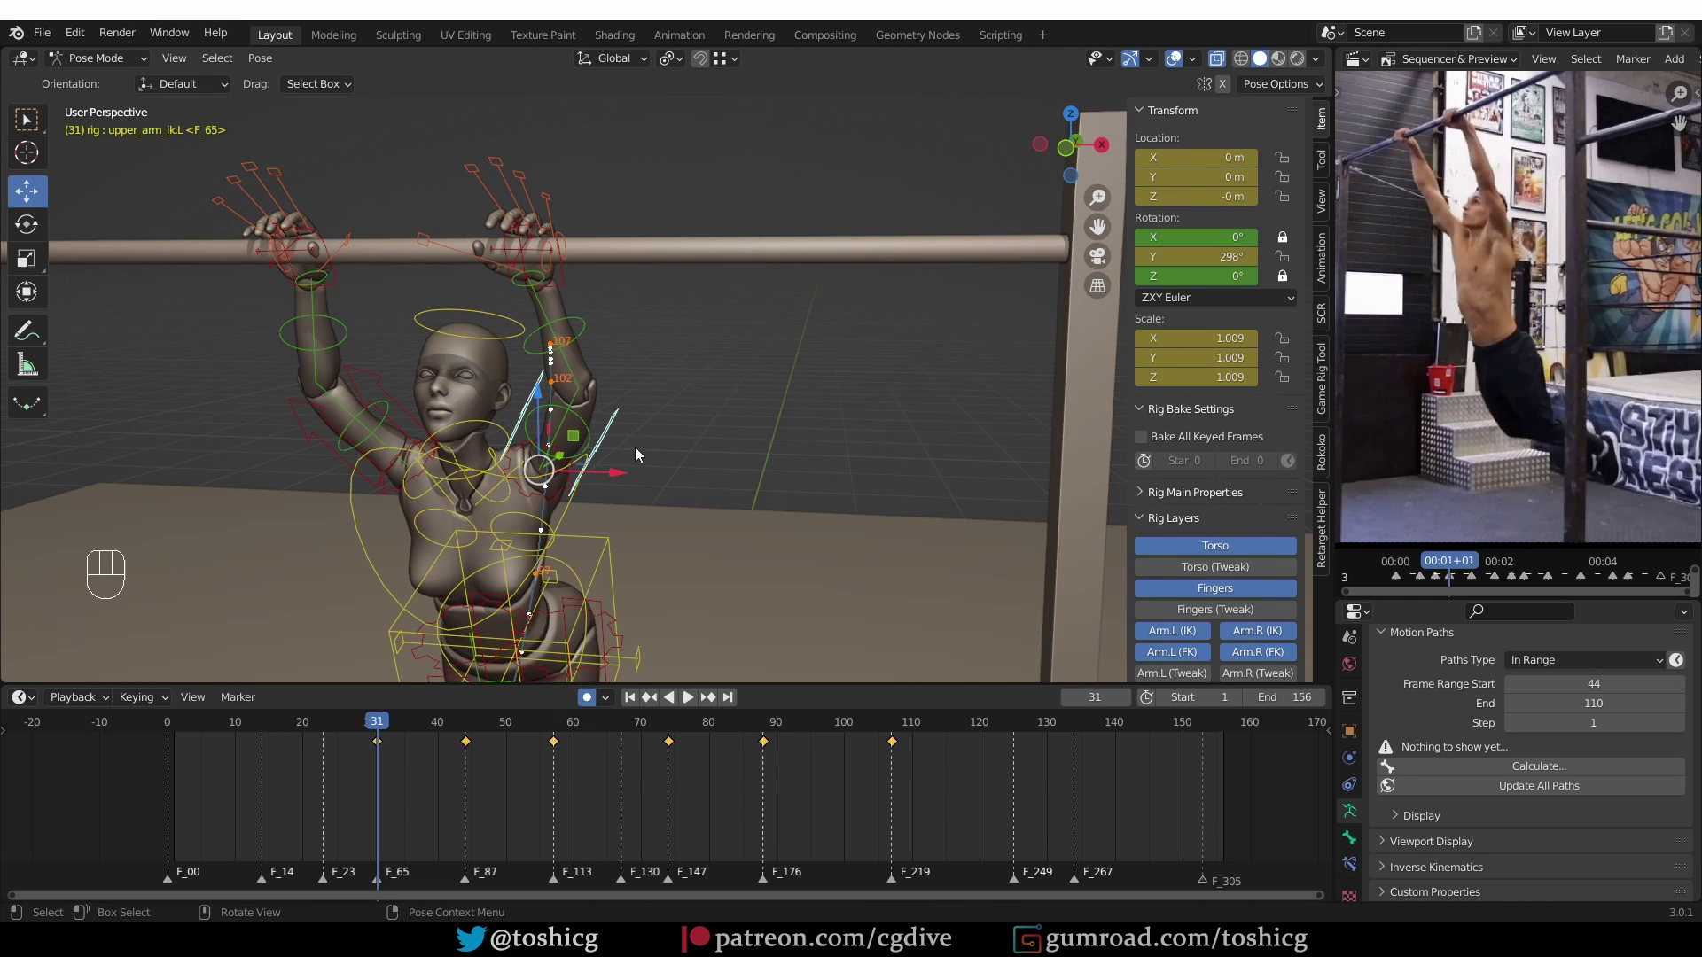
Adjust the left arm's twist at frame 31 of the hang
key("r")
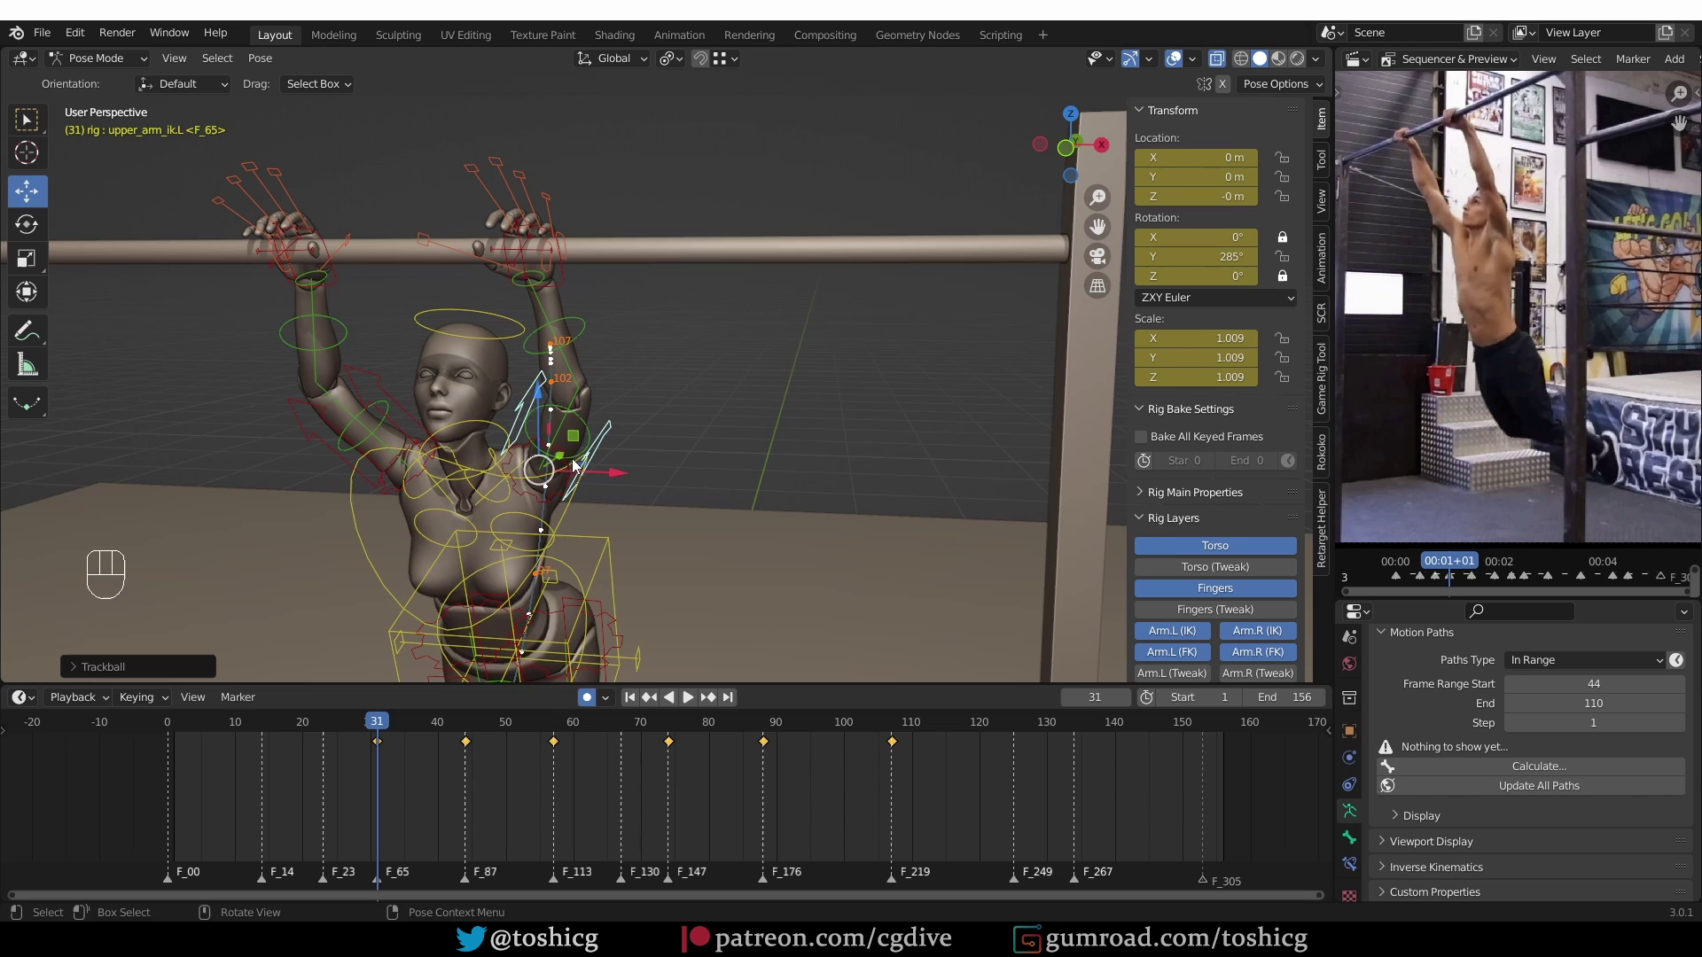
middle_click(590, 373)
left_click_drag(386, 731, 467, 730)
middle_click(676, 539)
Move to frame 44, orbit around the bar and begin rotating the left arm again
left_click_drag(652, 508, 622, 521)
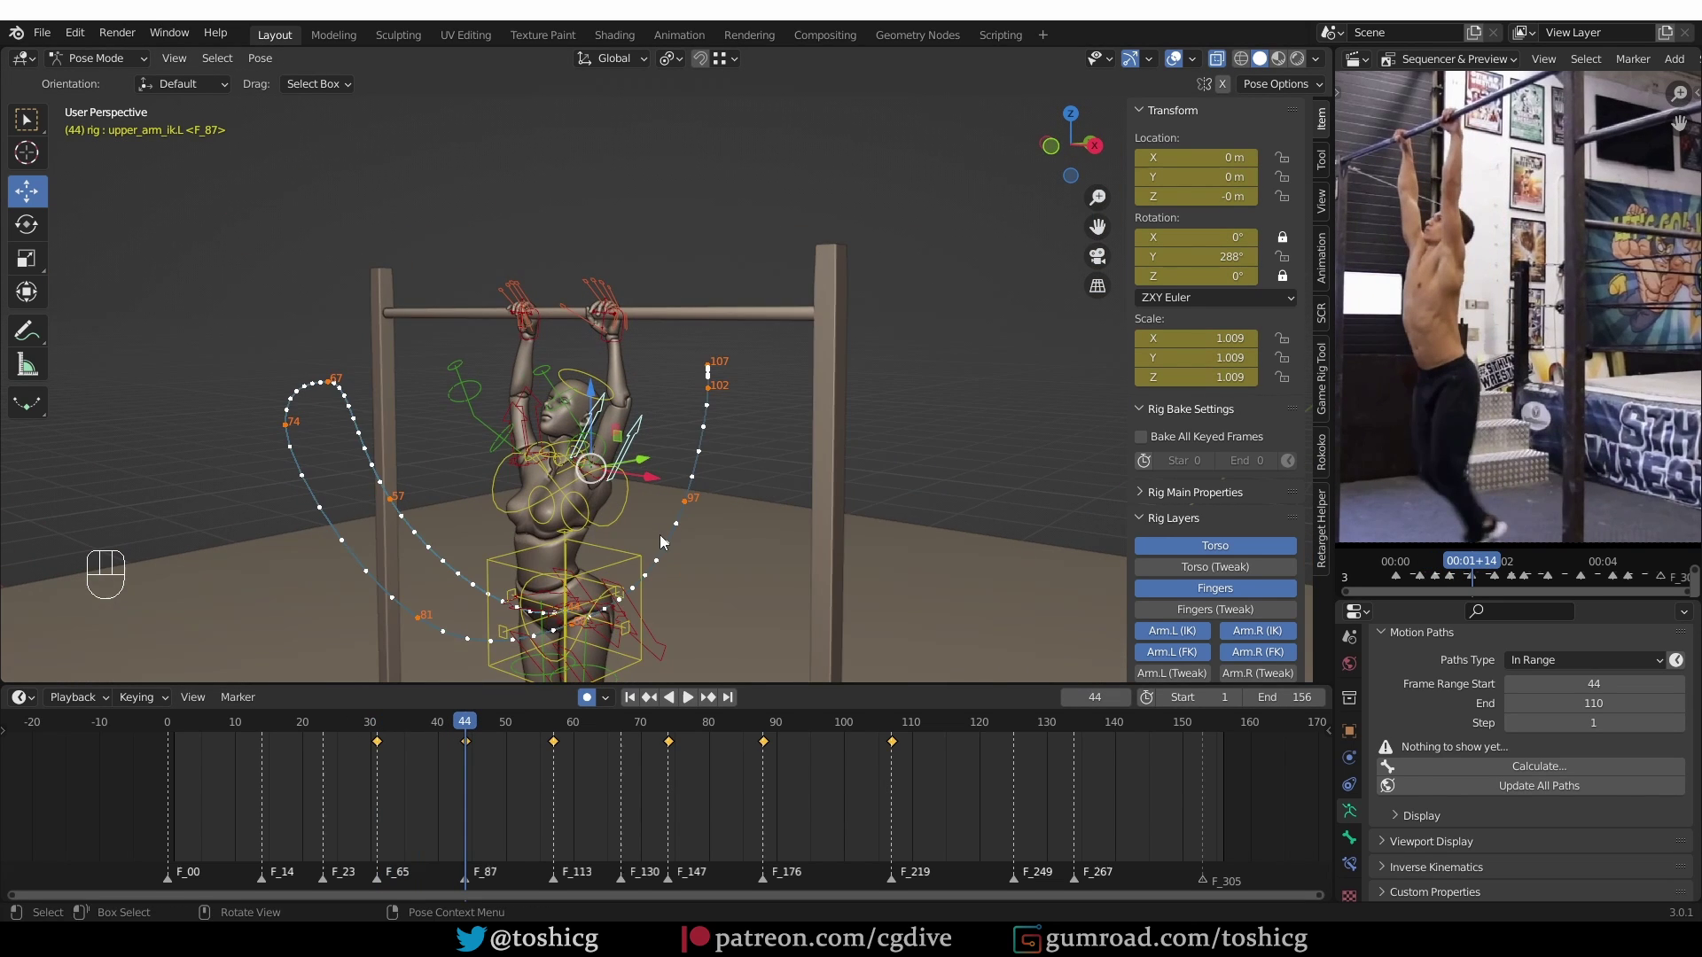
left_click_drag(675, 527, 679, 515)
left_click_drag(620, 435, 627, 457)
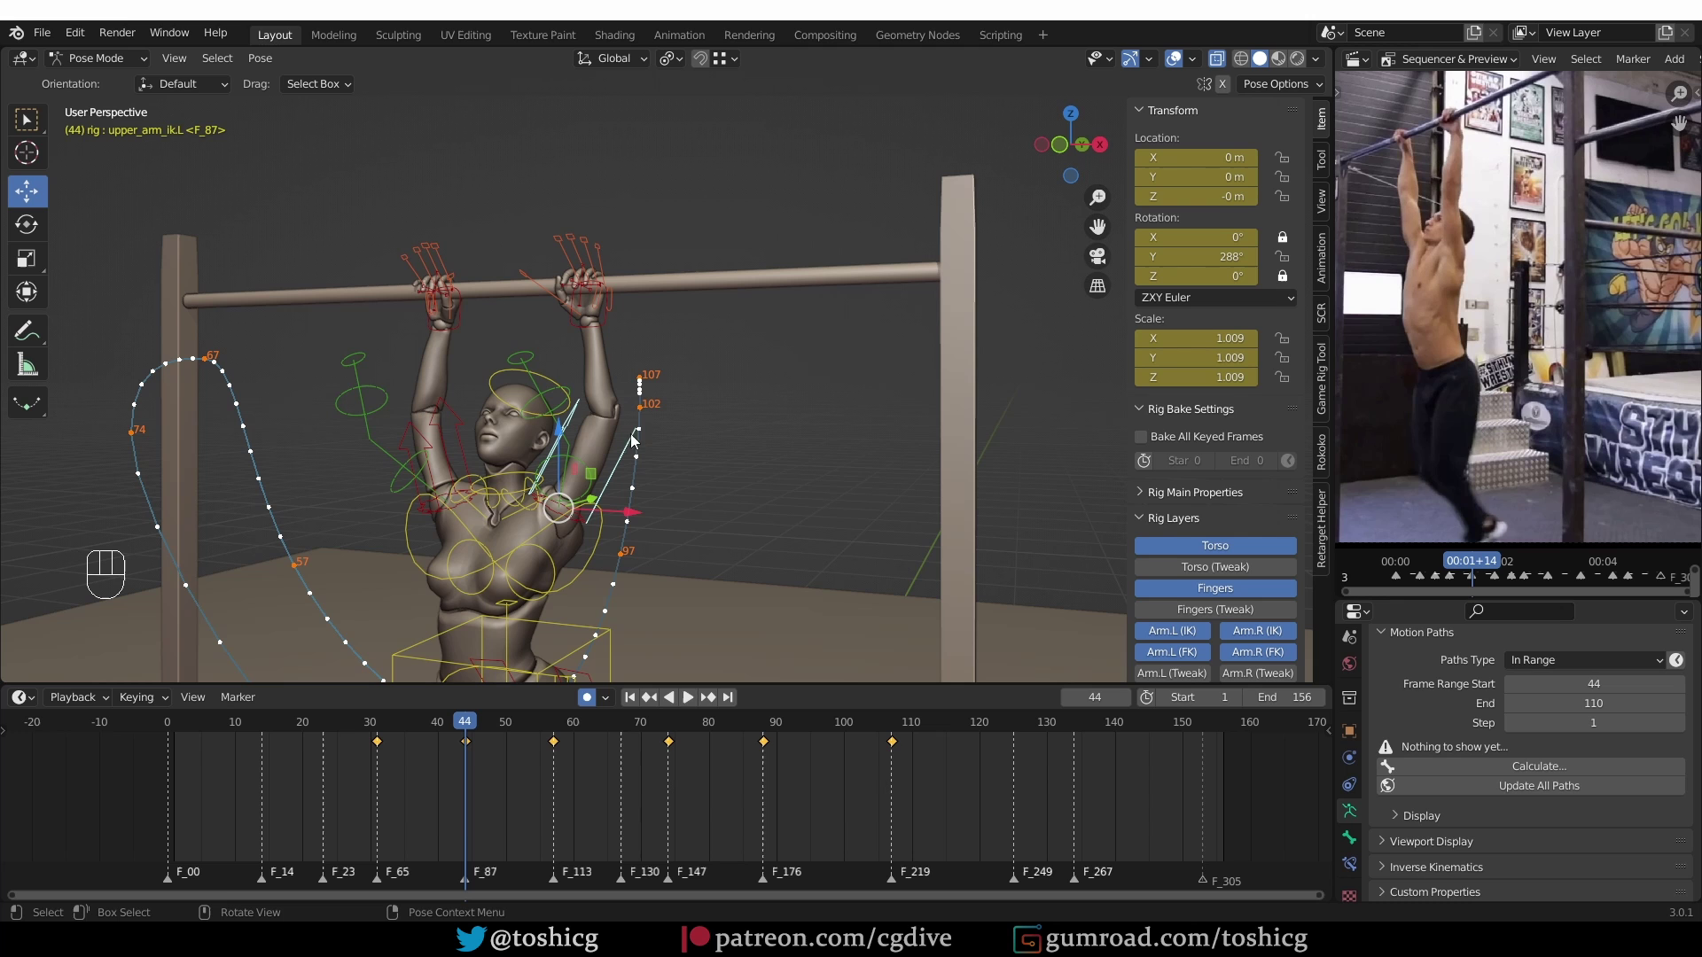
key("r")
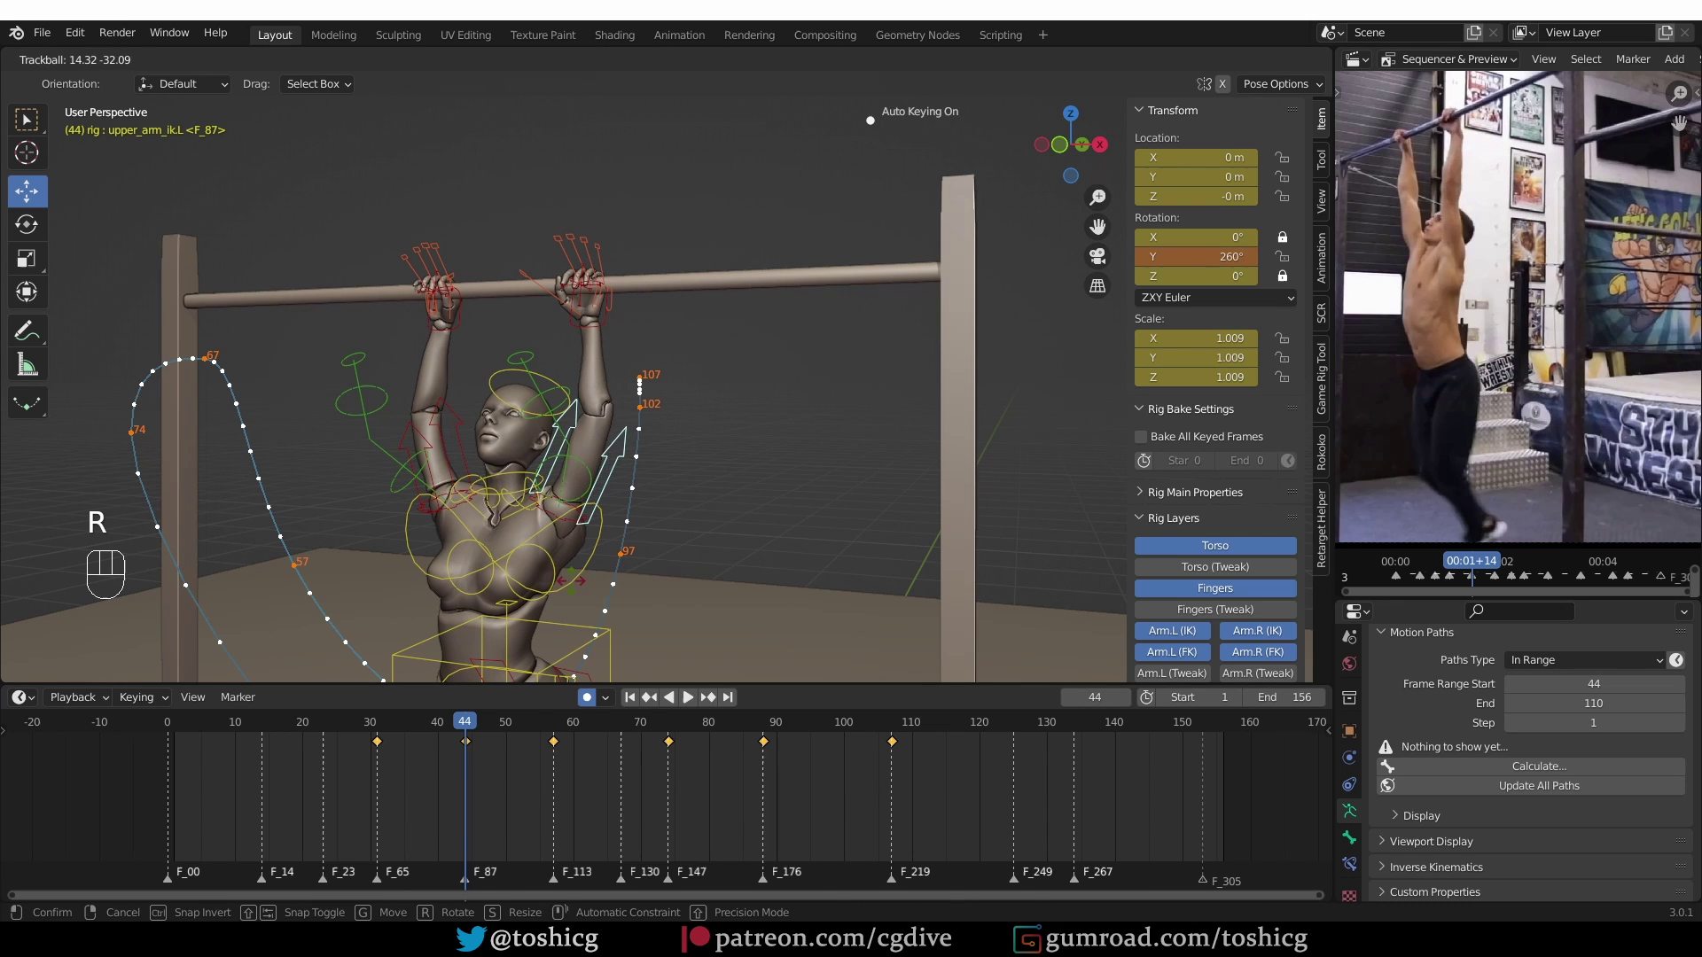
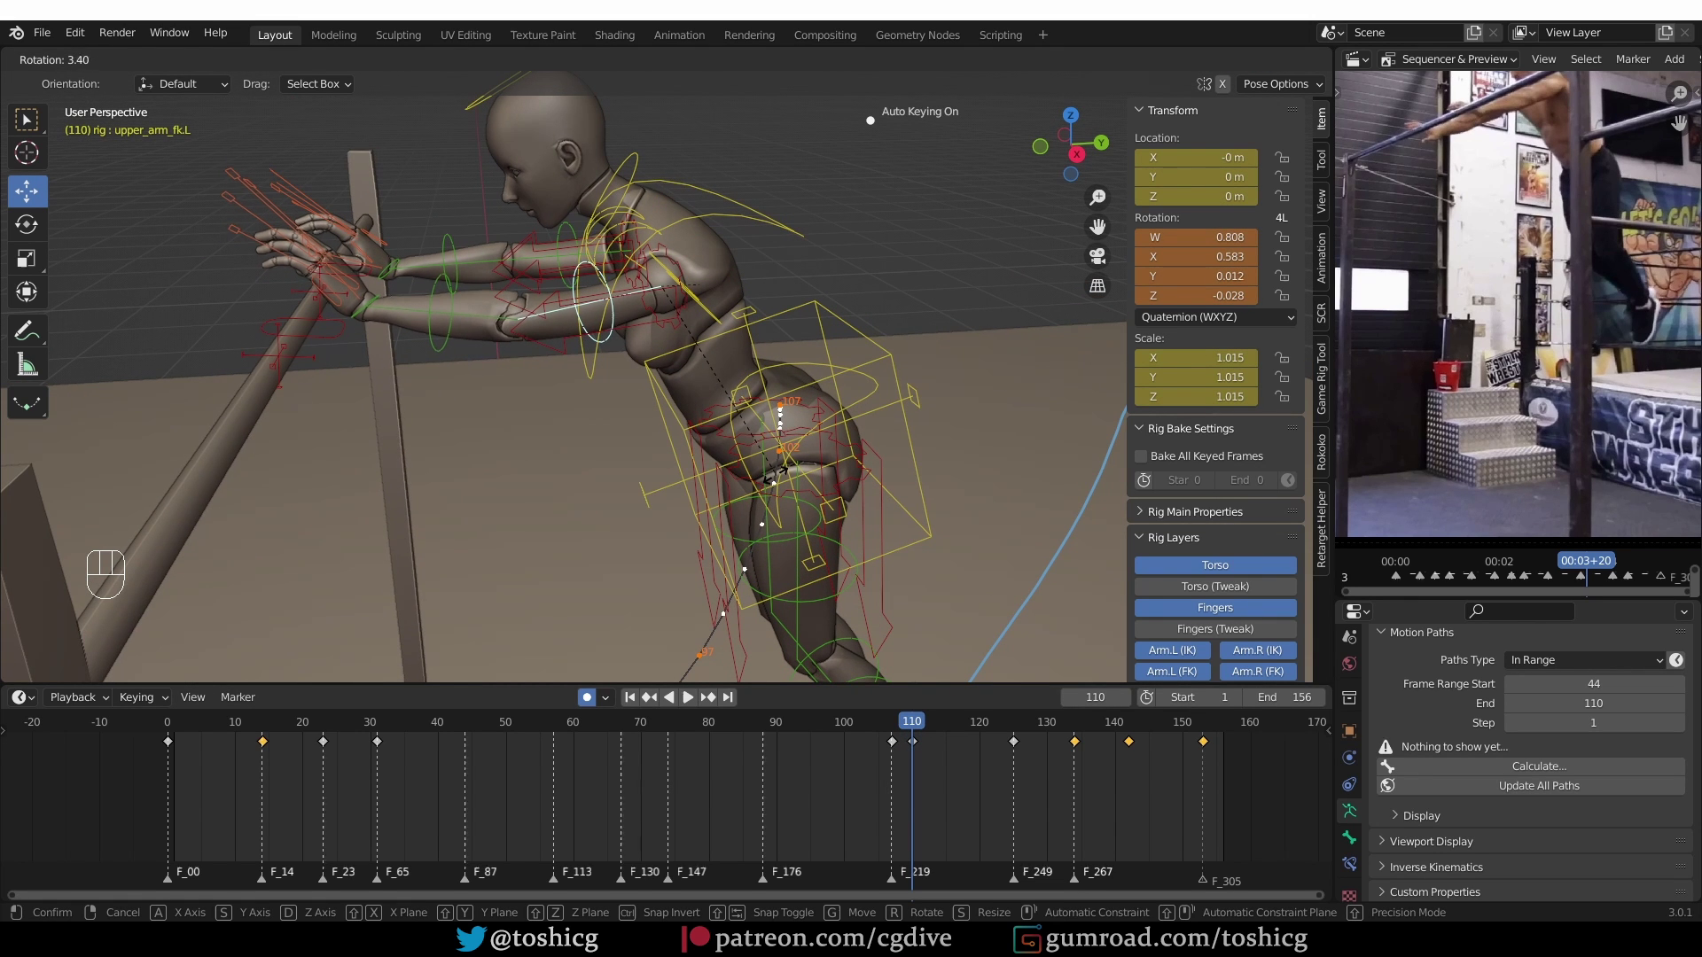
Scrub to frame 153 near the end of the landing and rotate the left upper arm
left_click_drag(931, 722, 1024, 741)
middle_click(886, 480)
left_click_drag(757, 469, 741, 500)
middle_click(736, 500)
key("r")
key("r")
left_click(420, 562)
key("r")
Zoom the view, scrub the timeline and start another rotation of the left upper arm at 153
left_click_drag(1035, 731, 1030, 694)
middle_click(839, 614)
middle_click(780, 614)
middle_click(770, 622)
middle_click(702, 618)
left_click_drag(1120, 732, 1166, 731)
middle_click(766, 568)
key("r")
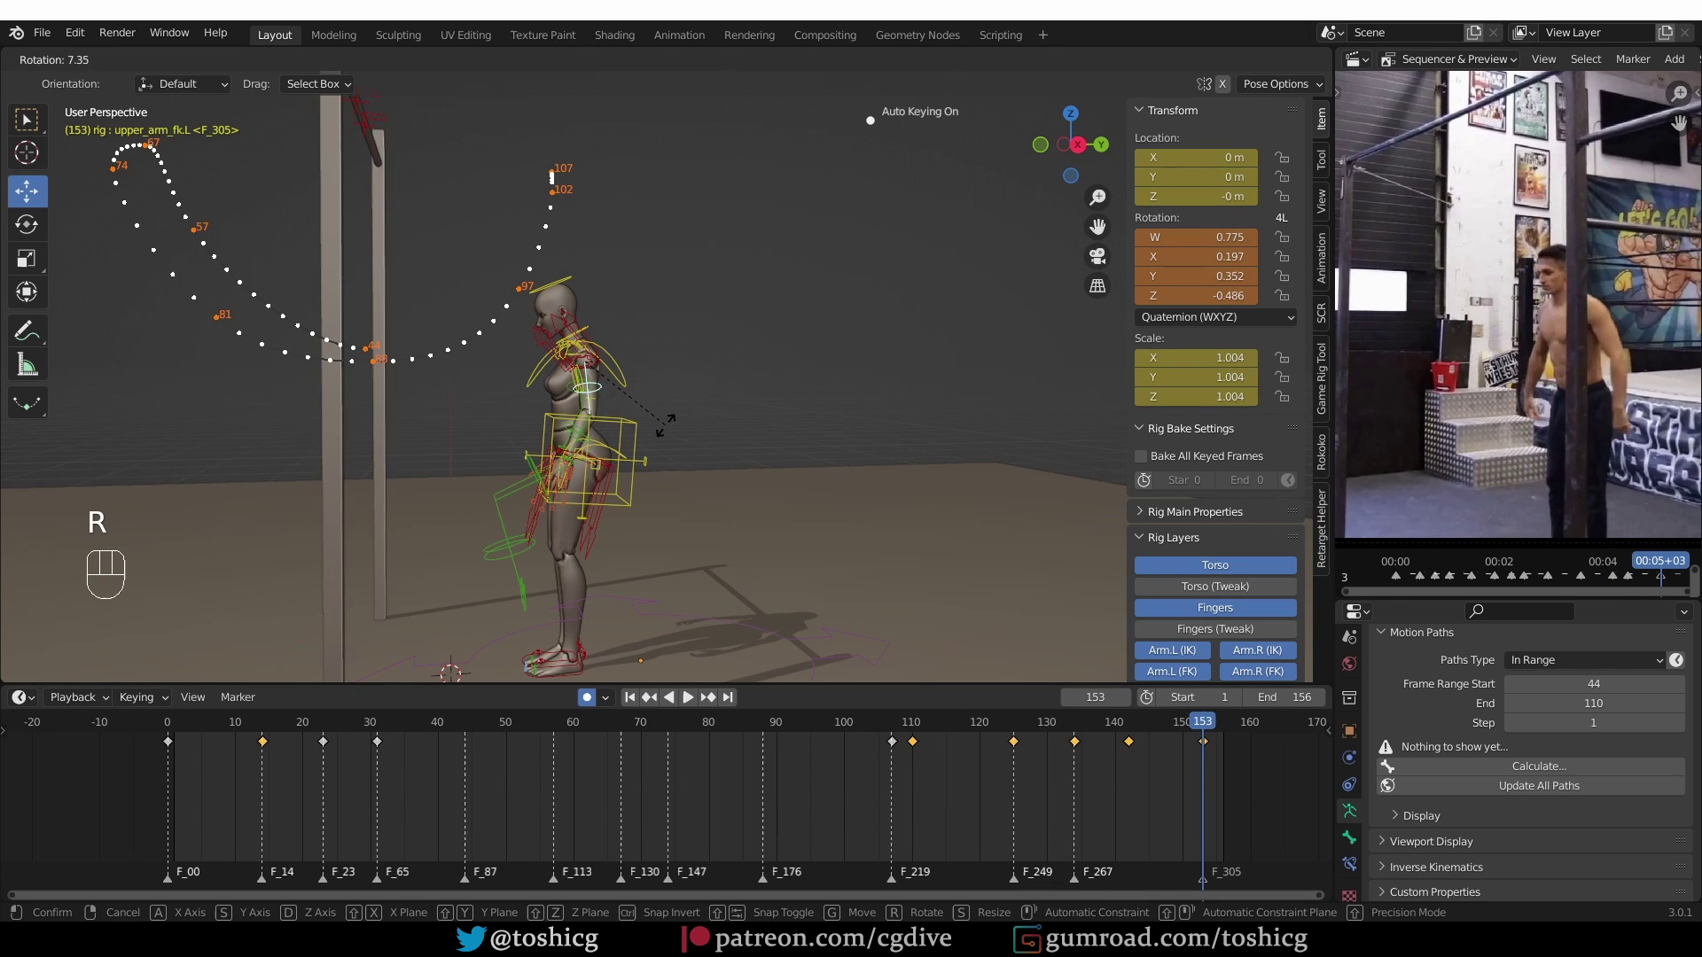
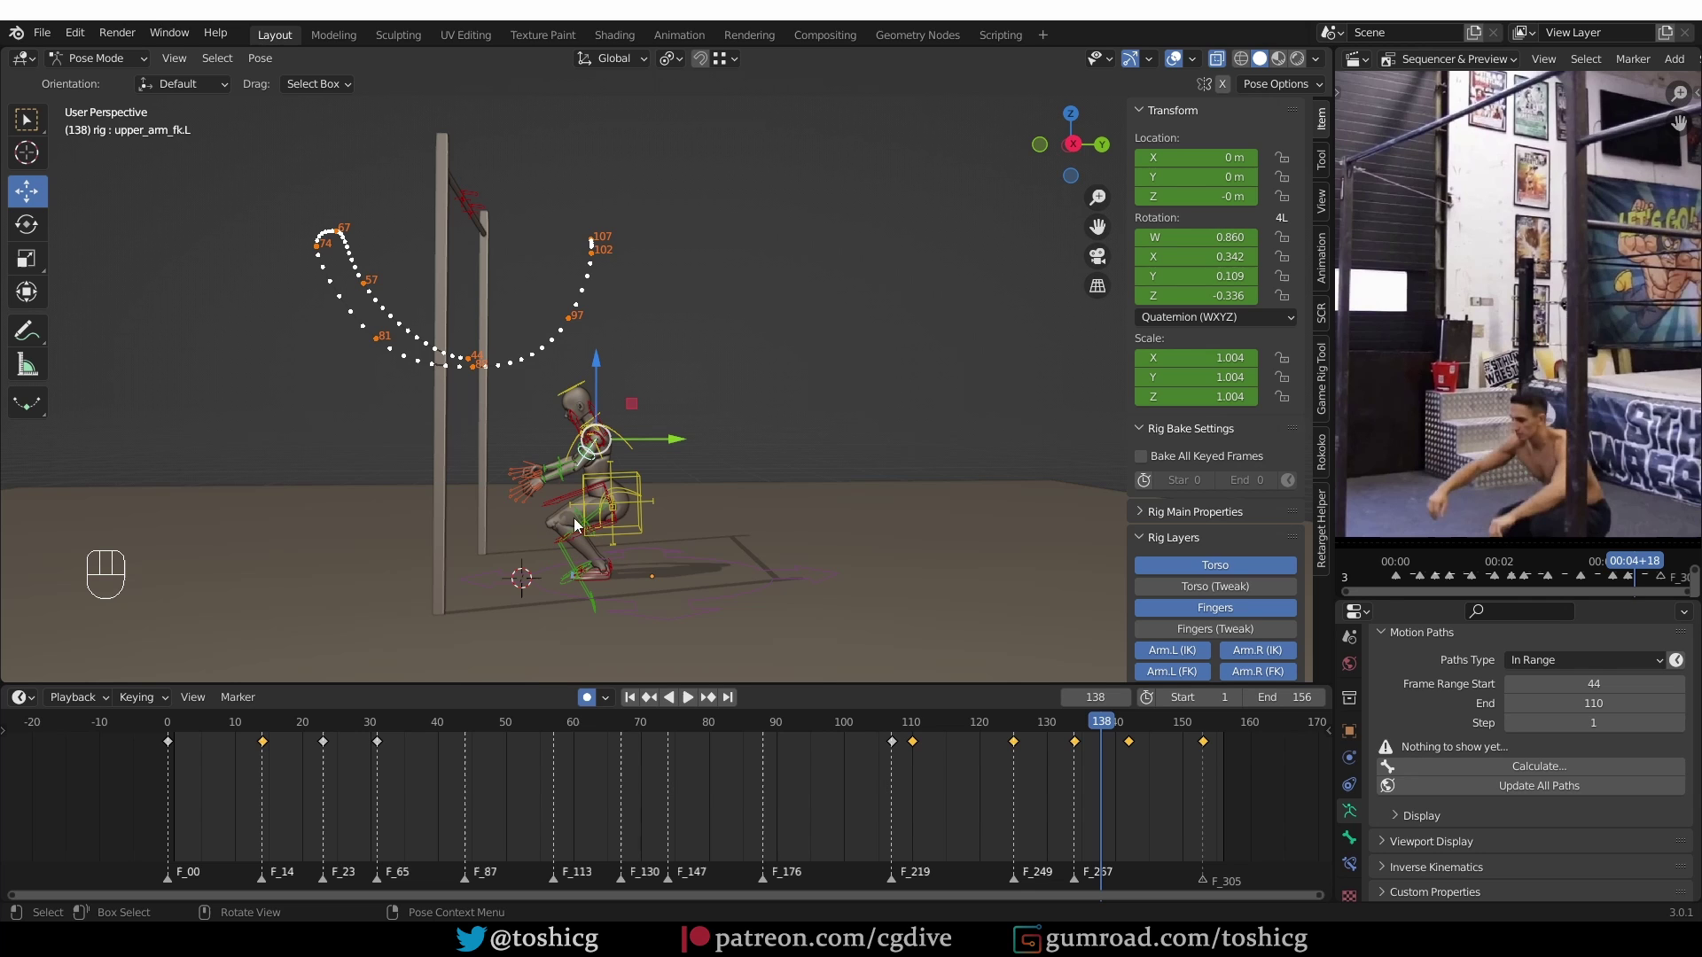
At frame 23, shift foot_ik.L's position for the takeoff pose
left_click_drag(579, 530, 579, 555)
left_click_drag(321, 728, 356, 710)
middle_click(553, 498)
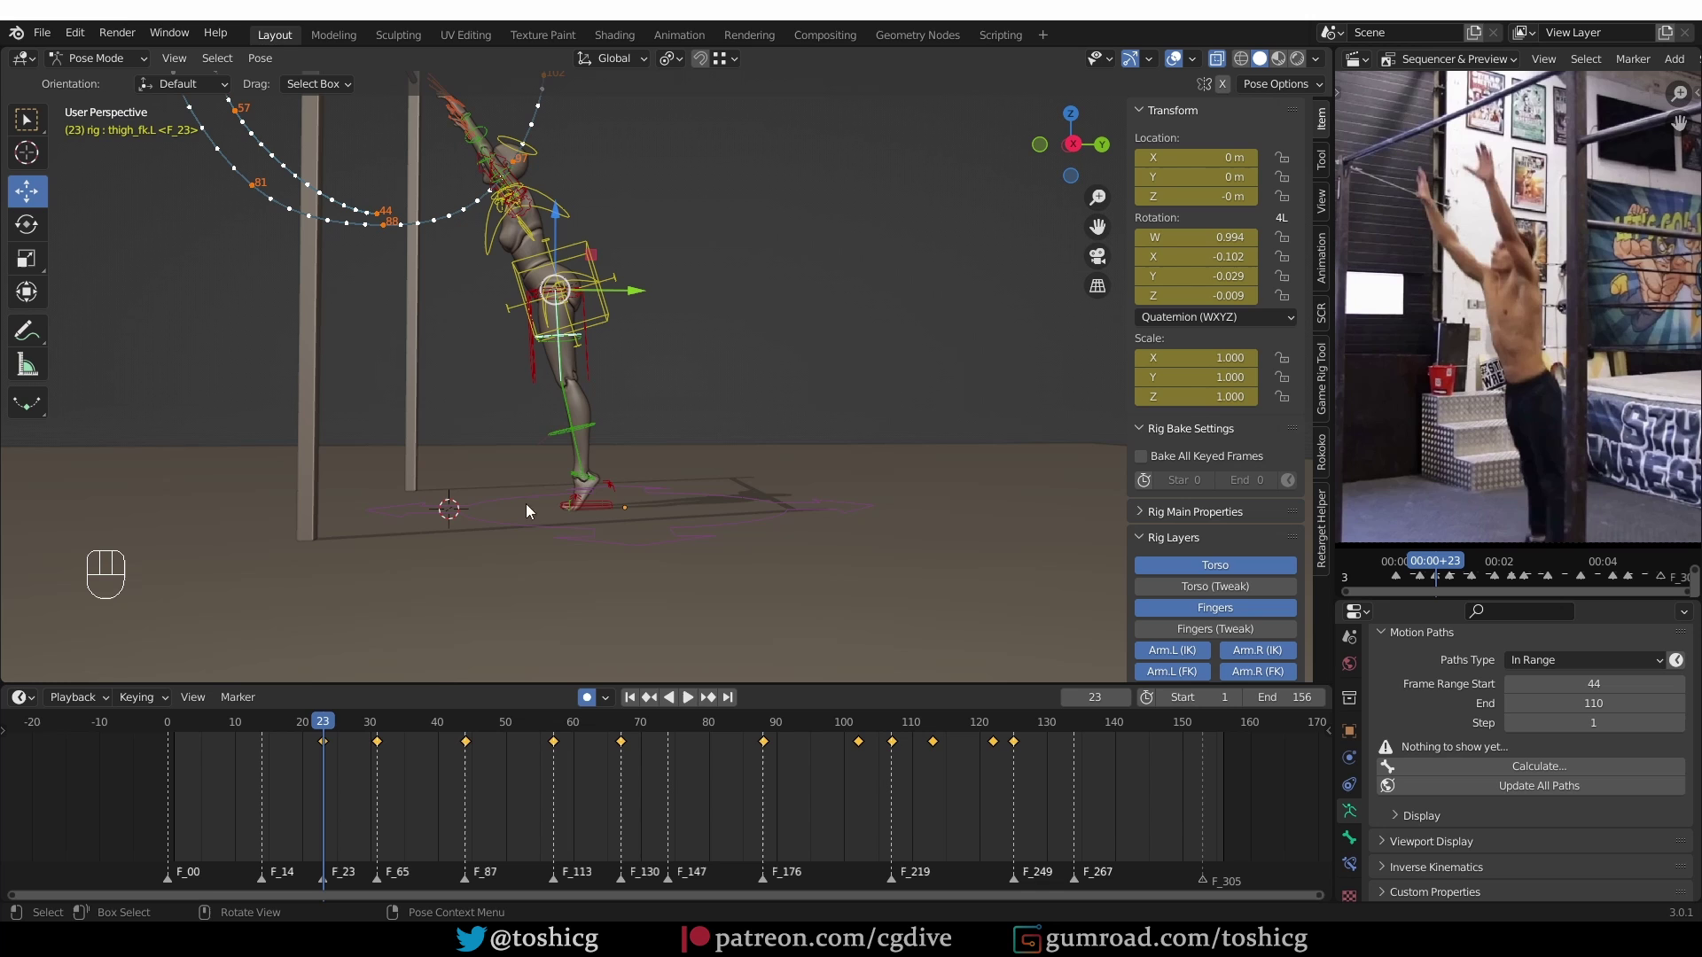
middle_click(595, 528)
middle_click(600, 550)
middle_click(573, 507)
left_click_drag(576, 539, 623, 555)
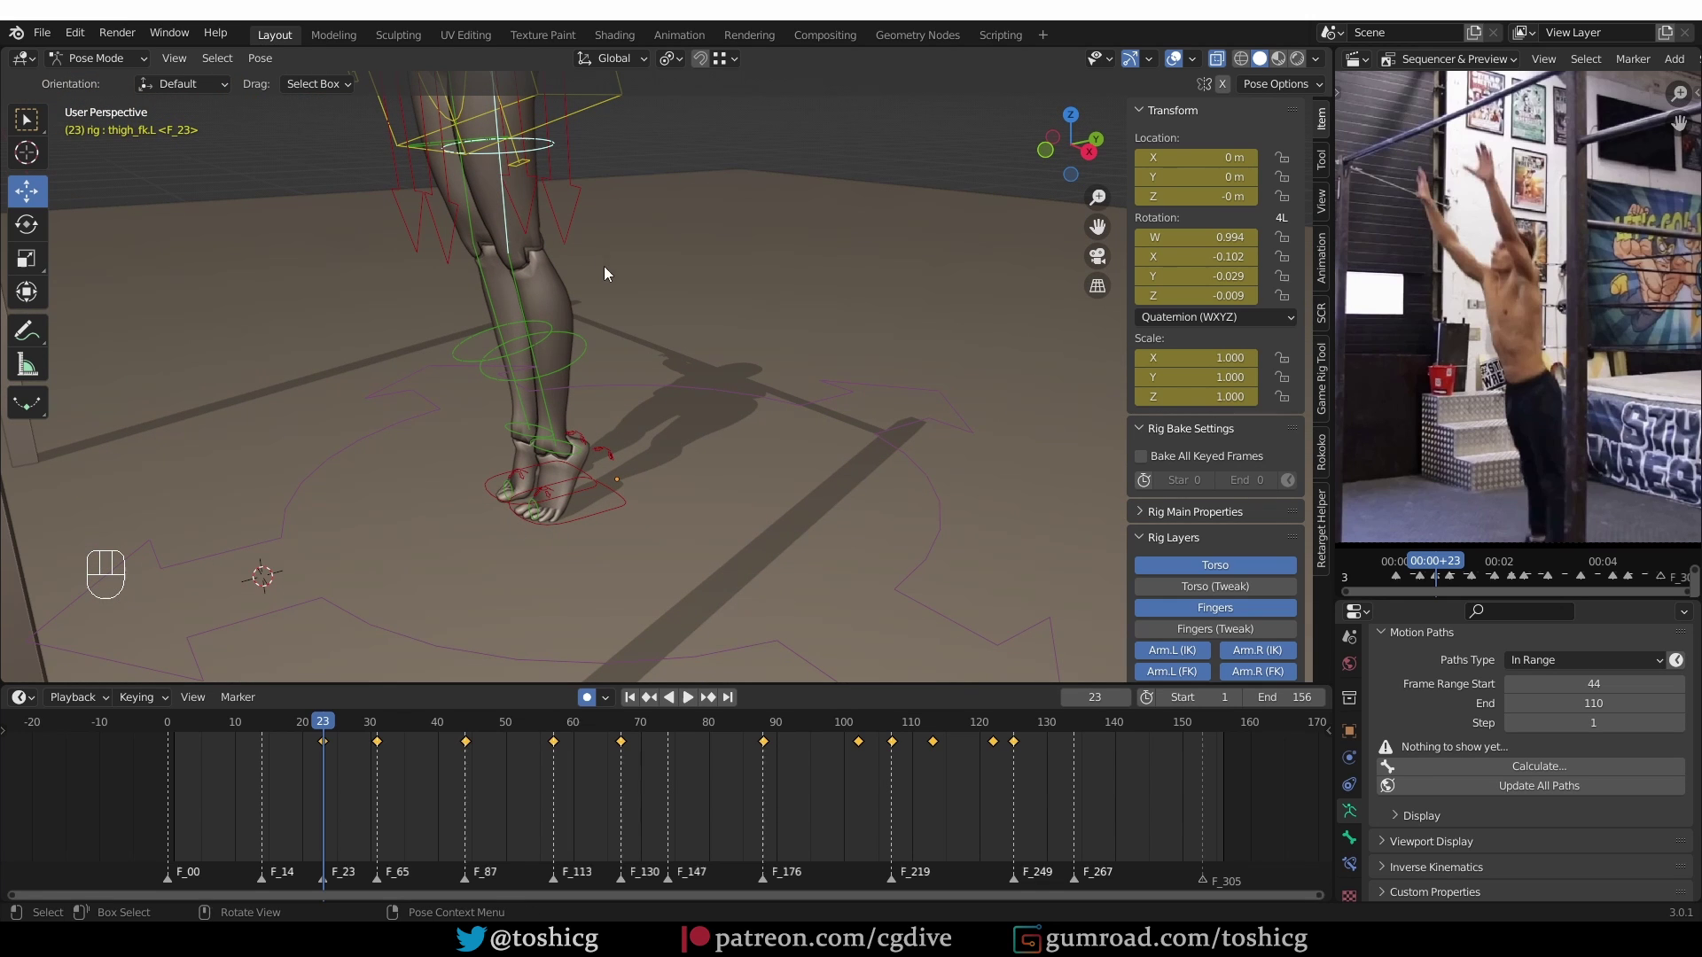
left_click_drag(515, 551, 603, 551)
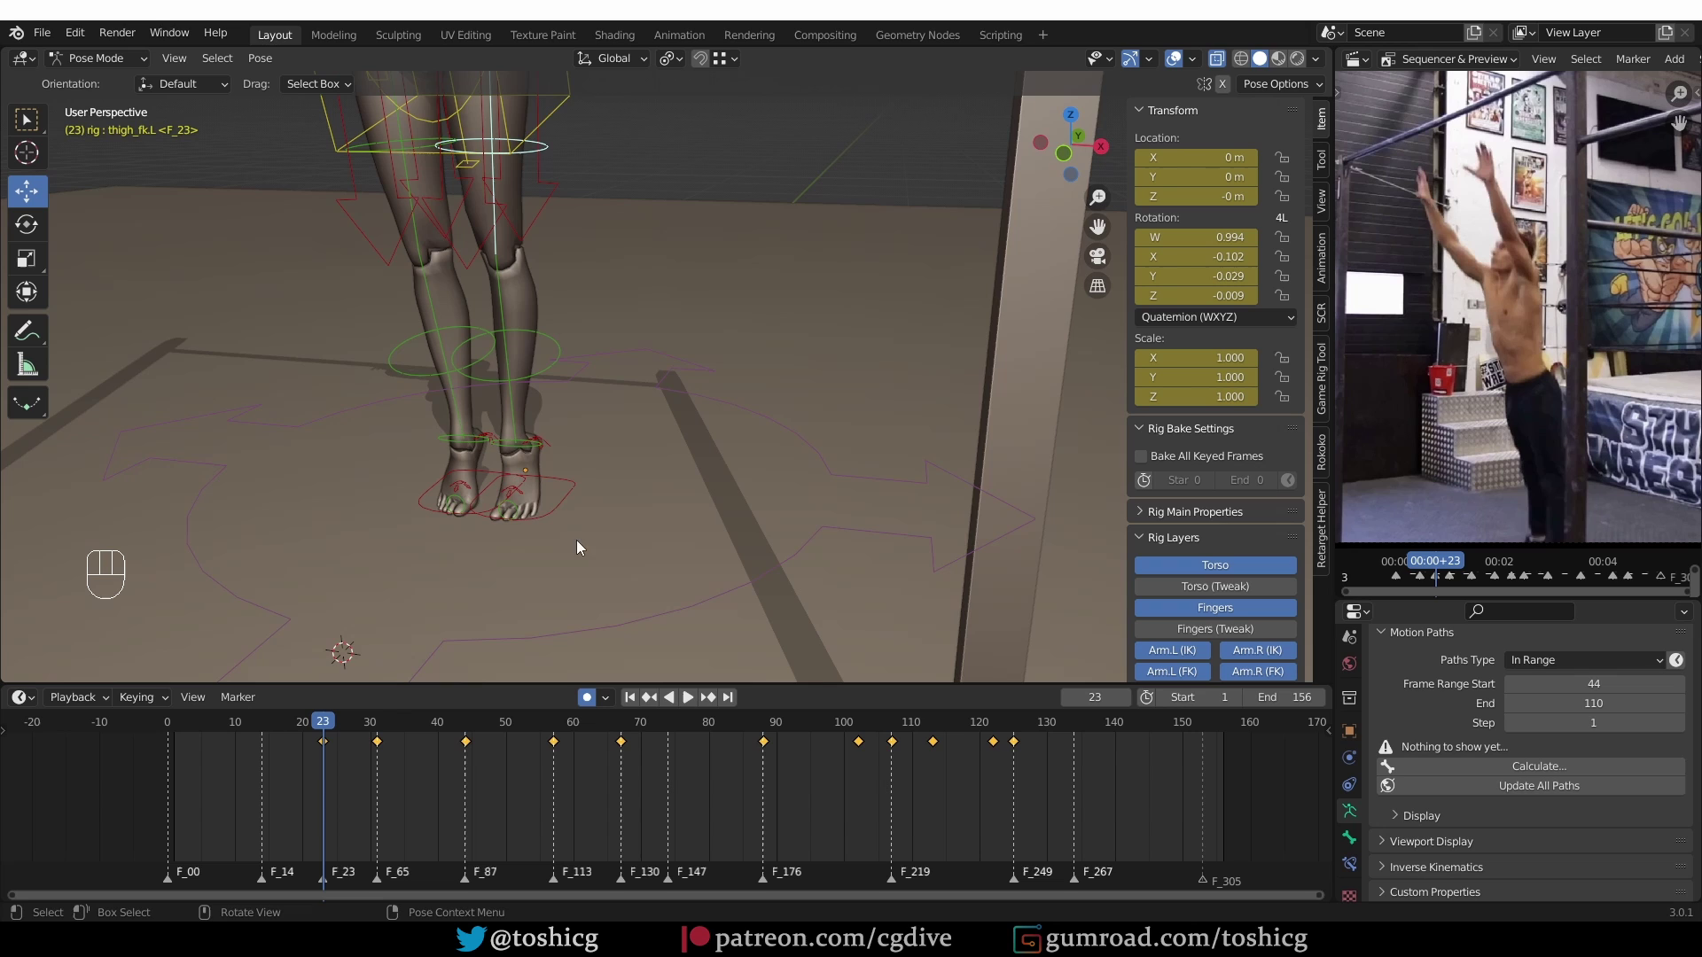
middle_click(563, 521)
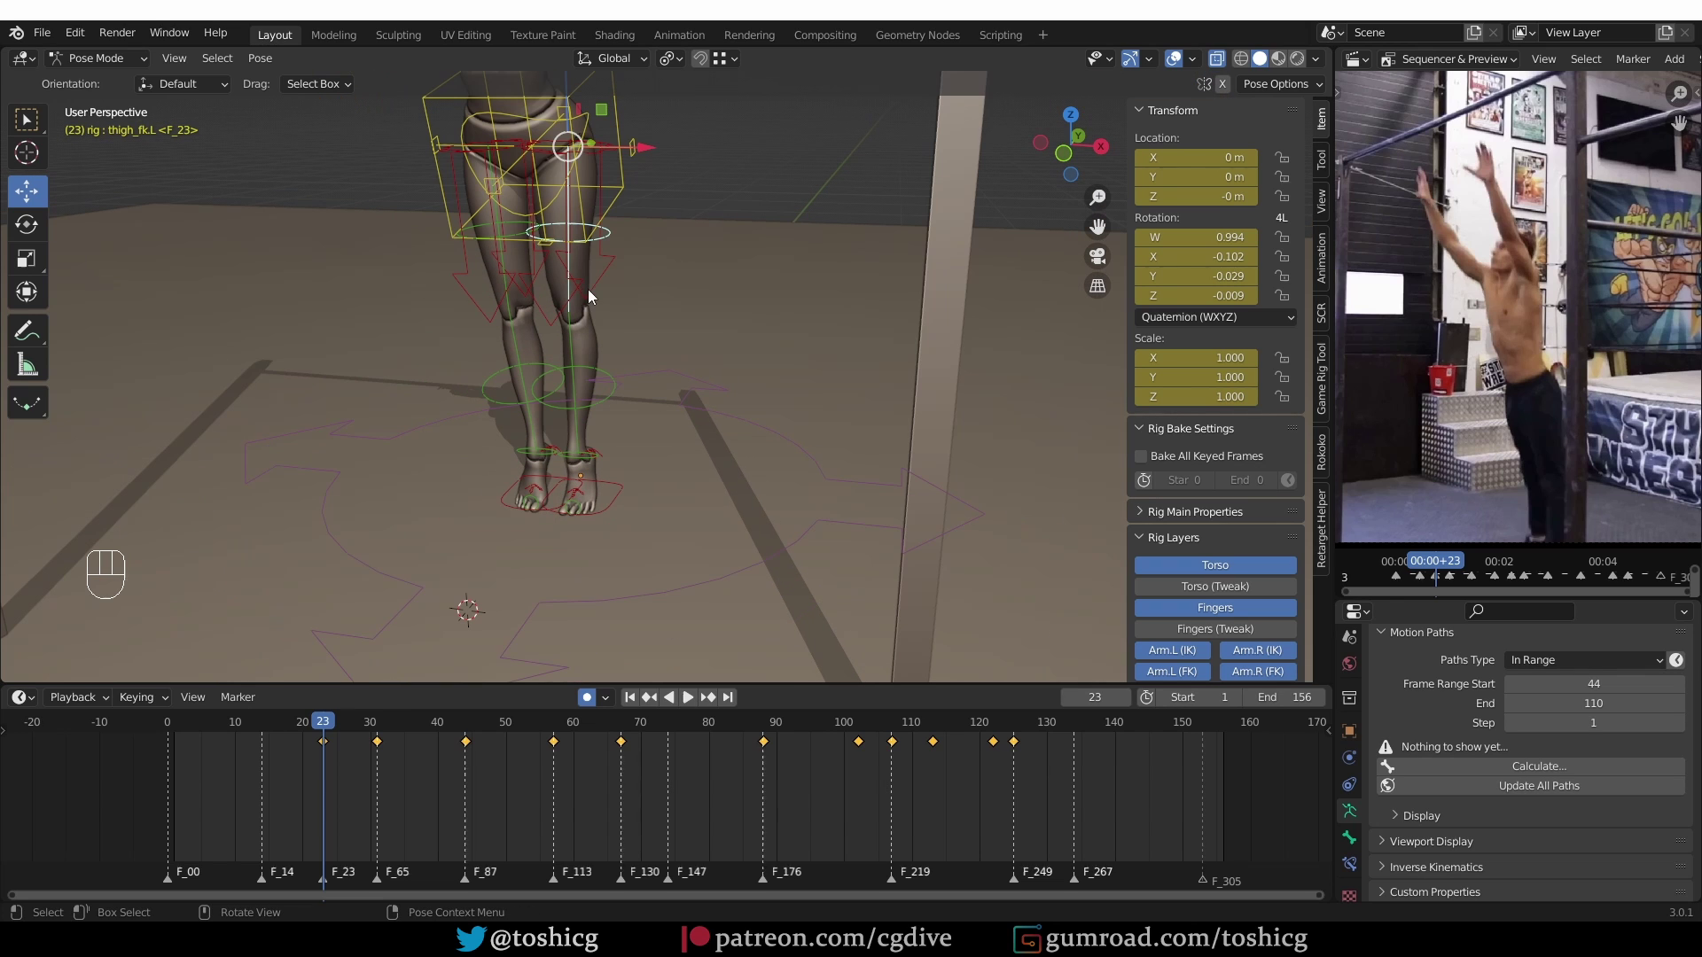
middle_click(622, 521)
left_click(617, 512)
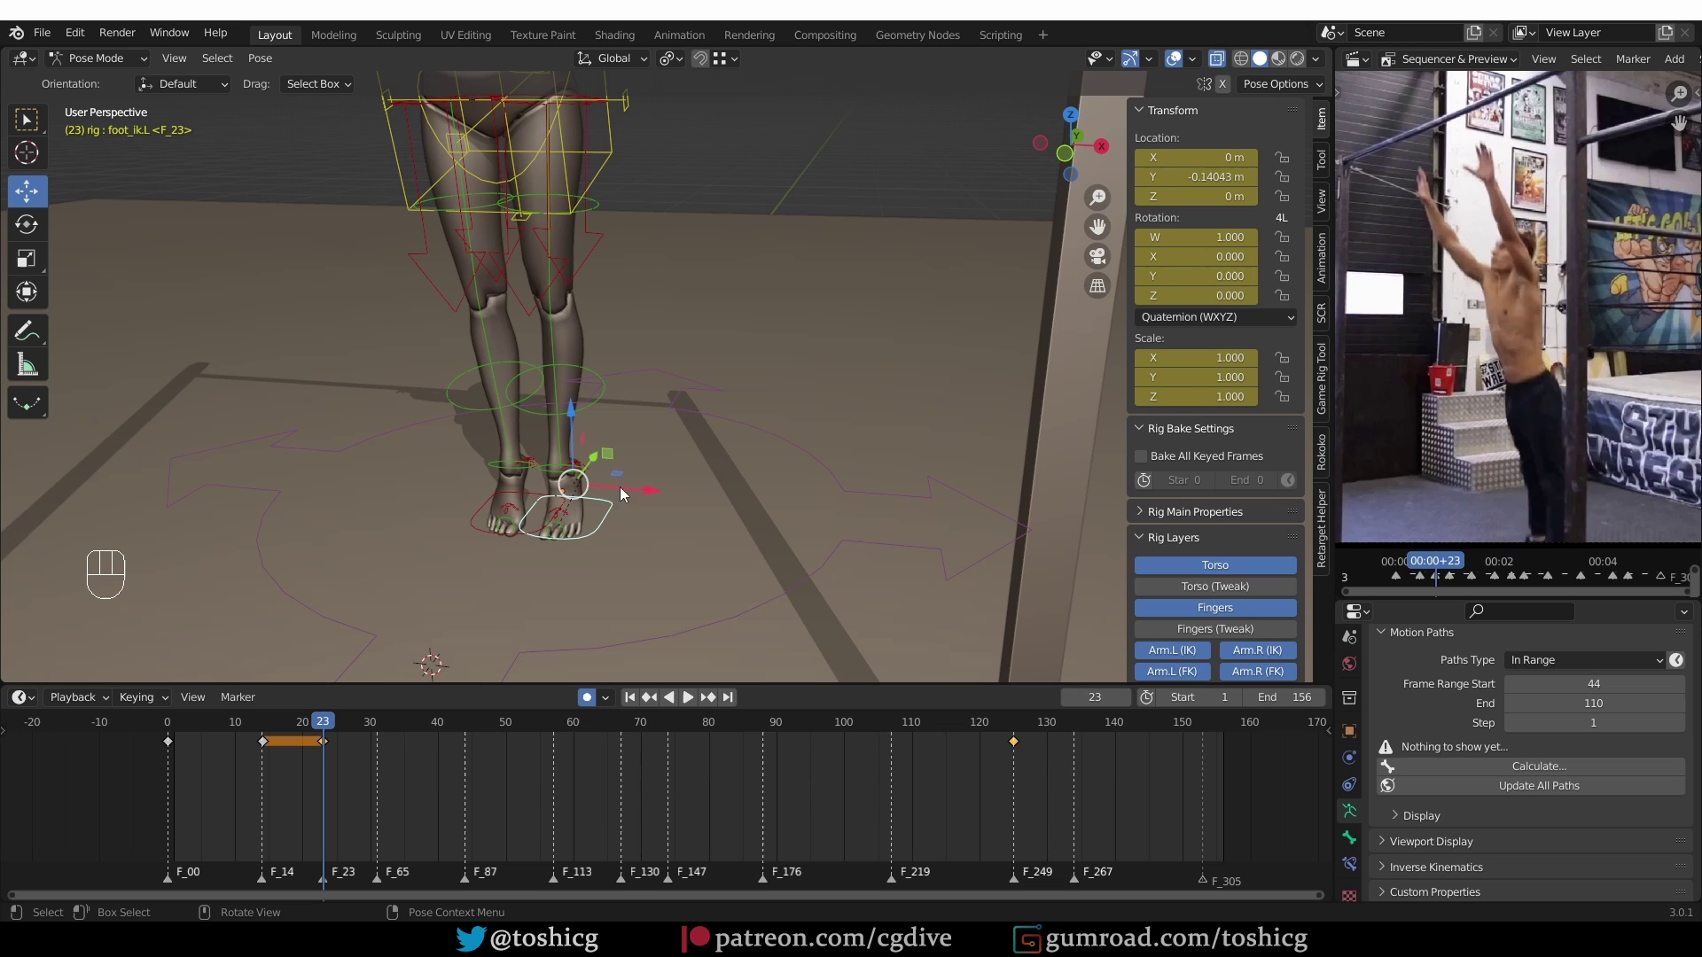
left_click_drag(596, 464, 573, 501)
Bend shin_fk.L at frame 23 to refine the left leg's takeoff
left_click(77, 256)
left_click_drag(621, 509, 612, 511)
left_click_drag(495, 532, 532, 537)
left_click(572, 508)
left_click_drag(592, 403, 617, 439)
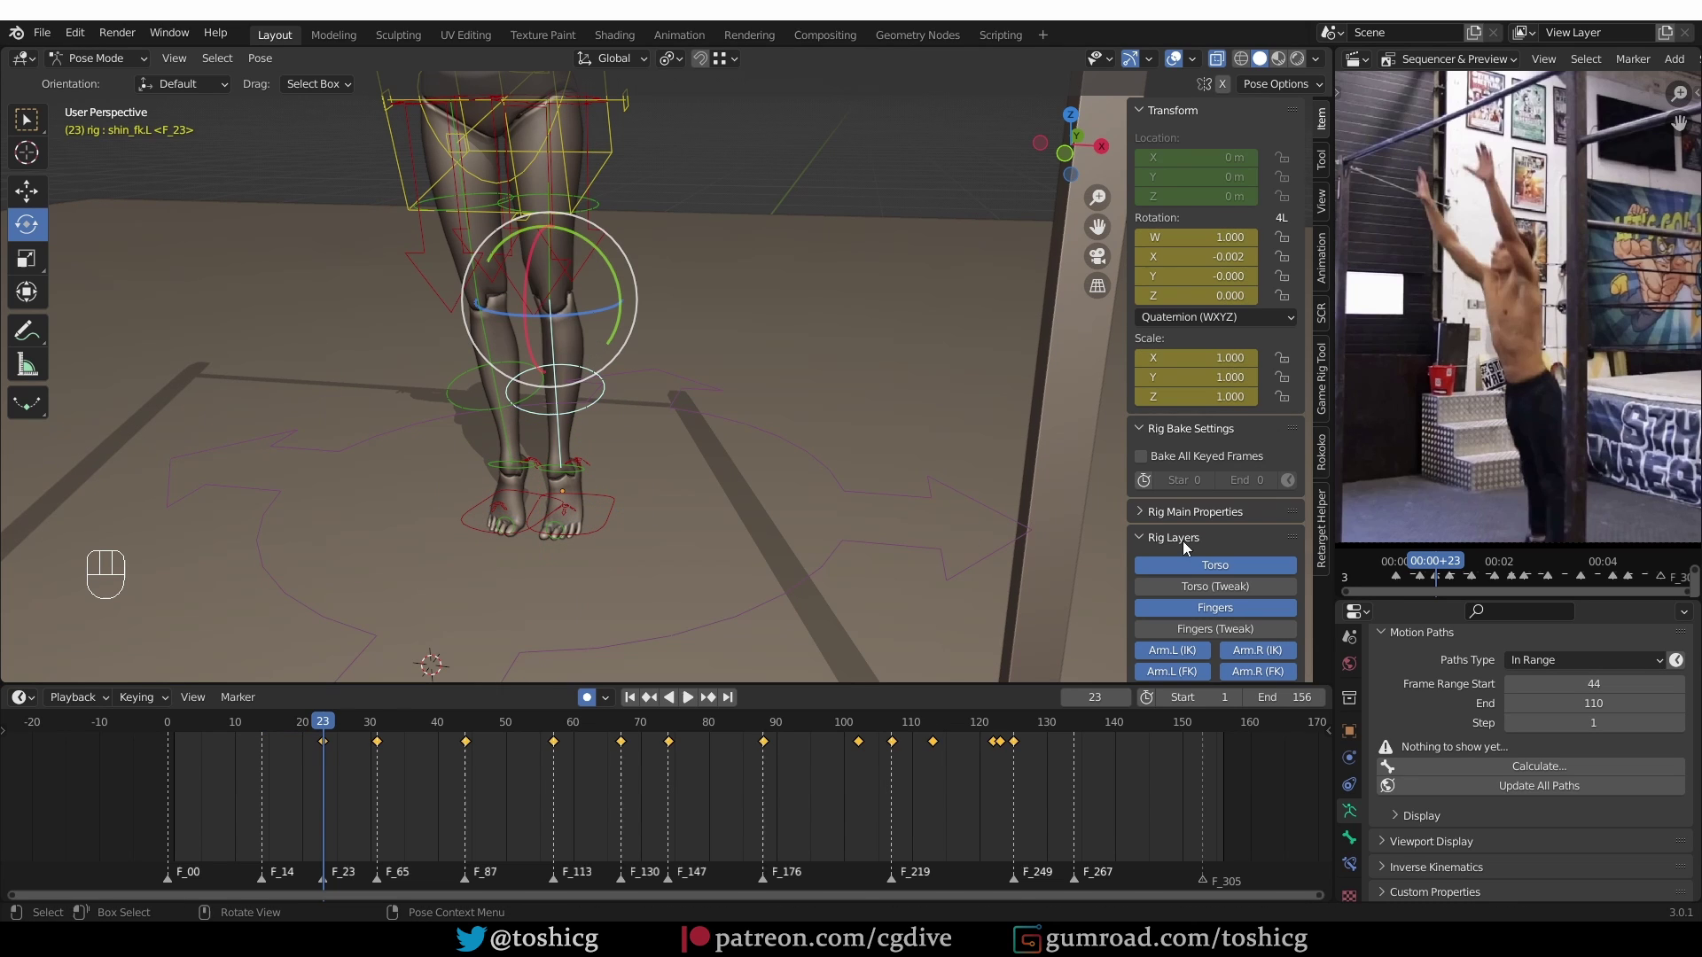
left_click(1188, 494)
left_click(1197, 390)
left_click(470, 408)
left_click(1199, 390)
Move to frame 31 and rotate thigh_fk.L into the hang pose
left_click_drag(461, 565, 404, 554)
middle_click(479, 564)
left_click_drag(341, 729, 392, 630)
middle_click(468, 418)
left_click_drag(565, 403, 568, 421)
left_click_drag(559, 459, 544, 424)
Select the left thigh control at frame 31
left_click(507, 347)
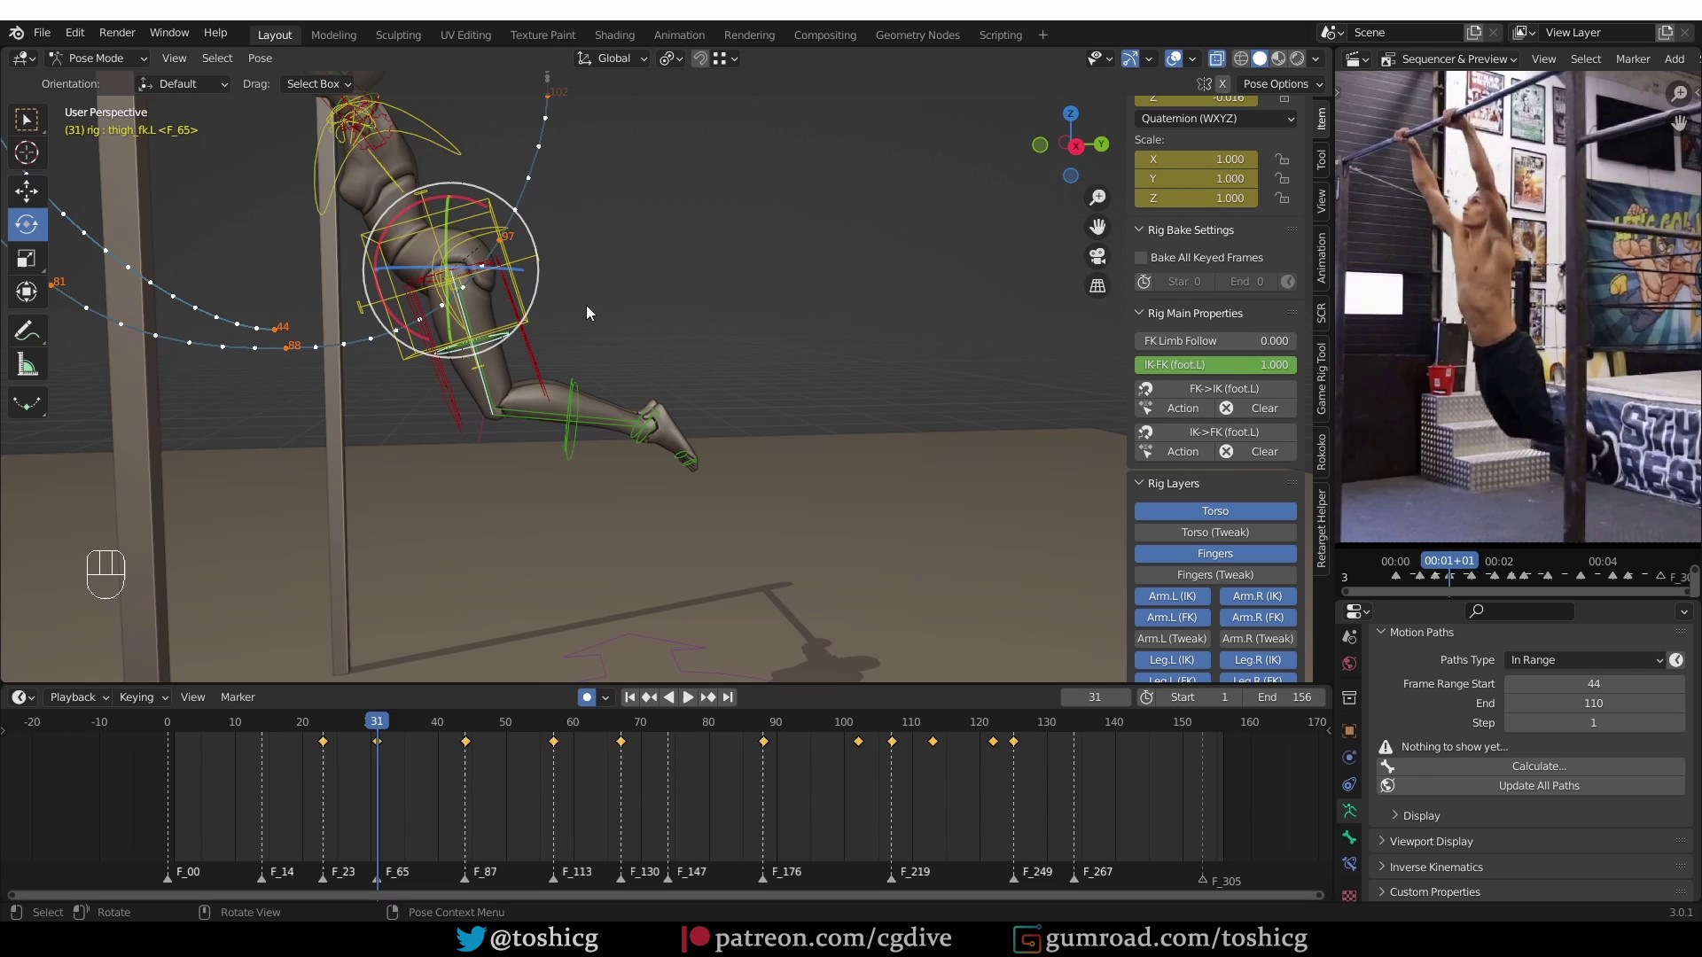
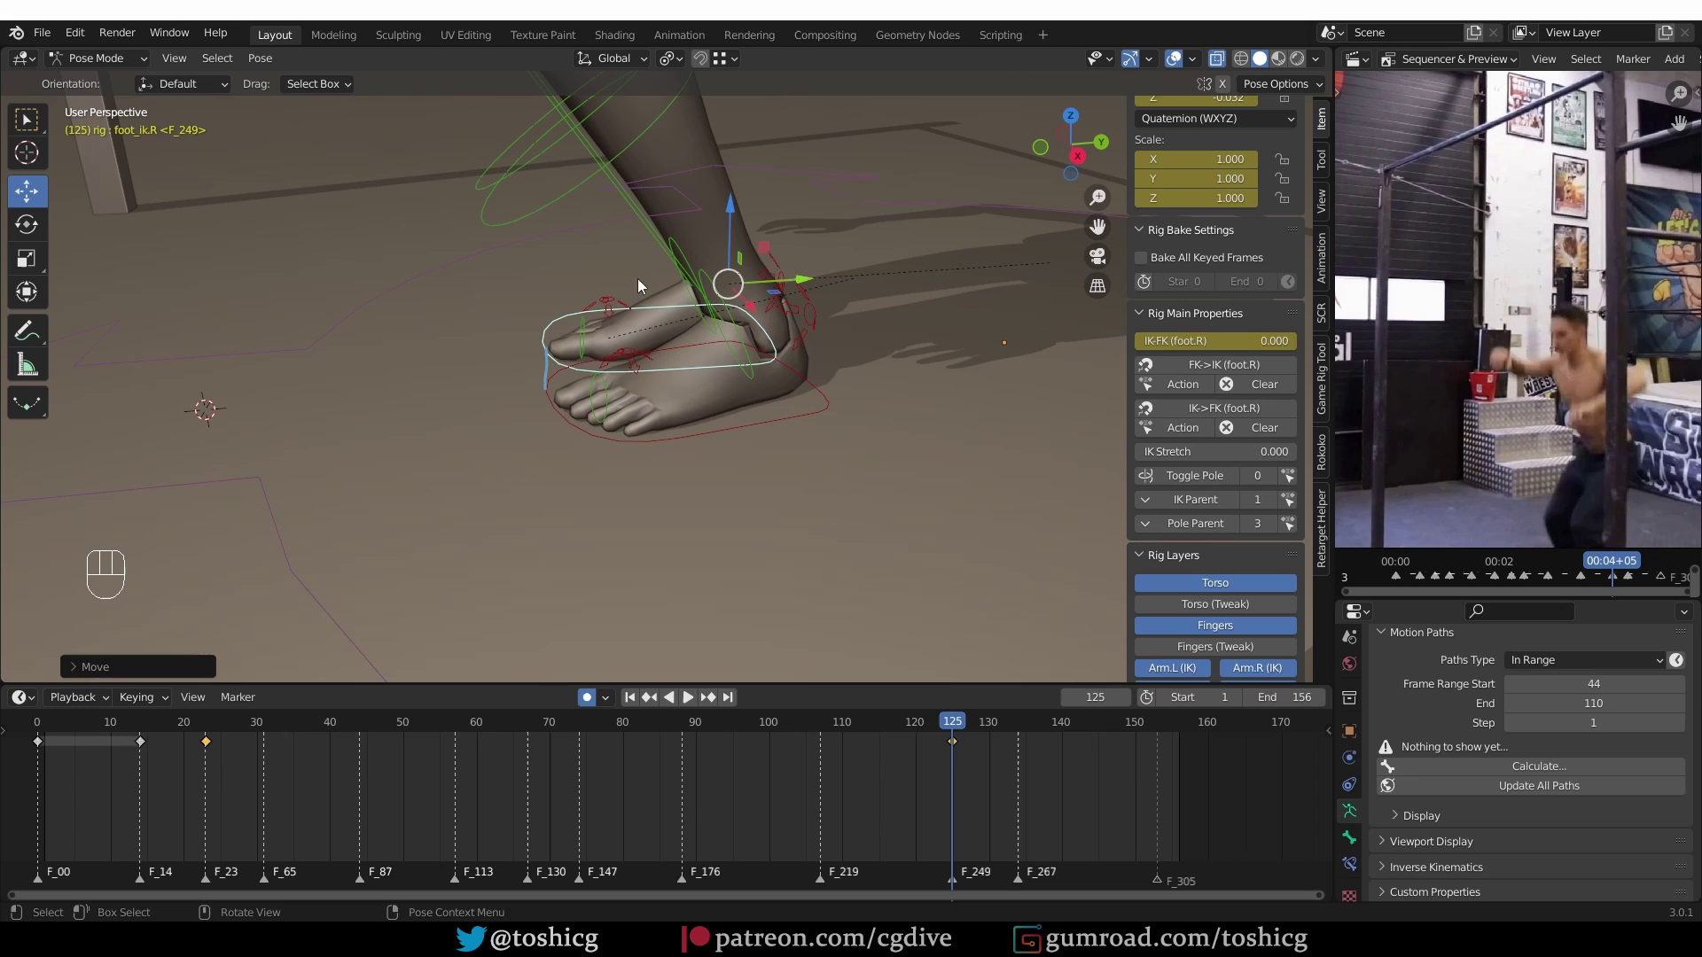
Pull the view back to see the whole character from the front for the landing
left_click(546, 221)
left_click(1201, 397)
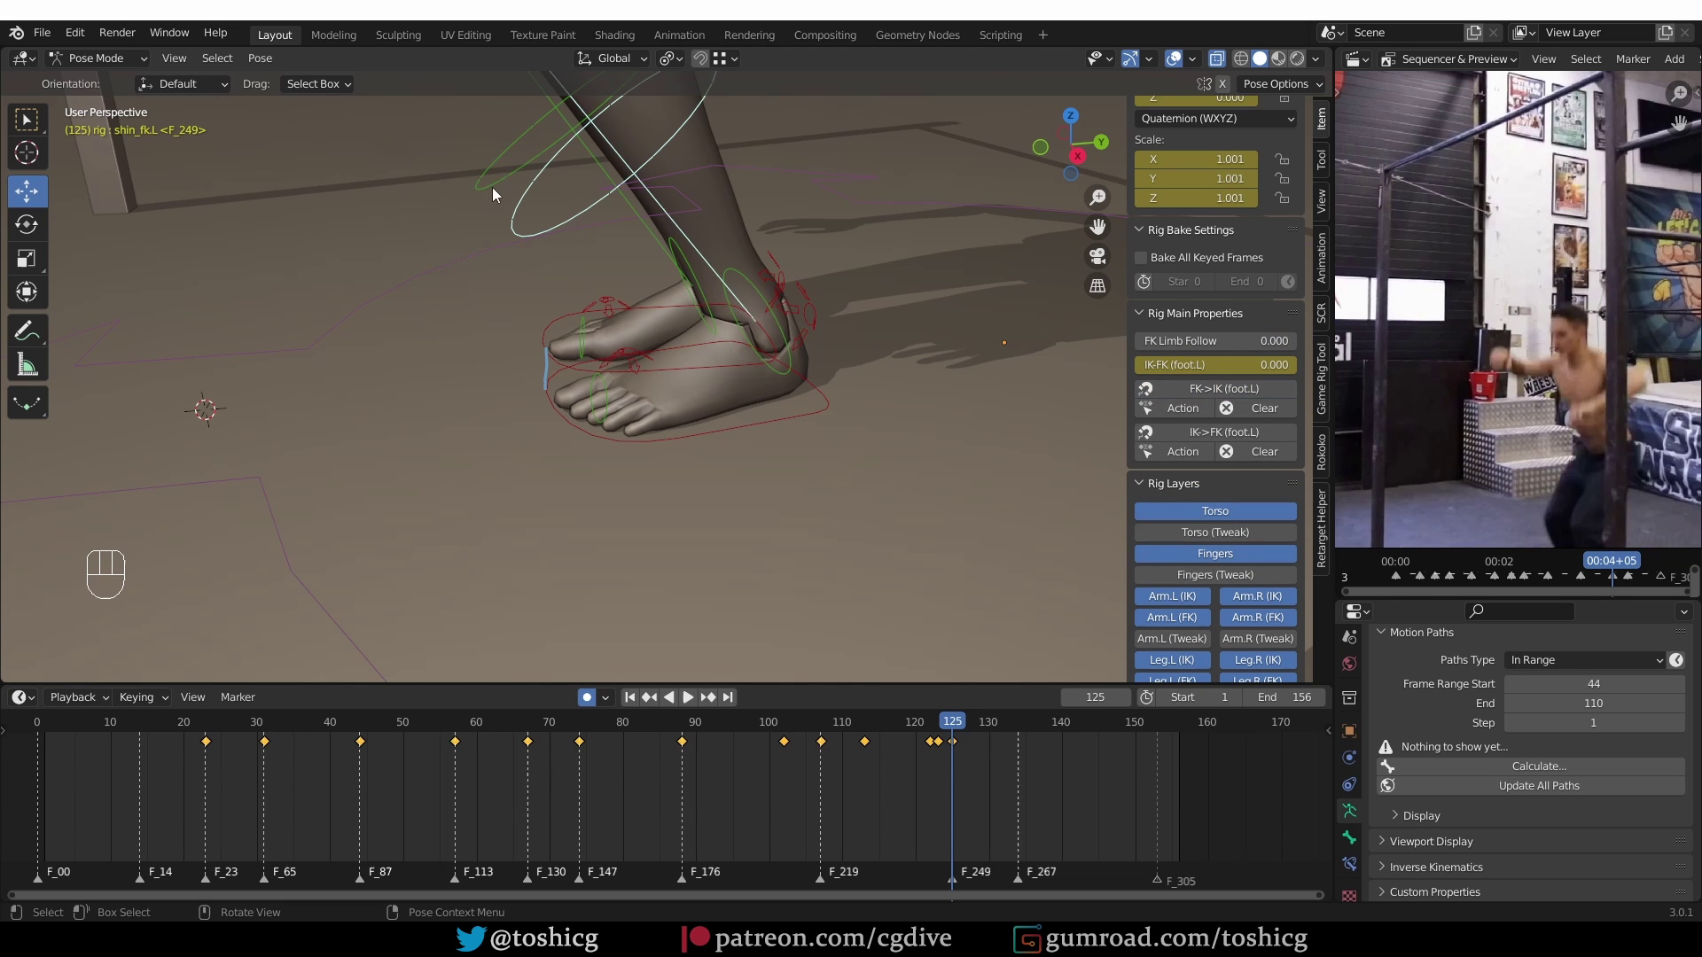
middle_click(766, 518)
key("z")
middle_click(888, 527)
left_click_drag(928, 734, 944, 729)
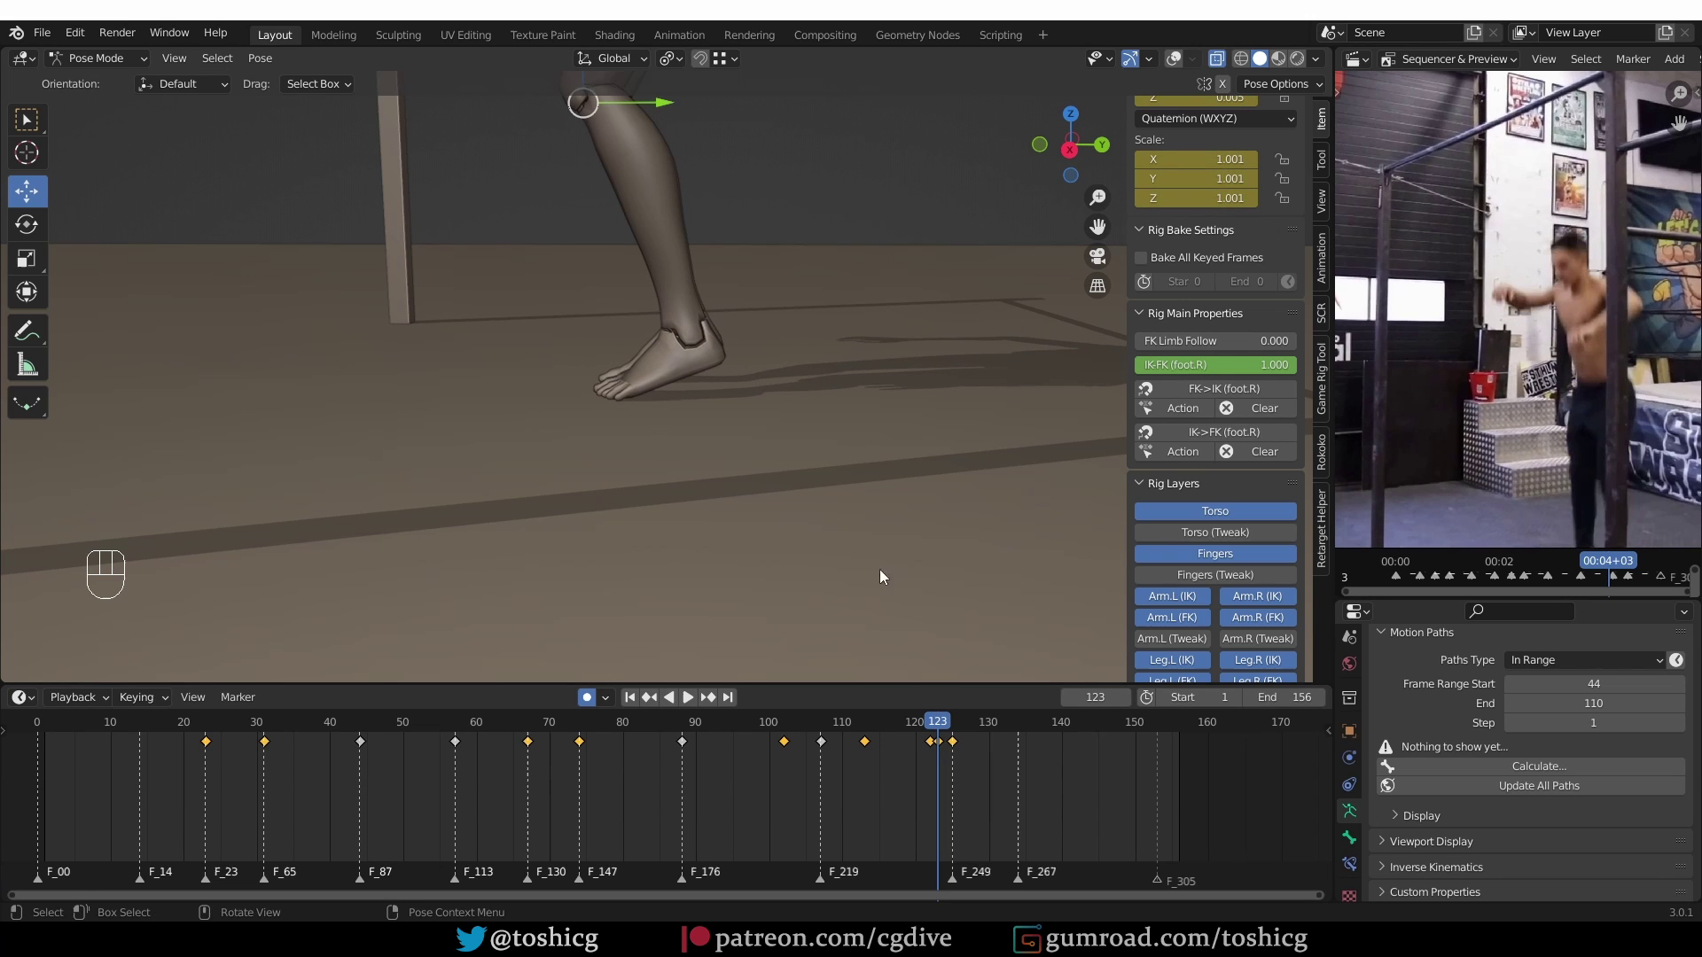
middle_click(775, 466)
left_click_drag(747, 469, 765, 503)
middle_click(836, 504)
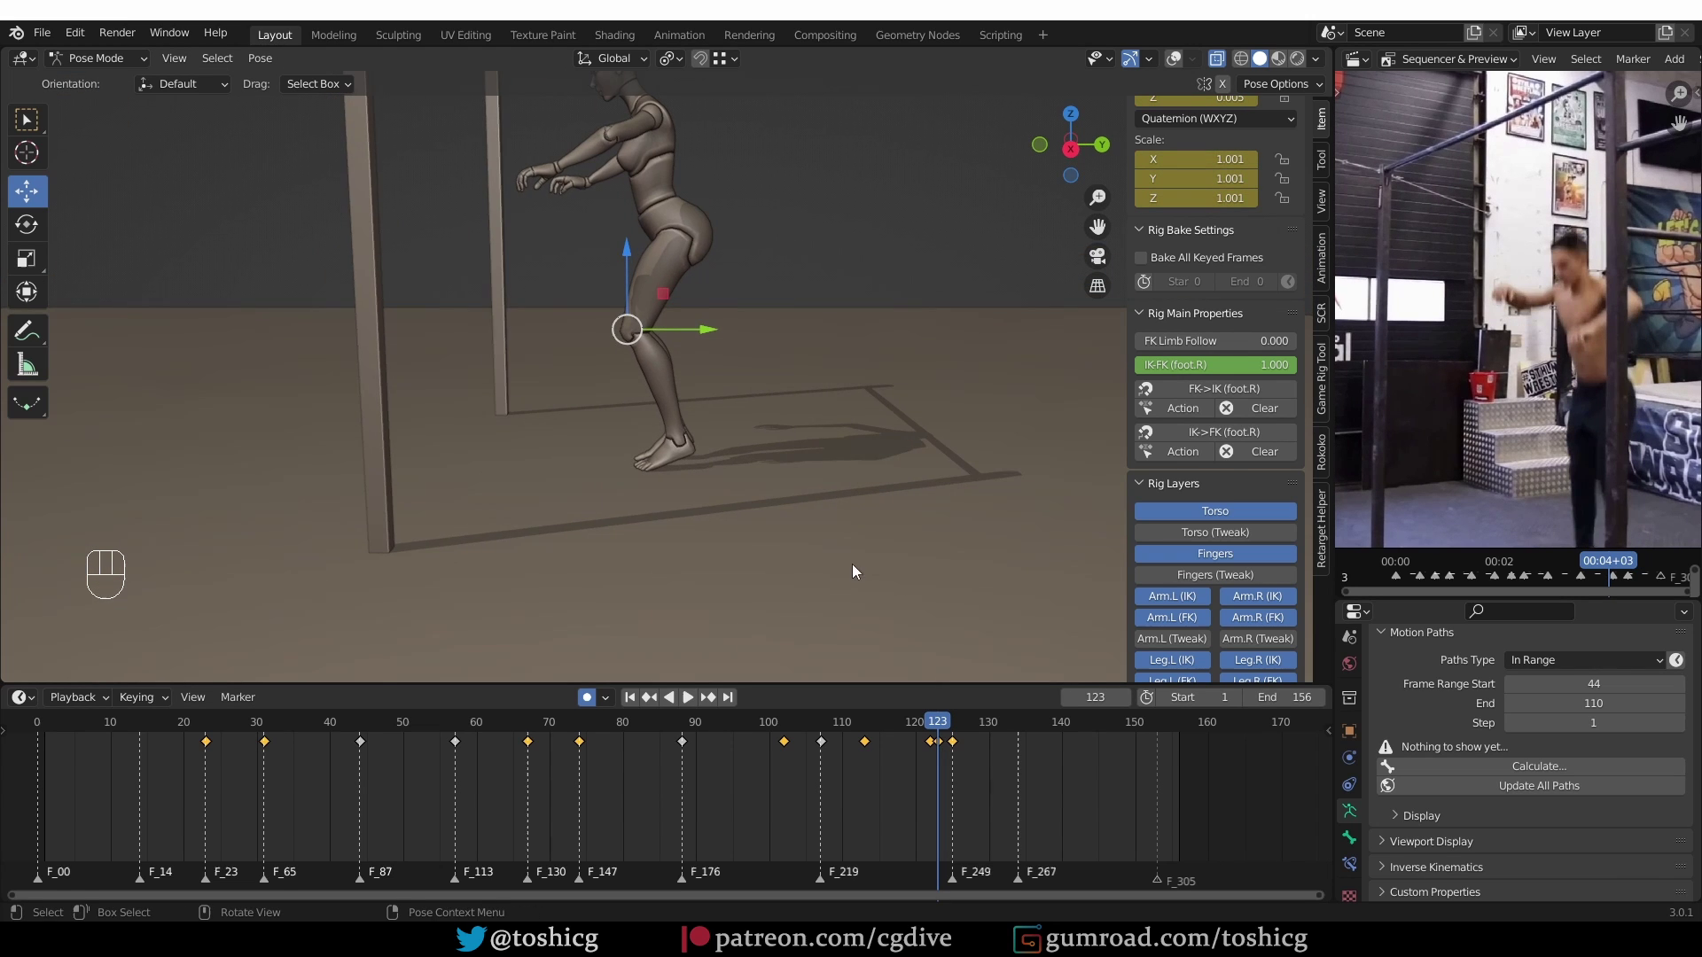
left_click_drag(799, 555, 930, 558)
middle_click(880, 526)
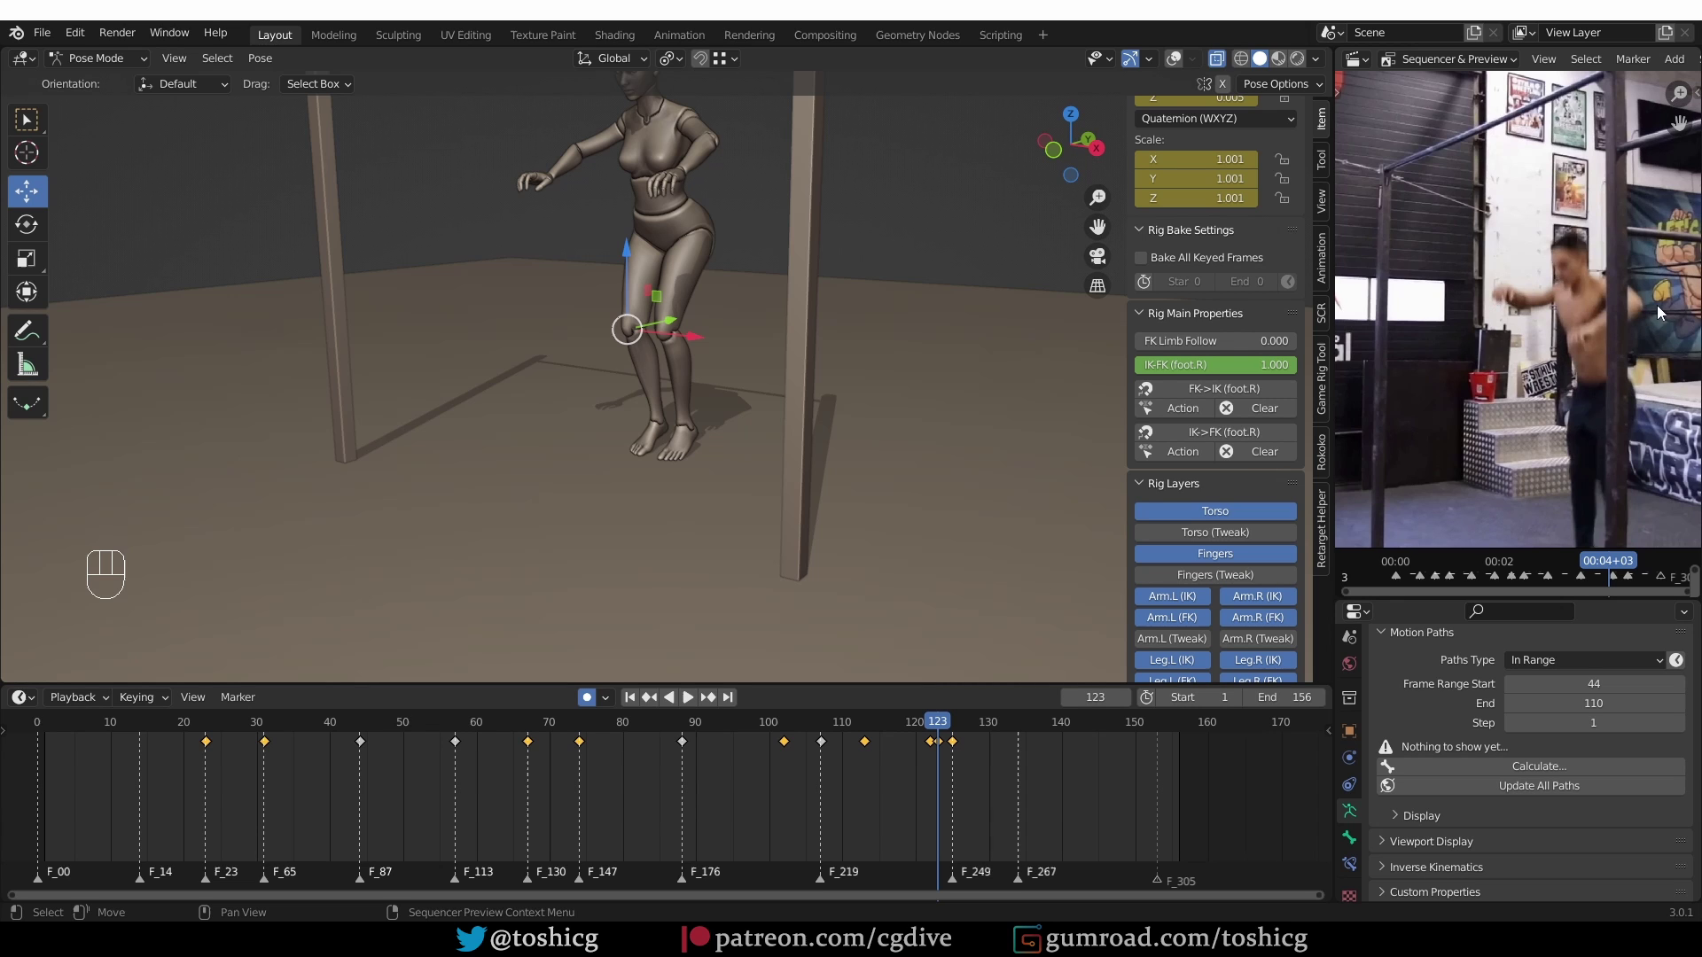
middle_click(752, 259)
middle_click(659, 273)
key("z")
middle_click(698, 202)
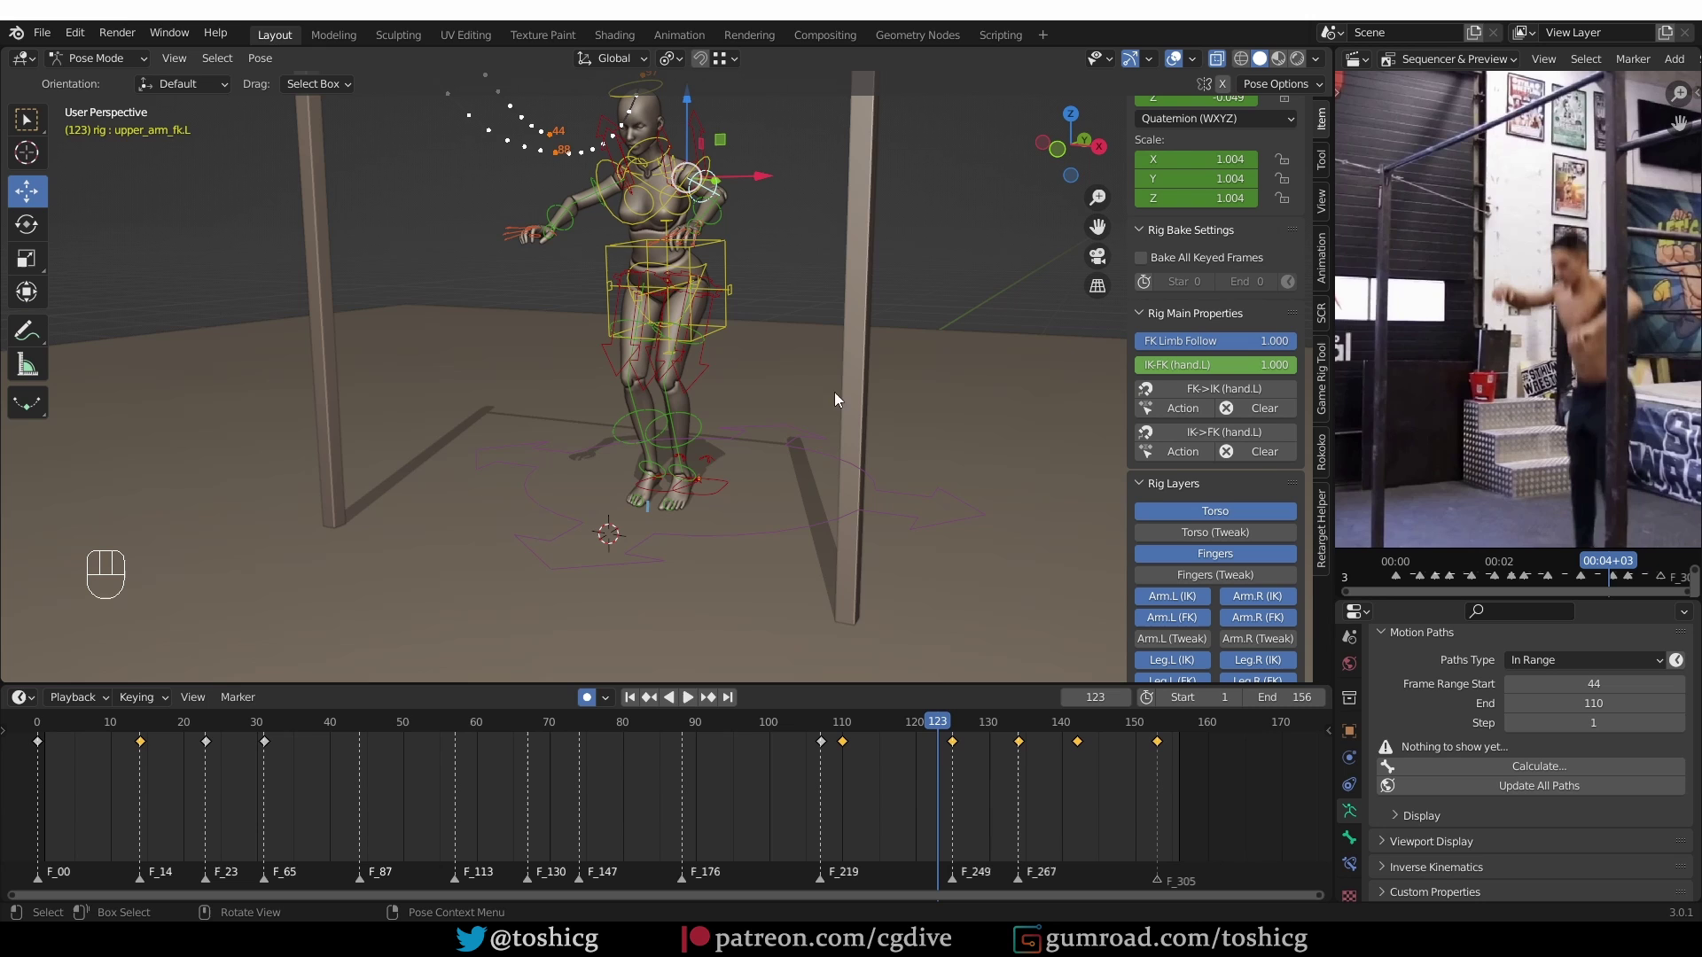
Rotate upper_arm_fk.L through landing frames 121–125 with auto keying on
left_click_drag(946, 726, 937, 687)
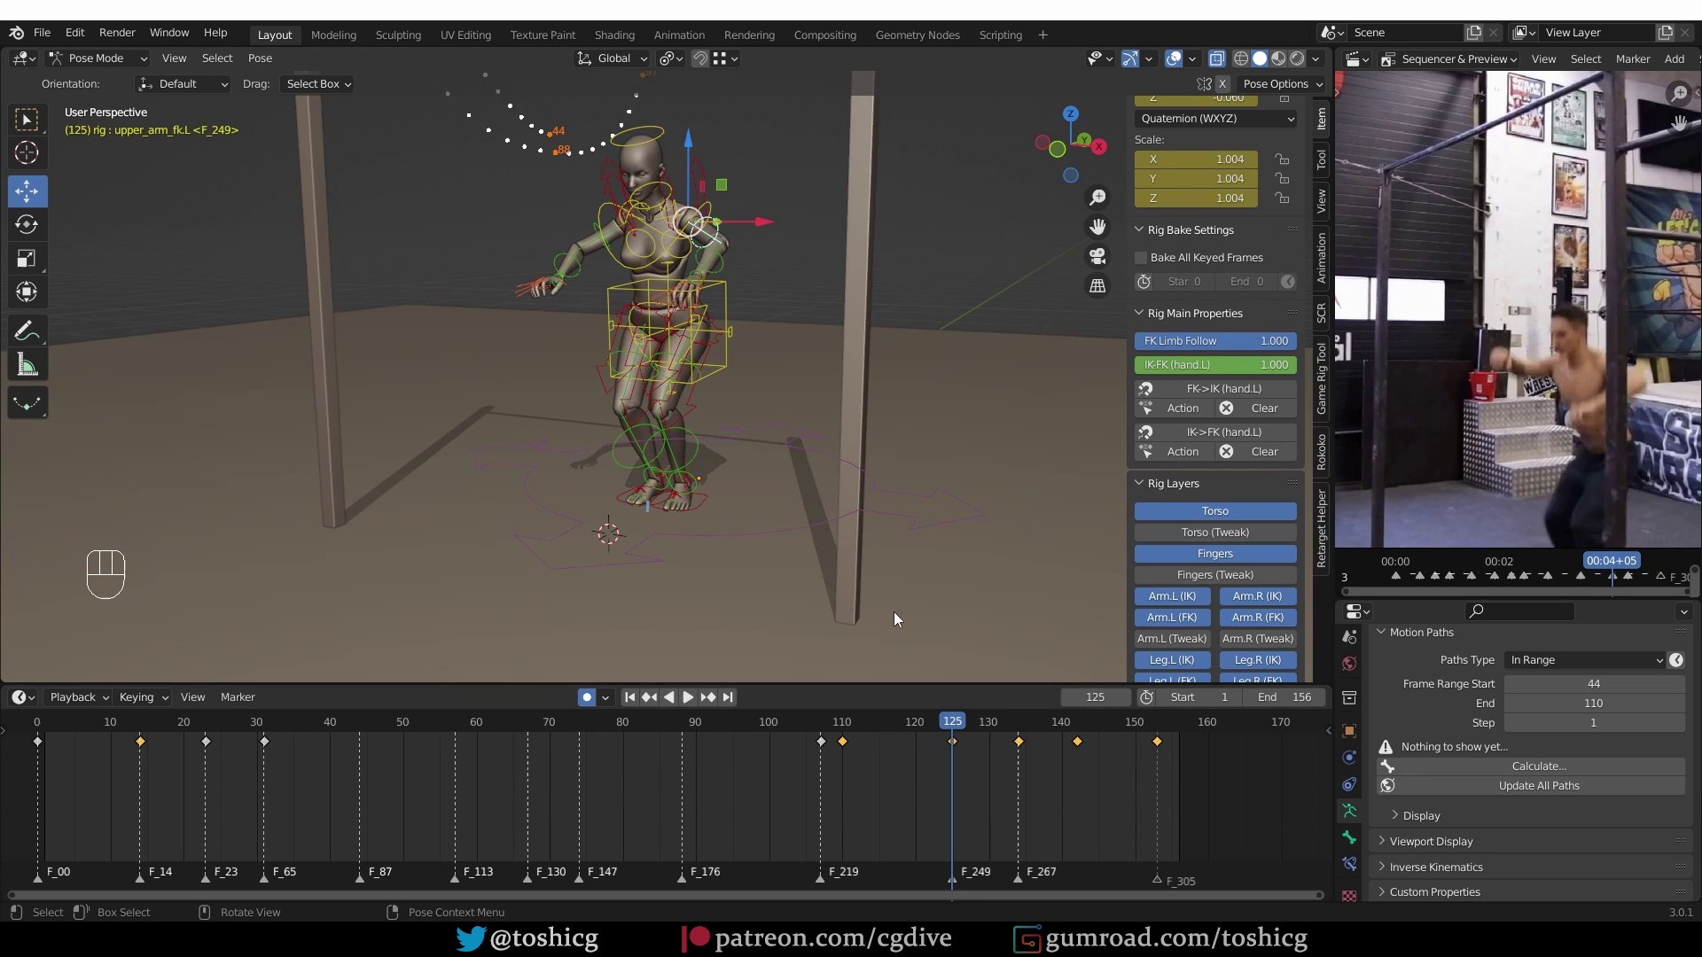
middle_click(618, 290)
key("r")
middle_click(745, 320)
key("r")
key("r")
left_click(853, 730)
middle_click(731, 474)
left_click_drag(725, 561, 729, 560)
left_click_drag(717, 484, 702, 523)
left_click_drag(853, 728, 910, 695)
left_click_drag(885, 592, 890, 601)
key("z")
middle_click(903, 527)
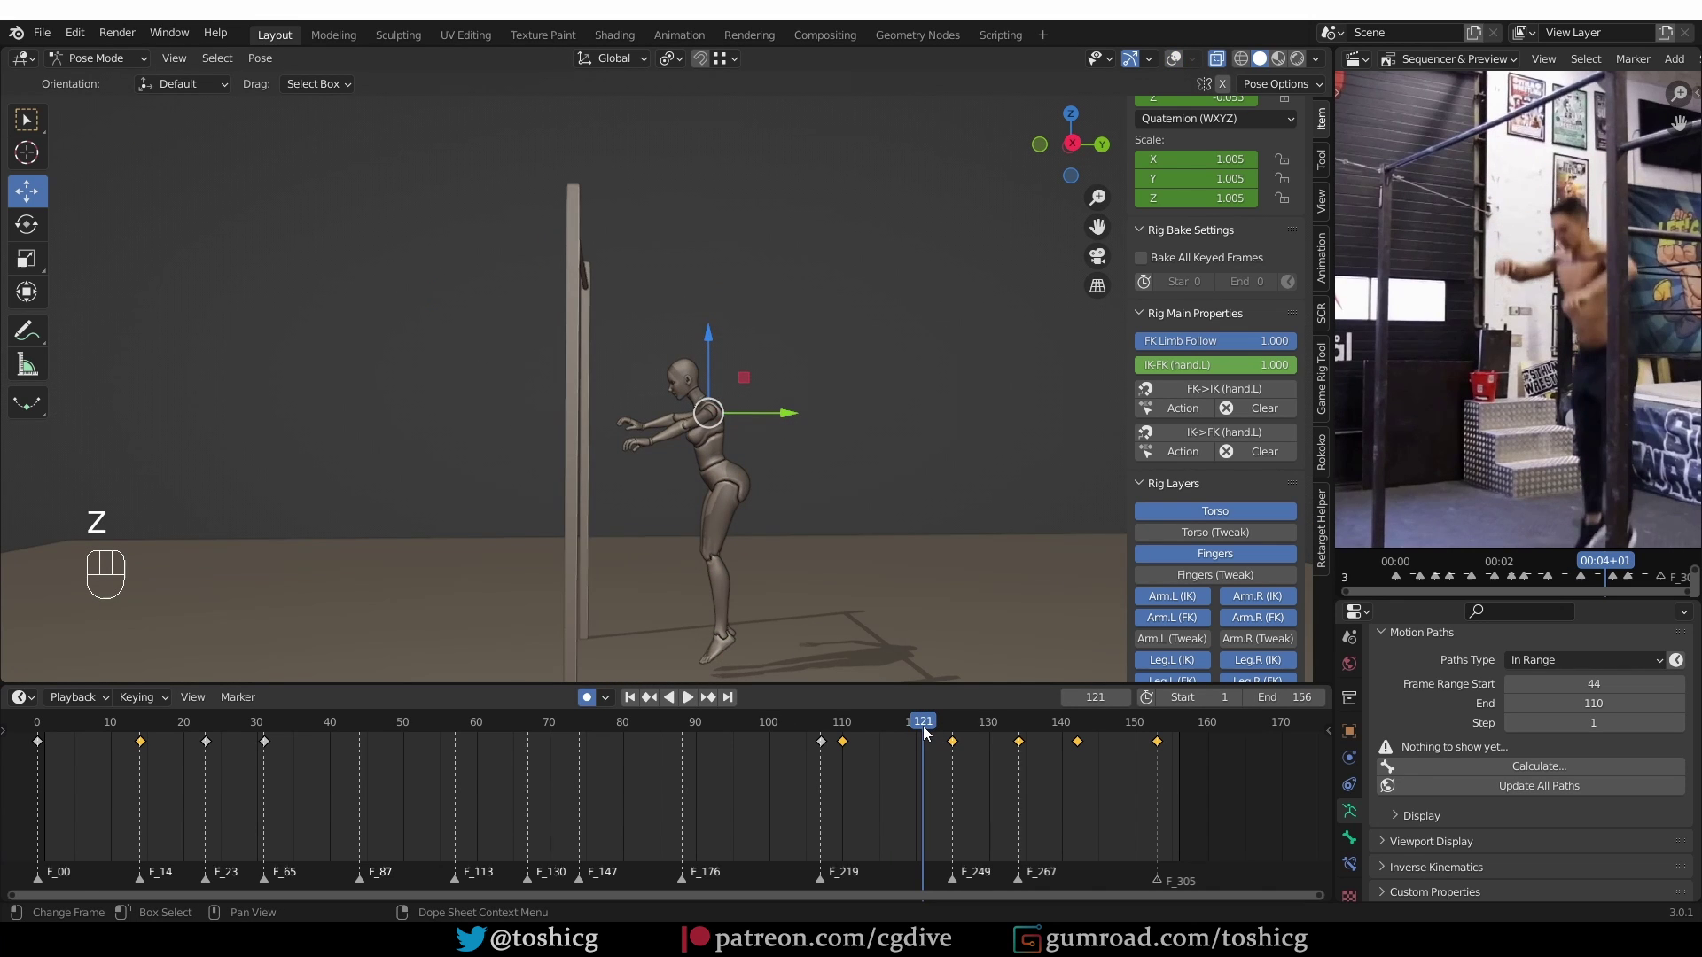
At frame 124, select foot_fk.L and place the 3D cursor at the toes to keep them planted
left_click_drag(935, 731, 870, 670)
middle_click(831, 551)
middle_click(800, 572)
middle_click(805, 527)
middle_click(815, 558)
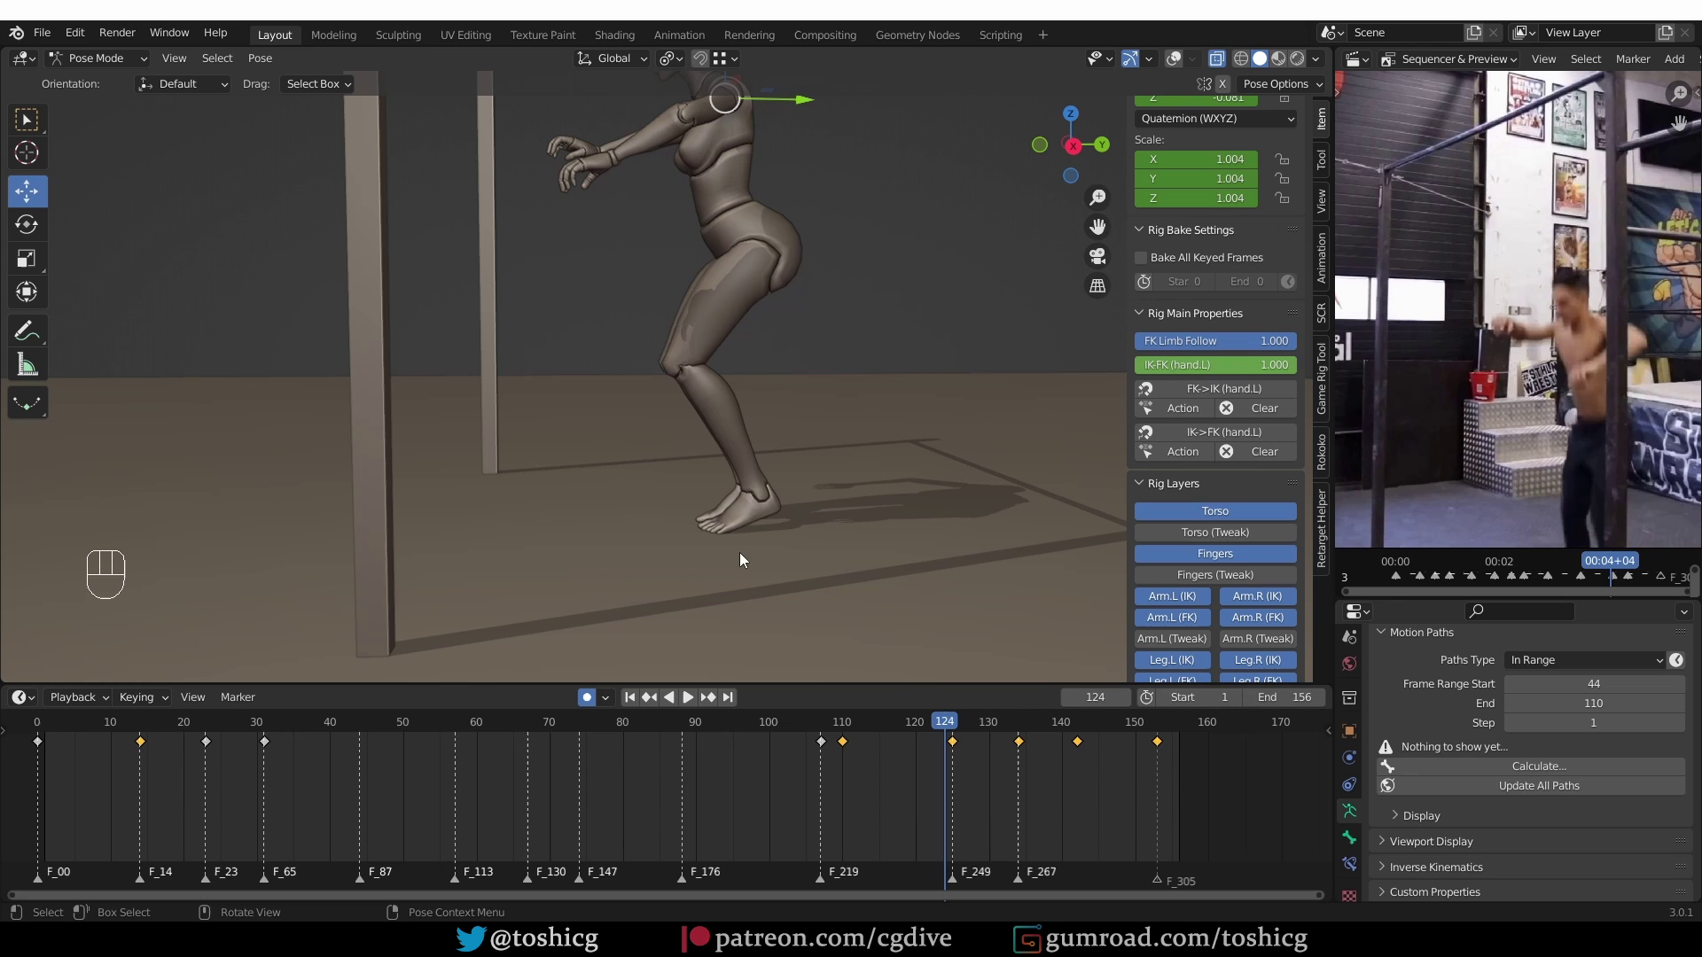
middle_click(768, 504)
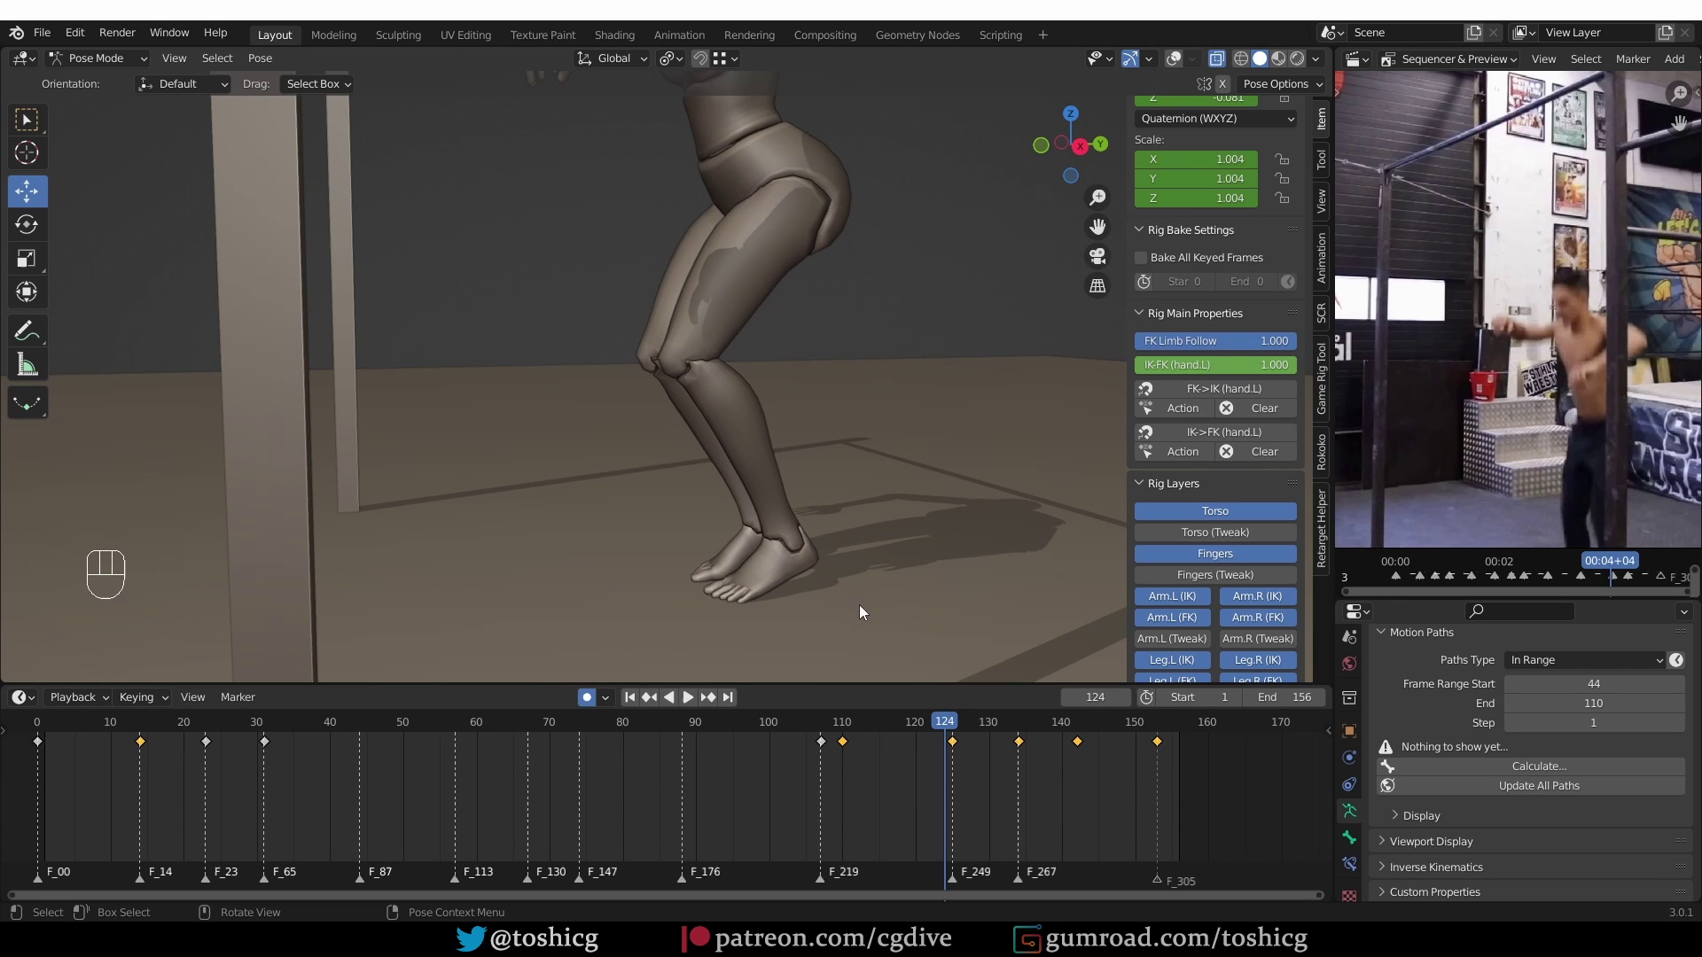
key("z")
middle_click(819, 502)
left_click(807, 490)
left_click_drag(944, 723, 836, 652)
double_click(720, 577)
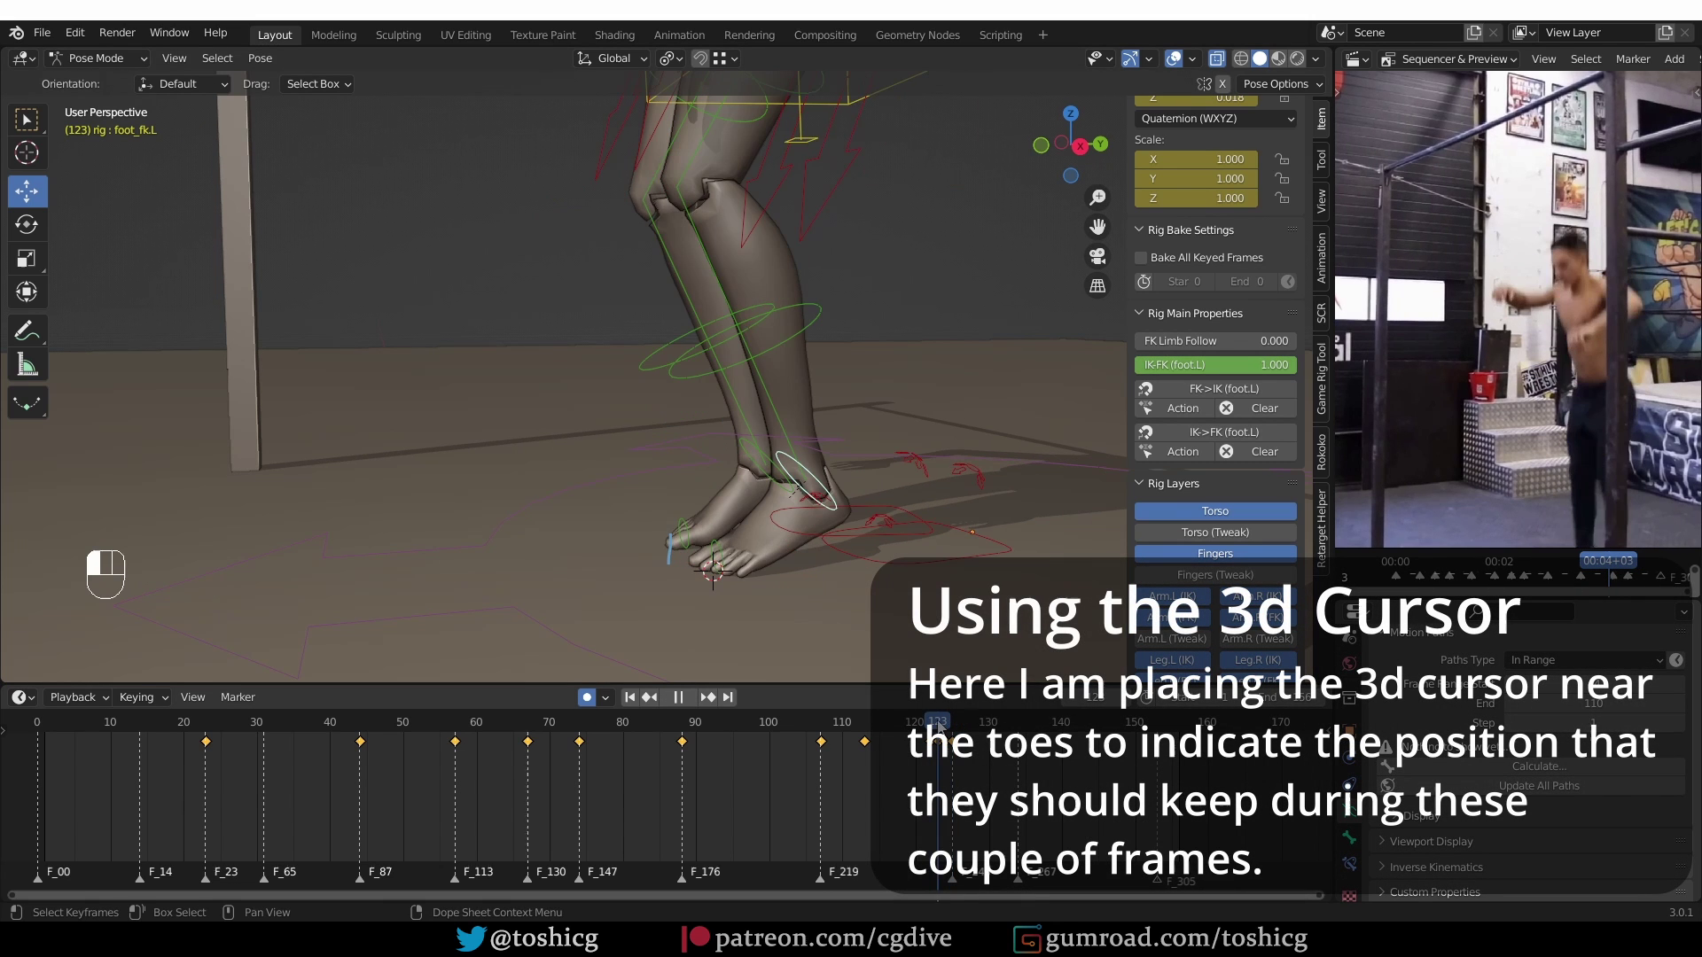
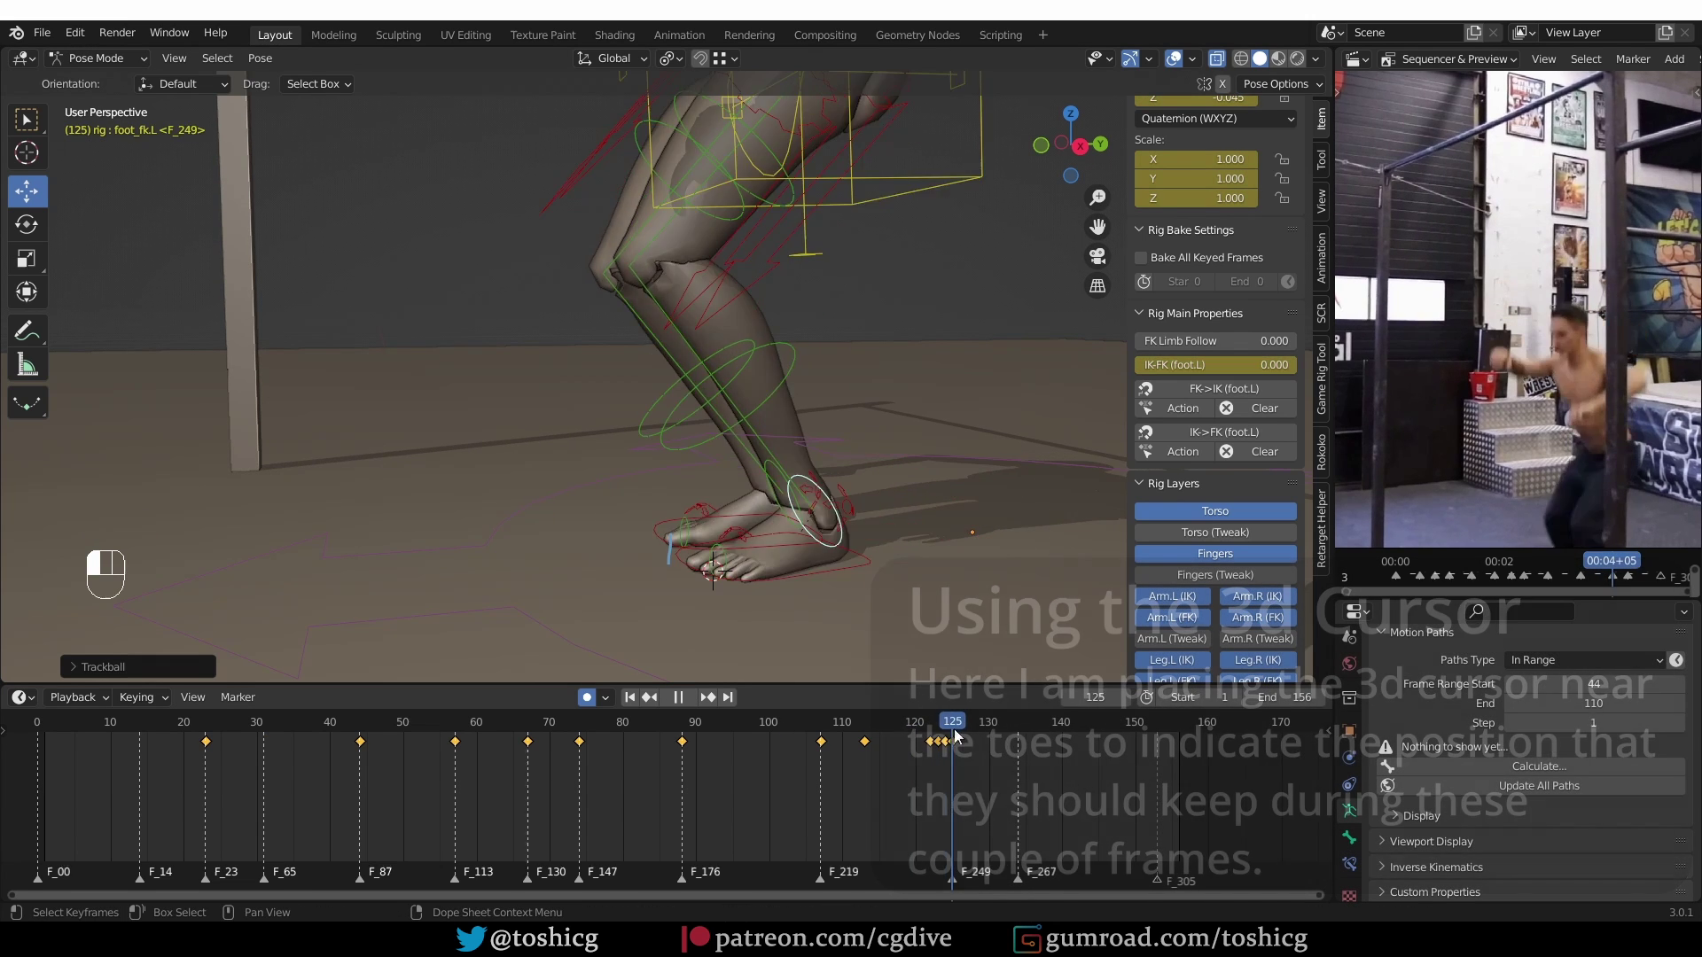
Check the toes through the landing frames, then advance to the final frame 153
key("z")
middle_click(886, 551)
middle_click(871, 505)
key("shift+space")
key("shift+space")
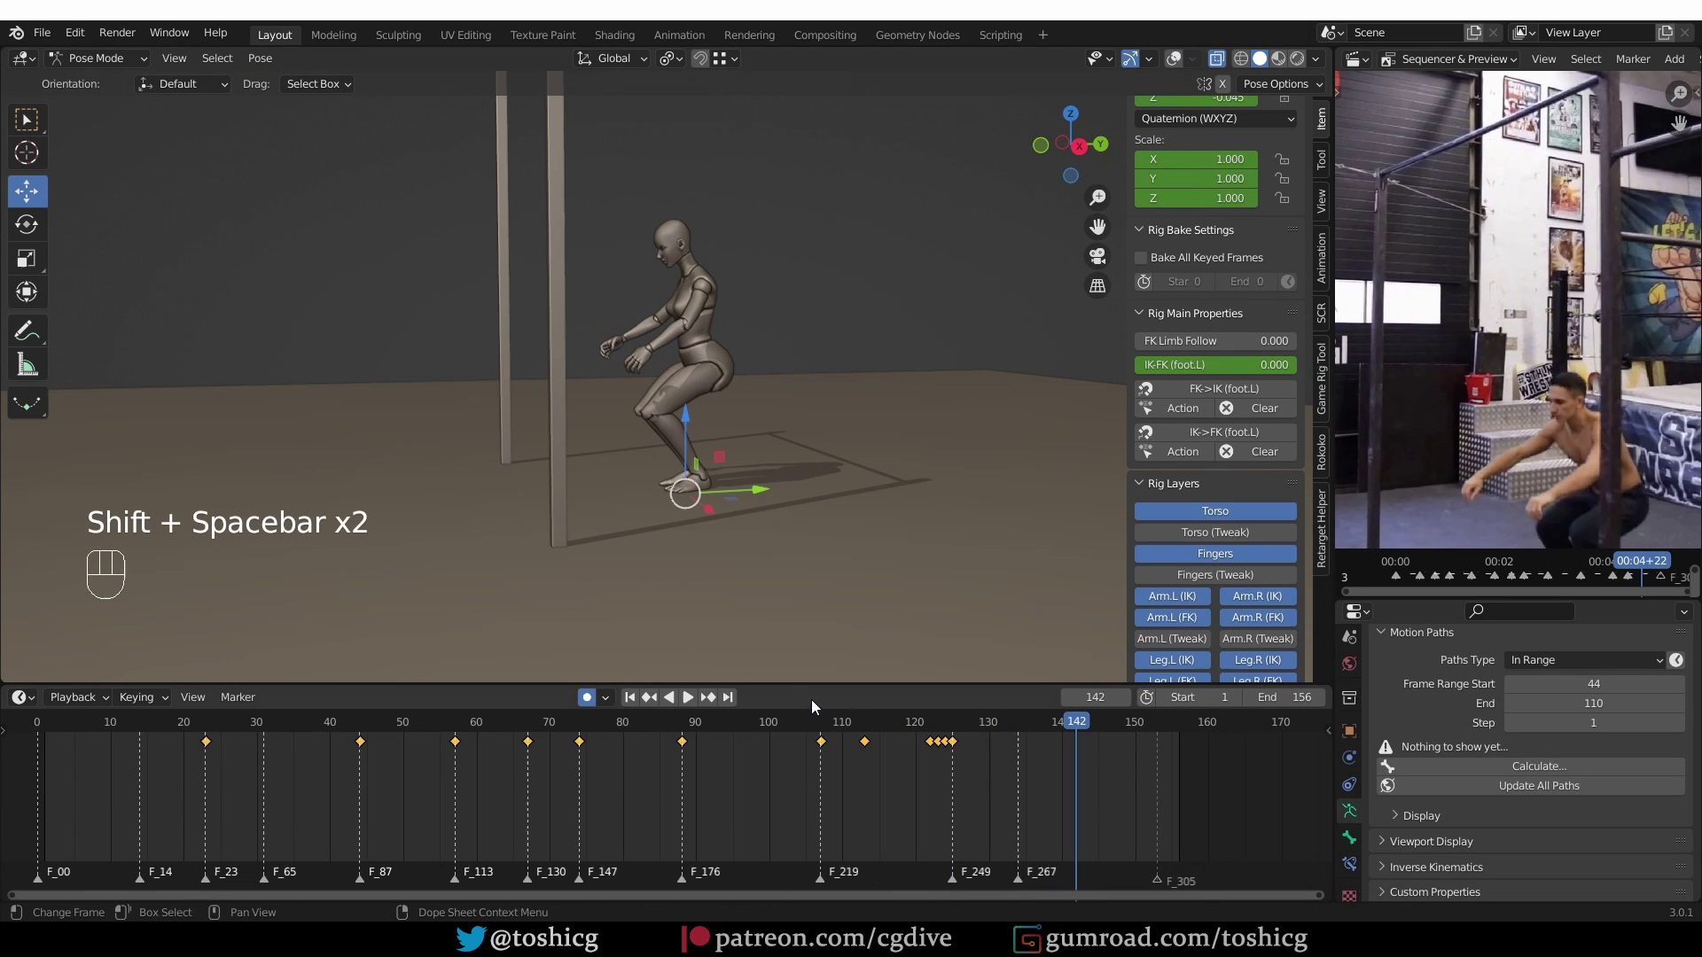
left_click(841, 728)
key("shift+space")
key("shift+space")
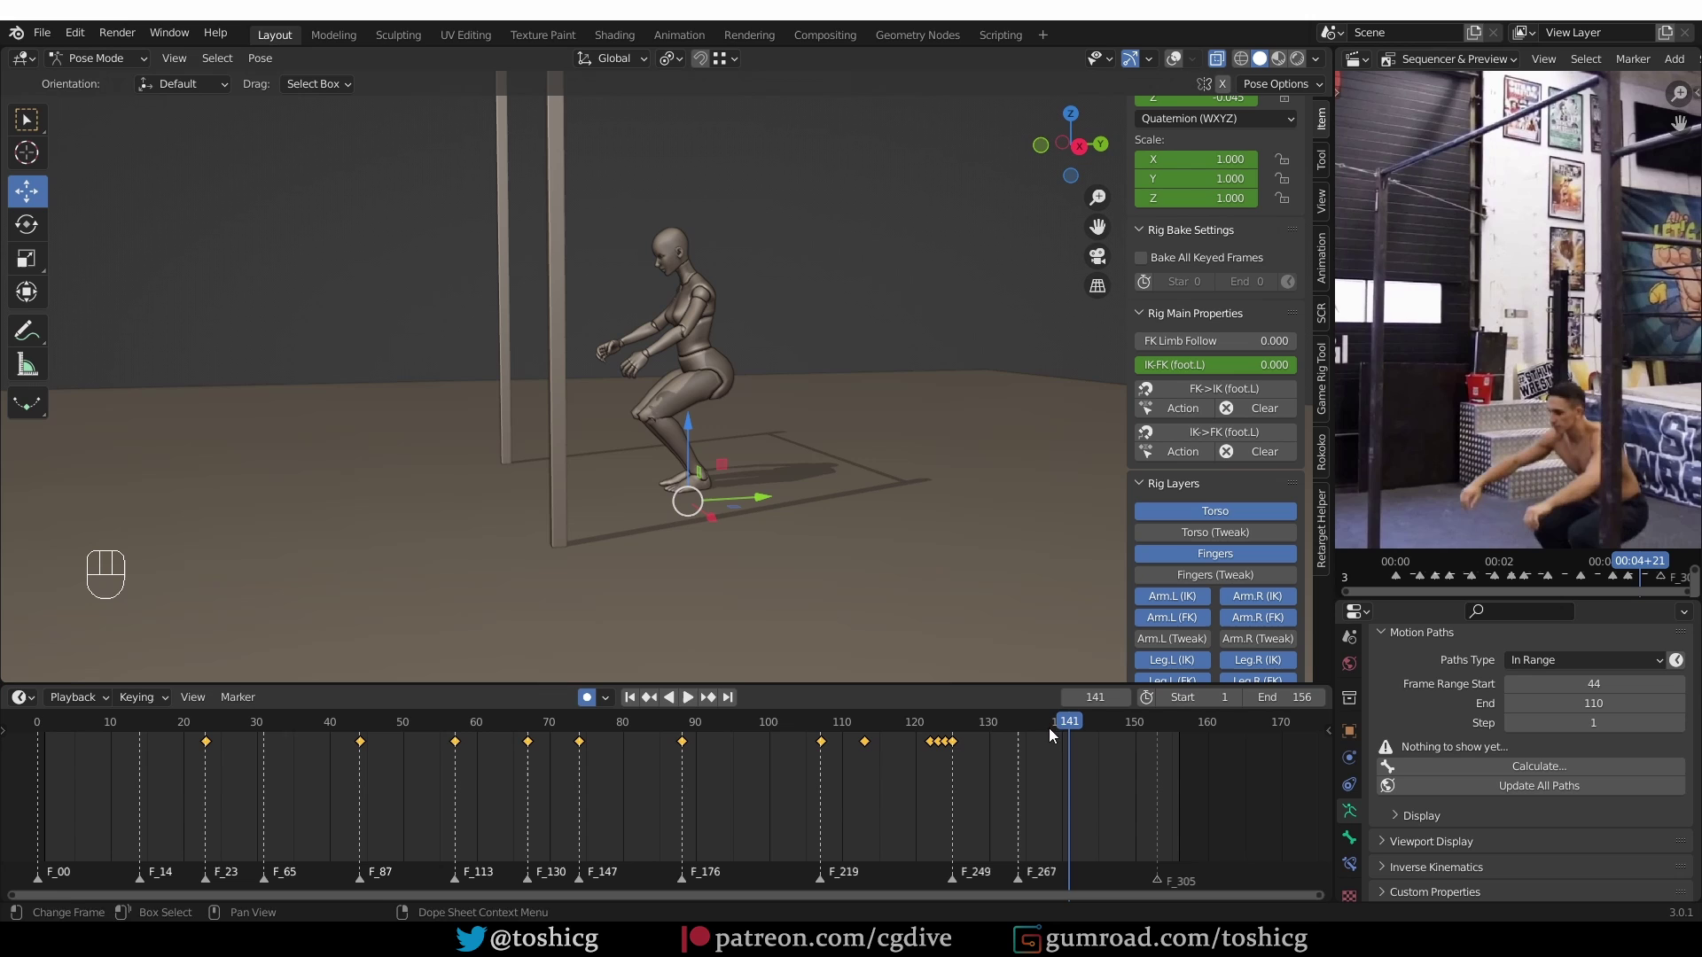
left_click_drag(1053, 734, 1160, 752)
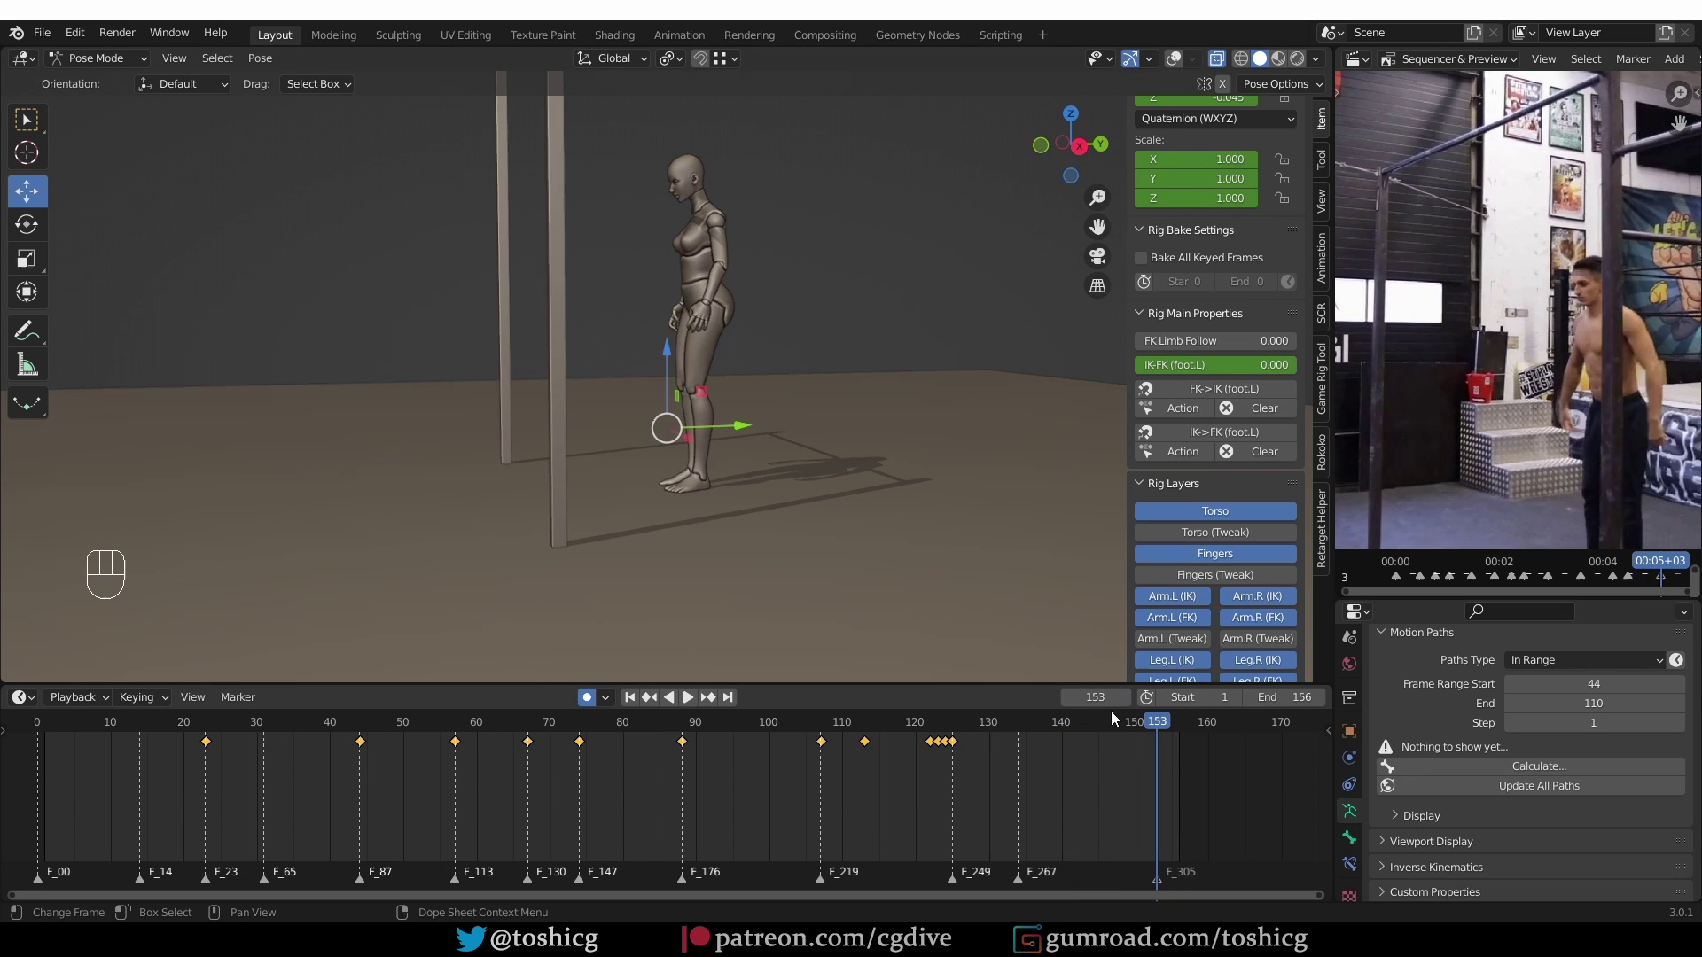
left_click_drag(951, 581, 1024, 579)
Rotate upper_arm_fk.R at frame 153 for the standing pose after landing
middle_click(785, 369)
key("z")
middle_click(765, 388)
left_click_drag(733, 387, 642, 379)
key("r")
middle_click(751, 419)
key("r")
middle_click(715, 456)
left_click_drag(645, 463, 673, 461)
middle_click(667, 455)
Tweak the current control's rotation while orbiting around the hanging pose to check it
key("r")
middle_click(813, 471)
middle_click(767, 520)
key("z")
middle_click(740, 536)
key("z")
key("alt+a")
middle_click(748, 521)
middle_click(764, 514)
middle_click(763, 545)
middle_click(797, 573)
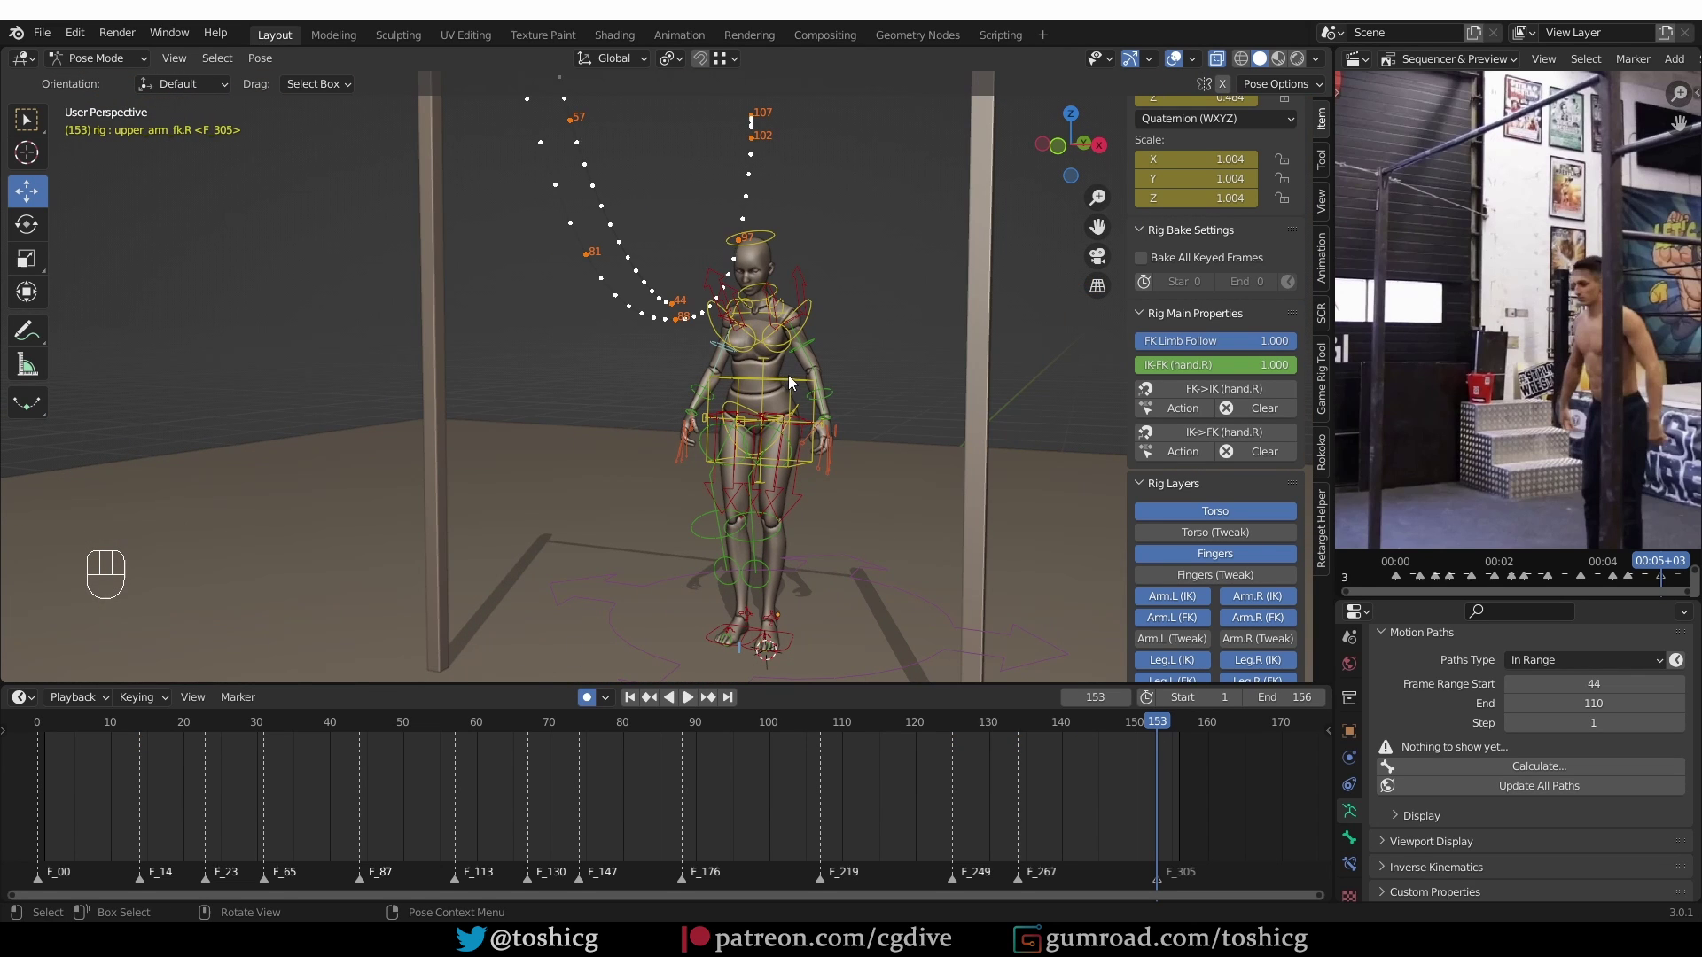
Select the torso control, update its motion paths and scrub back to frame 31 of the hang
left_click(794, 391)
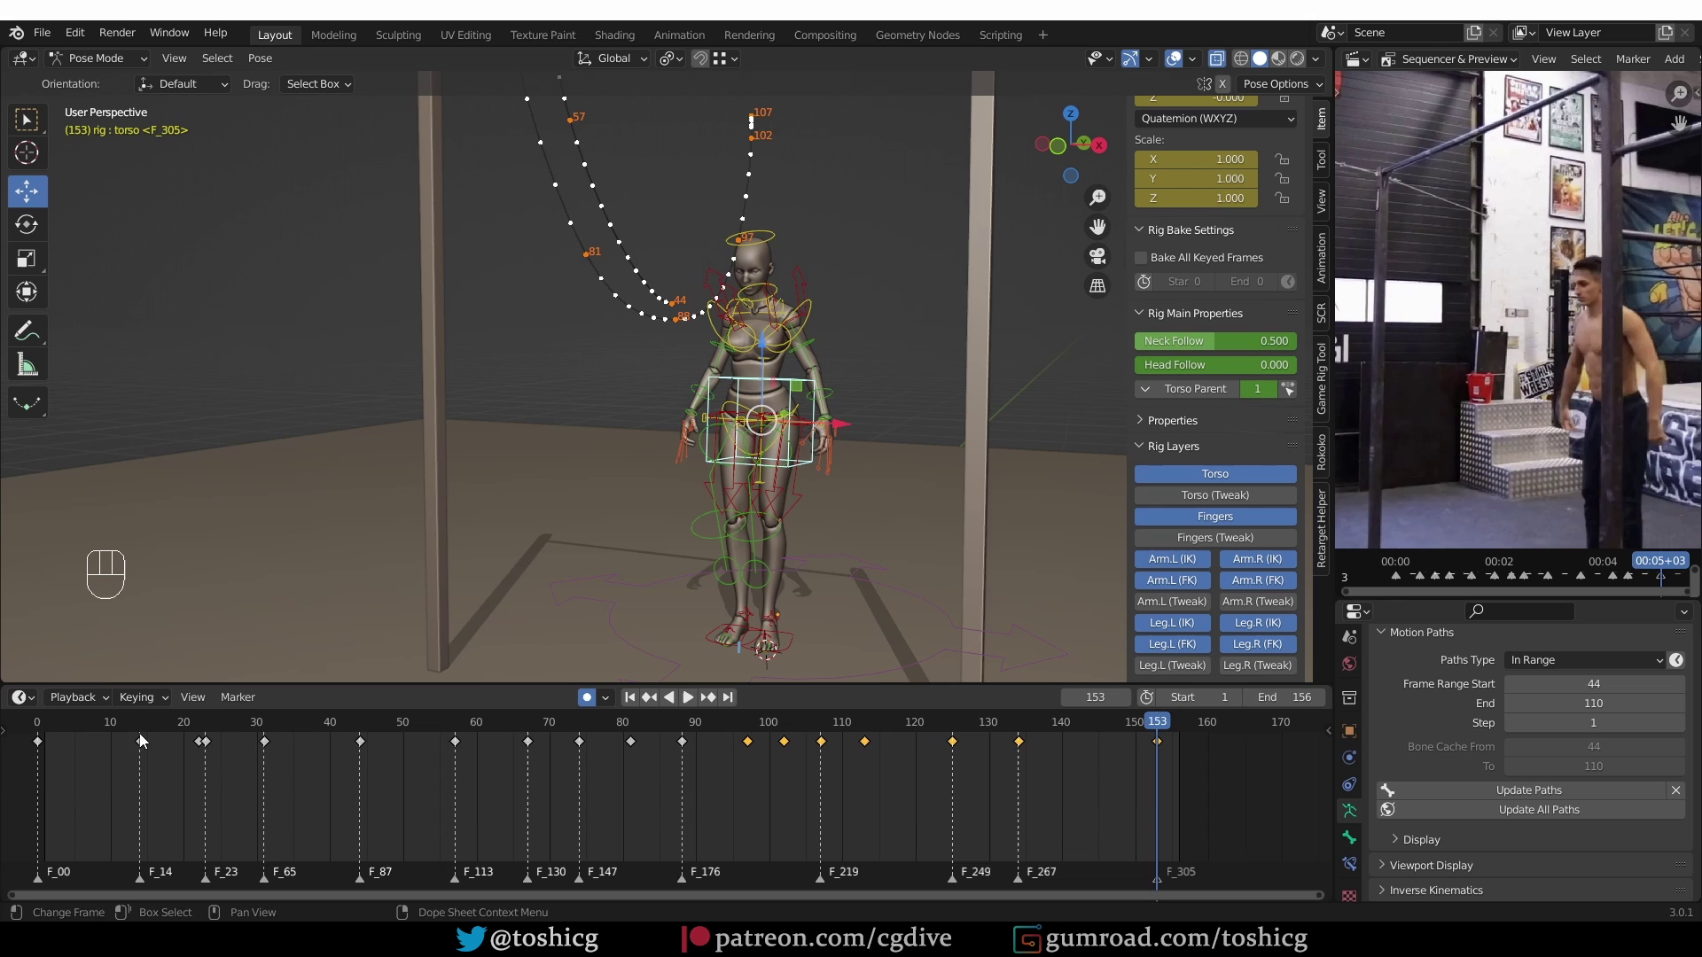
left_click_drag(158, 741, 159, 726)
left_click_drag(183, 728, 445, 584)
left_click_drag(586, 507, 569, 507)
middle_click(529, 593)
middle_click(770, 526)
left_click_drag(689, 434, 680, 454)
left_click_drag(696, 516, 638, 556)
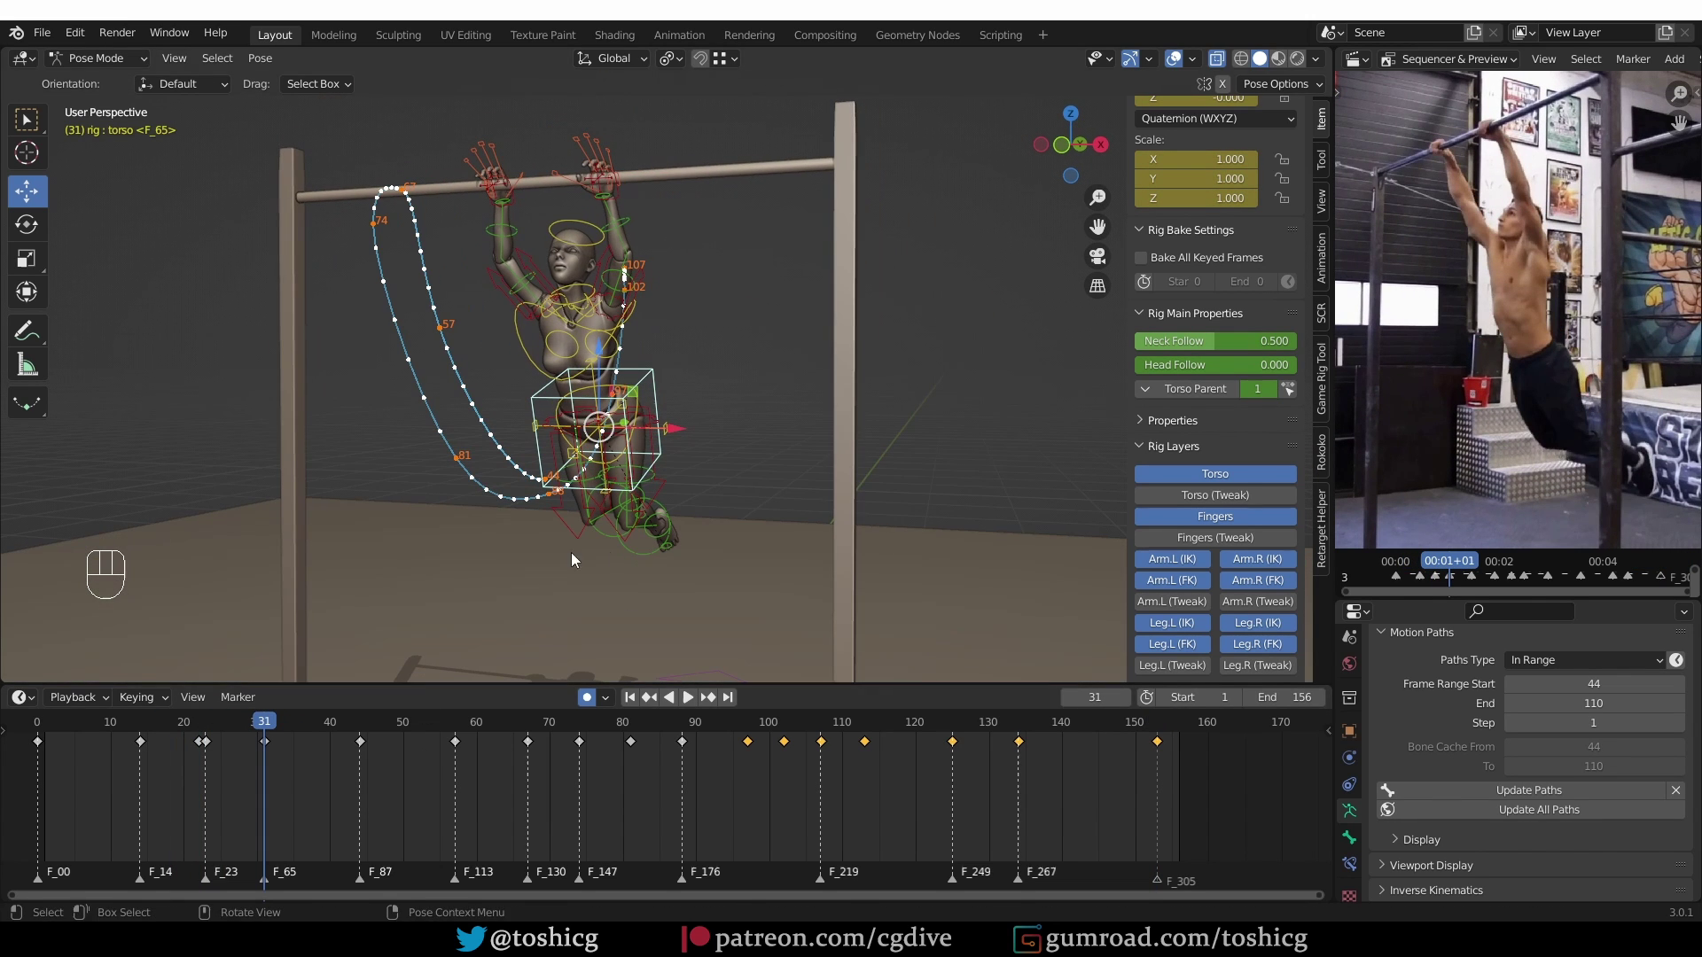
Select the hips control at frame 31 and tilt it about 7.5°, confirming the rotation
middle_click(702, 477)
key("r")
middle_click(690, 408)
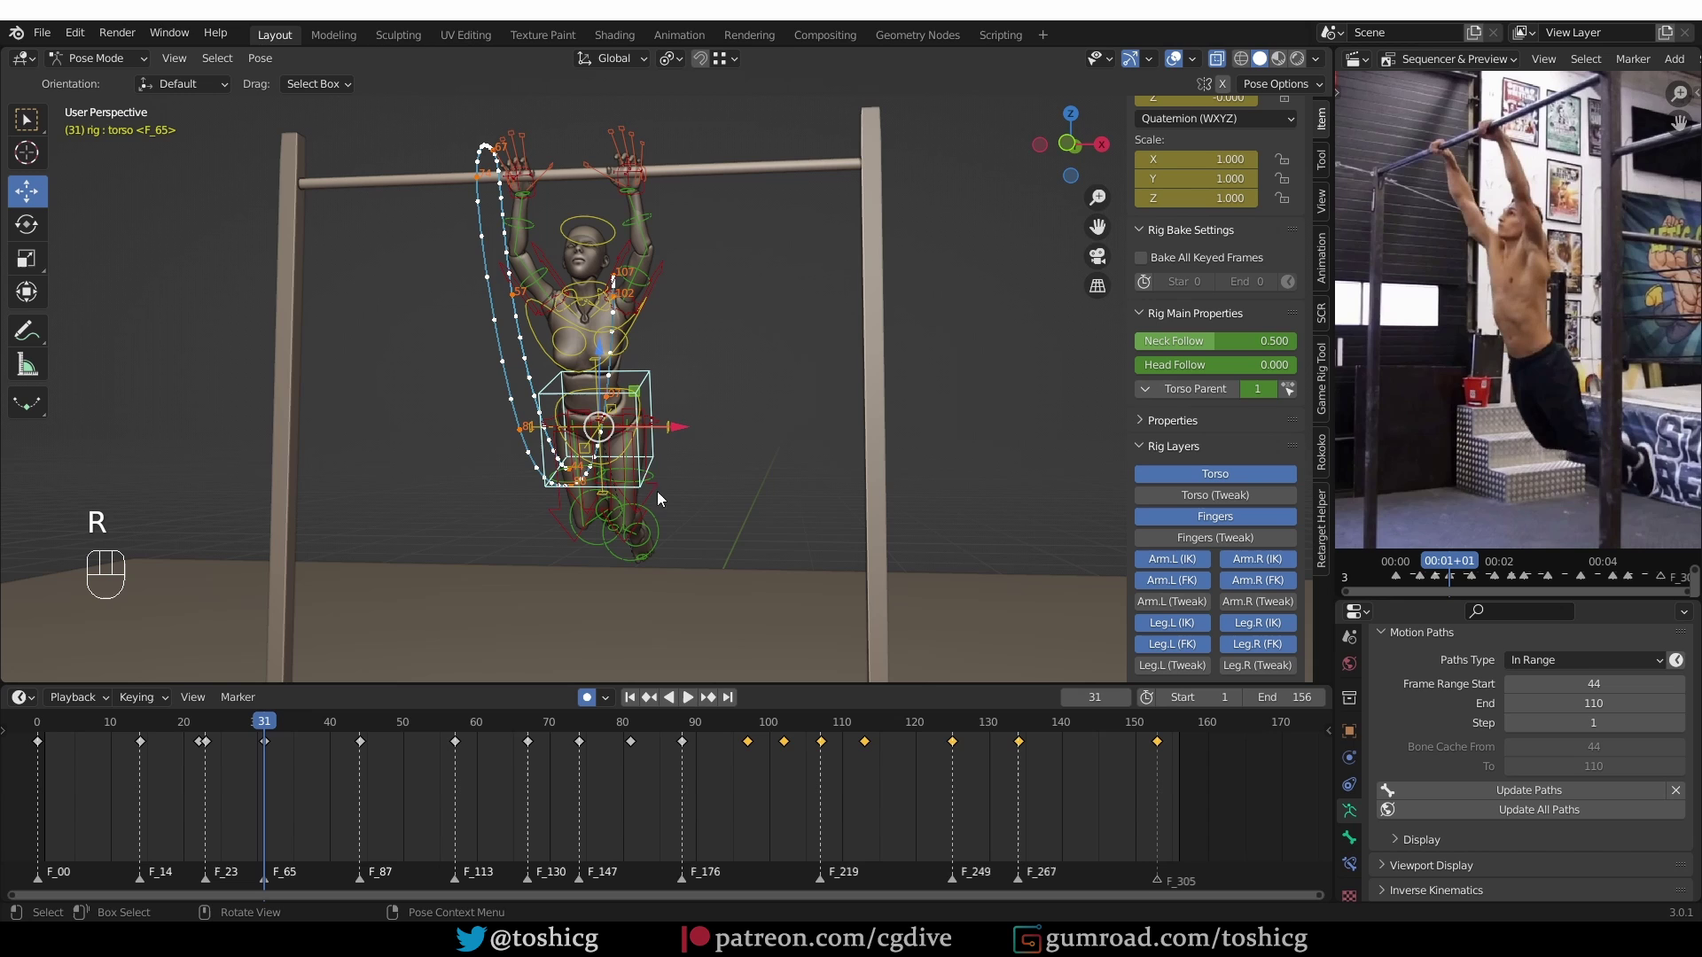
left_click_drag(683, 436, 672, 441)
middle_click(655, 444)
left_click(621, 450)
key("r")
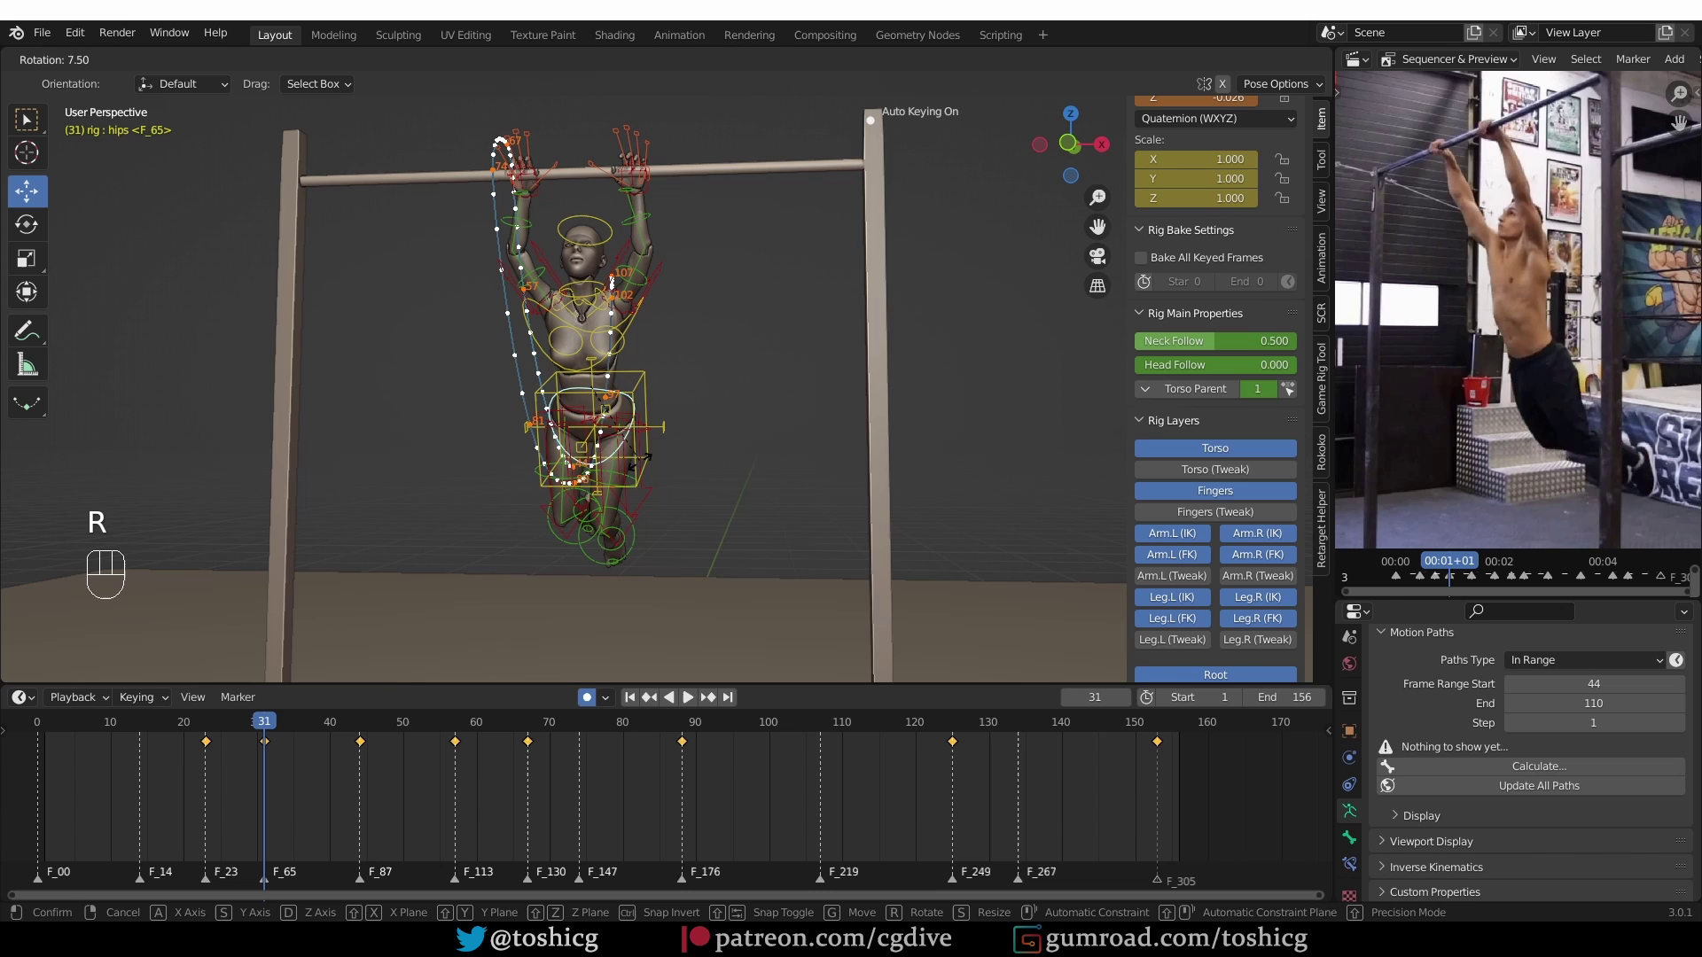
left_click(298, 719)
left_click_drag(290, 728, 461, 680)
key("r")
key("r")
left_click(461, 725)
Step forward through the hang and add matching hip tilts on the next keys
left_click_drag(633, 439, 511, 456)
middle_click(689, 351)
middle_click(714, 352)
key("r")
left_click_drag(487, 728, 534, 721)
left_click_drag(755, 506, 817, 529)
left_click_drag(767, 435, 777, 489)
Tilt the hips on the later hang keys out toward frame 88
key("r")
left_click_drag(584, 730, 685, 598)
middle_click(685, 598)
key("r")
left_click_drag(754, 317, 708, 298)
middle_click(660, 221)
left_click_drag(660, 218, 815, 638)
left_click_drag(714, 729, 718, 567)
Return to the start of the timeline and play the jump animation
middle_click(693, 454)
key("z")
middle_click(688, 427)
middle_click(586, 478)
left_click(27, 119)
left_click_drag(24, 726, 57, 730)
key("shift+space")
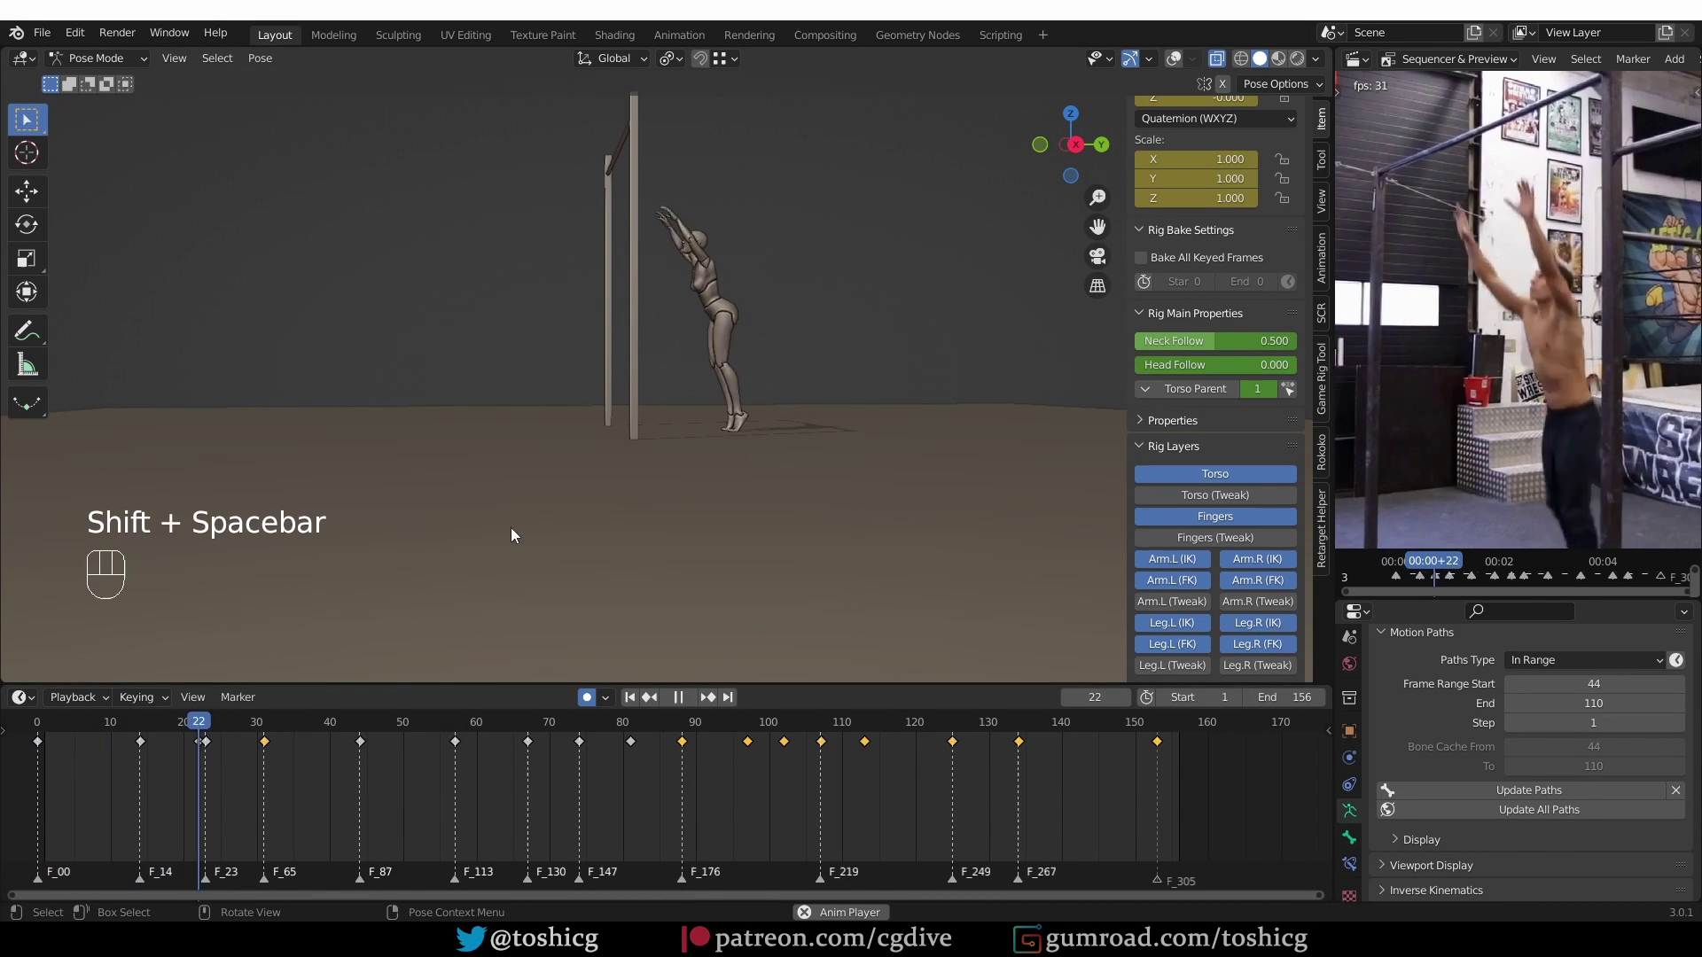
Let the jump play through with a brief pause, stopping at frame 147 after the landing
left_click_drag(664, 392, 652, 421)
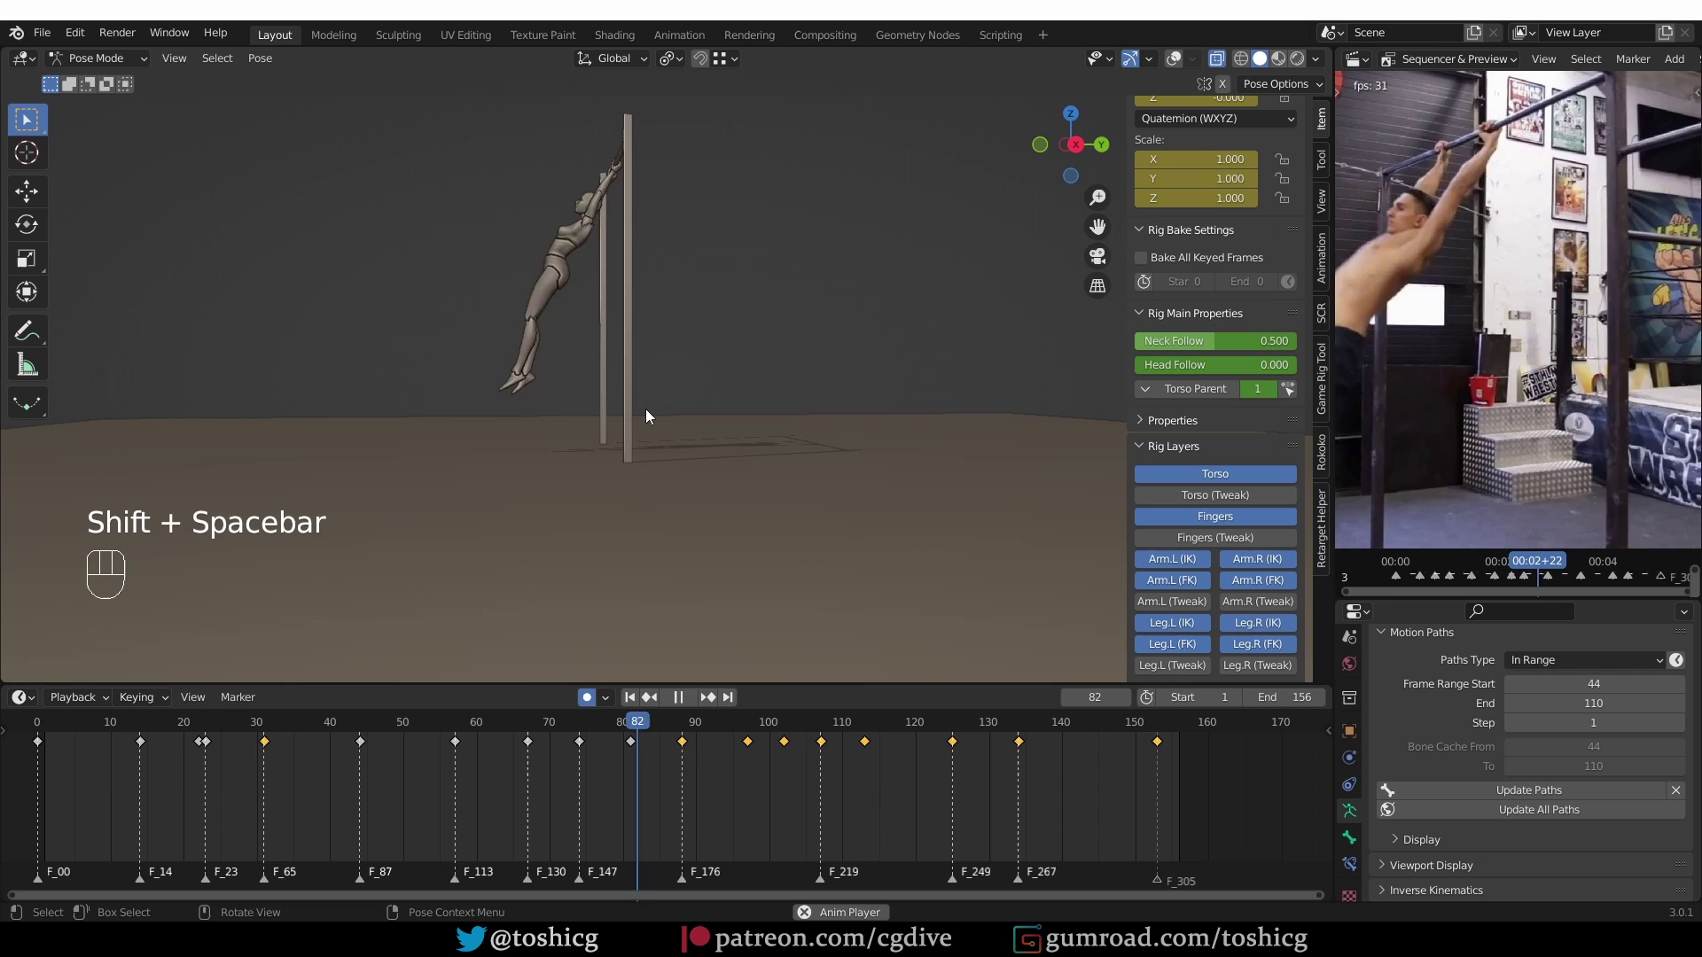
key("shift+space")
key("shift+space")
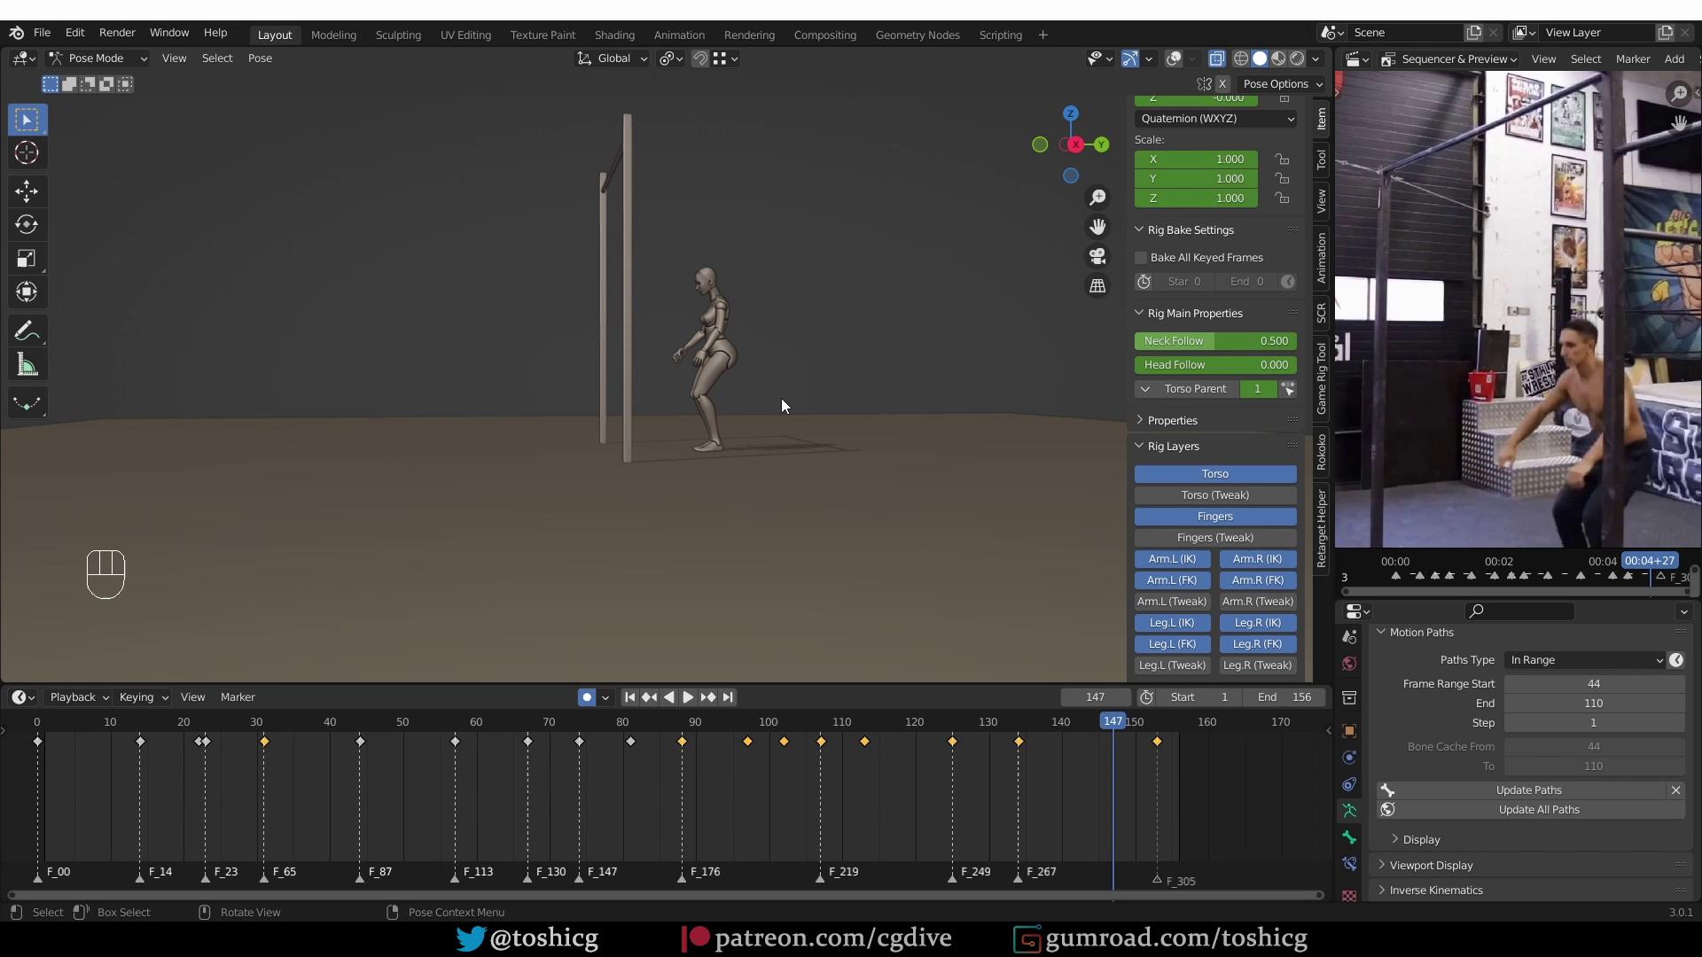
key("ctrl+shift+s")
key("a")
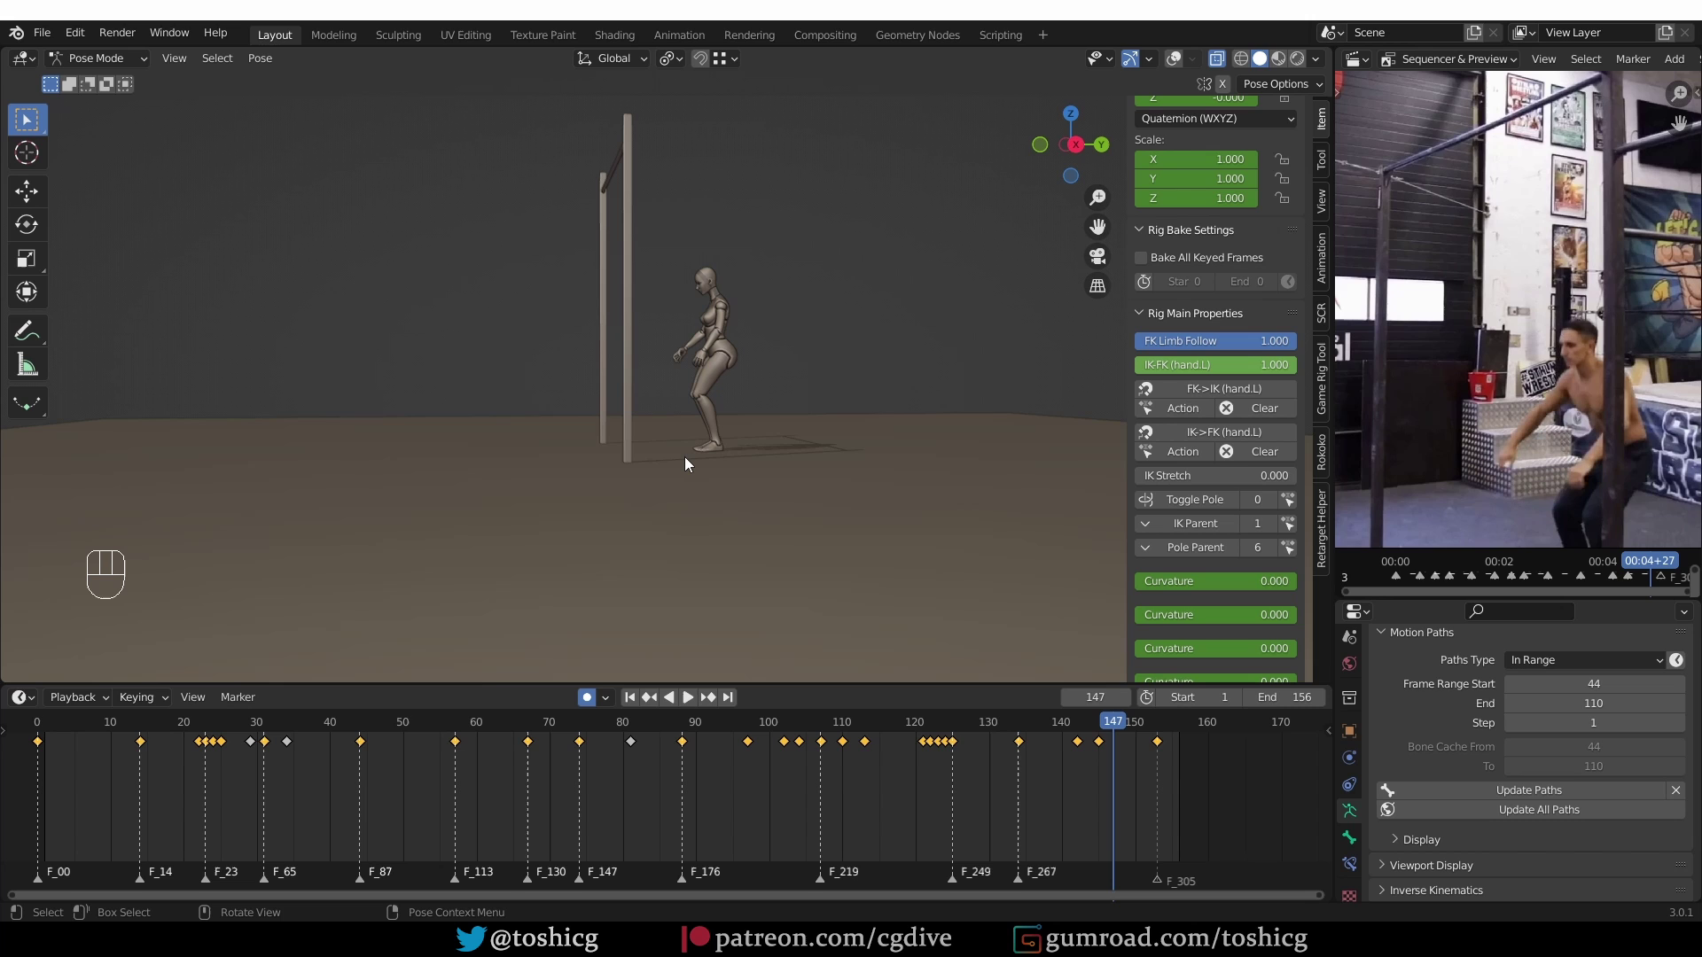
Orbit to the legs and select the left shin and left thigh IK controls
middle_click(696, 452)
key("z")
middle_click(722, 408)
left_click_drag(731, 448, 775, 448)
left_click(739, 453)
middle_click(722, 398)
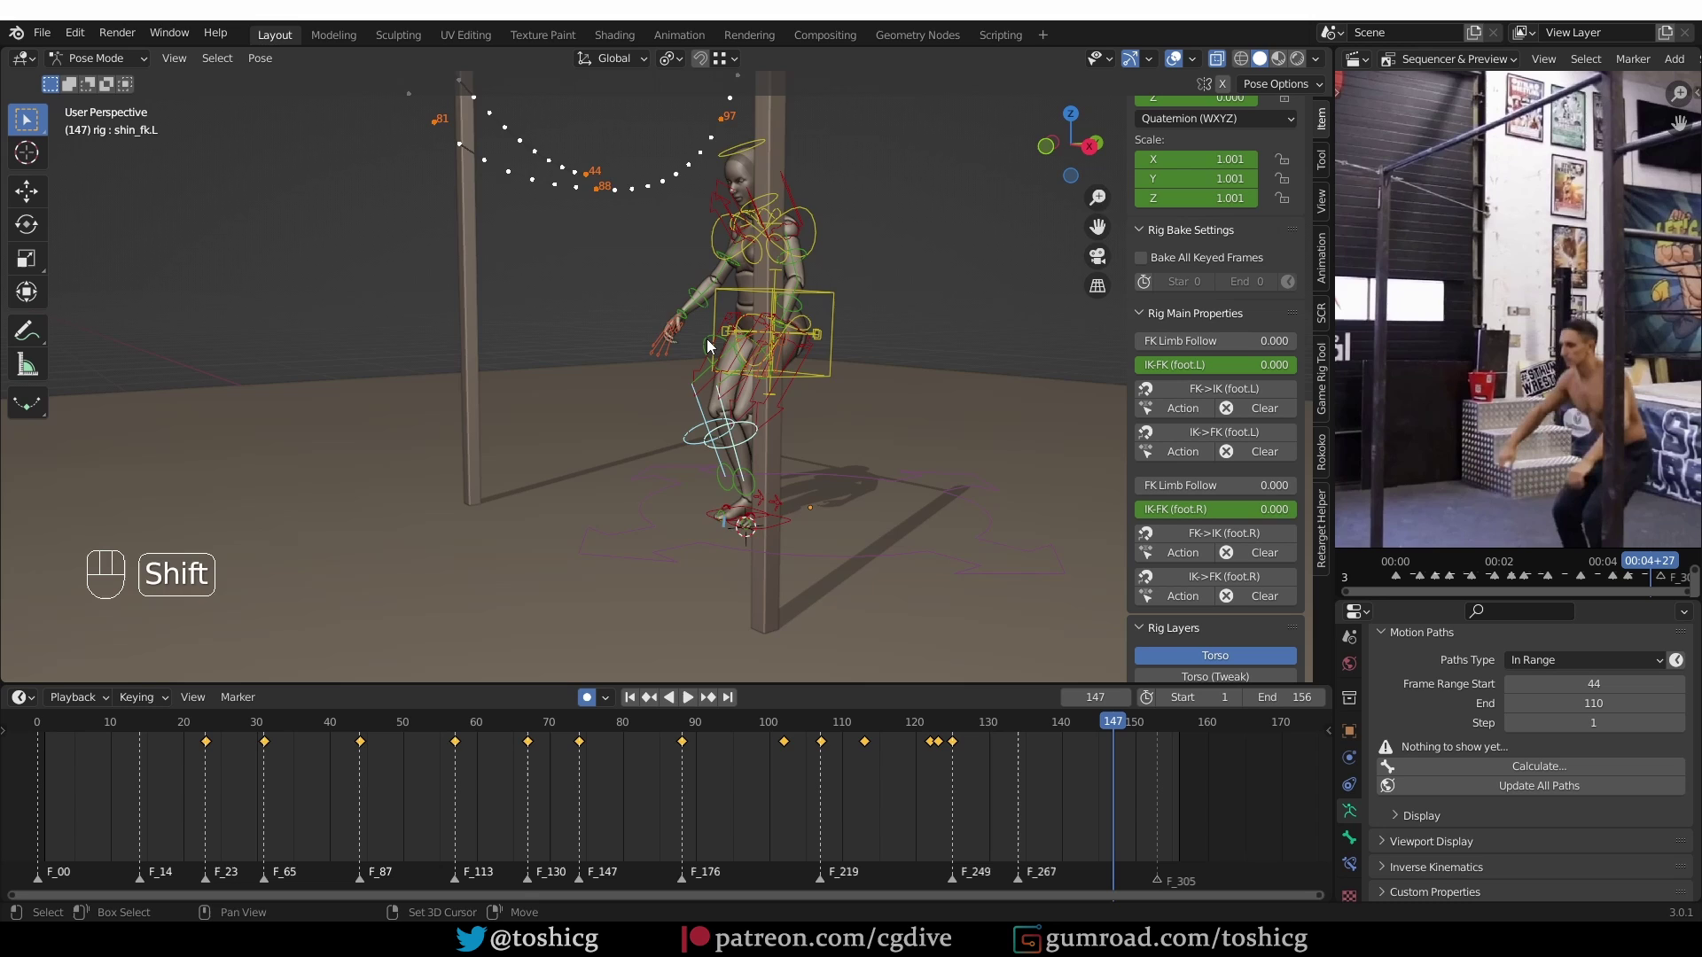
middle_click(758, 407)
middle_click(820, 440)
left_click(852, 425)
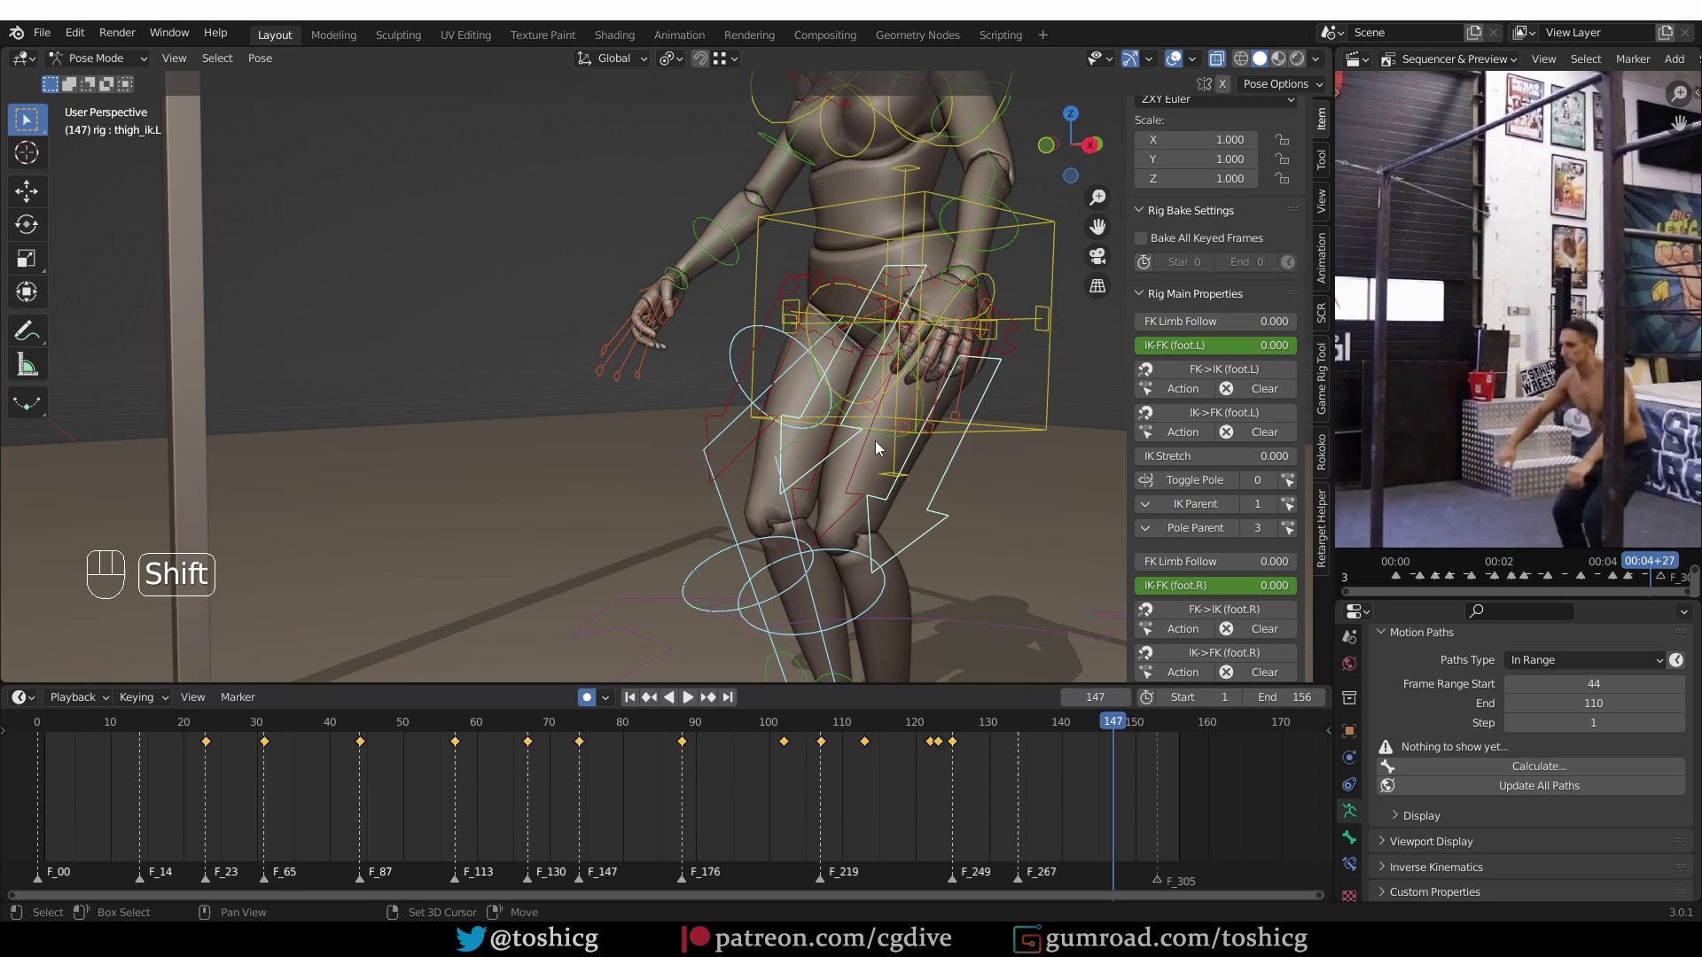
key("ctrl+shift+z")
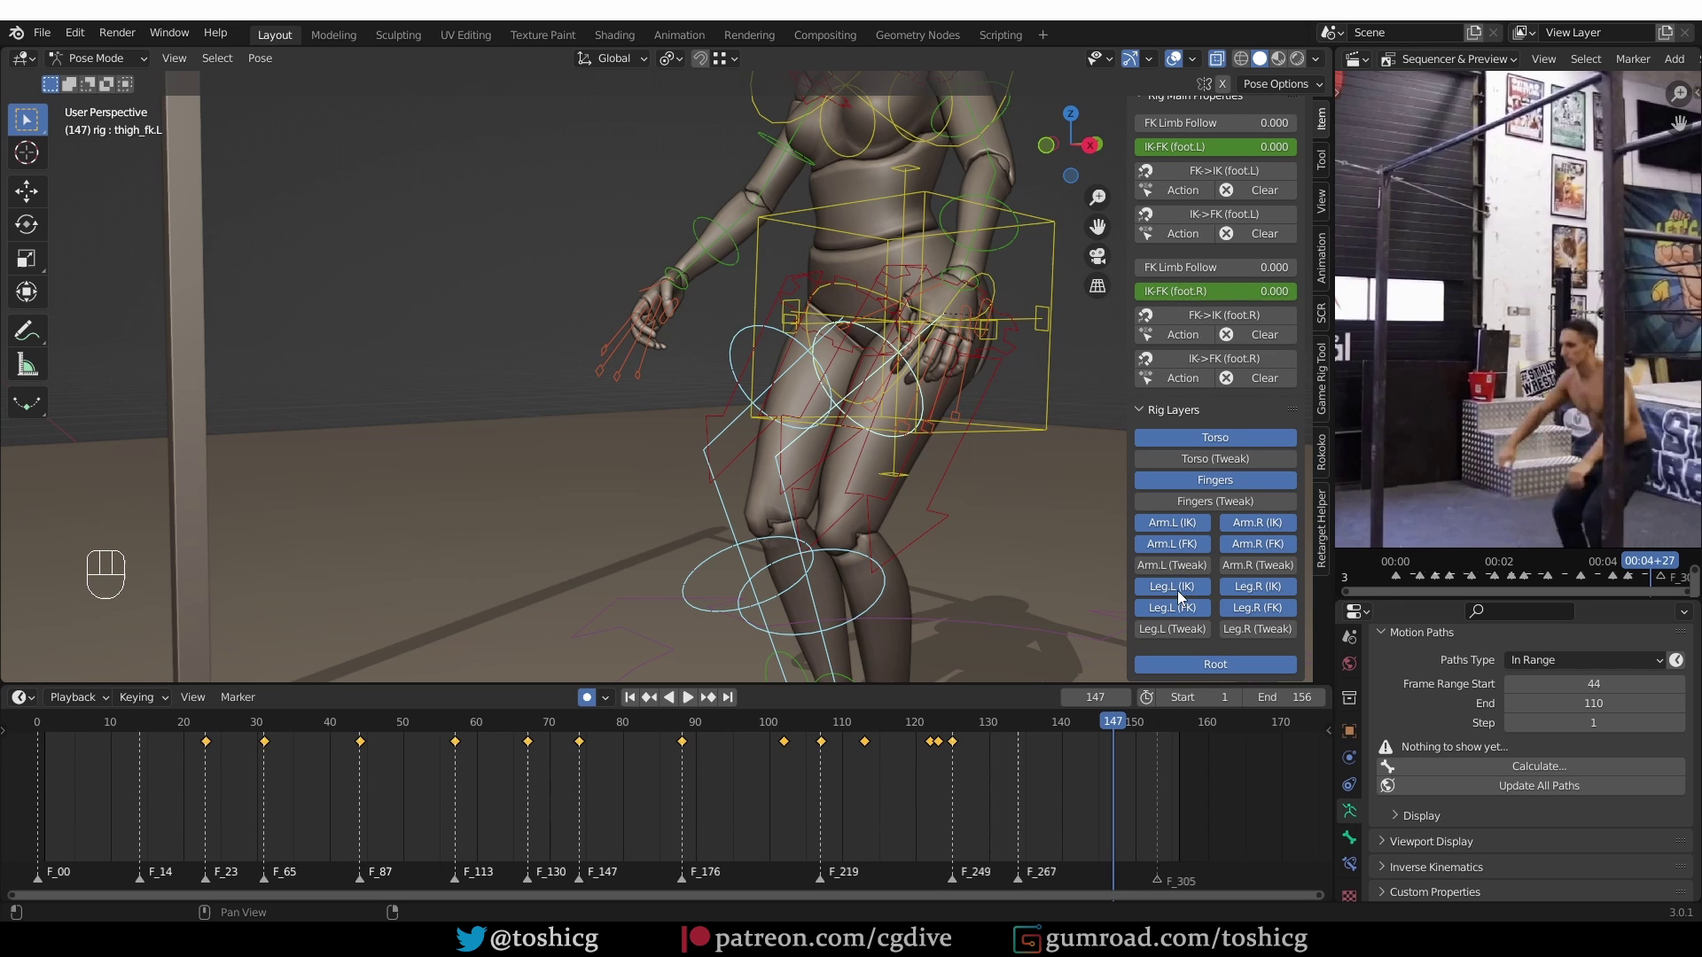
Set IK-FK to 1.0 for foot.L and foot.R, hide both IK leg layers, and go to frame 23
left_click(1247, 590)
left_click_drag(206, 730, 383, 667)
left_click_drag(817, 533, 747, 527)
left_click(799, 521)
left_click(766, 513)
middle_click(842, 422)
middle_click(799, 448)
middle_click(731, 467)
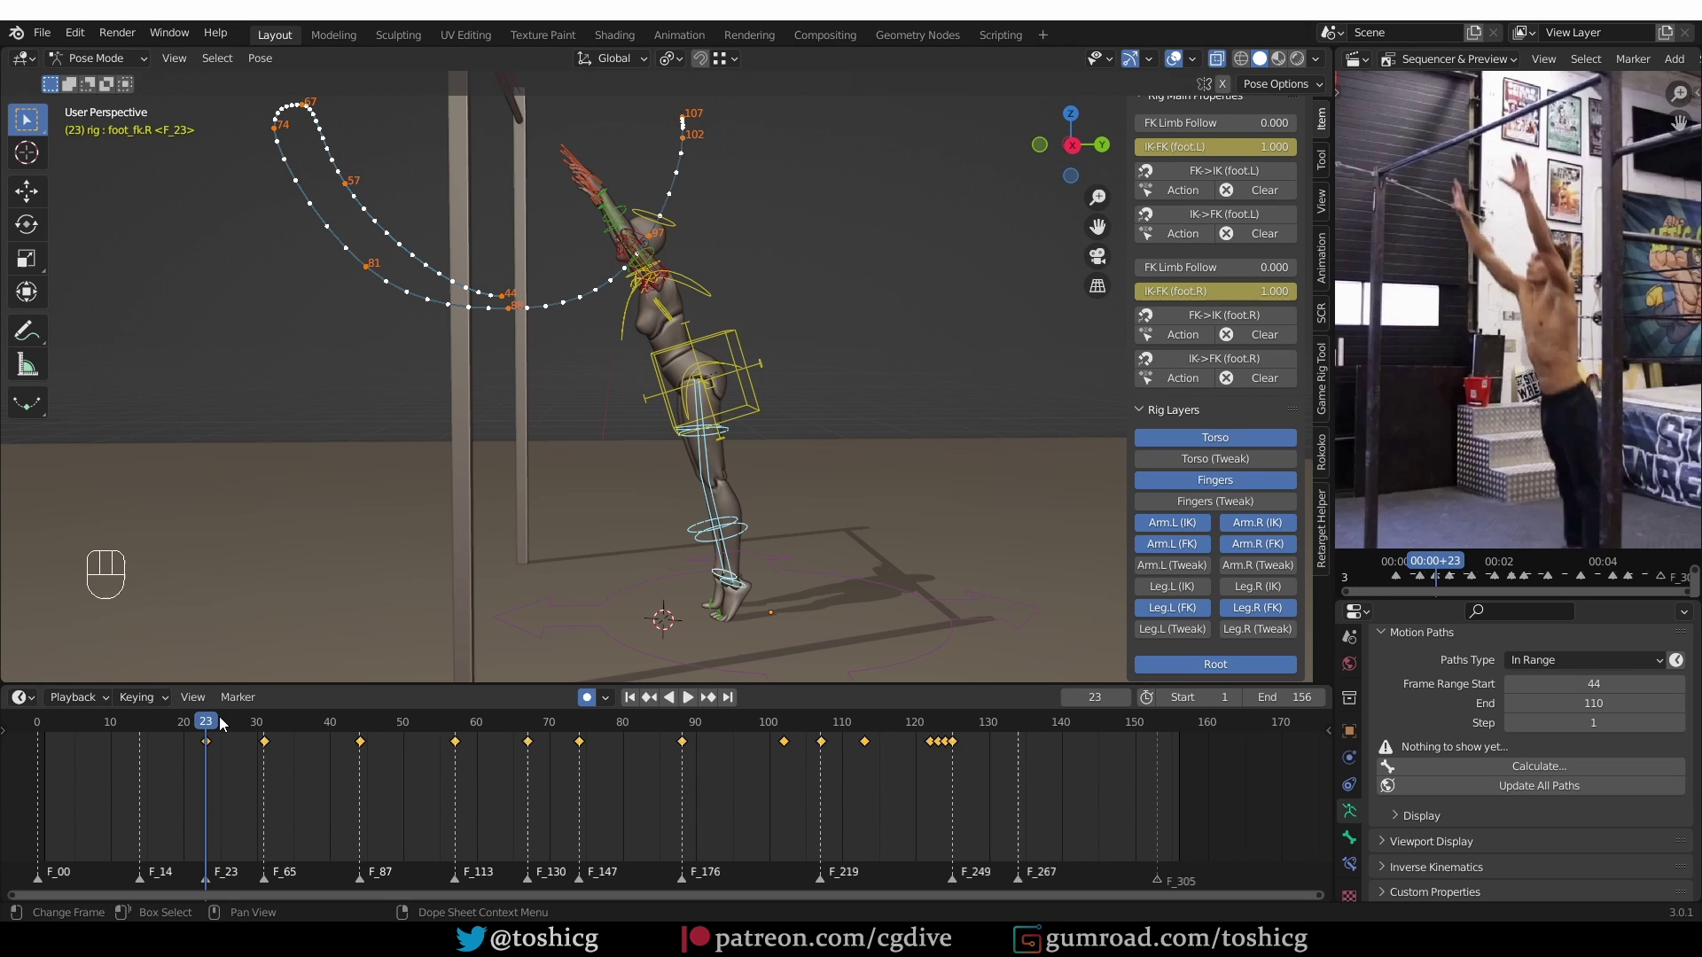
Scrub to frame 31 and shift the right foot's key there a couple of frames later
left_click_drag(224, 724, 271, 727)
left_click_drag(236, 788, 273, 788)
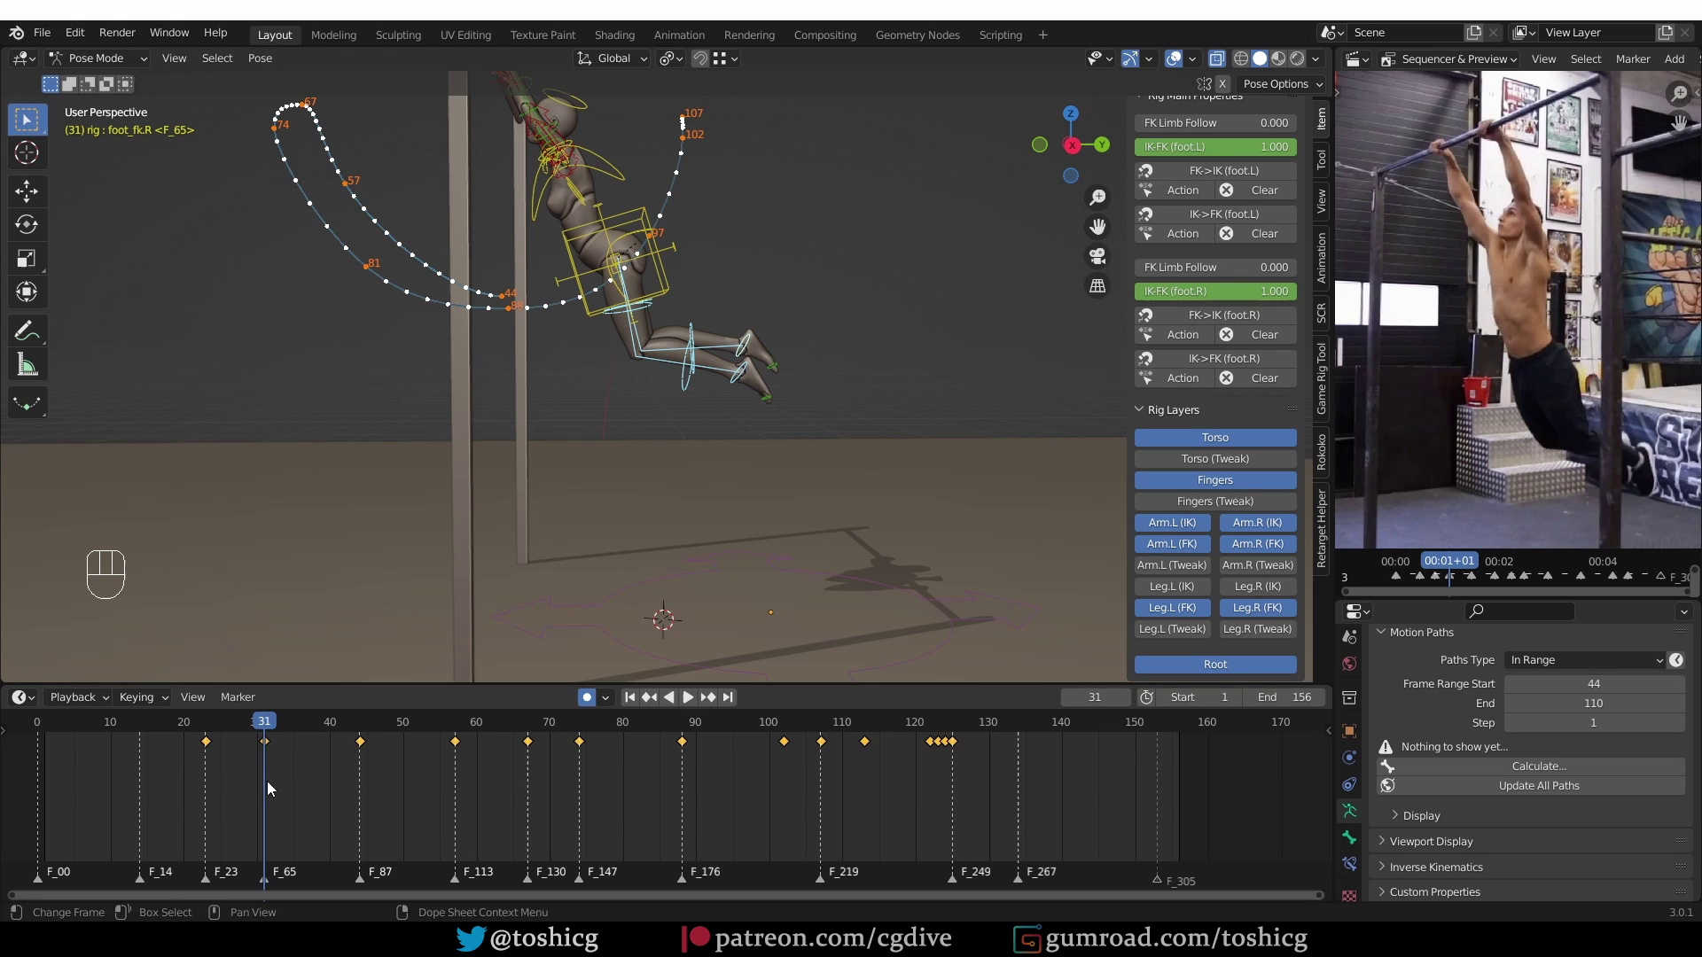
left_click_drag(251, 785, 302, 747)
key("g")
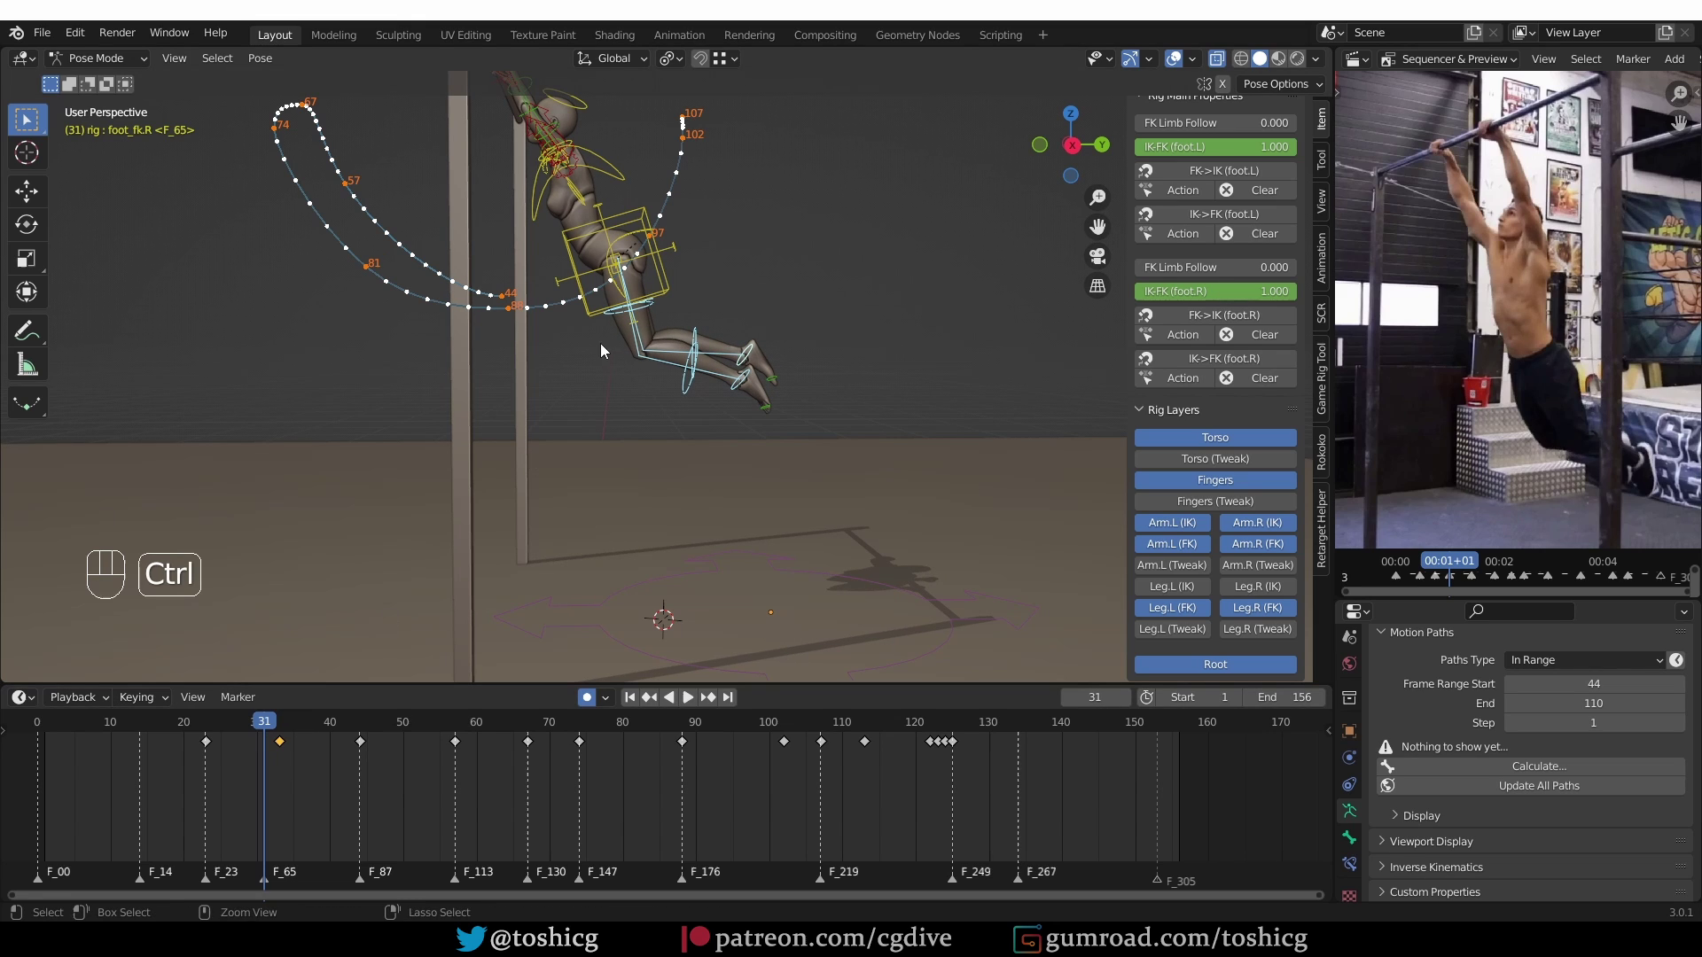
left_click_drag(622, 324, 645, 297)
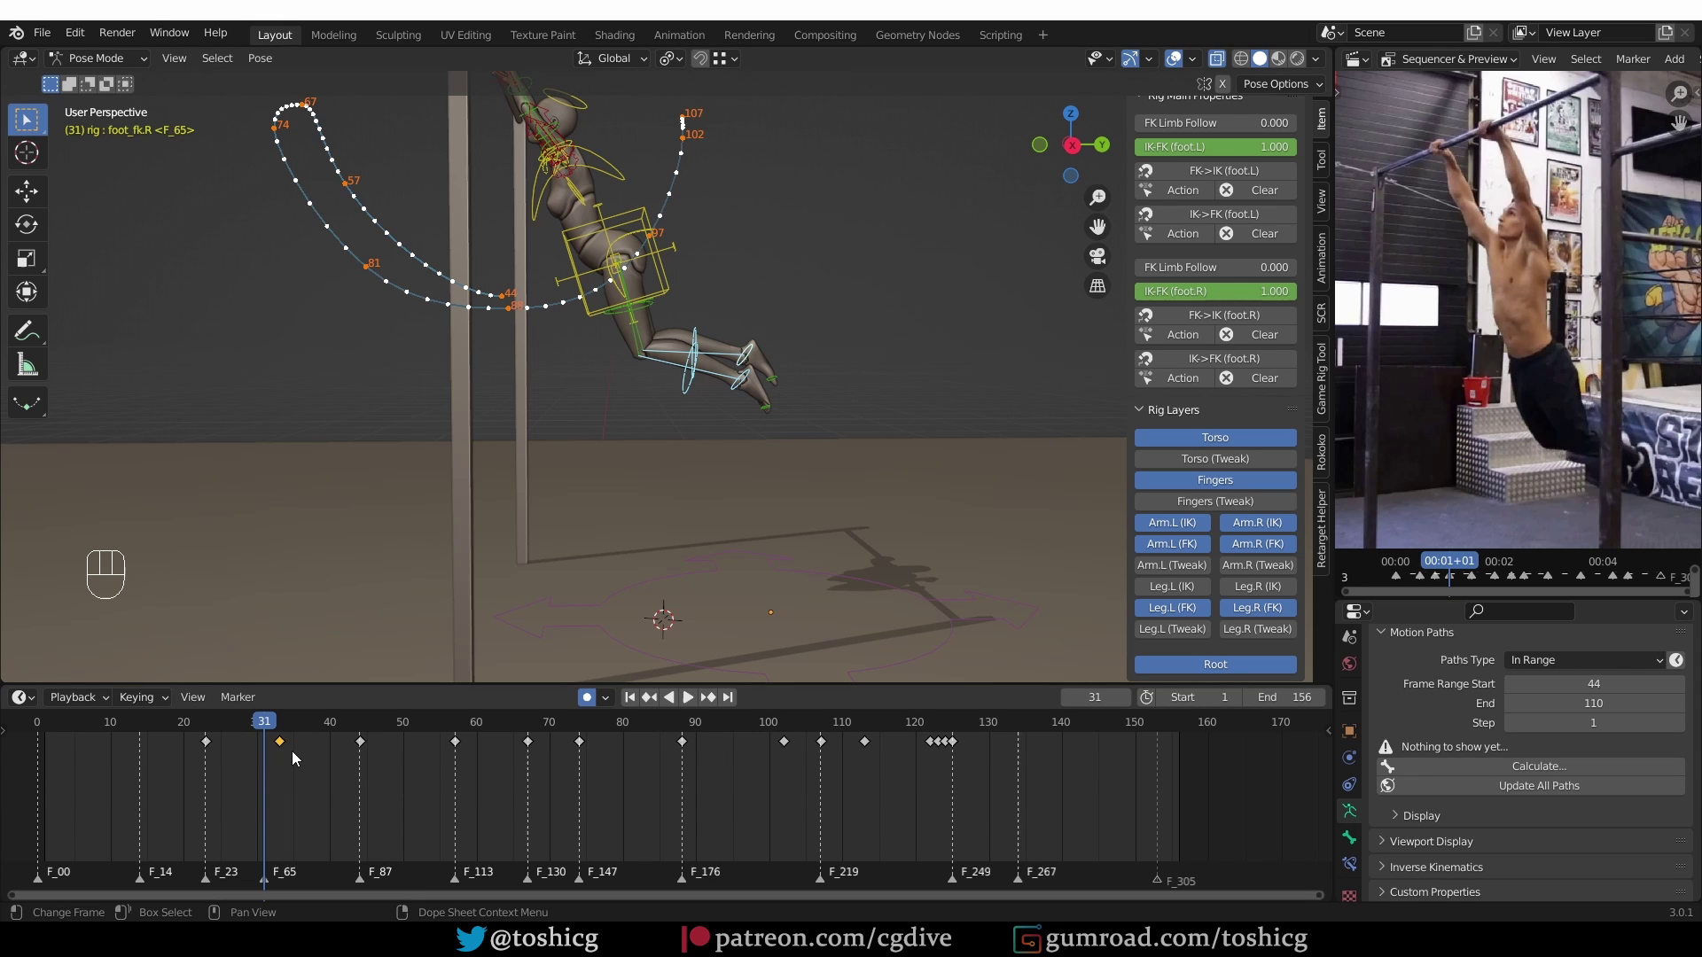
key("g")
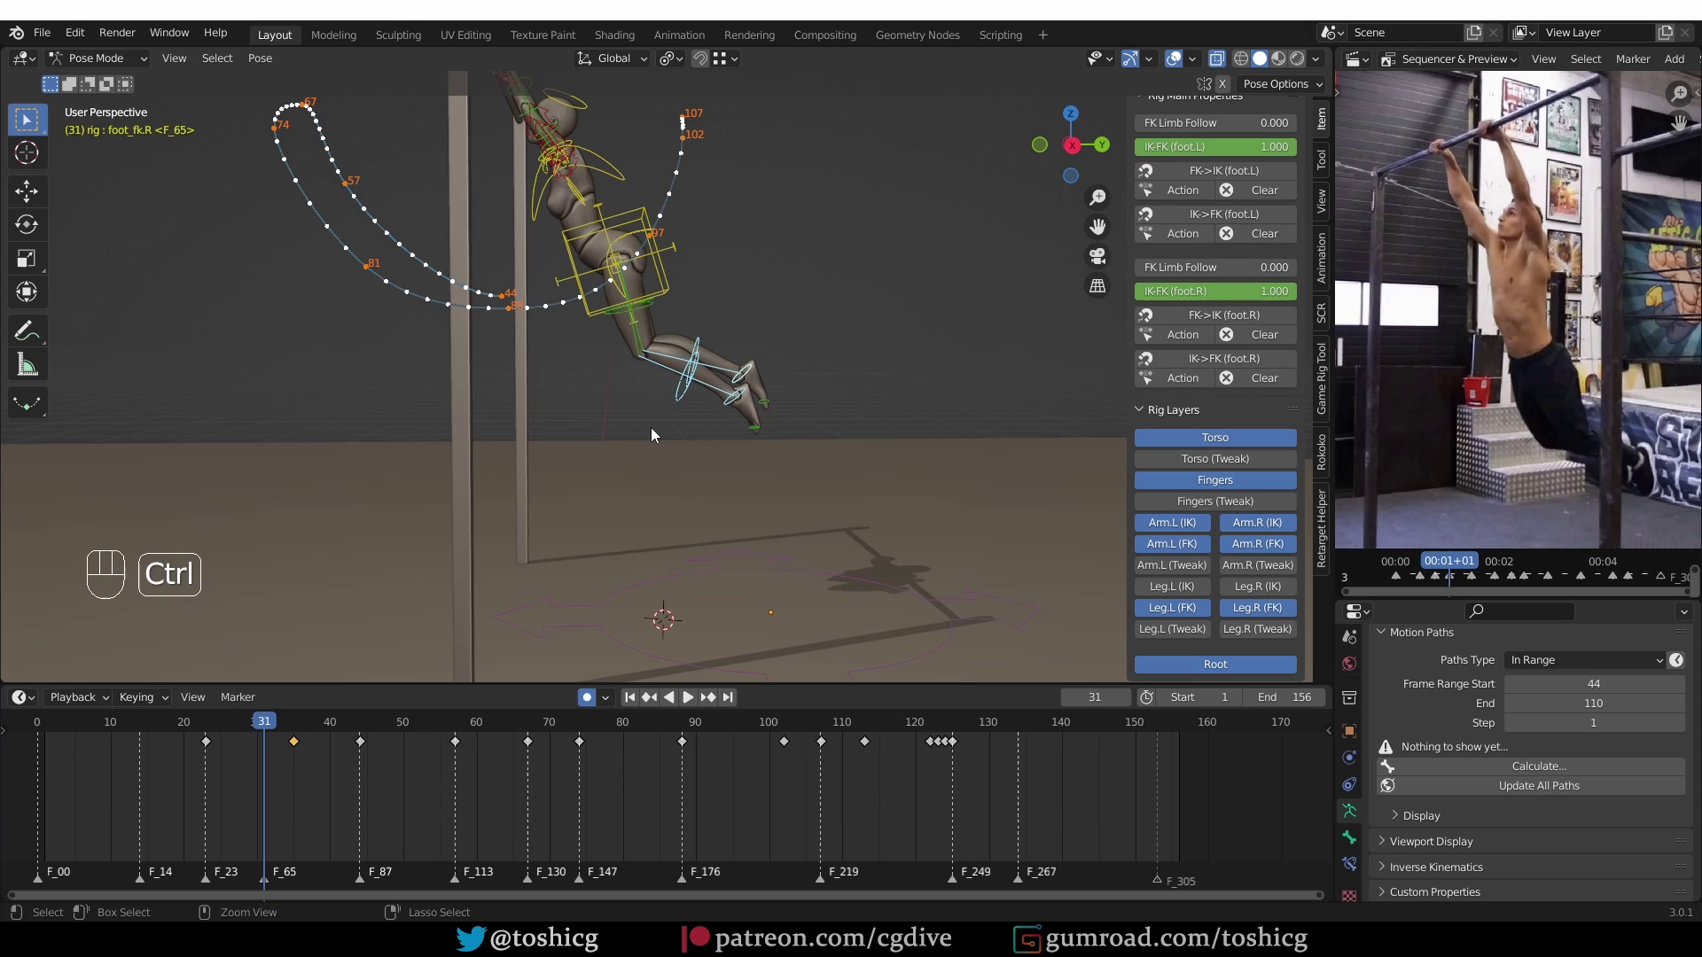
left_click(714, 322)
Select the leg keys around frame 31, delay them six frames, and scrub to frame 45 to check
left_click_drag(689, 363, 702, 339)
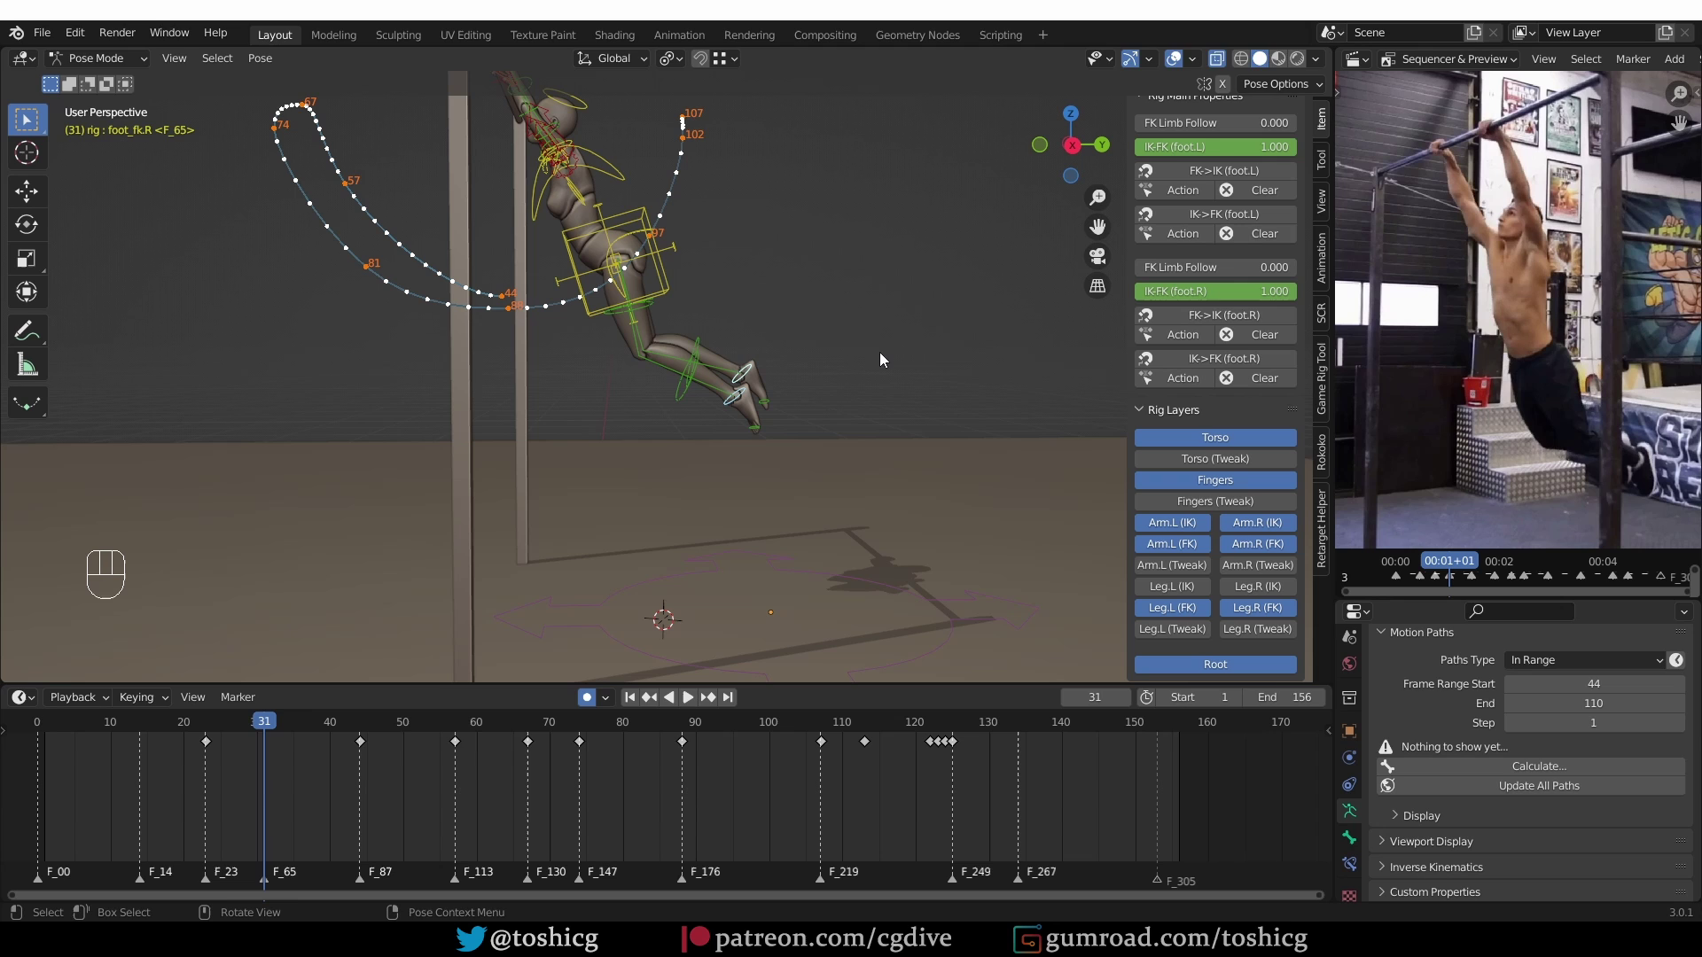
key("r")
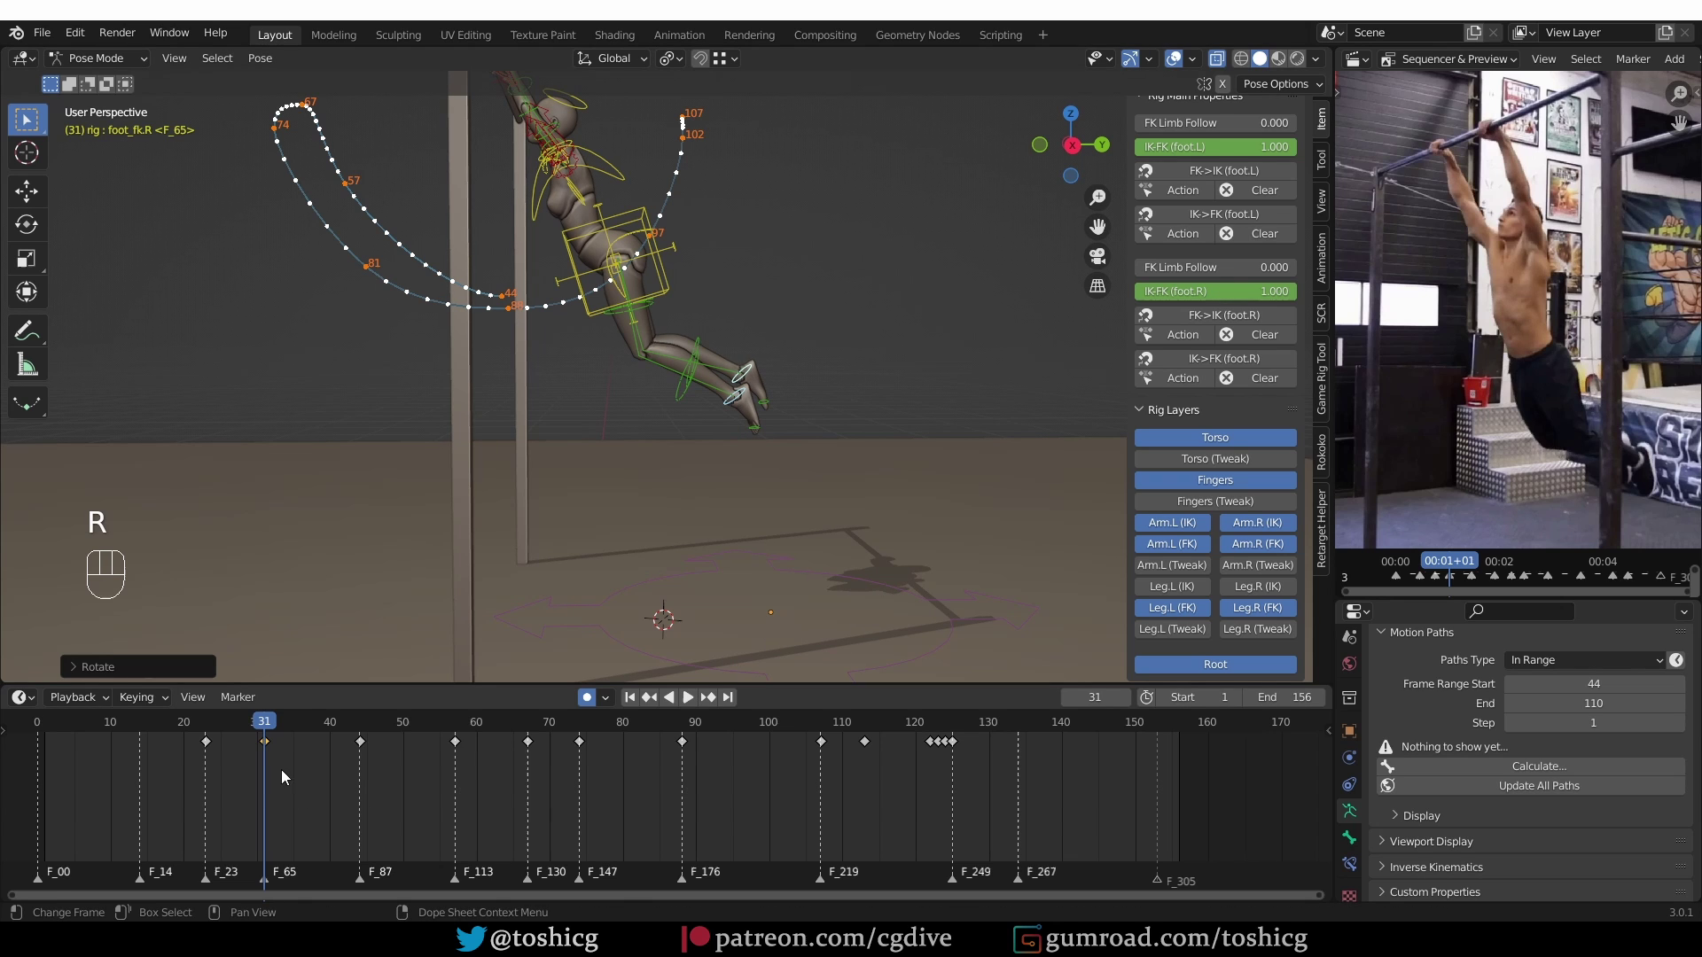
key("g")
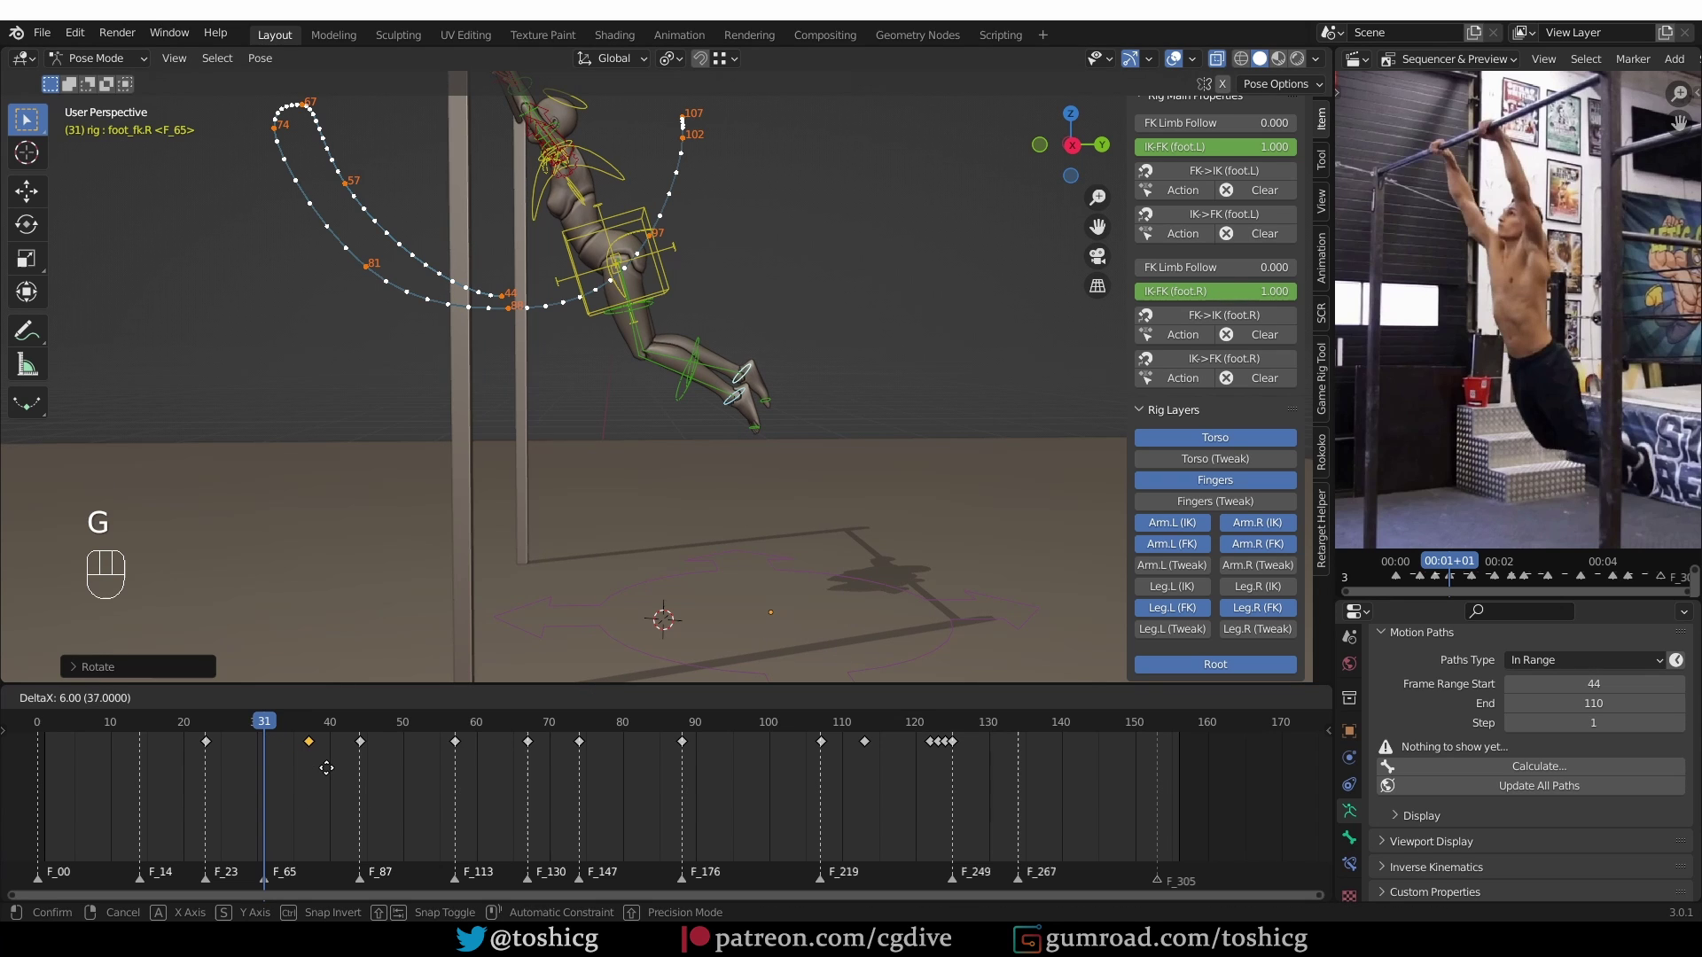
left_click_drag(253, 724, 352, 739)
left_click_drag(382, 726, 369, 739)
left_click_drag(428, 754, 669, 751)
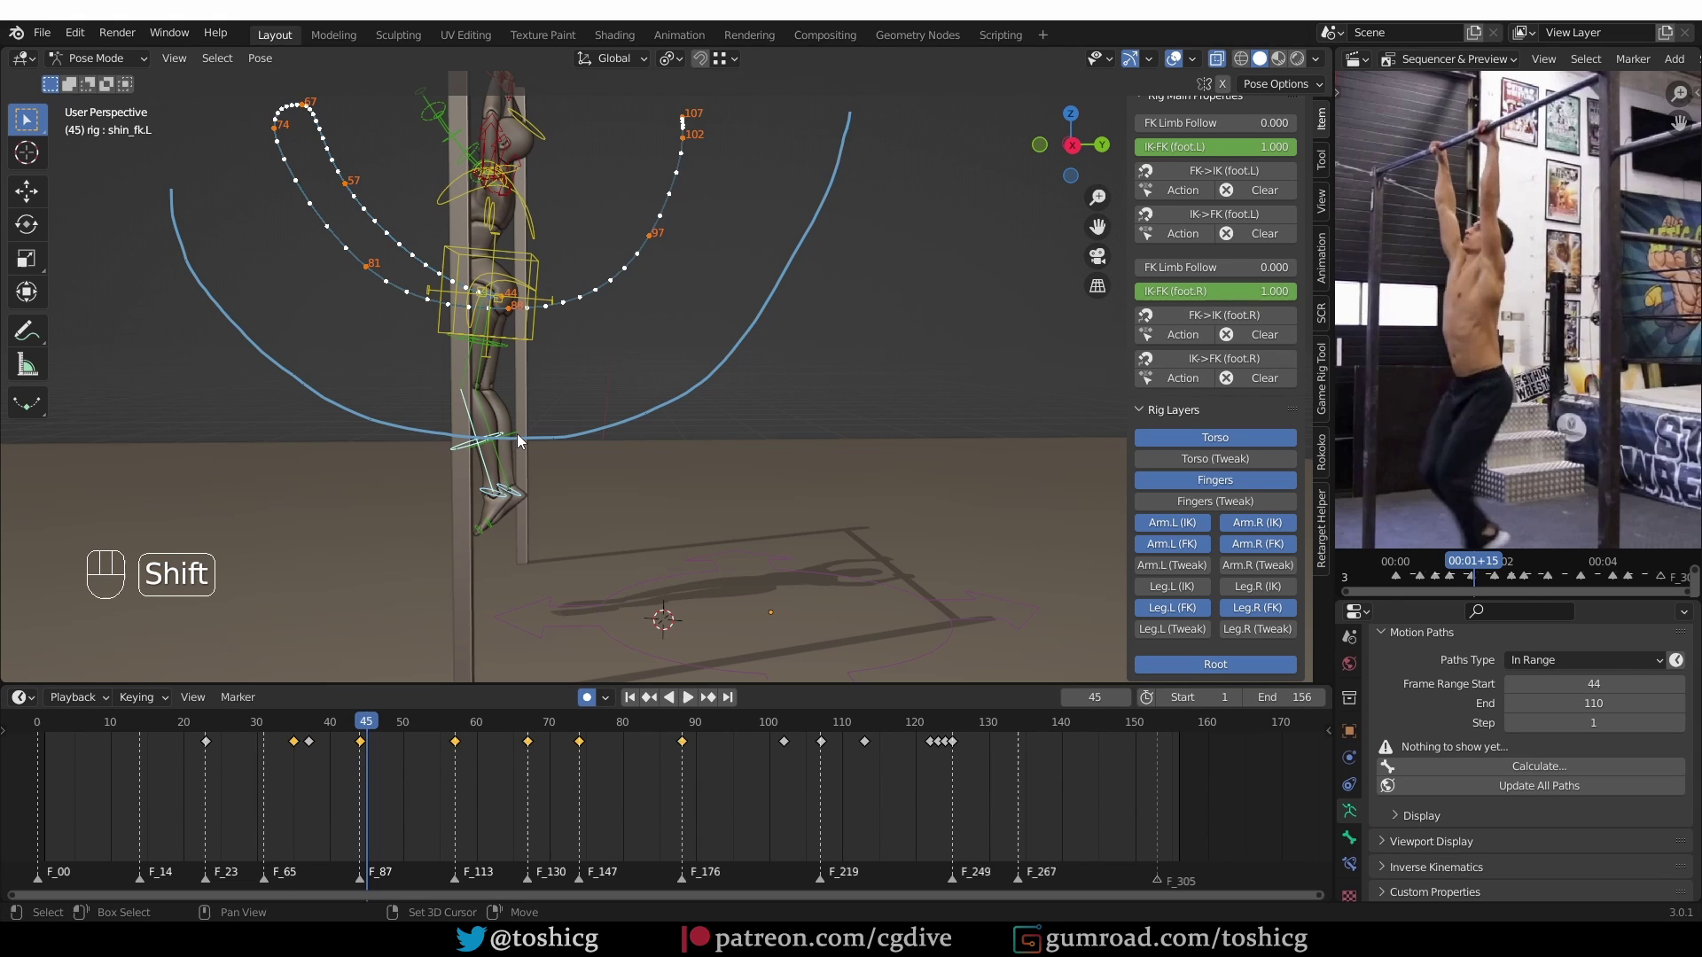
Select thigh_fk.R's keys from frame 45 onward and shift them two frames later
left_click(479, 358)
left_click(497, 353)
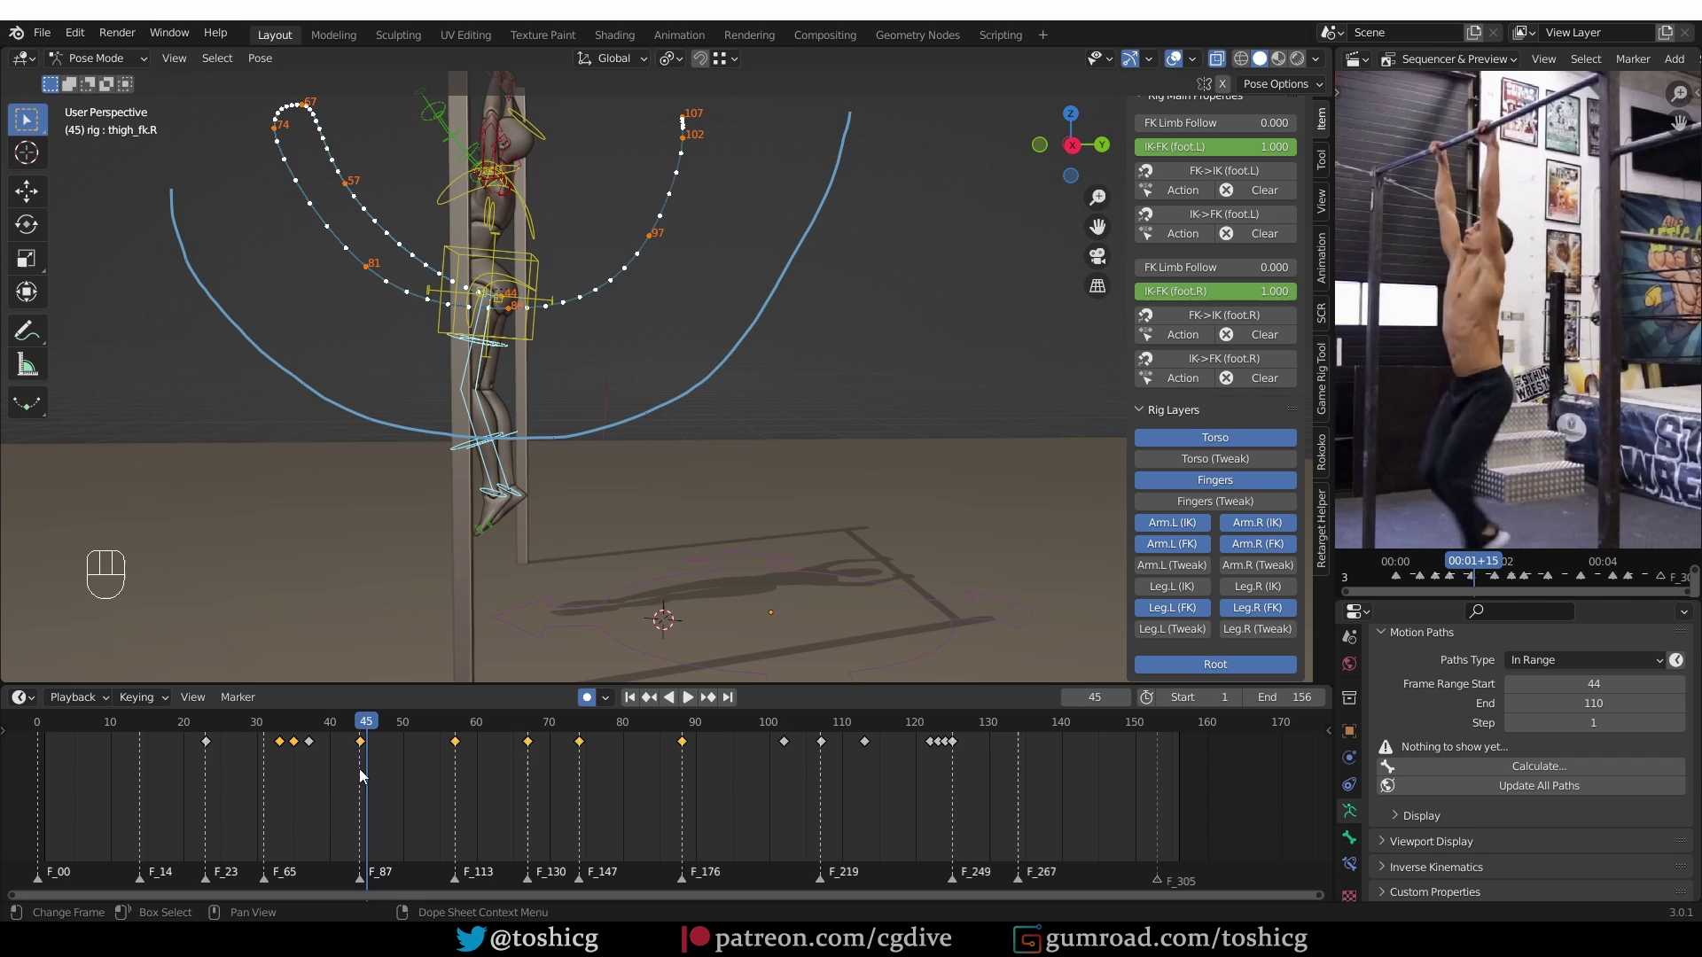
left_click_drag(348, 783, 692, 770)
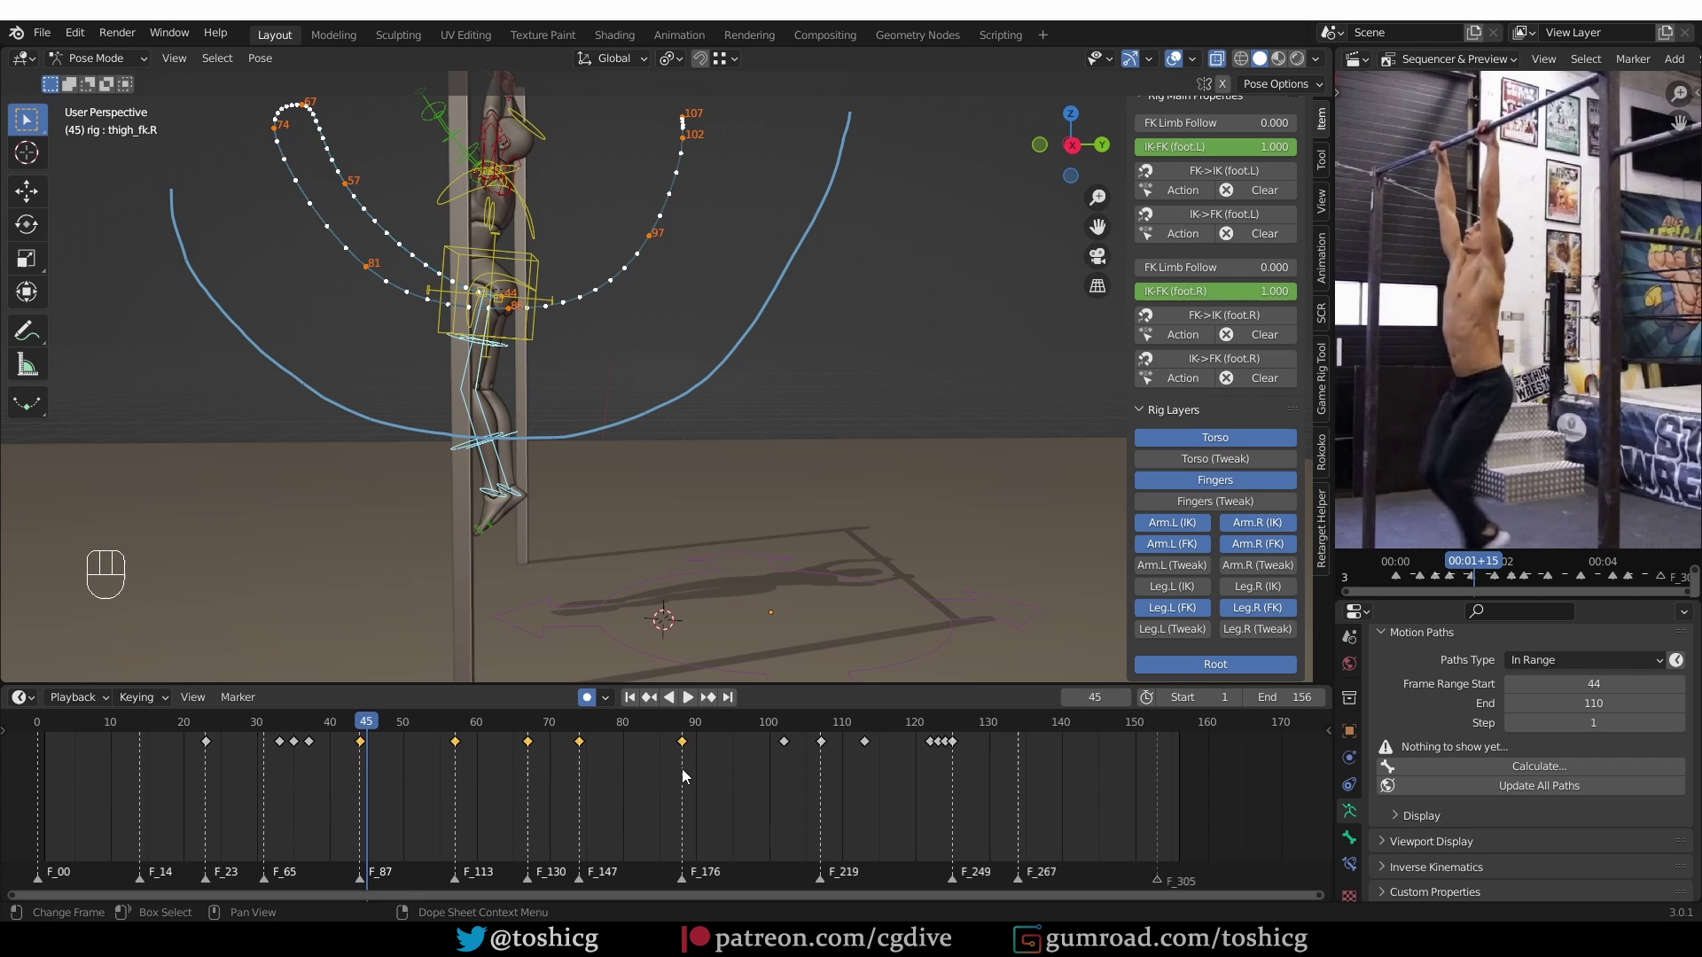
key("g")
key("g")
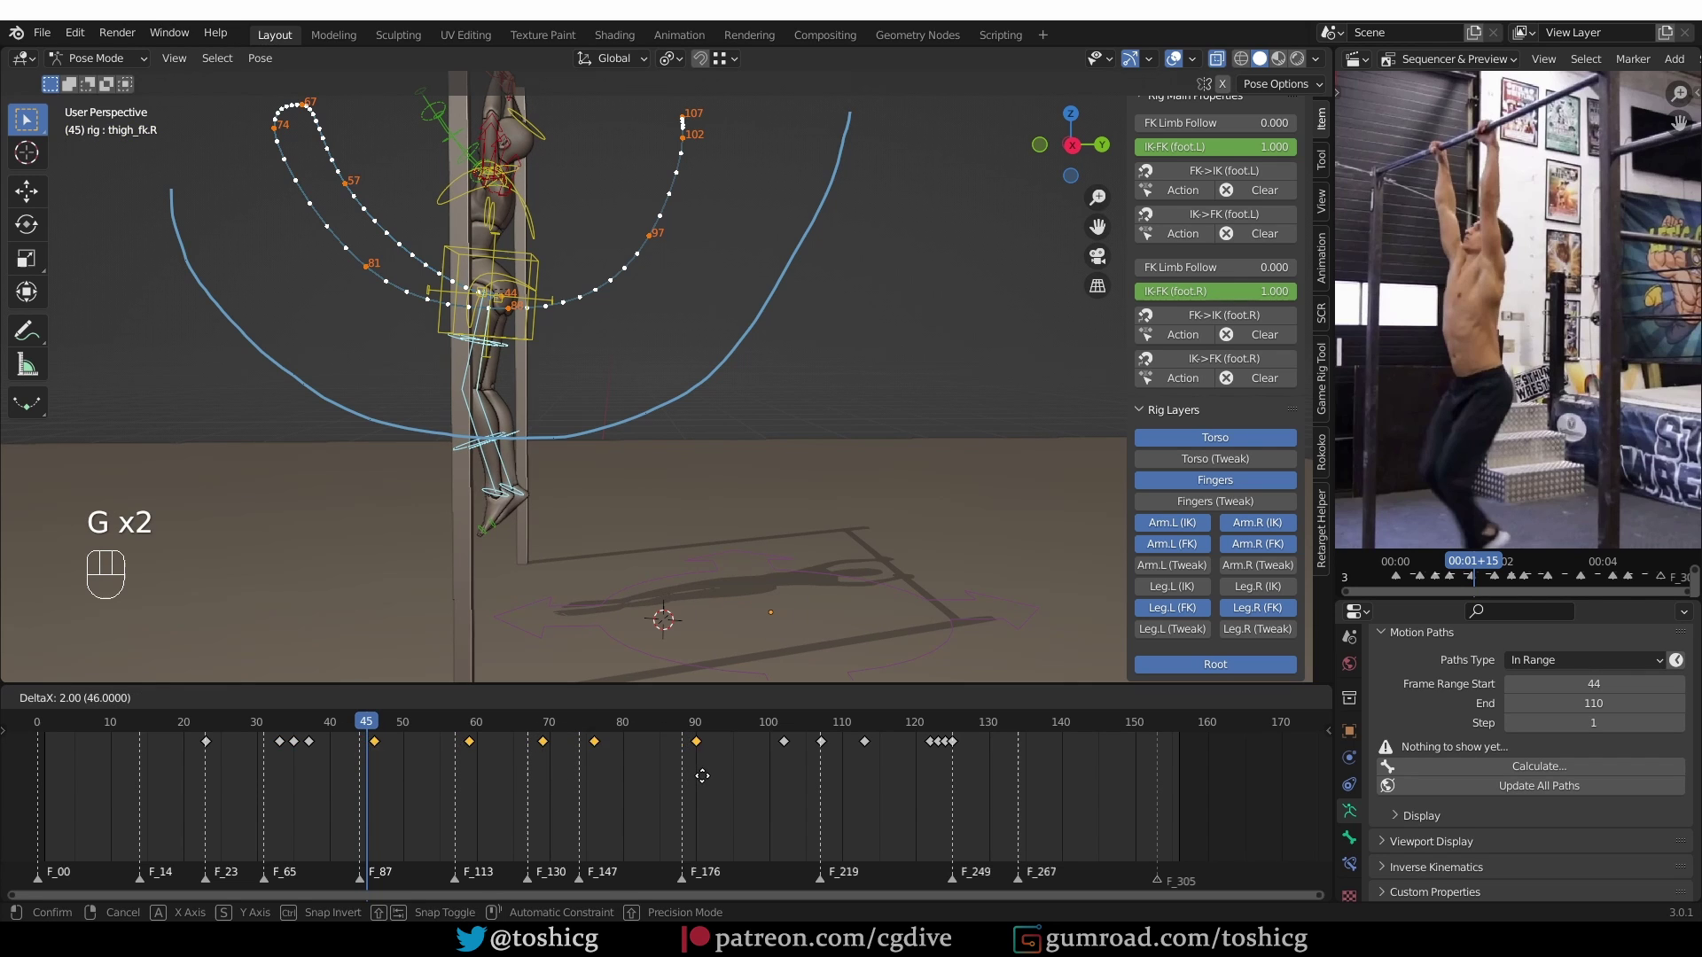
left_click(536, 337)
Shift the next group of later leg keys a couple more frames to the right
key("g")
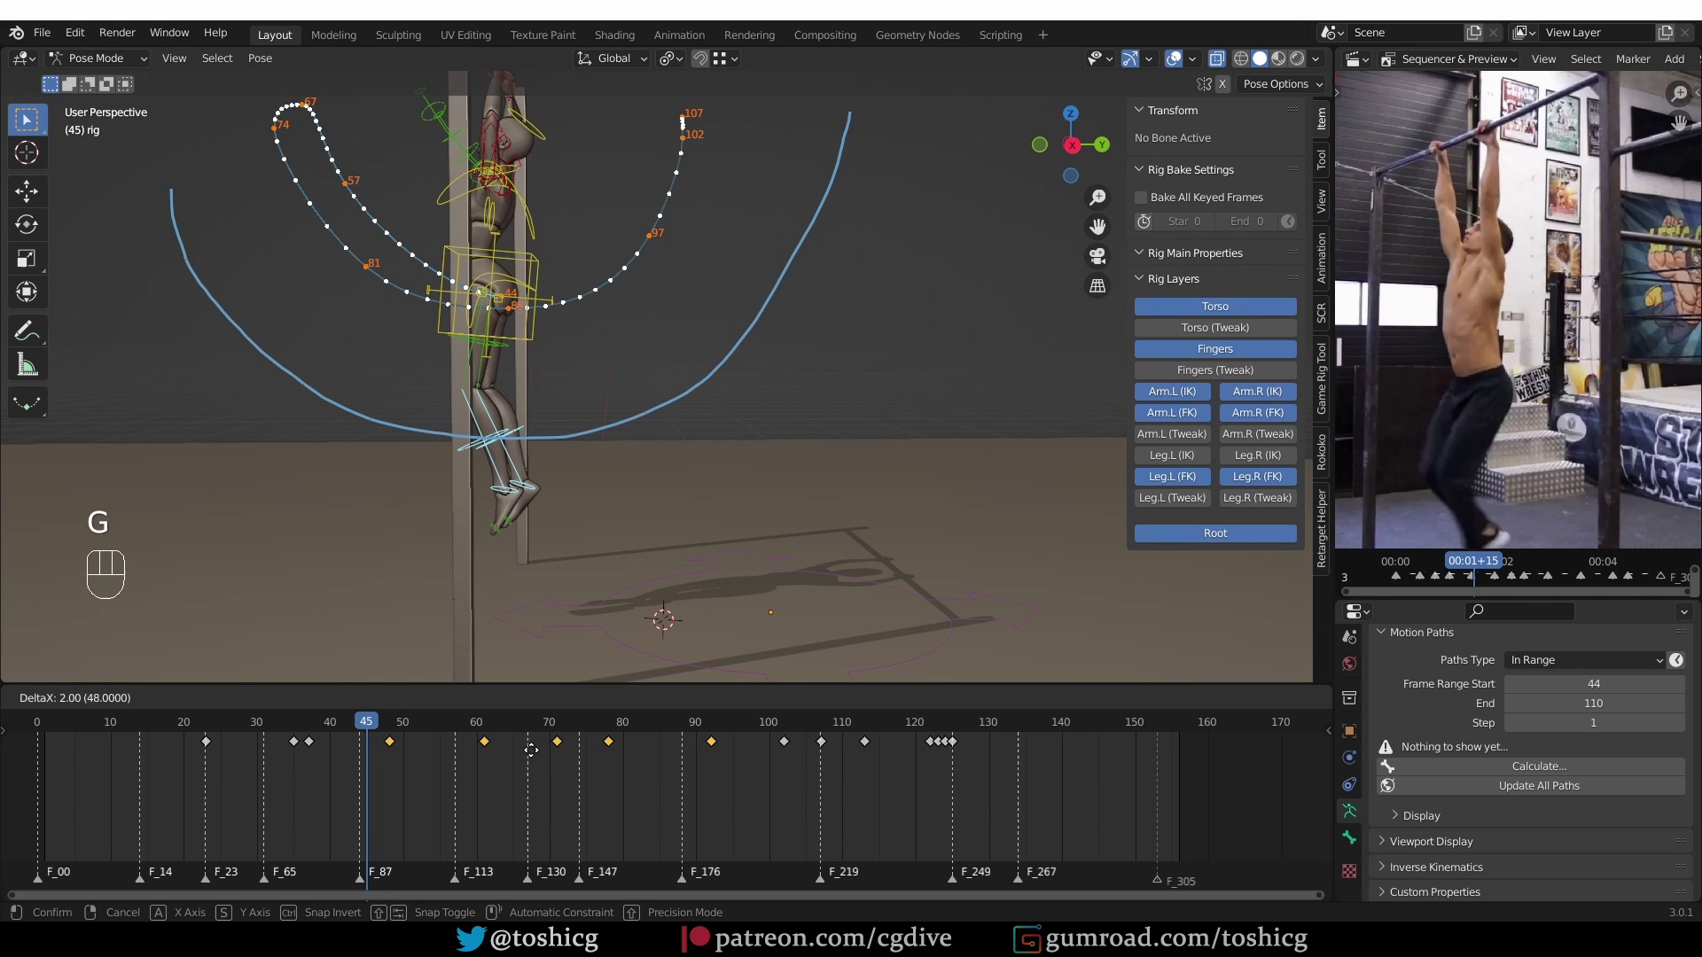
key("g")
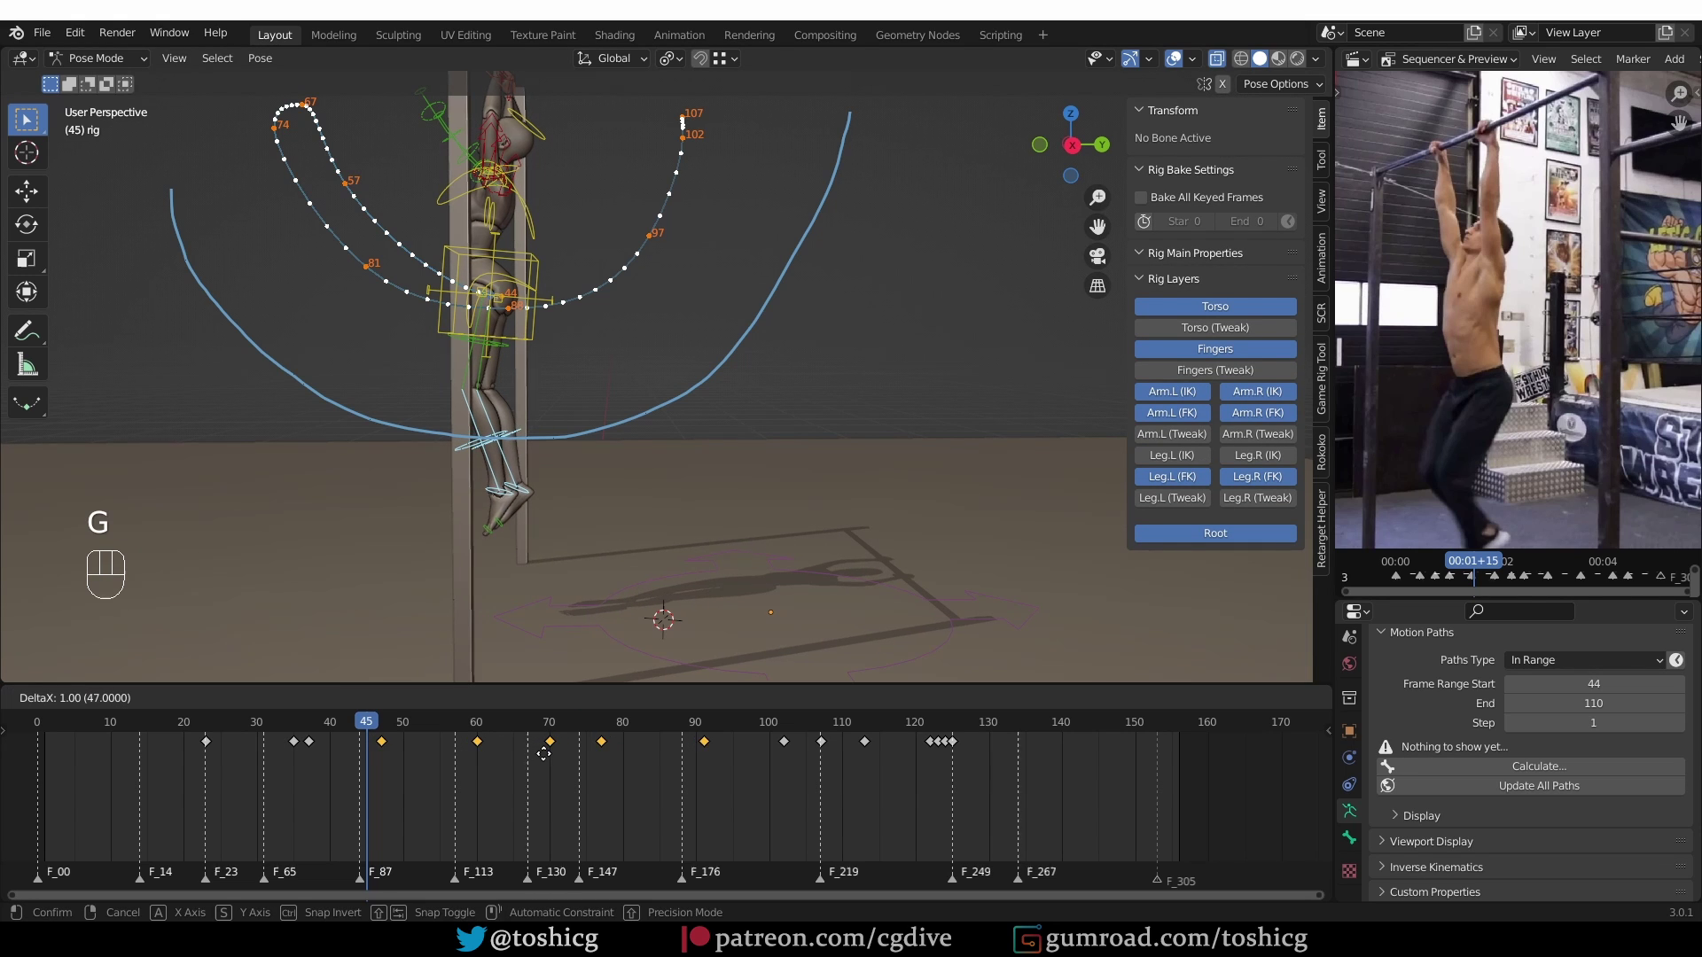
left_click_drag(495, 420, 551, 478)
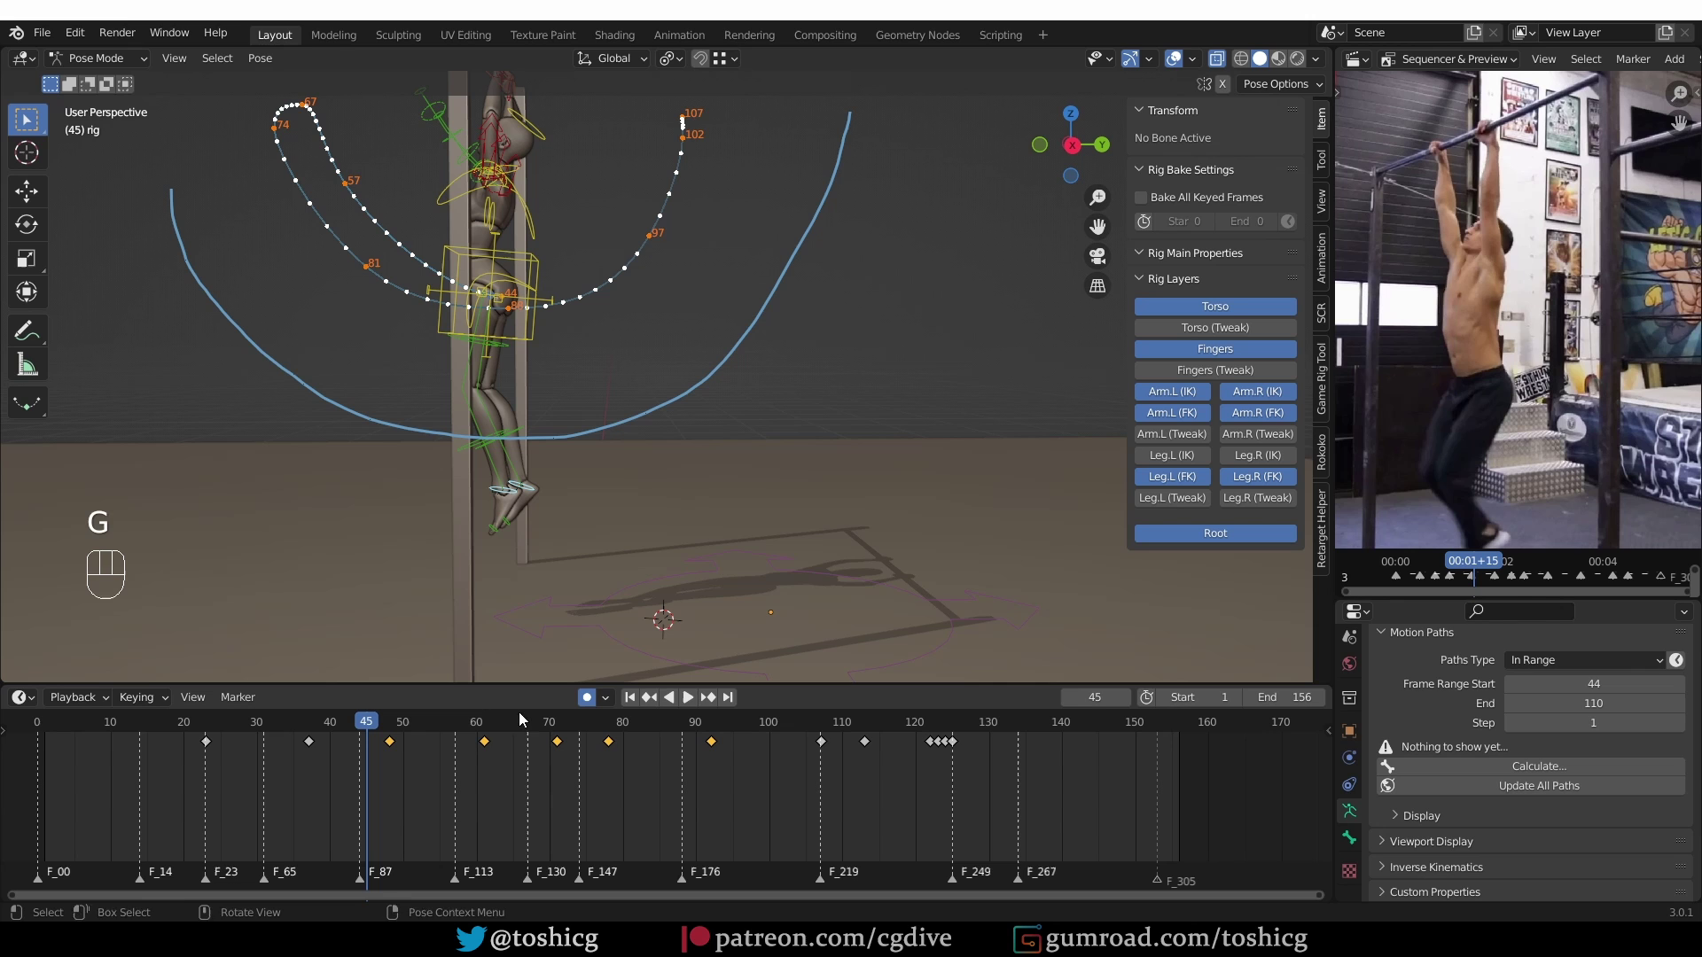
key("g")
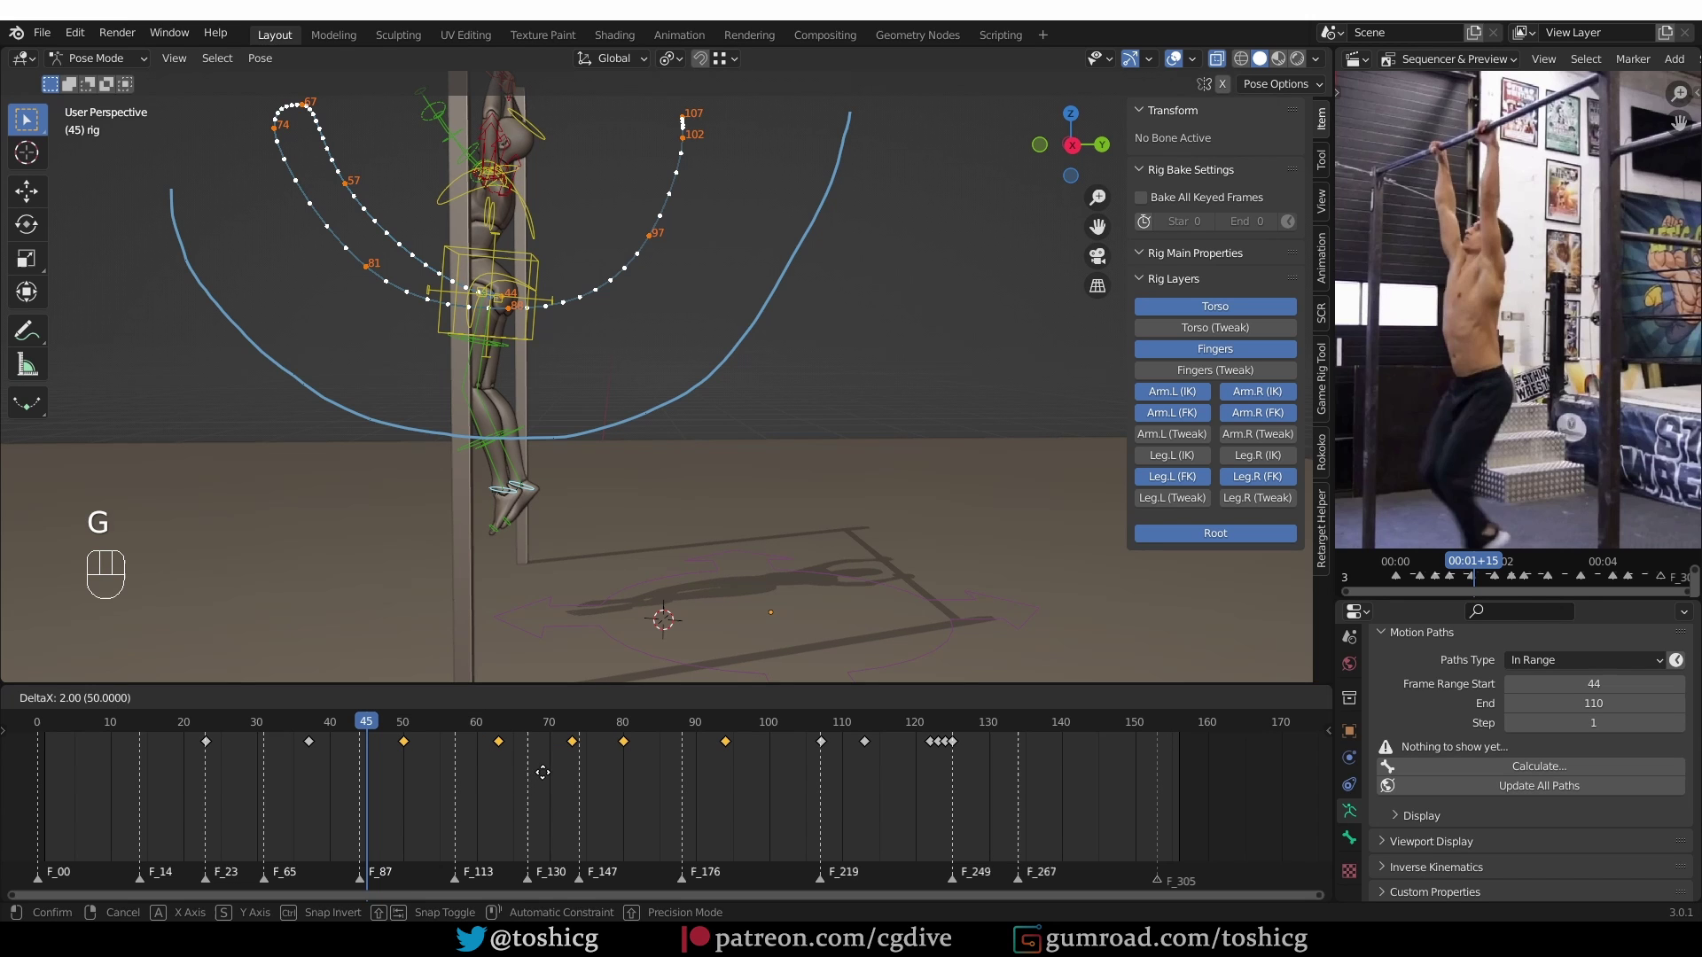
left_click_drag(355, 728, 285, 722)
Confirm the key offset and play back the swing
key("shift+space")
key("shift+space")
key("z")
left_click(260, 733)
key("shift+space")
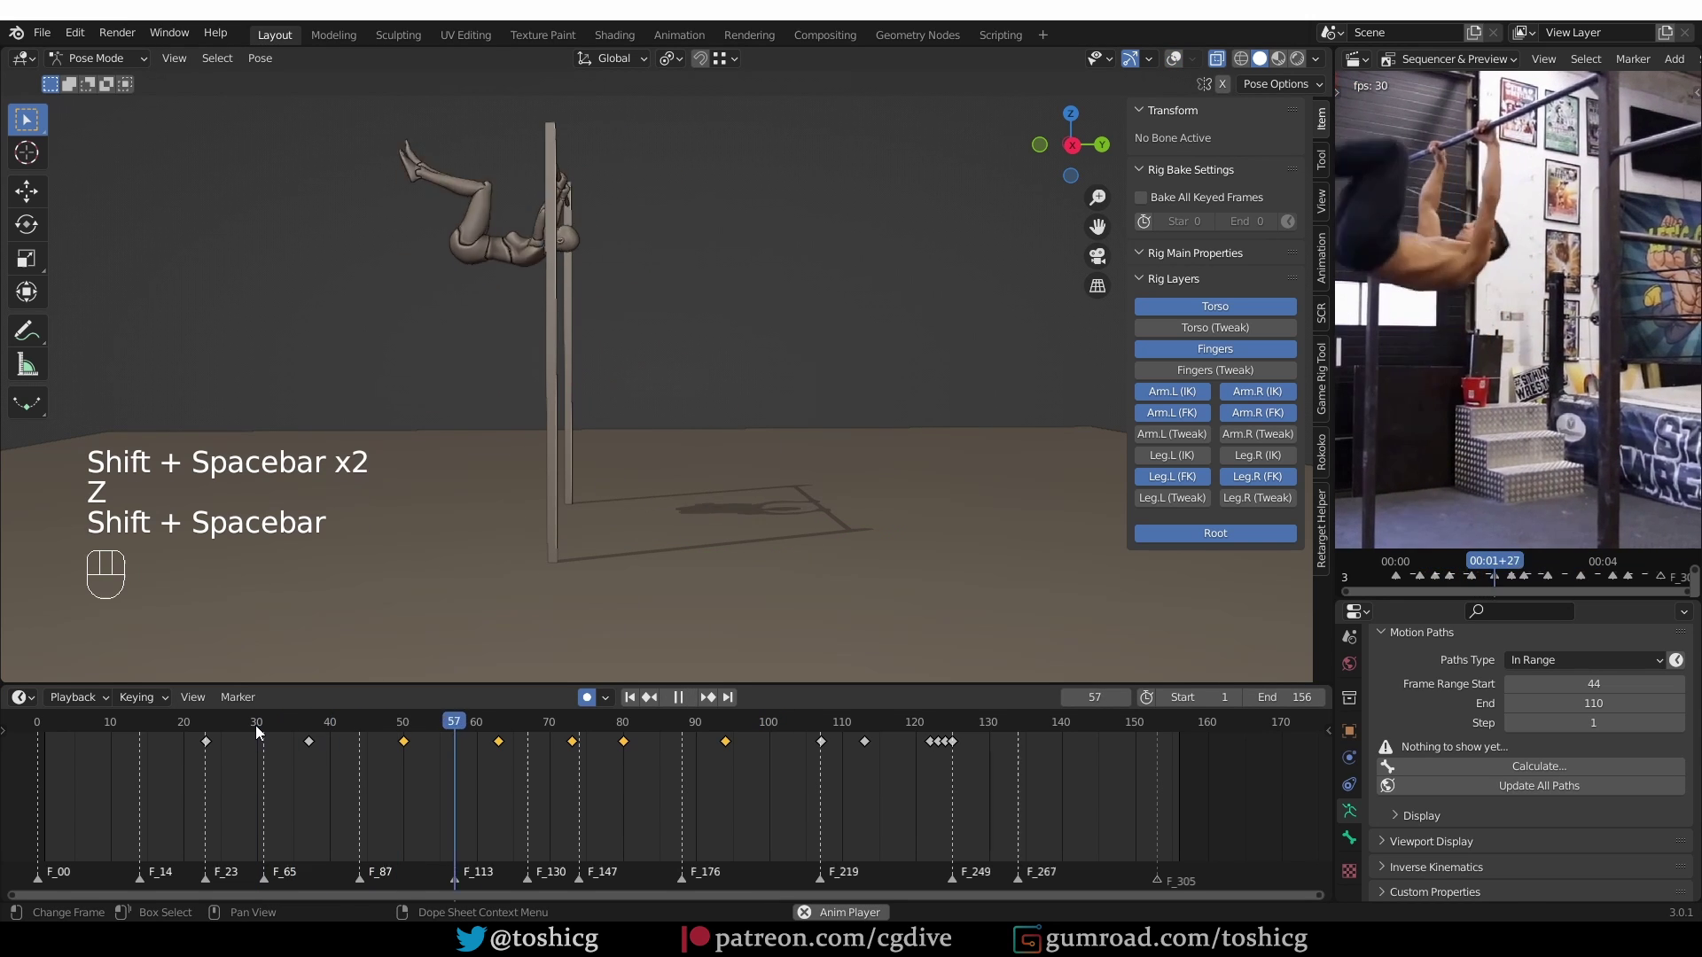
key("shift+space")
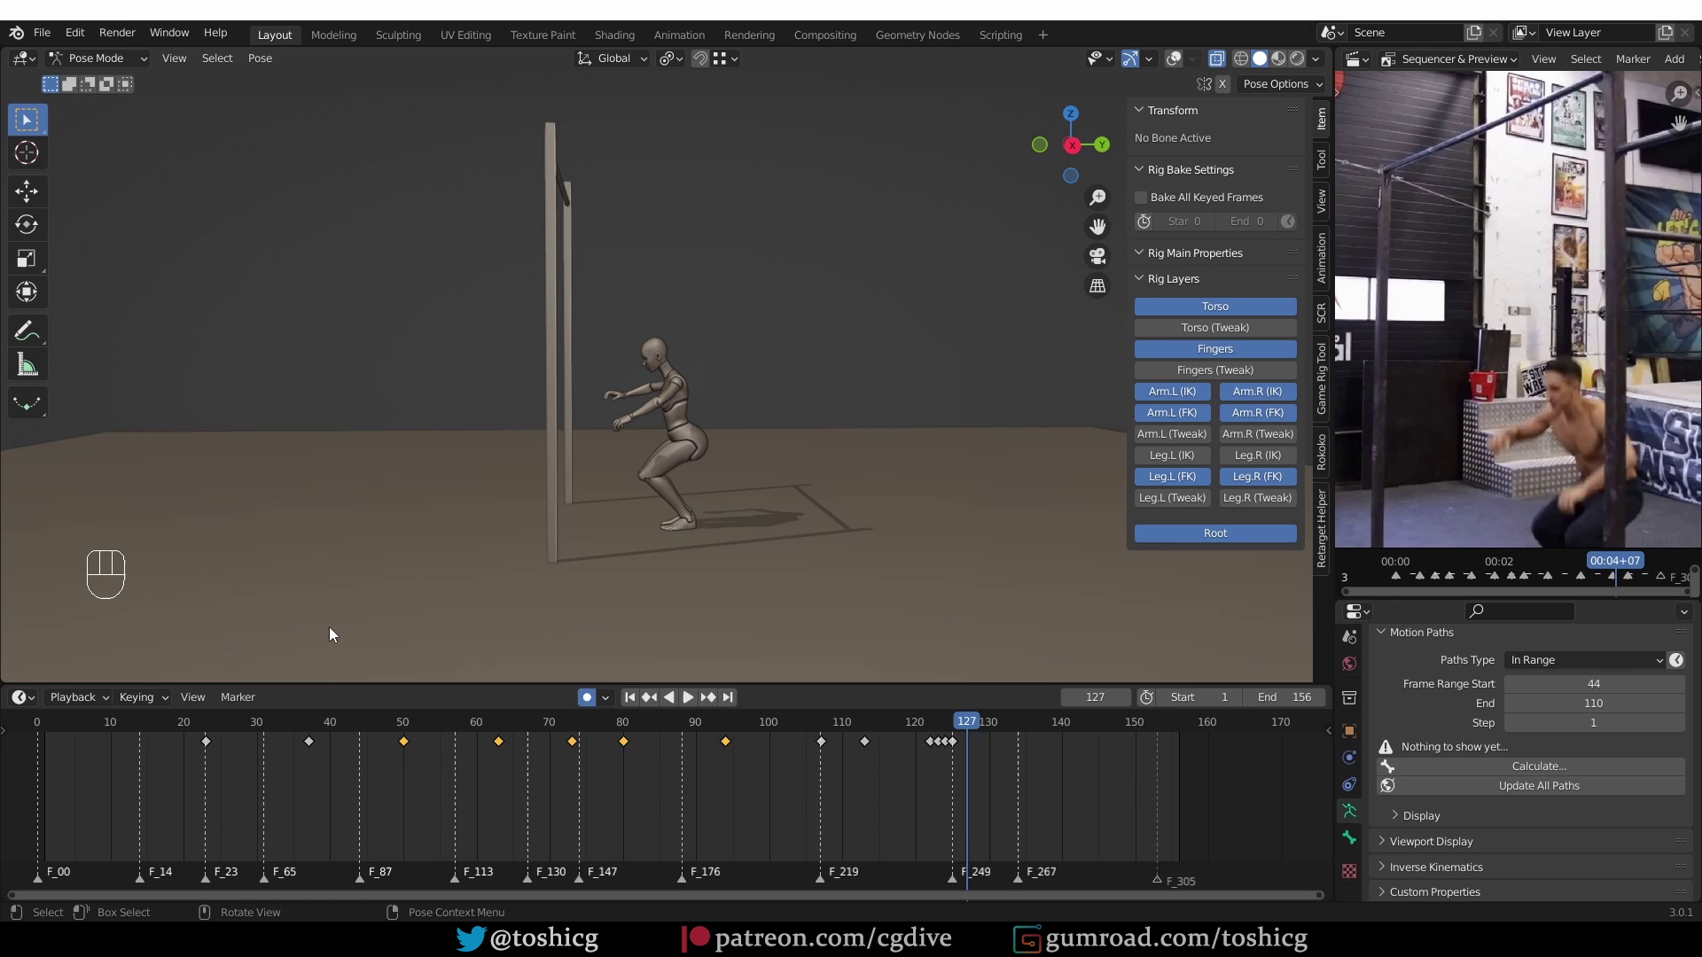
left_click_drag(787, 737, 981, 730)
Stop playback, select the hand_fk.R control and frame its keys in the Dope Sheet
key("z")
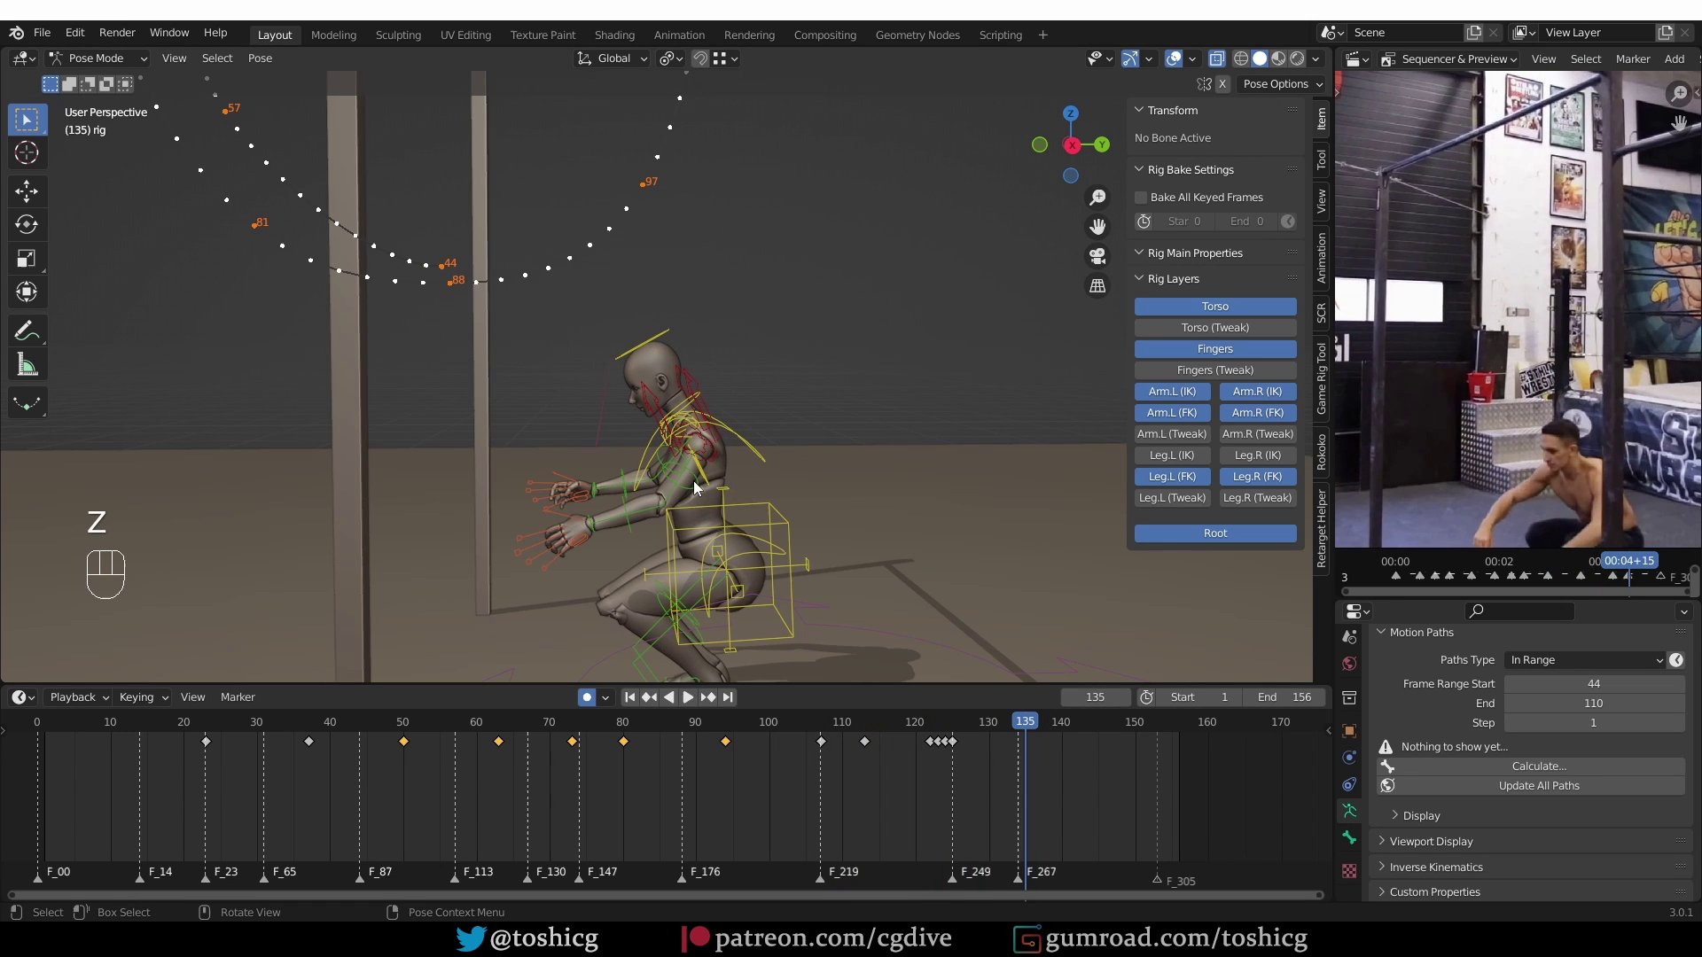
left_click(695, 491)
left_click(624, 496)
left_click(596, 534)
left_click_drag(942, 726, 934, 729)
left_click(832, 727)
middle_click(759, 471)
left_click_drag(835, 719, 842, 760)
middle_click(629, 336)
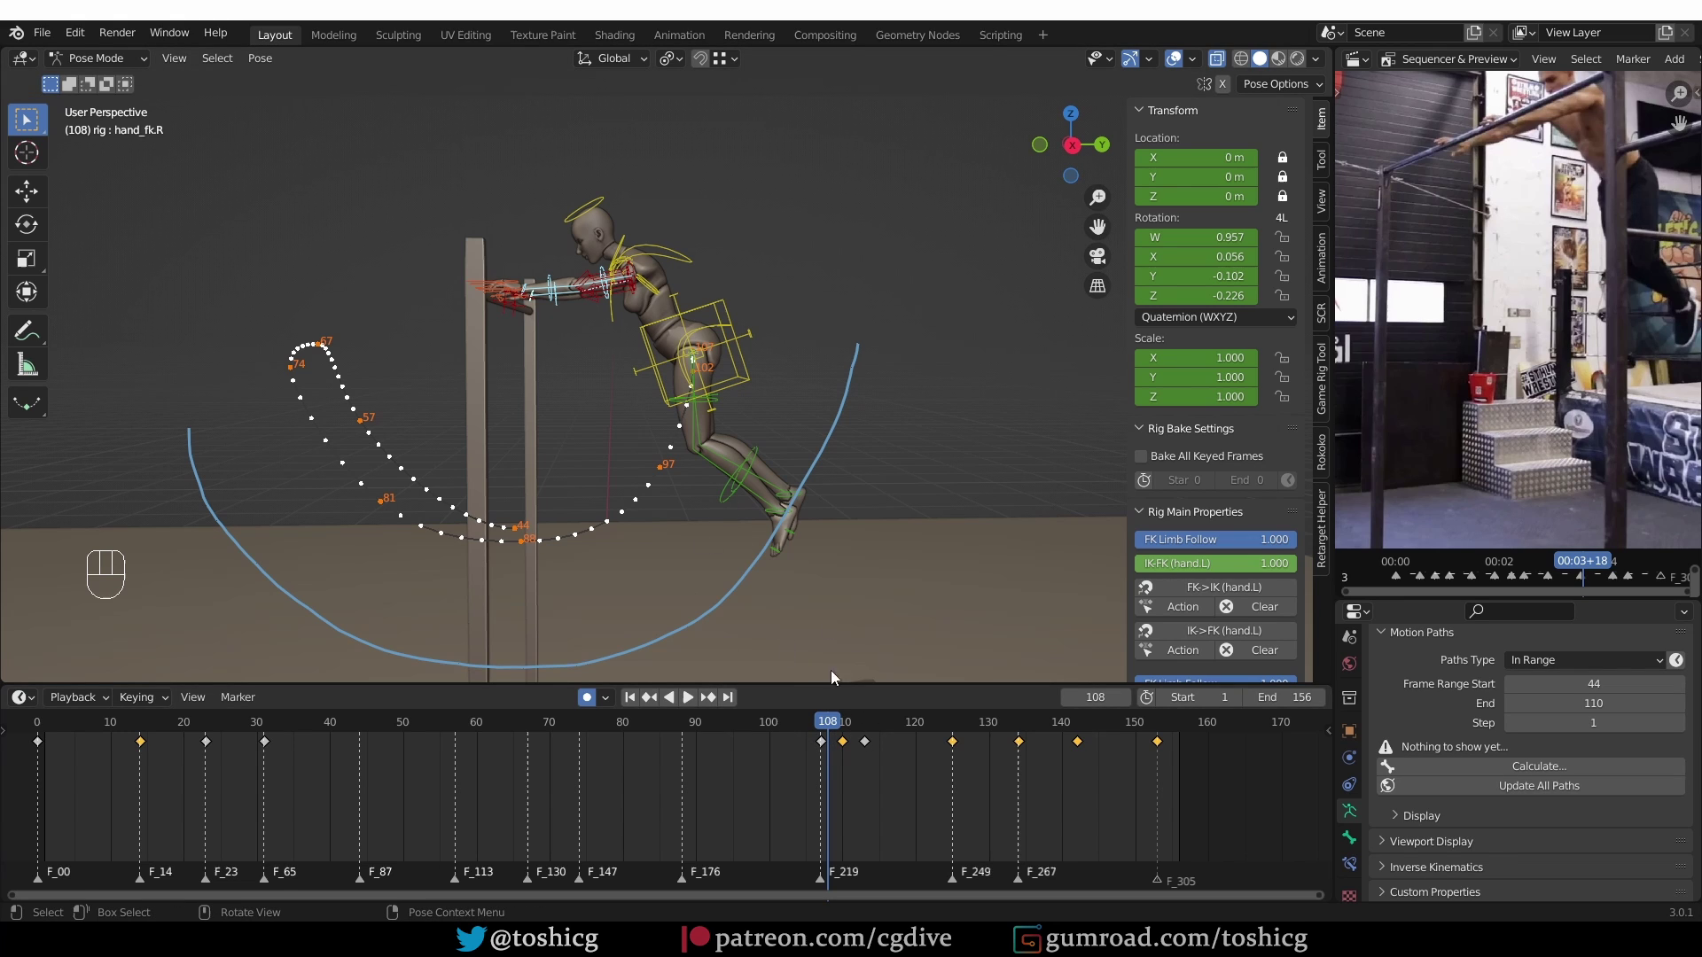
Select the arm keys after frame 108 and delay them one frame, then an extra frame
left_click_drag(840, 765, 1222, 778)
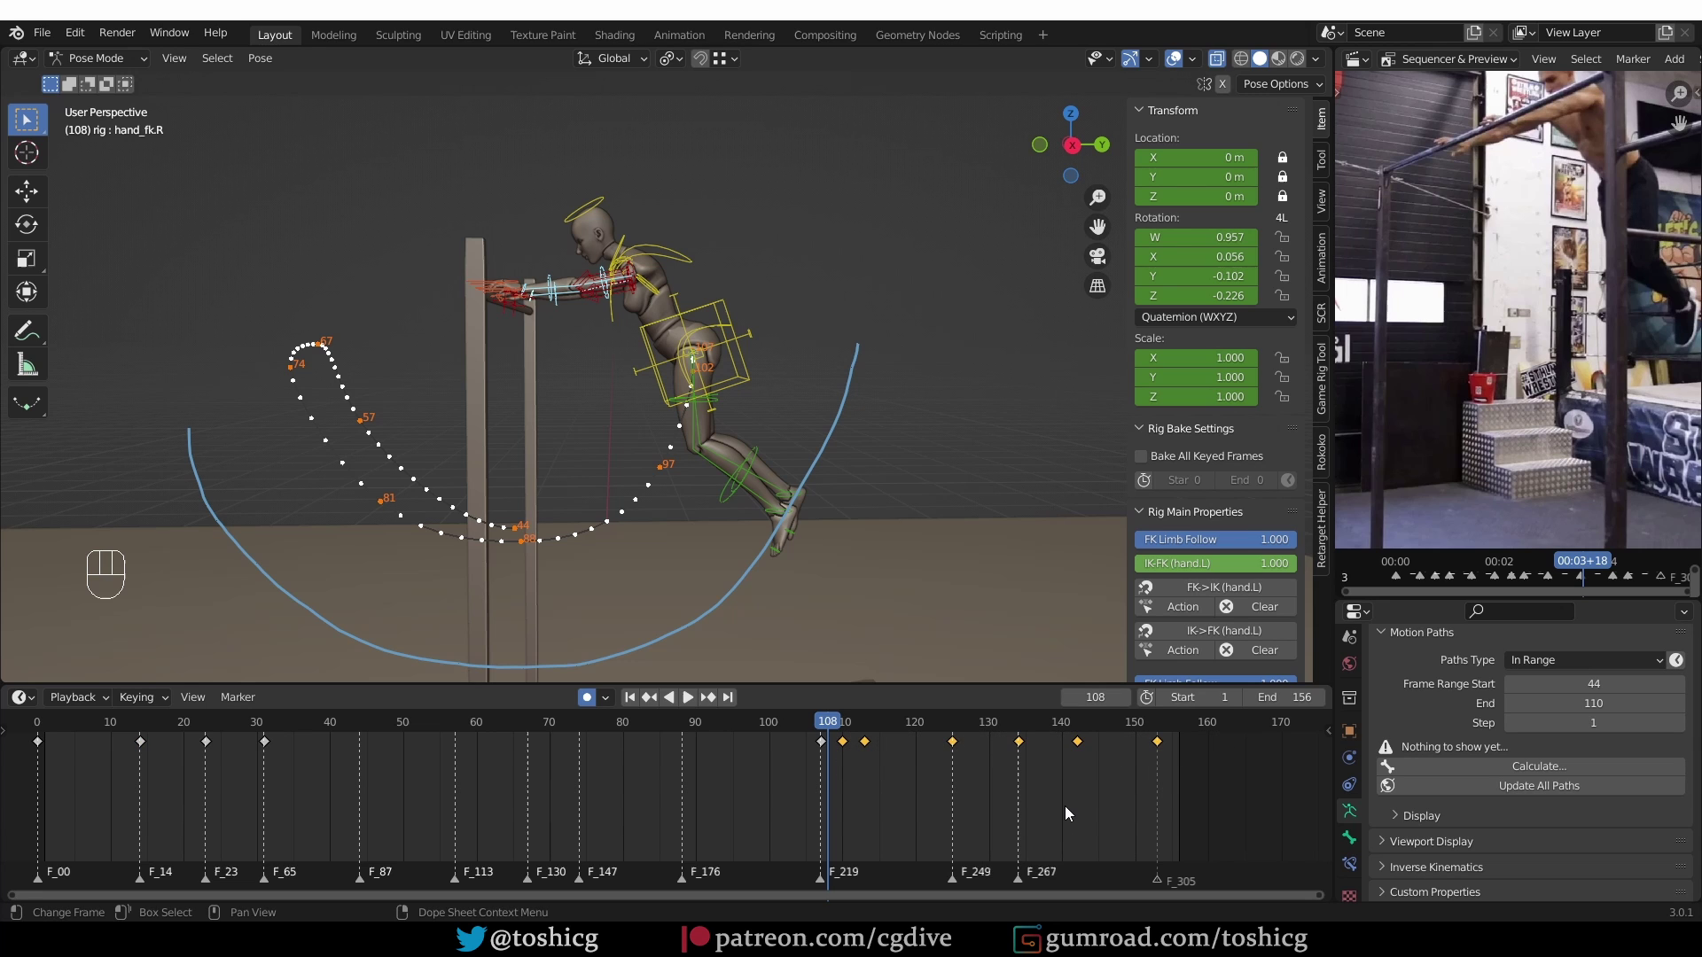
key("g")
key("g")
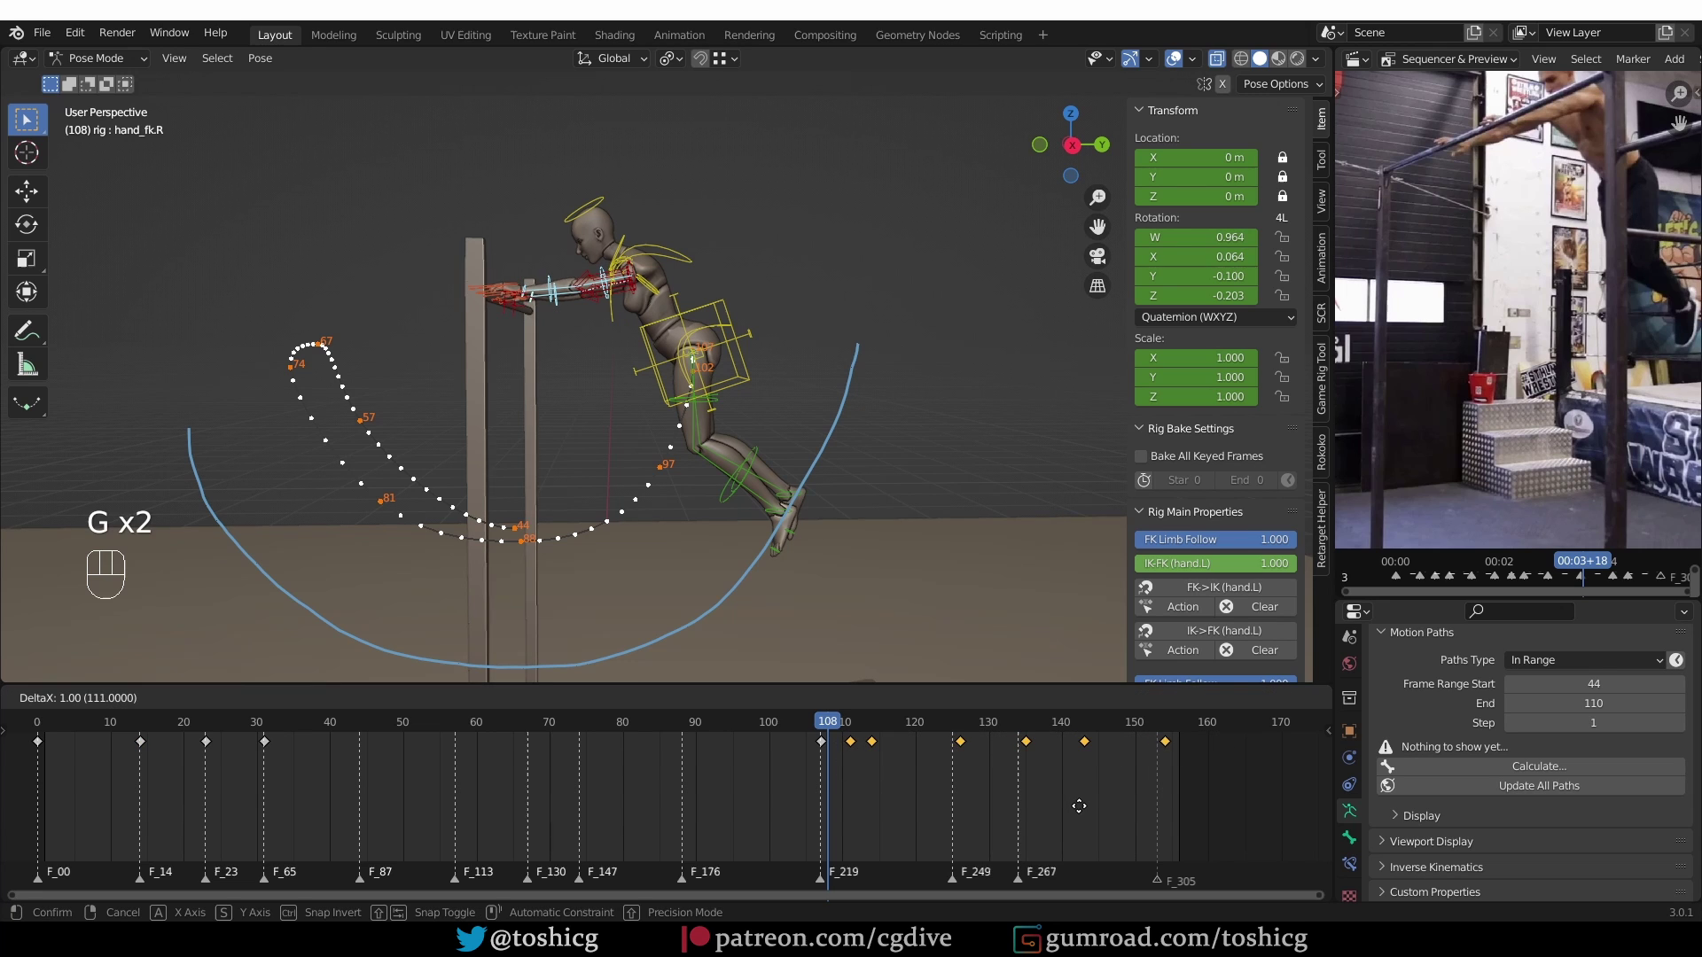
left_click(614, 278)
key("g")
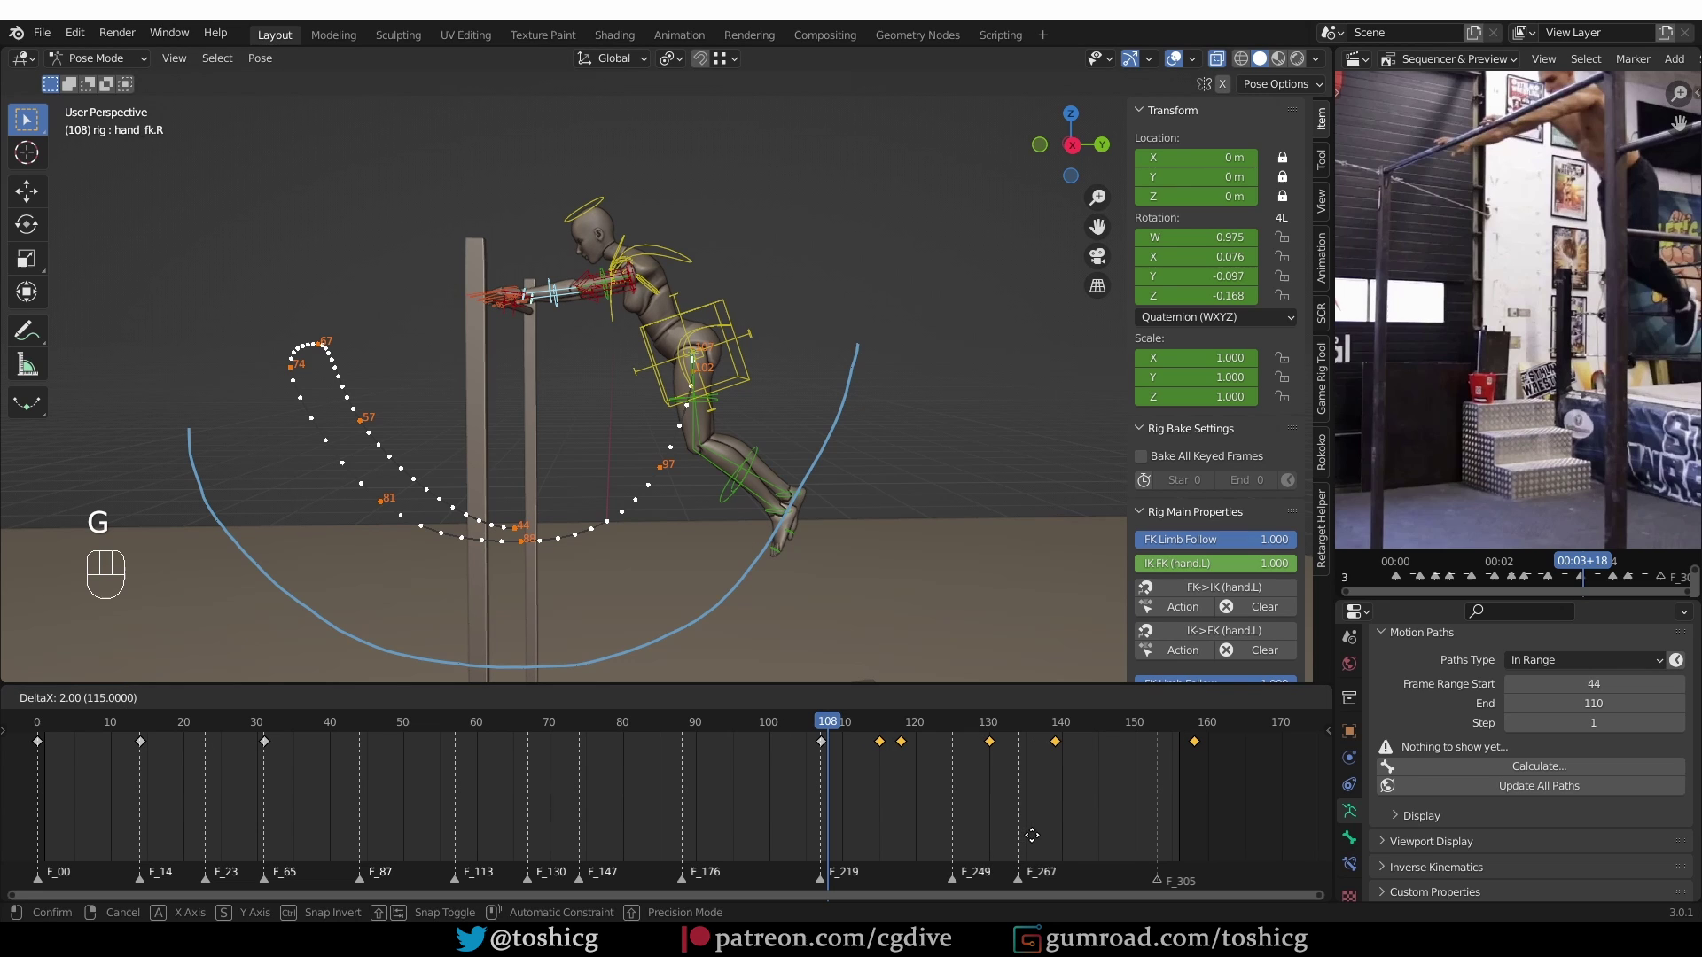
left_click(583, 324)
Nudge the arm keys slightly later again and play back the finished swing
key("g")
key("g")
key("g")
key("g")
key("z")
key("shift+space")
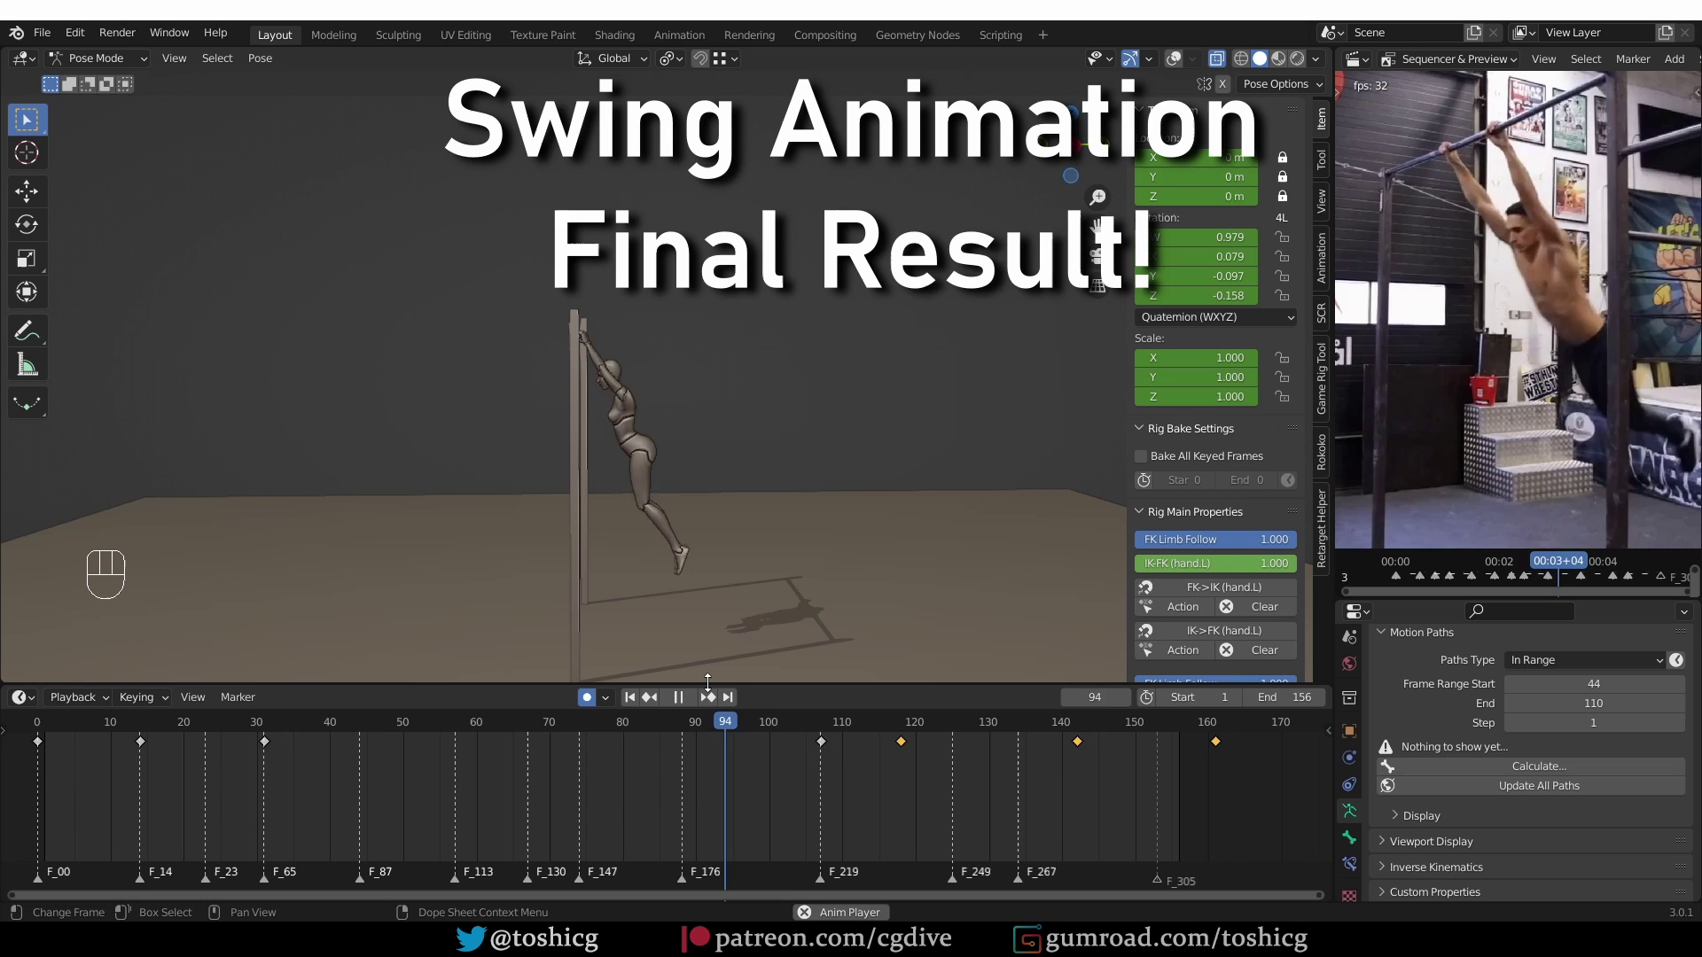
key("shift+space")
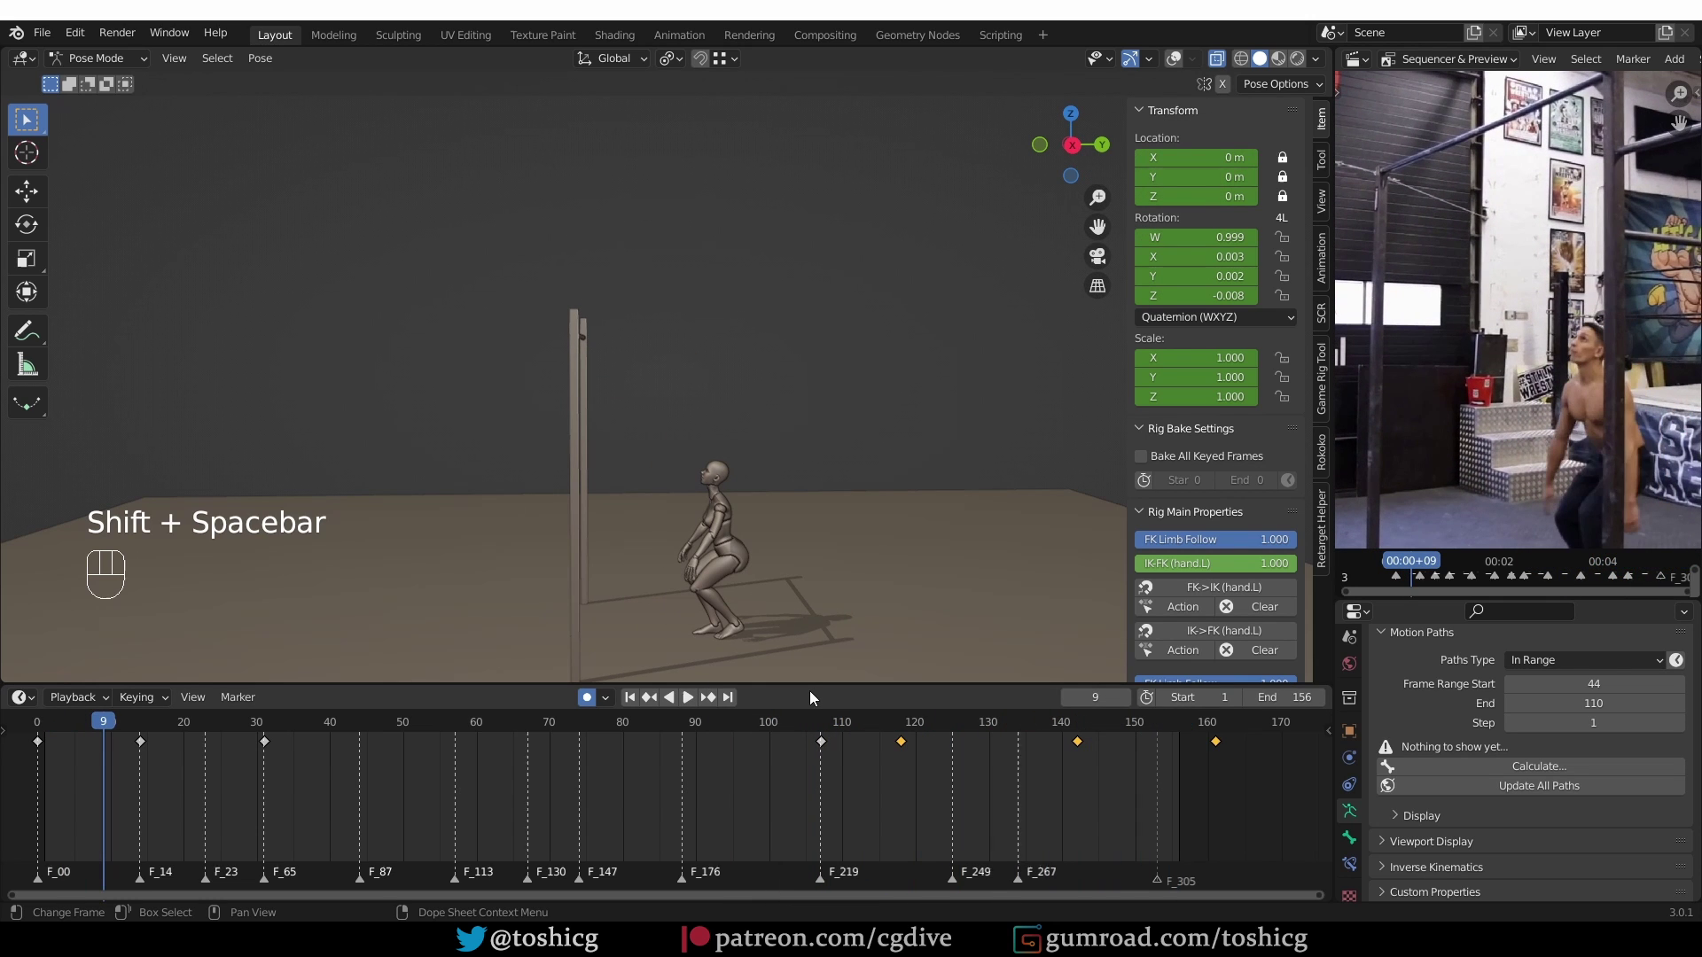
middle_click(694, 421)
key("shift+space")
key("space")
left_click(46, 739)
key("ctrl+z")
key("shift+space")
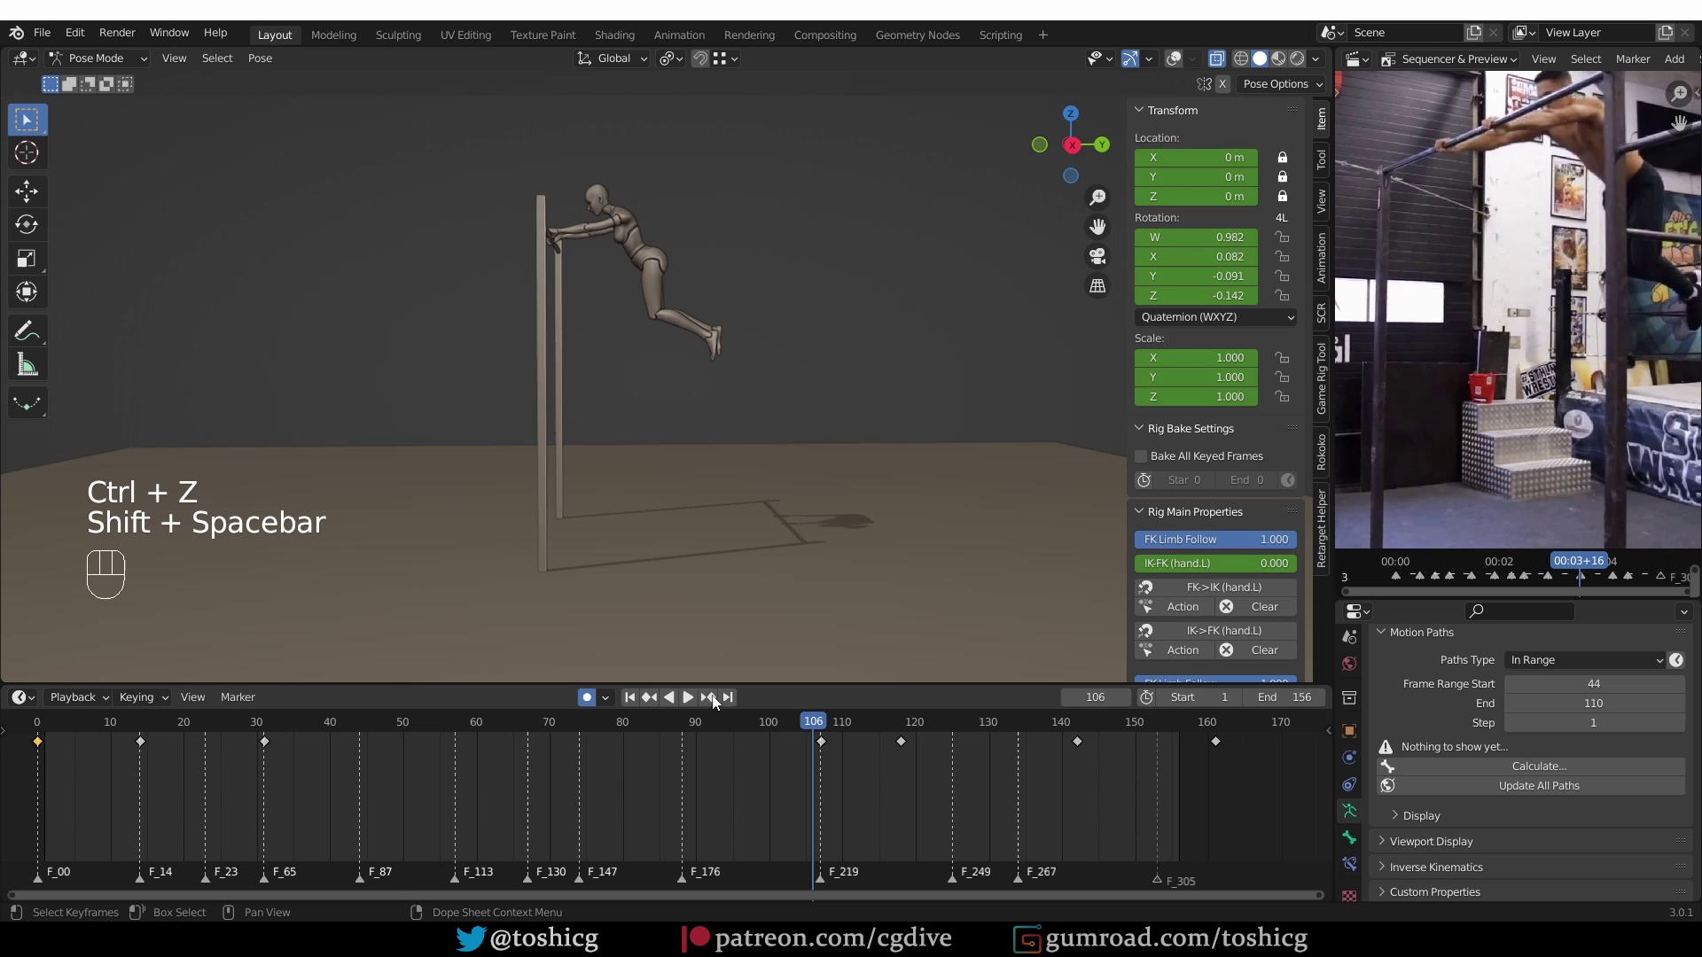
left_click(32, 729)
key("shift+space")
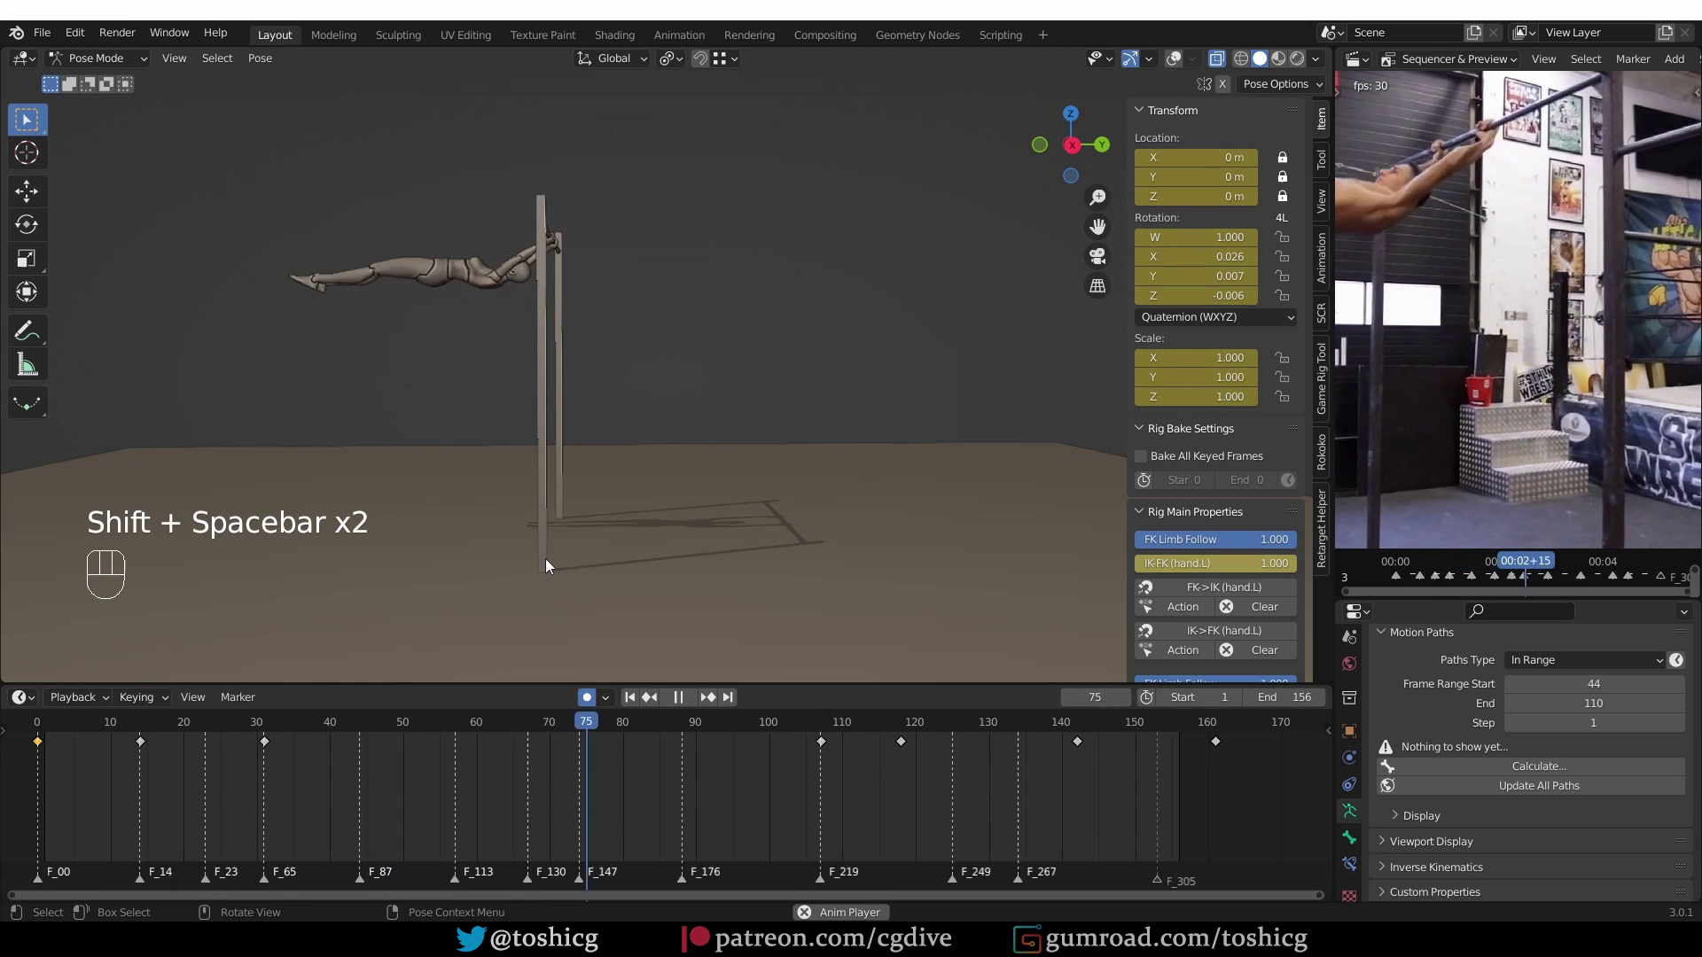